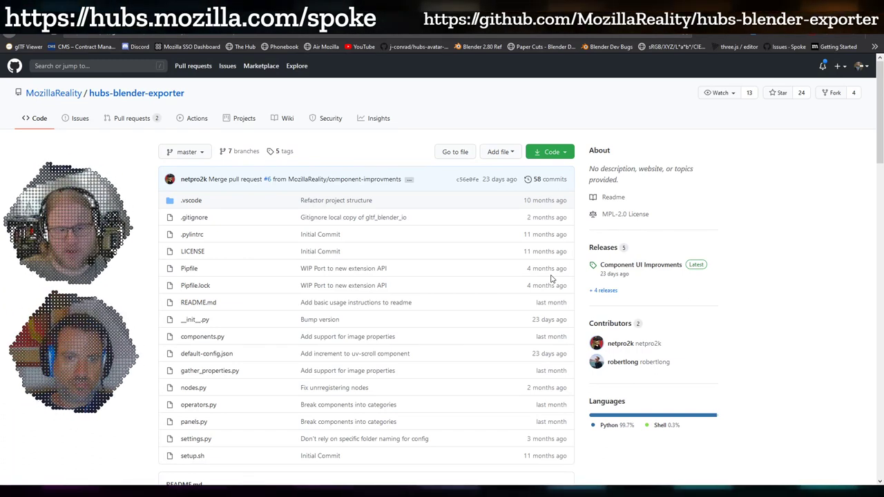
Show the cube's Object Properties and scroll down to the Hubs section with Add Component.
scroll("down", 3)
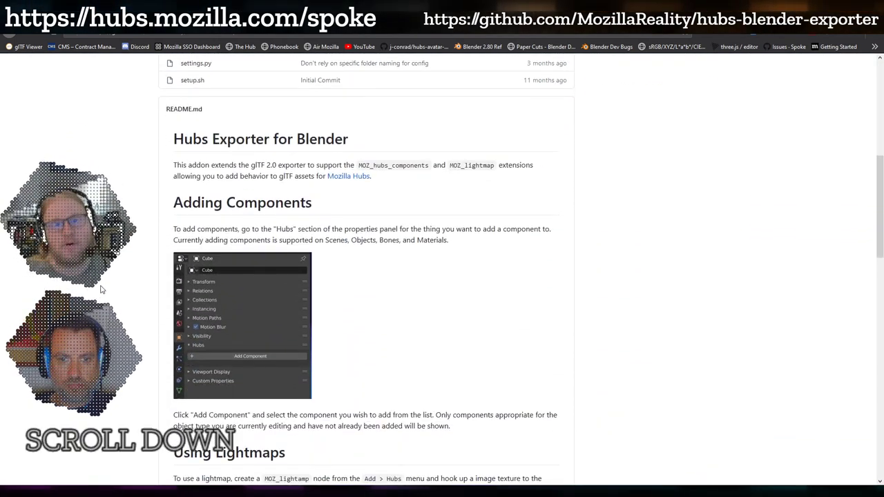
scroll("down", 3)
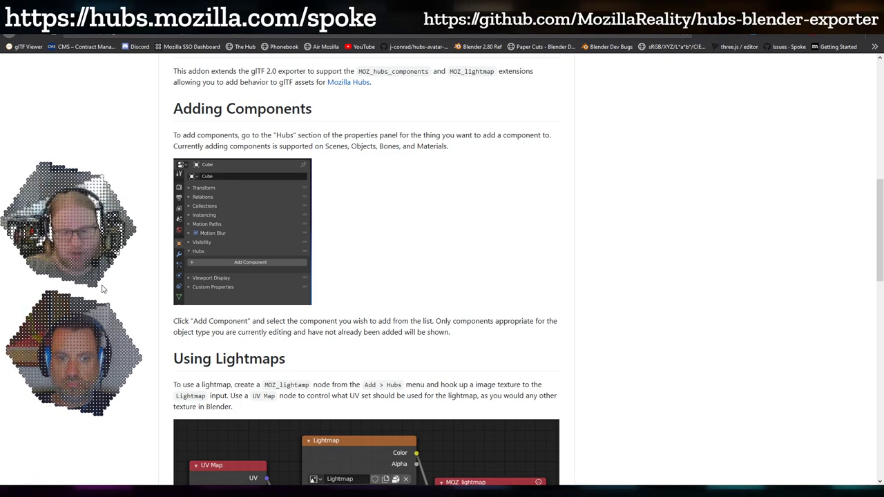
scroll("up", 3)
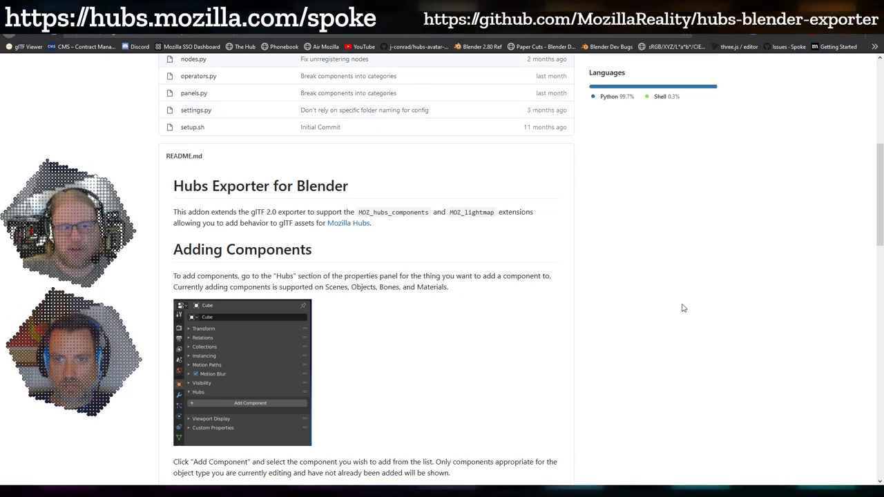
scroll("down", 3)
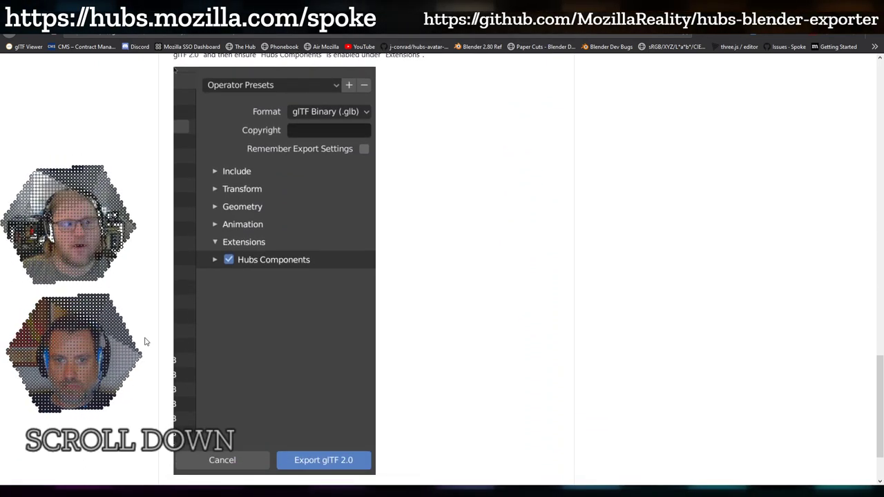
scroll("up", 3)
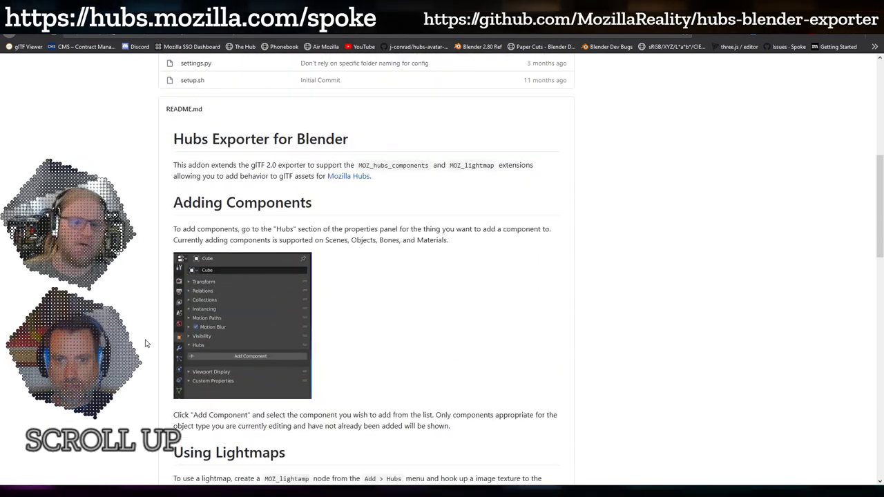
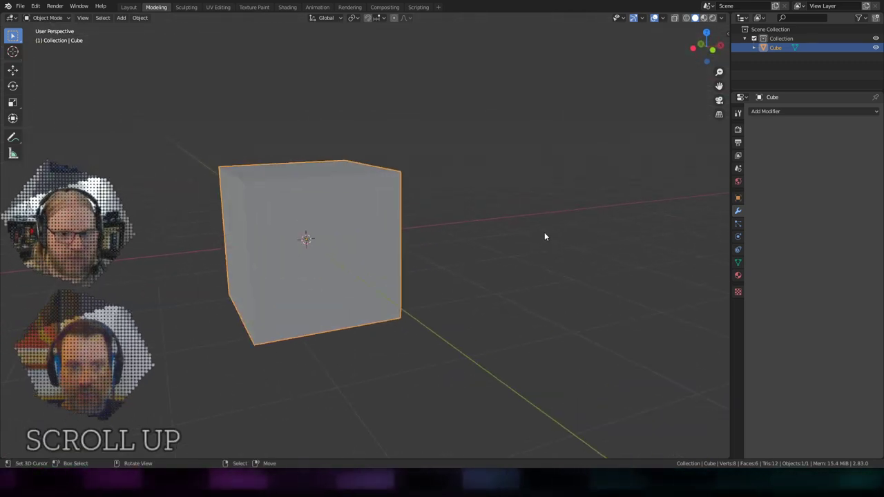
scroll("up", 3)
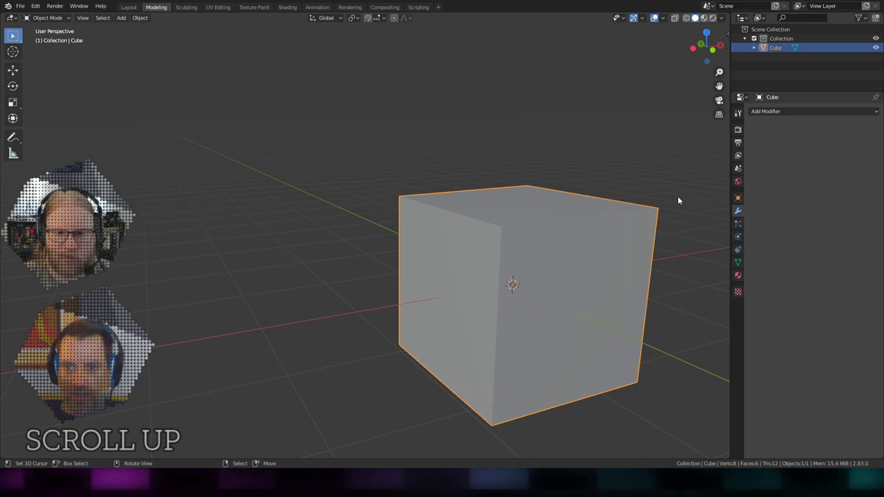
left_click(742, 206)
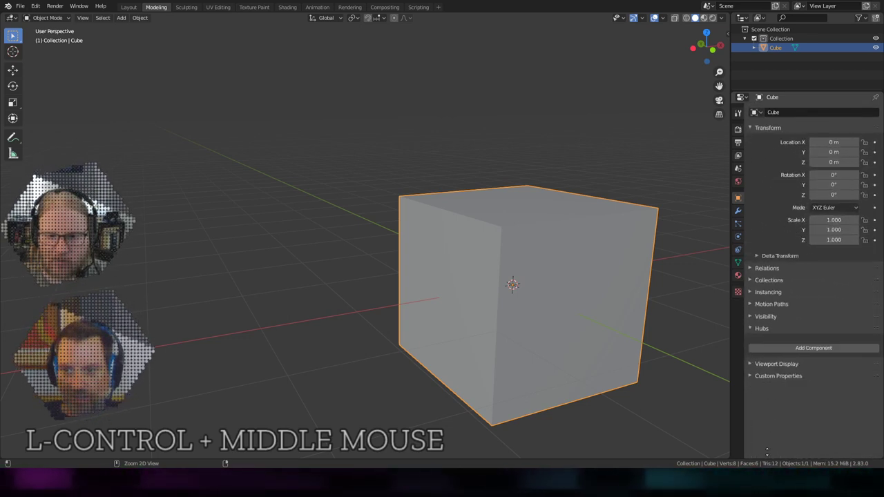
scroll("down", 3)
Add a loop-animation Hubs component to the cube from the component list.
left_click(754, 384)
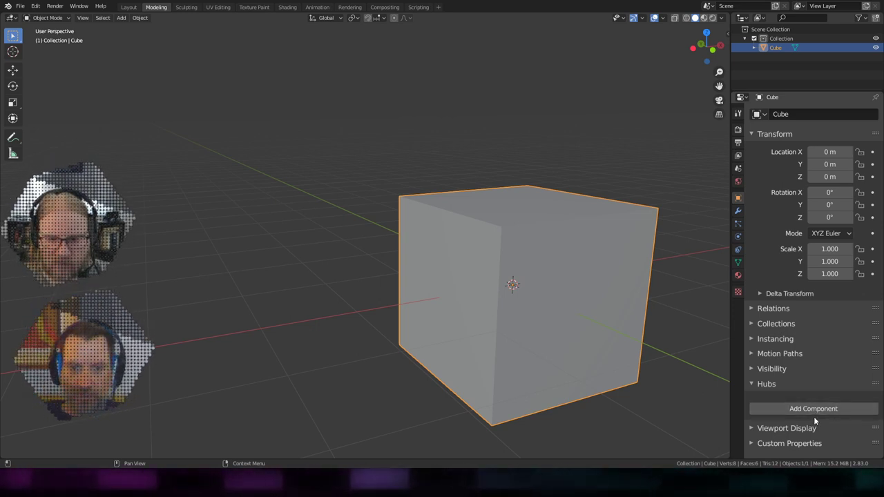
left_click(818, 411)
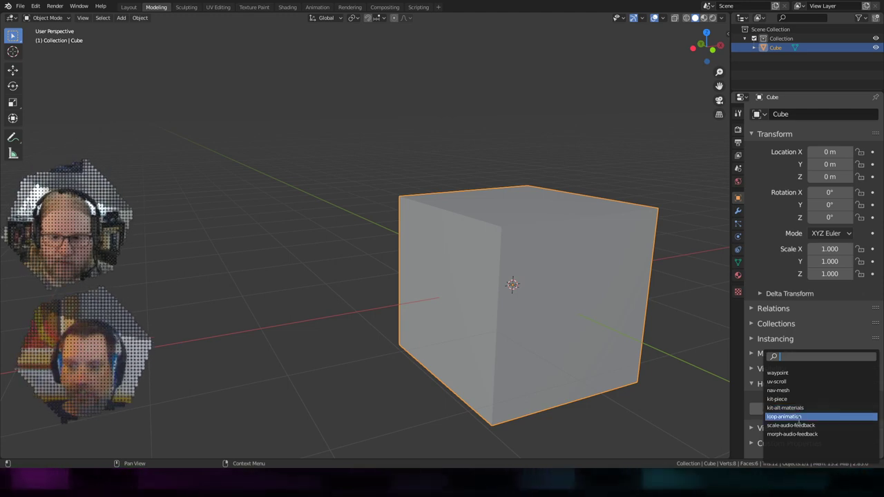
left_click(805, 424)
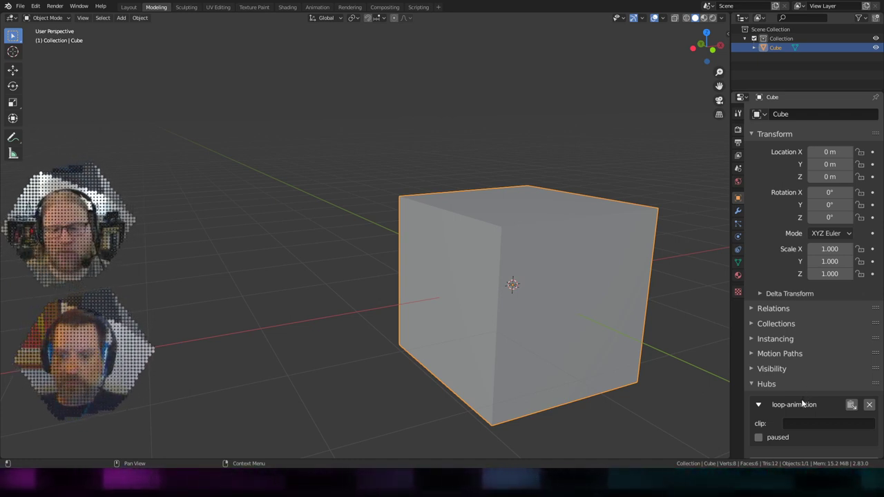
Remove the loop-animation and scale-audio-feedback components, leaving the cube's Hubs list empty.
left_click(872, 400)
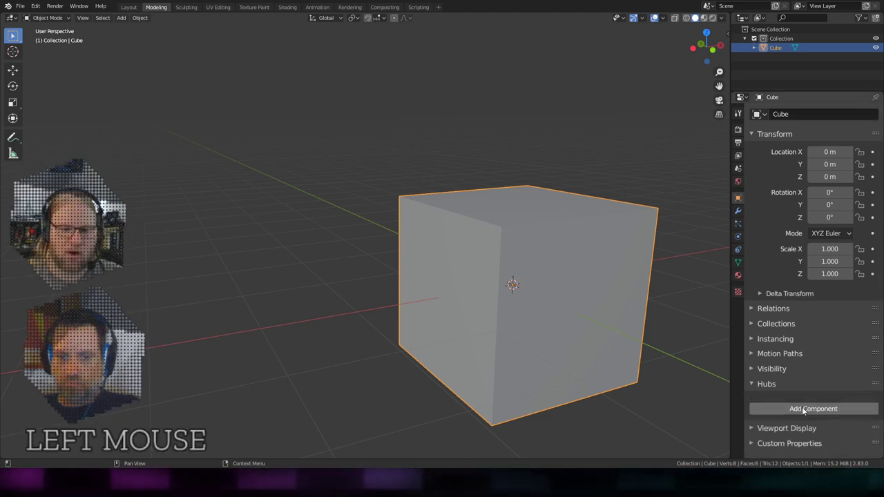
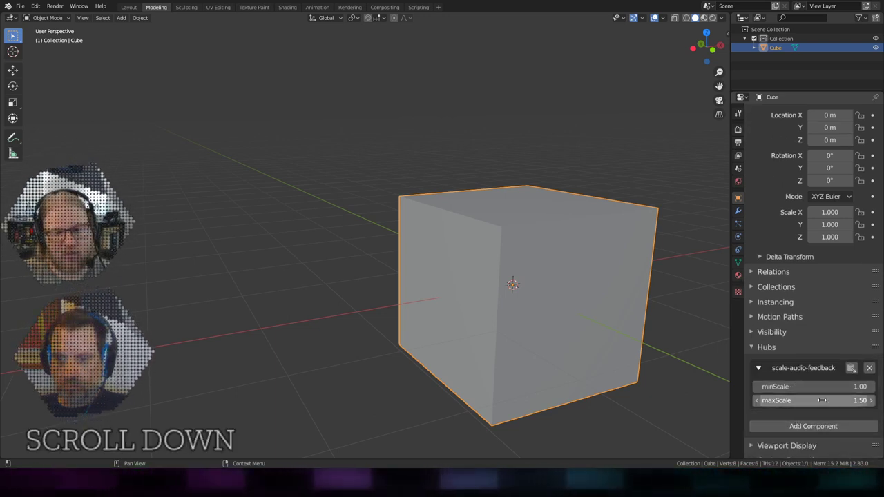
left_click(878, 371)
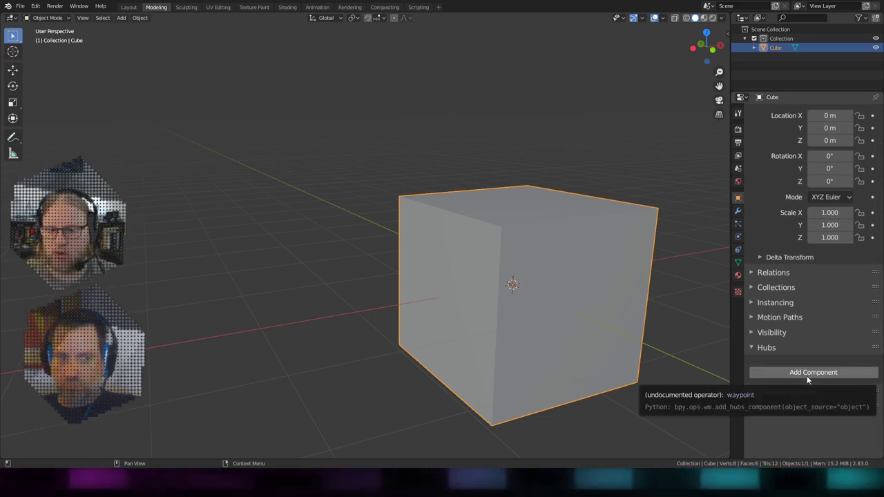
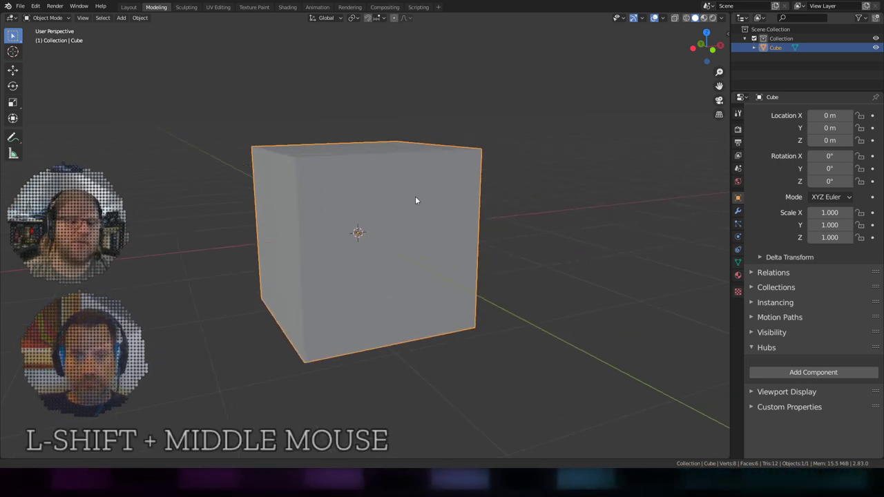
scroll("down", 3)
middle_click(412, 202)
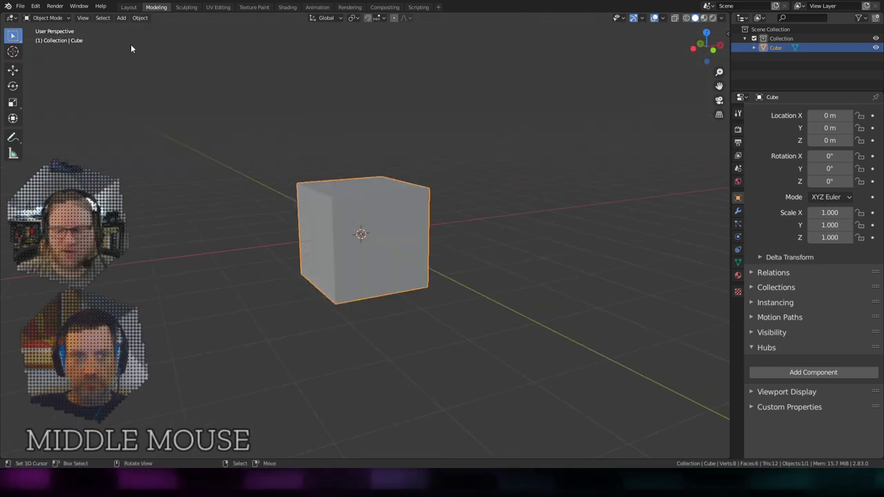
Bring up the file operations list and orbit around the default cube from several angles.
left_click(24, 9)
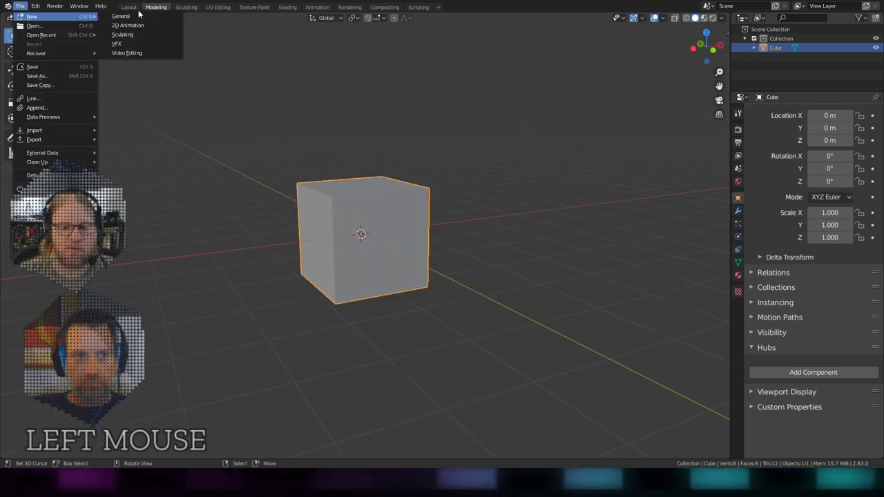
middle_click(370, 315)
scroll("up", 3)
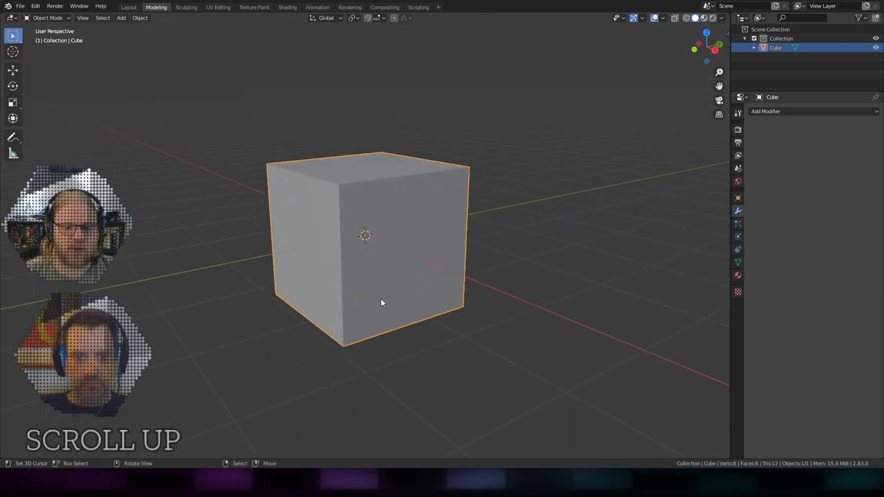
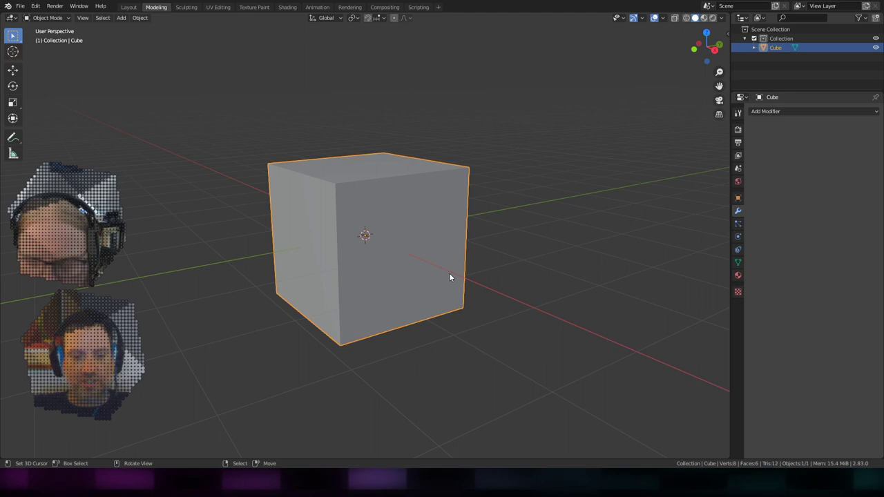
scroll("up", 3)
middle_click(469, 321)
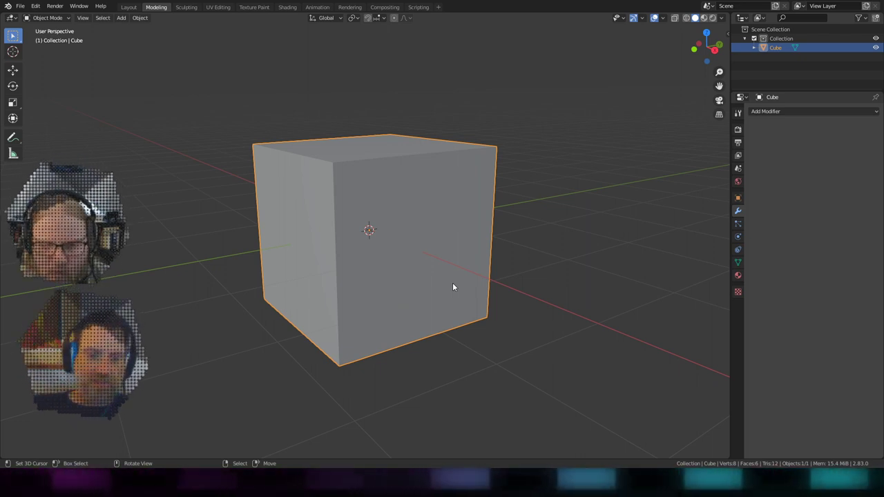
middle_click(440, 245)
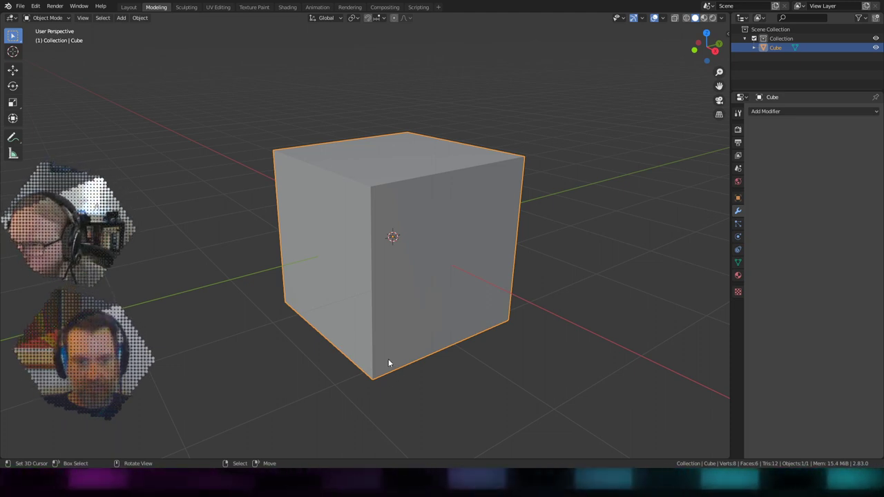
middle_click(396, 331)
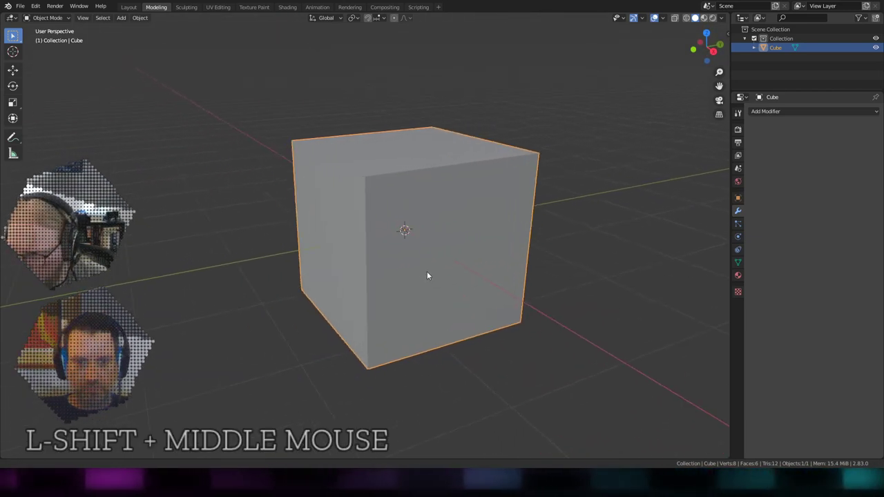
middle_click(348, 291)
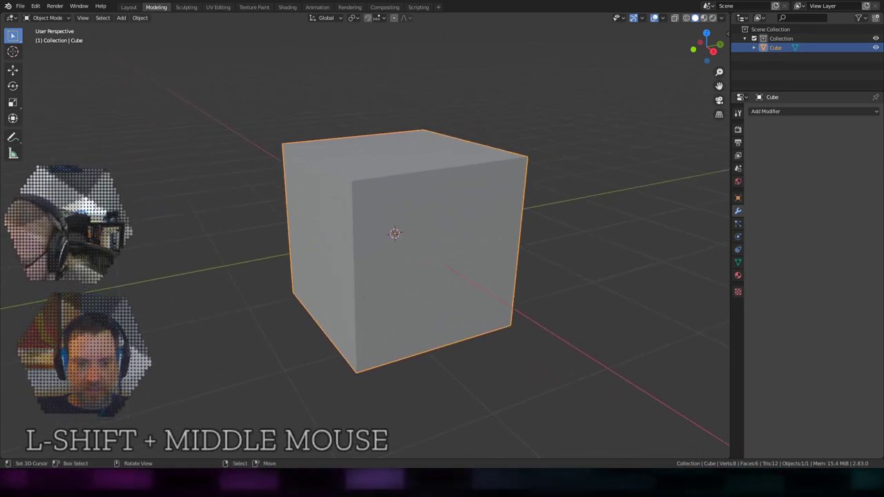
Show the cube's still-empty modifier properties while orbiting the view around it.
left_click(293, 439)
middle_click(644, 308)
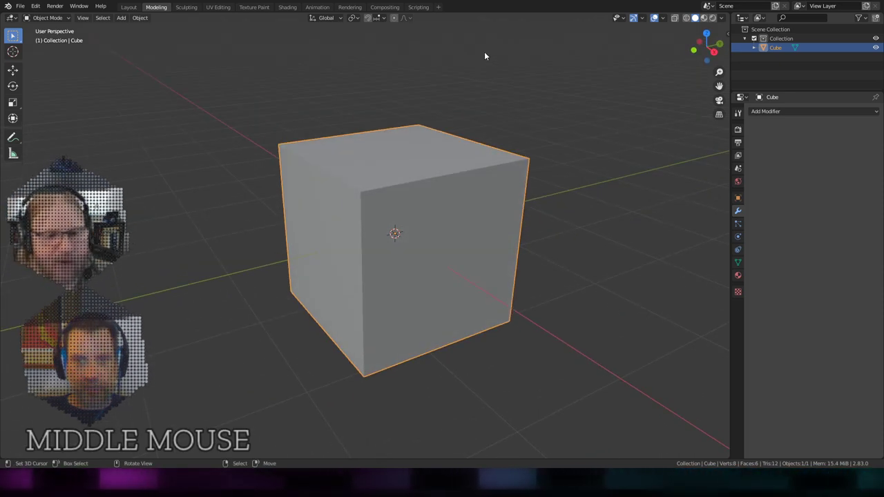
left_click(498, 99)
middle_click(445, 284)
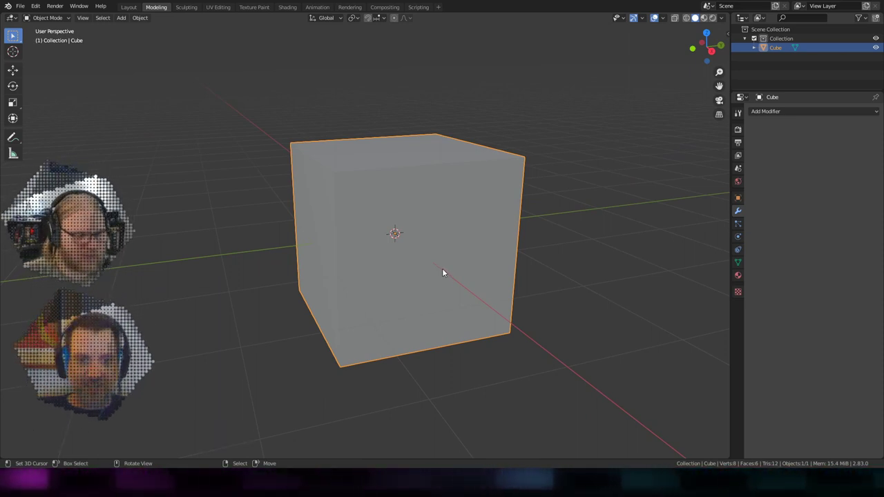
scroll("up", 3)
middle_click(448, 304)
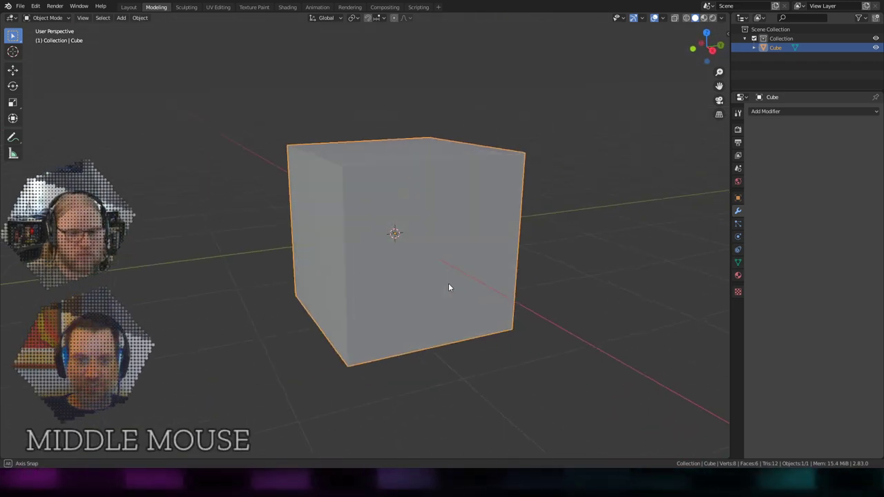
middle_click(462, 270)
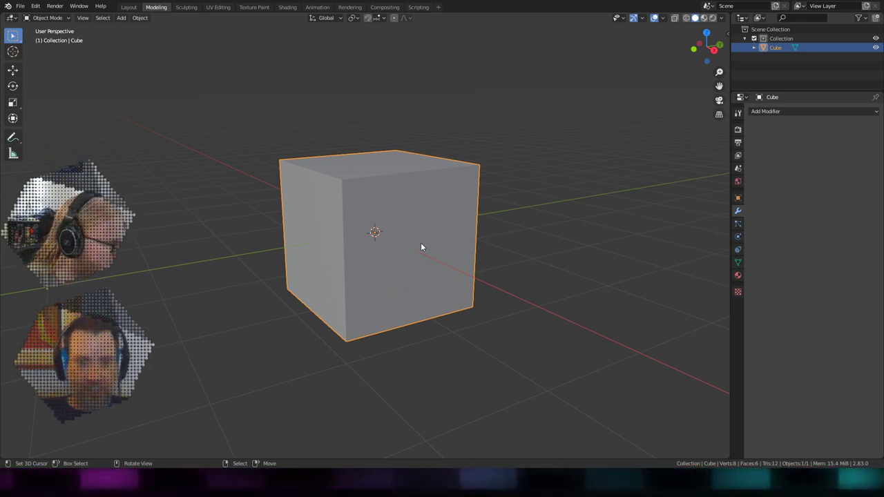
middle_click(450, 237)
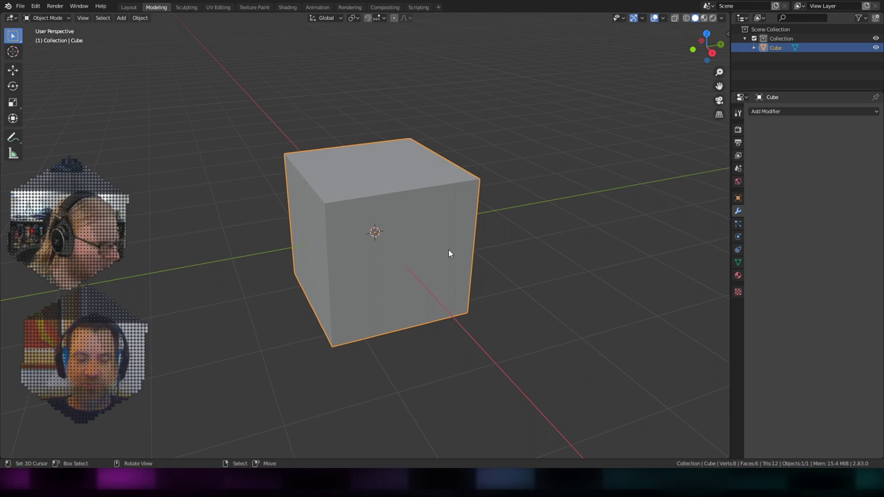
middle_click(455, 231)
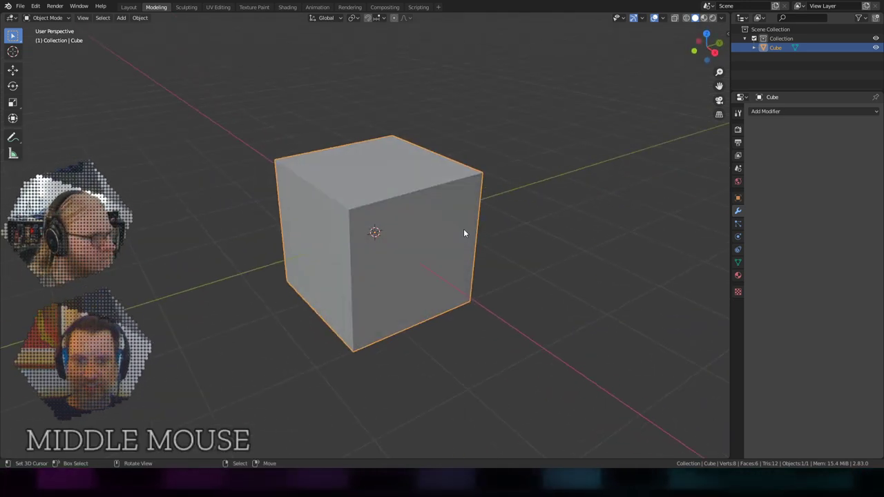
In Edit Mode, move the whole cube mesh about 1 m up on Z so the origin sits at its base.
key("Tab")
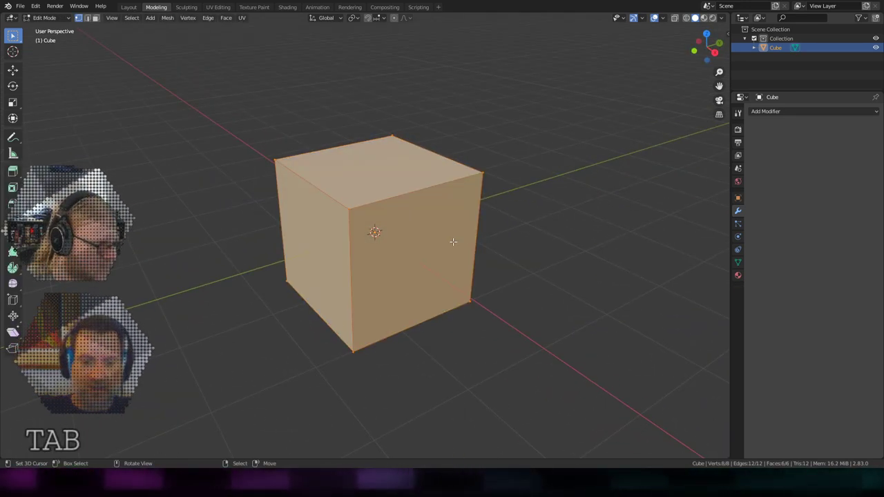
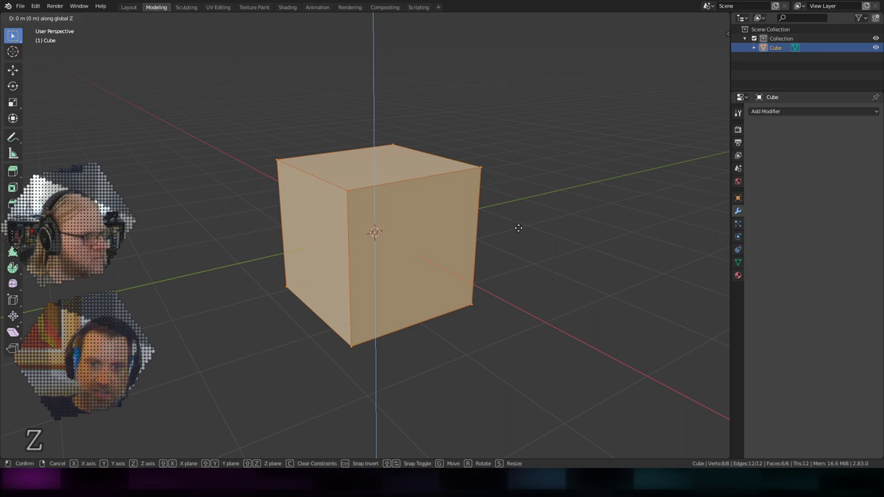
key("Return")
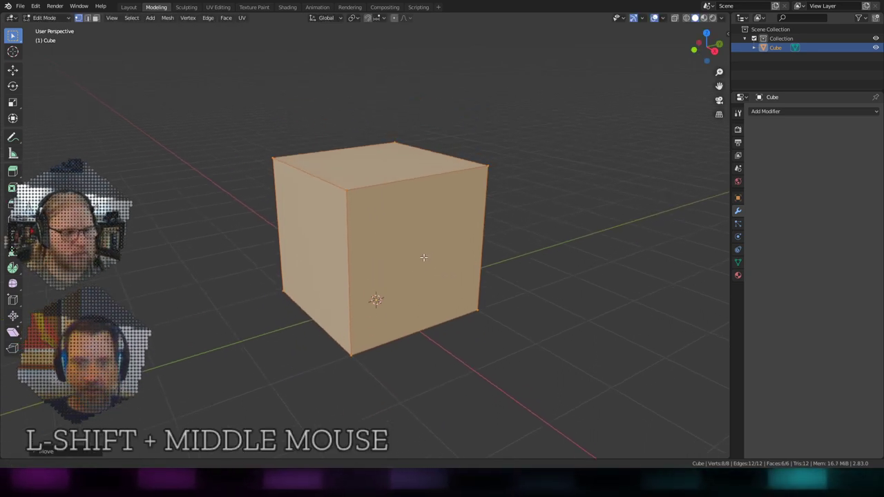
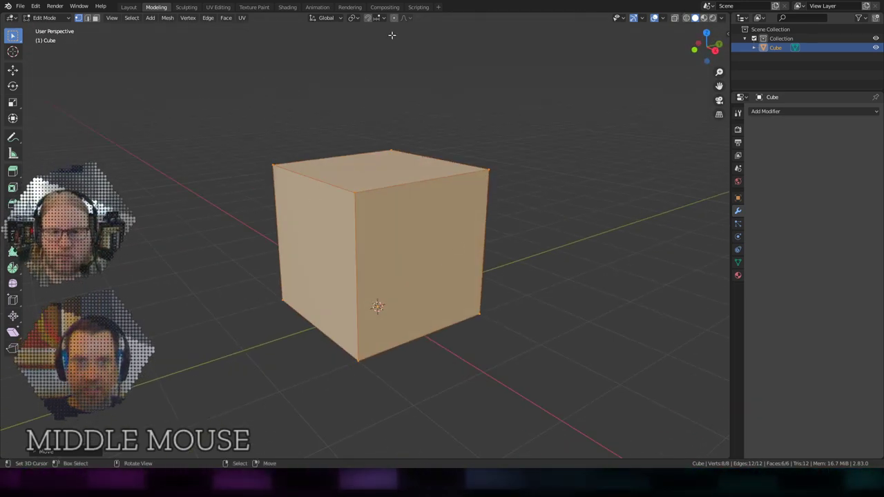
Enable Increment snapping, scale the mesh 4 wider in X/Y, then rescale along Z into a flat slab.
left_click(376, 24)
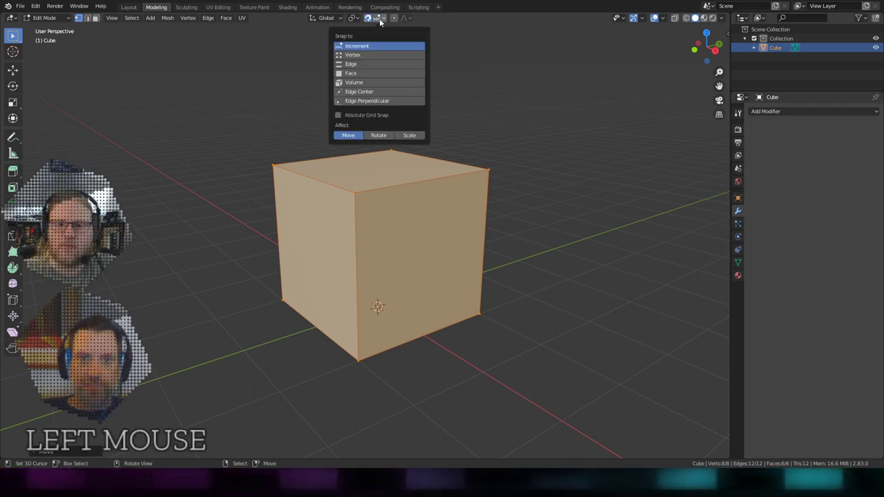
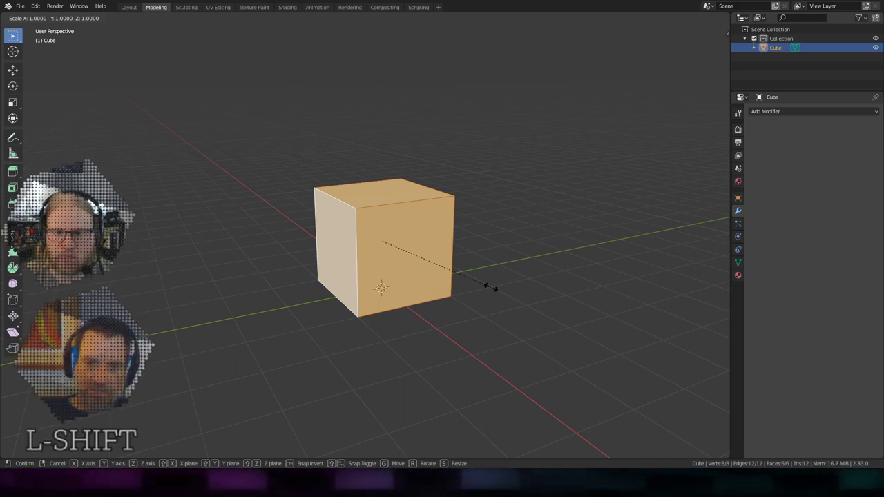
key("4")
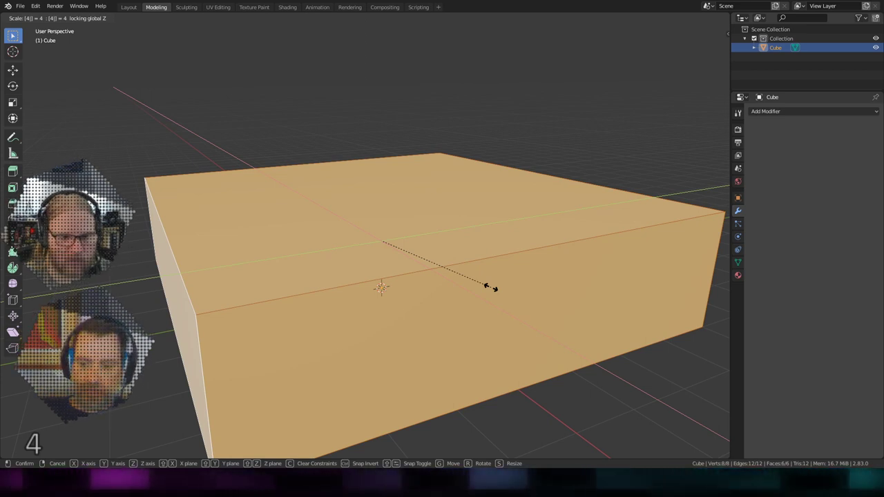
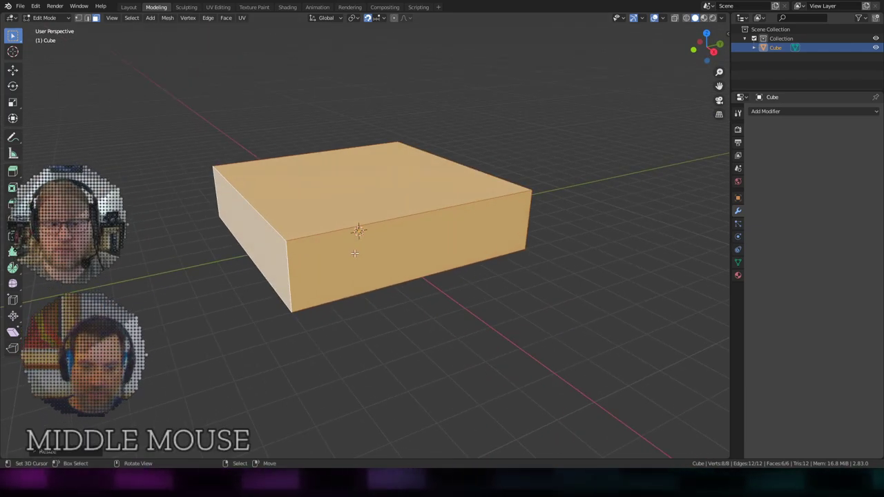
key("s")
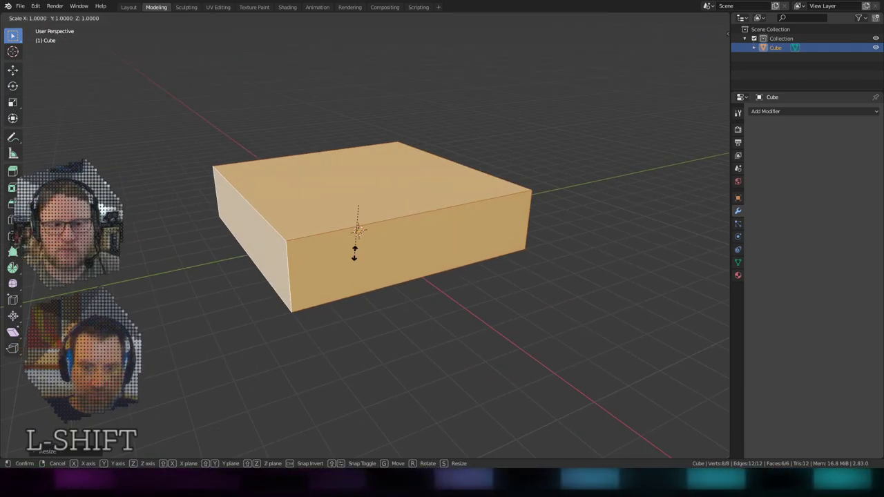
key("2")
key("Return")
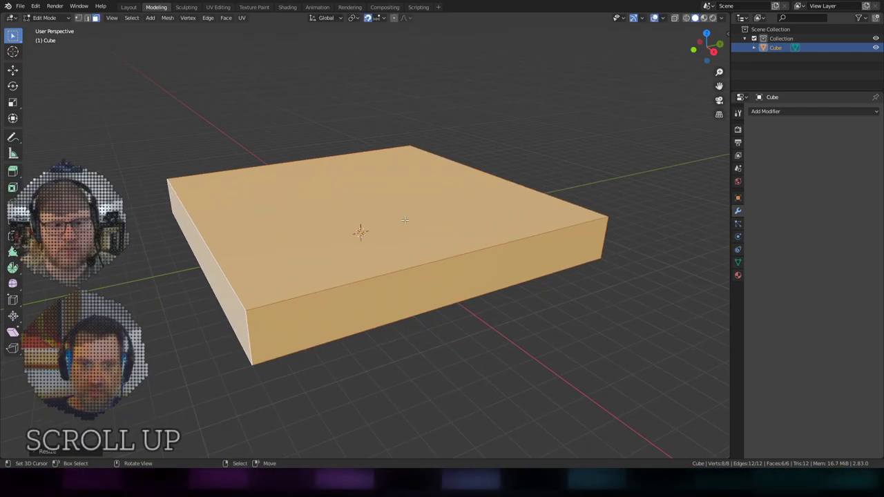
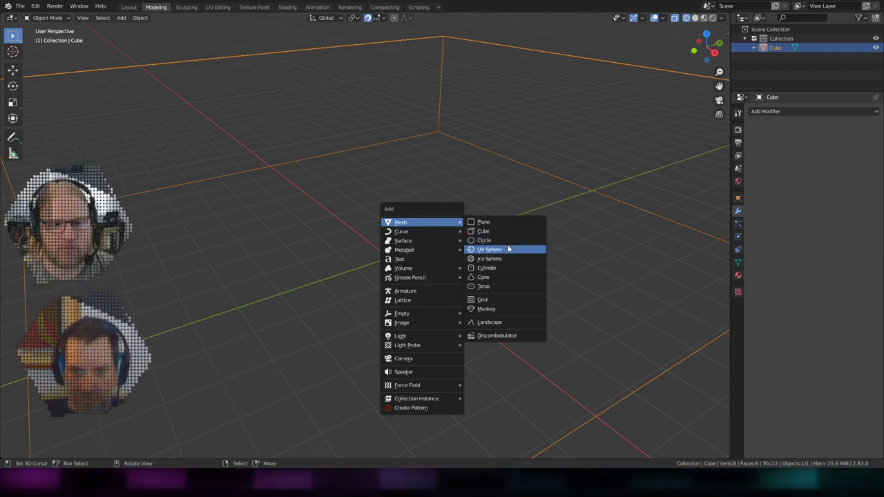
Add a cylinder at the room's centre and scale it down into a thin post.
left_click(503, 274)
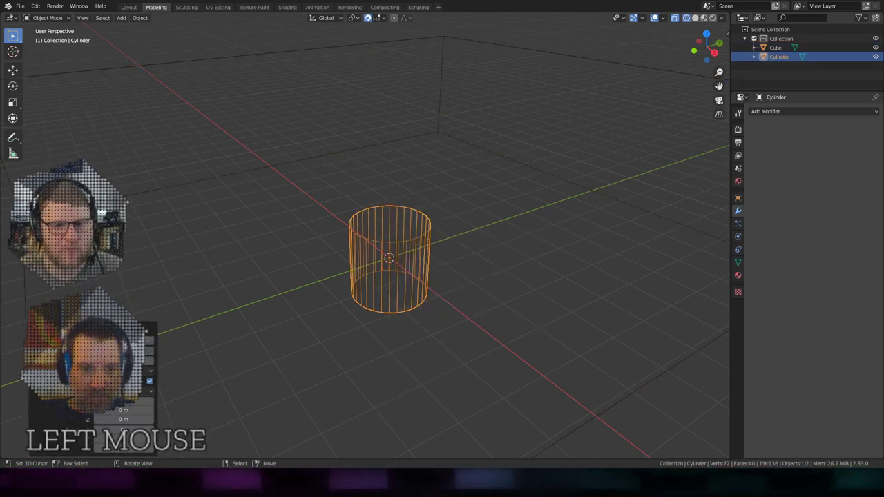
key("Return")
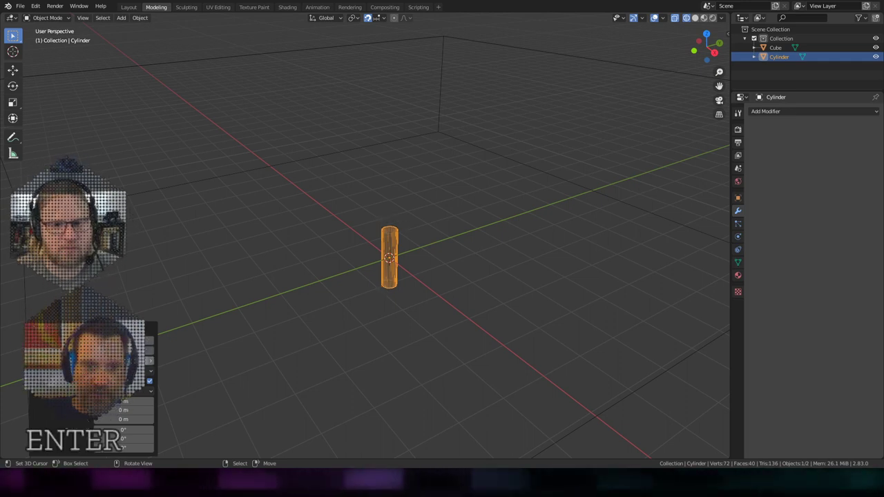
middle_click(415, 342)
scroll("up", 3)
middle_click(443, 336)
Raise the cylinder mesh along Z so the post's base sits at the origin, back in Object Mode.
key("Tab")
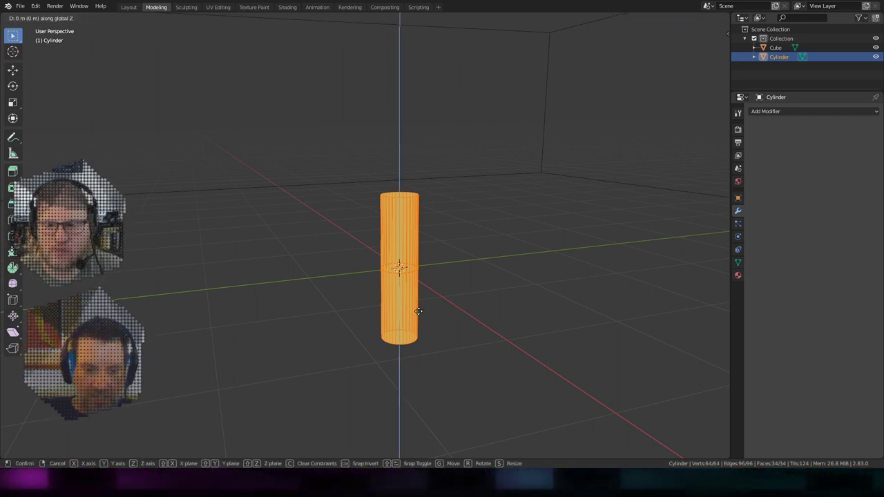
key("Return")
key("Tab")
Orbit around the room to check the post's position, then show objects as solid surfaces (Shift+Z).
middle_click(462, 194)
scroll("down", 3)
middle_click(470, 257)
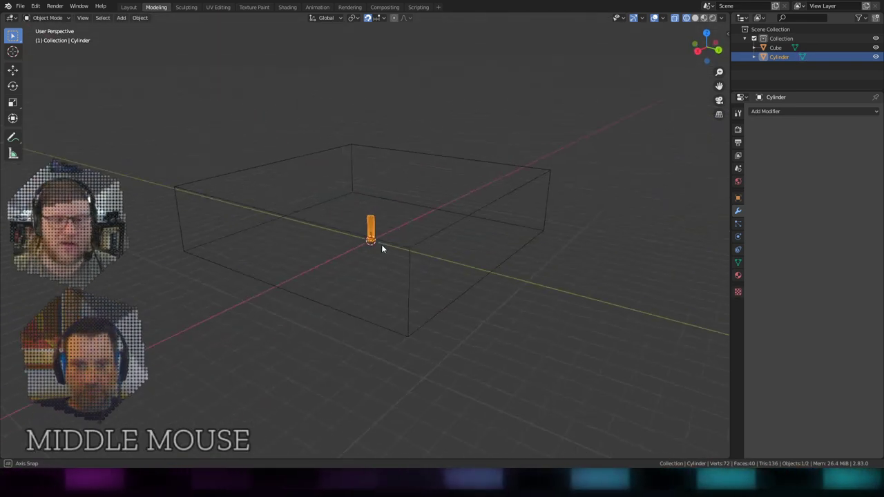
scroll("up", 3)
middle_click(429, 264)
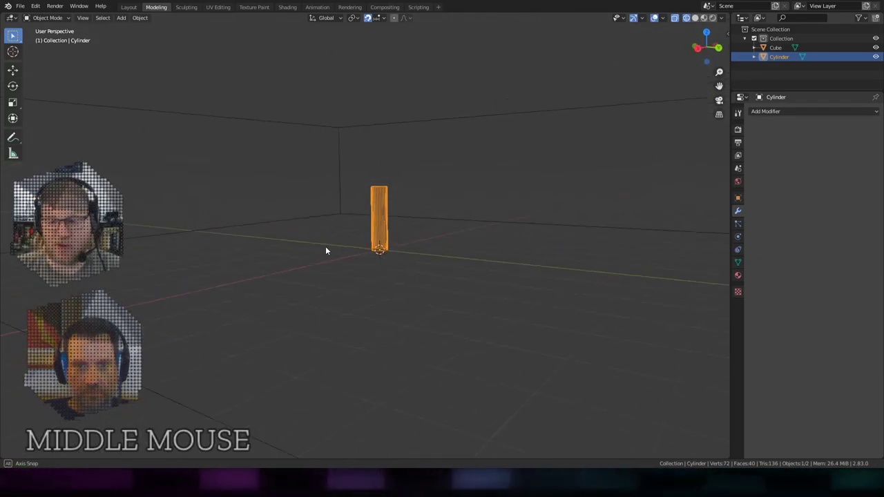
scroll("down", 3)
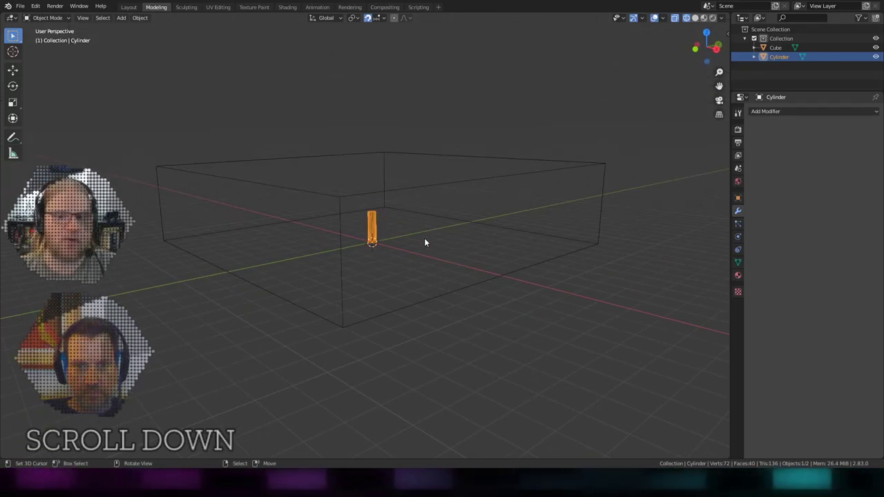
middle_click(439, 240)
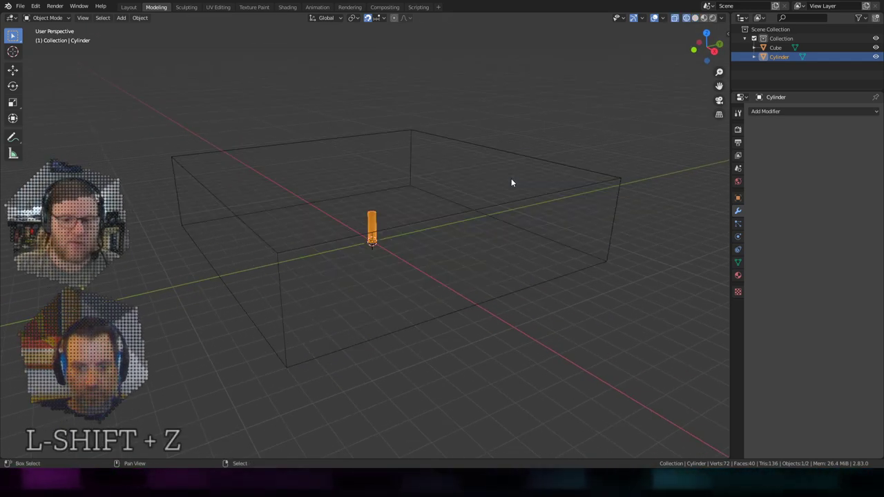
middle_click(507, 192)
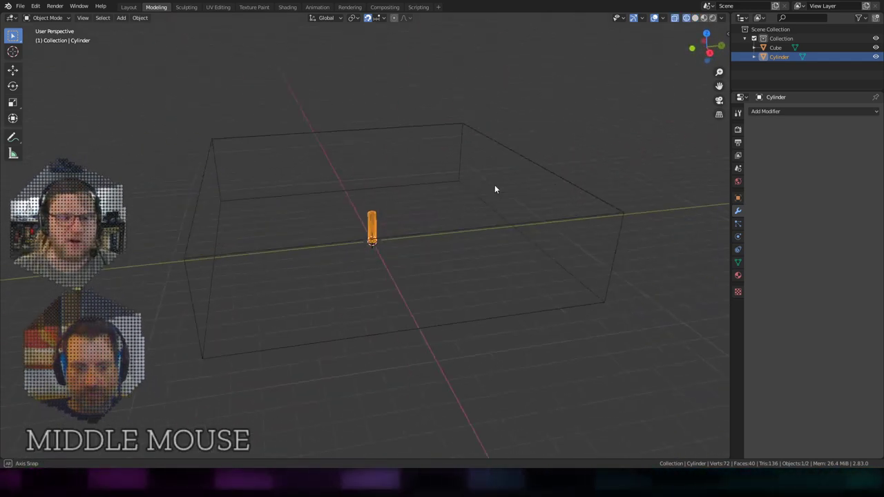
scroll("up", 3)
middle_click(490, 218)
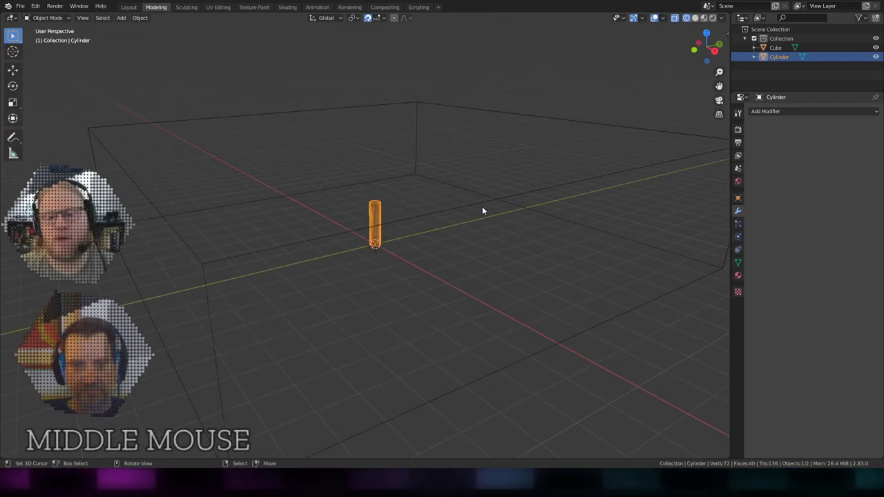
scroll("down", 3)
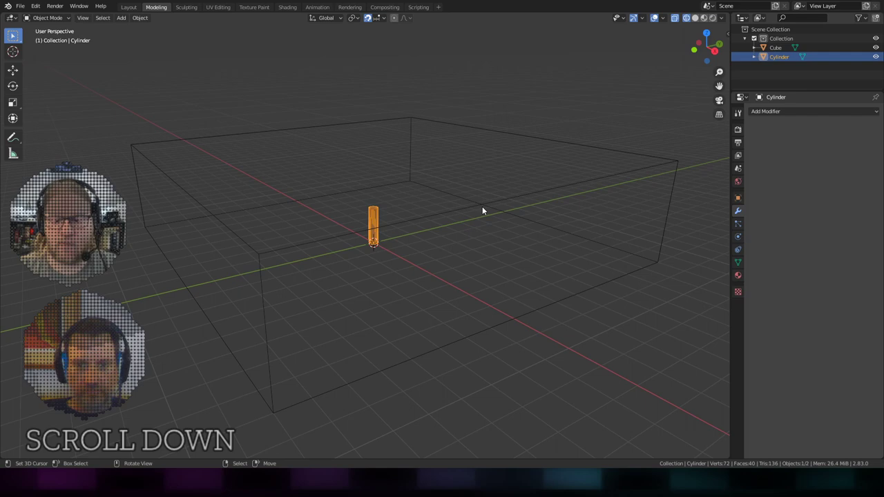
key("shift+z")
middle_click(486, 217)
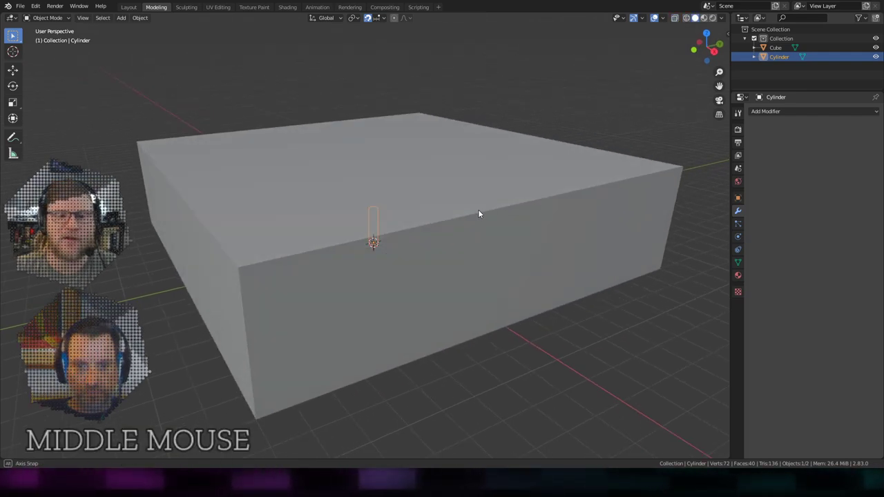
scroll("up", 3)
middle_click(482, 211)
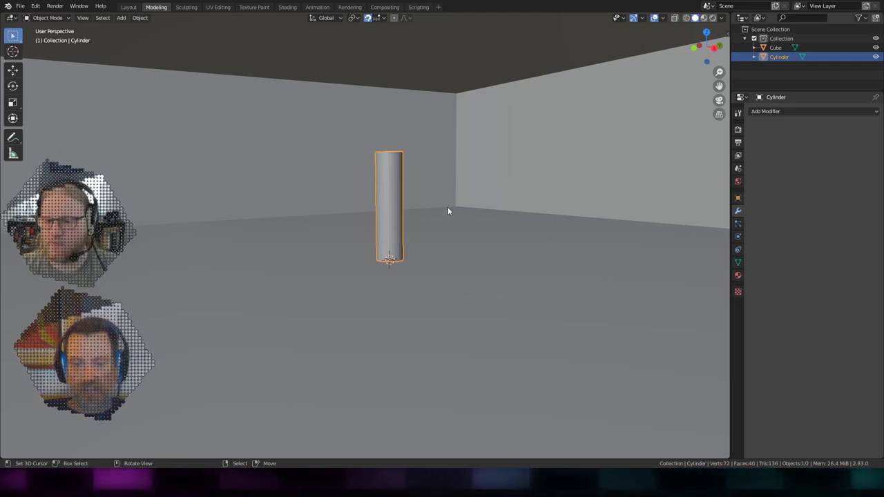
middle_click(310, 210)
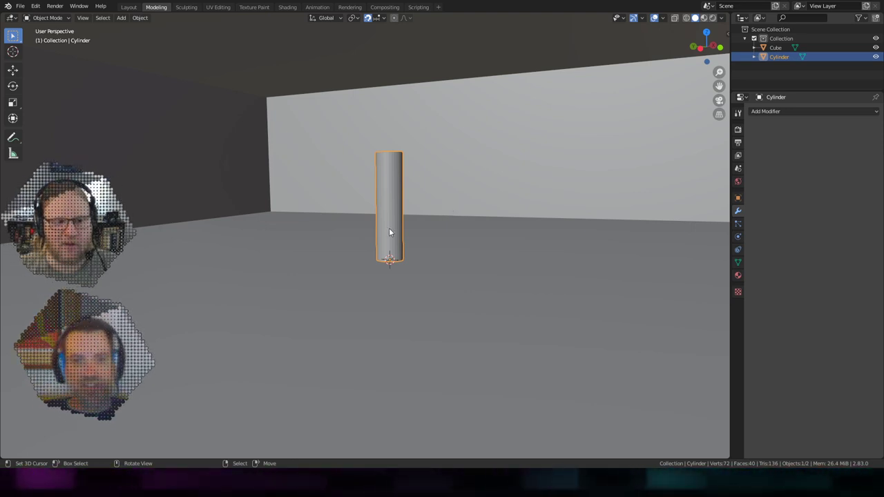
middle_click(307, 252)
middle_click(477, 242)
middle_click(475, 313)
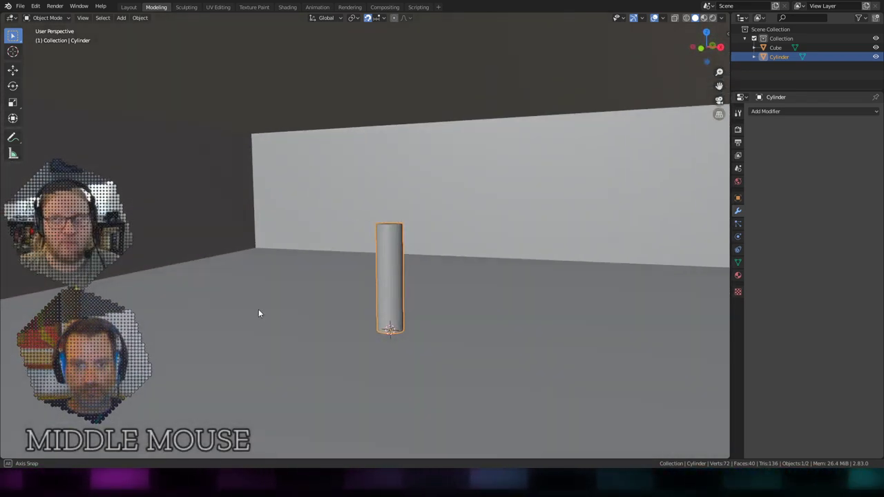
scroll("down", 3)
middle_click(286, 283)
scroll("down", 3)
middle_click(377, 299)
Orbit around inside the grey room past the post, then zoom out to see the whole block from outside.
right_click(459, 286)
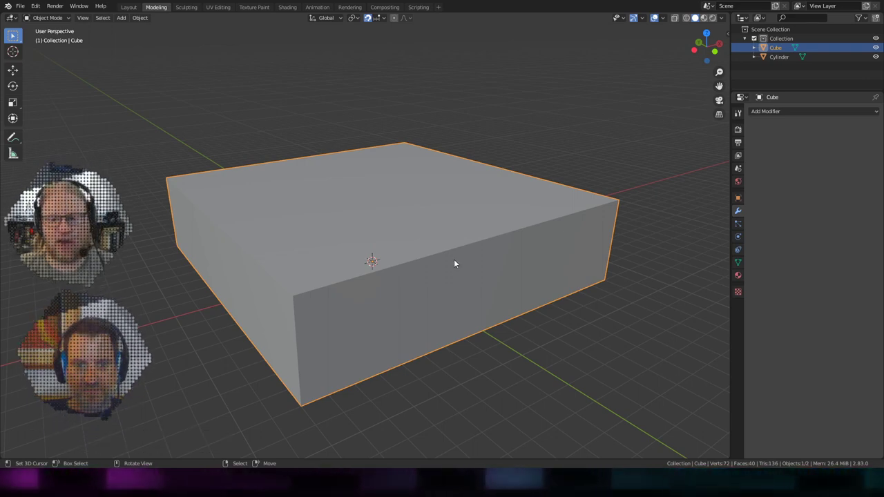
scroll("up", 3)
middle_click(465, 259)
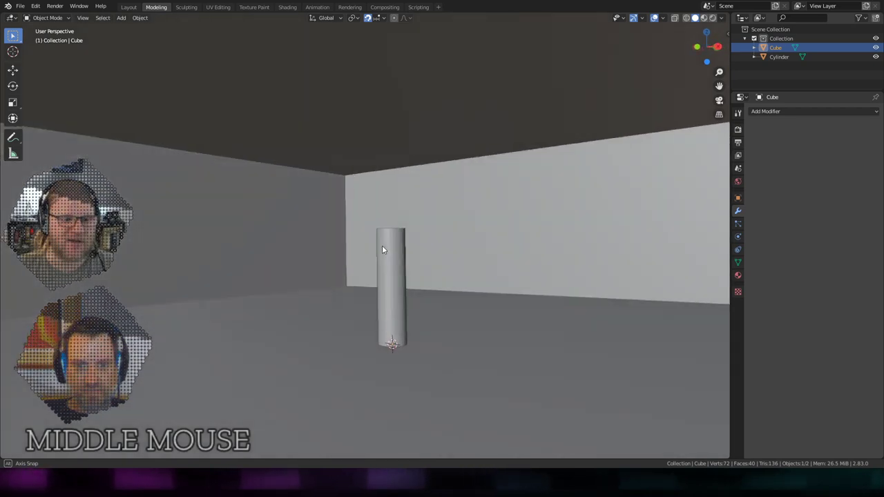
middle_click(473, 311)
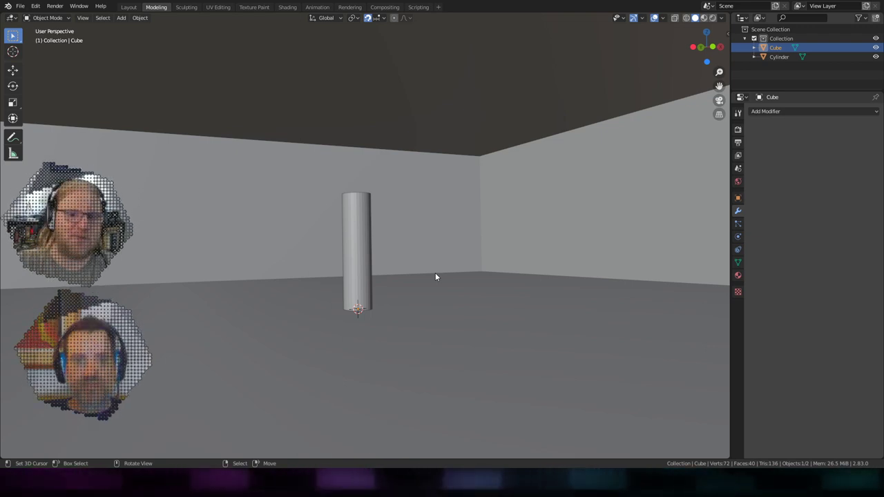
middle_click(371, 271)
scroll("up", 3)
middle_click(436, 272)
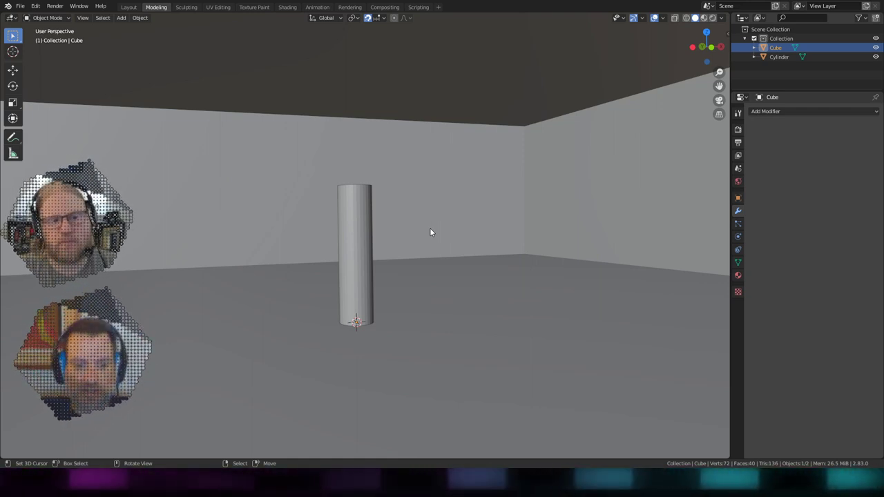
middle_click(437, 242)
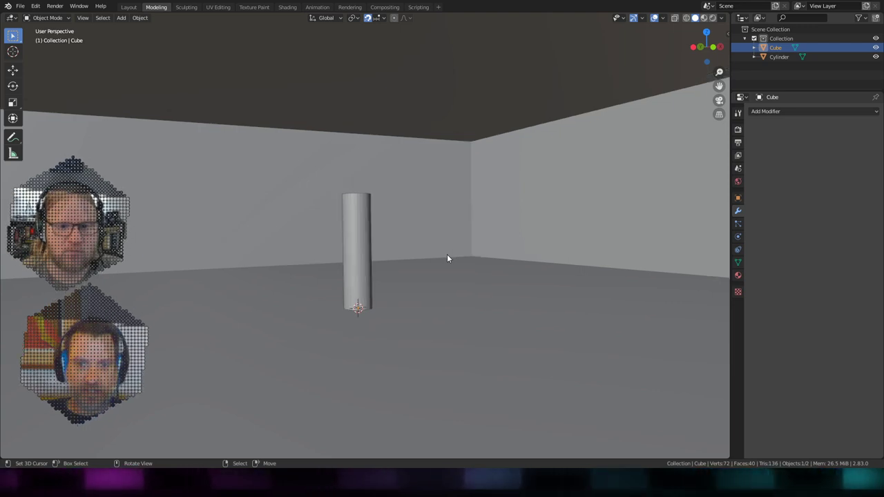
middle_click(428, 258)
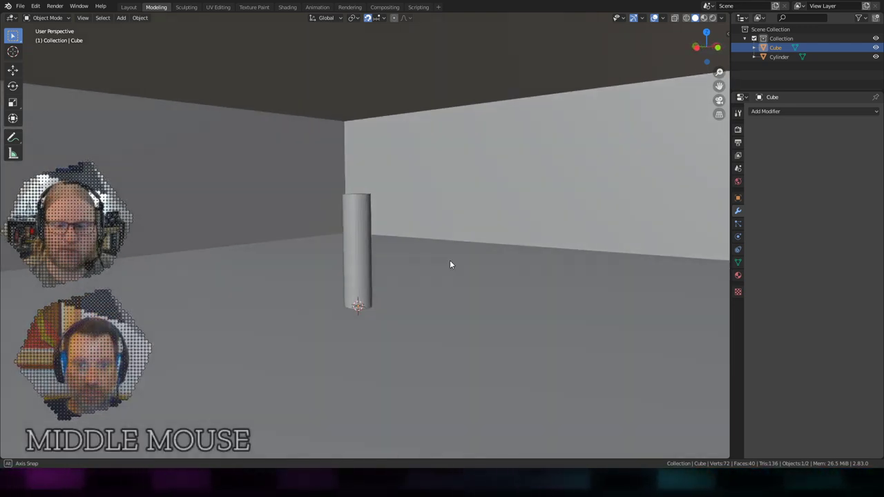
scroll("down", 3)
middle_click(425, 231)
middle_click(449, 245)
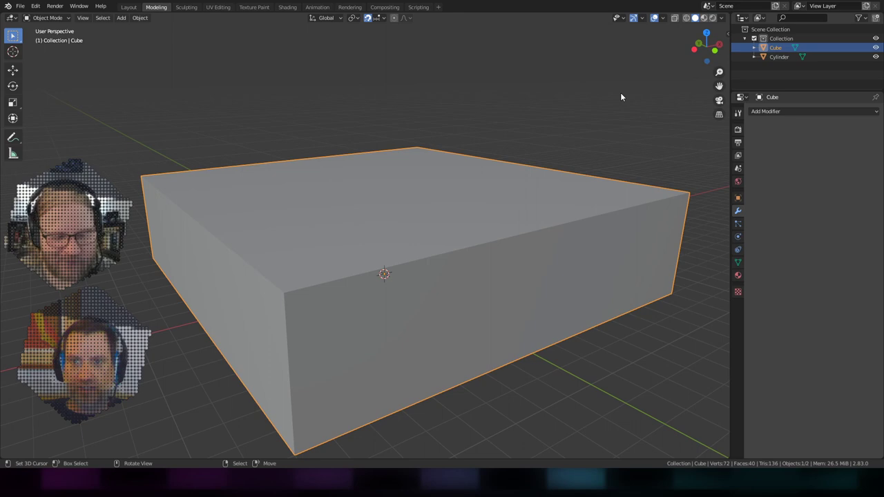
middle_click(492, 249)
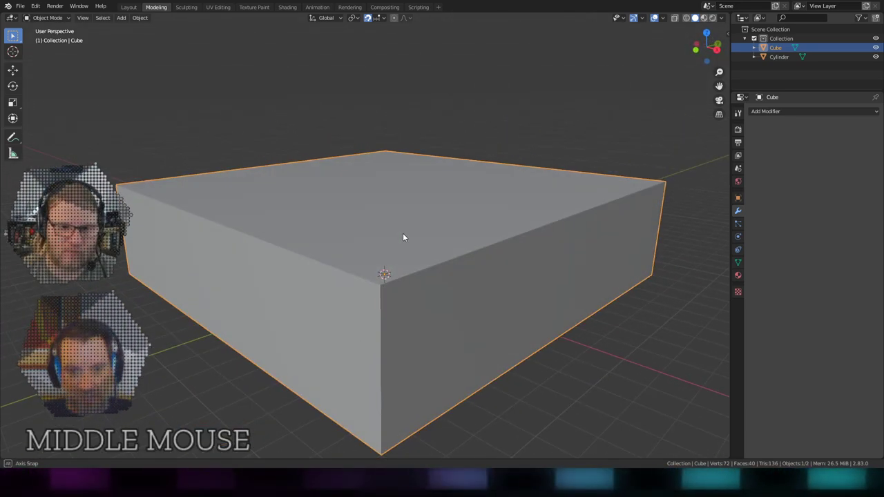
scroll("down", 3)
middle_click(512, 244)
scroll("up", 3)
middle_click(510, 229)
key("shift+z")
scroll("down", 3)
key("shift+z")
scroll("up", 3)
middle_click(513, 217)
scroll("down", 3)
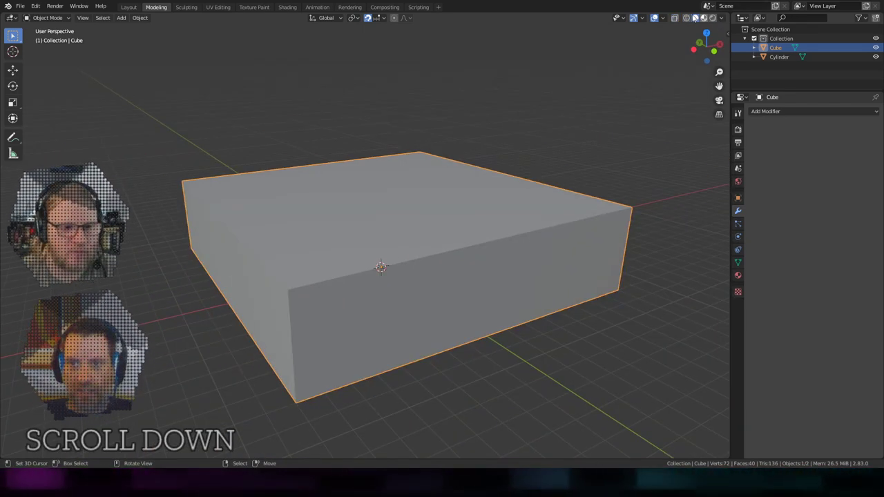
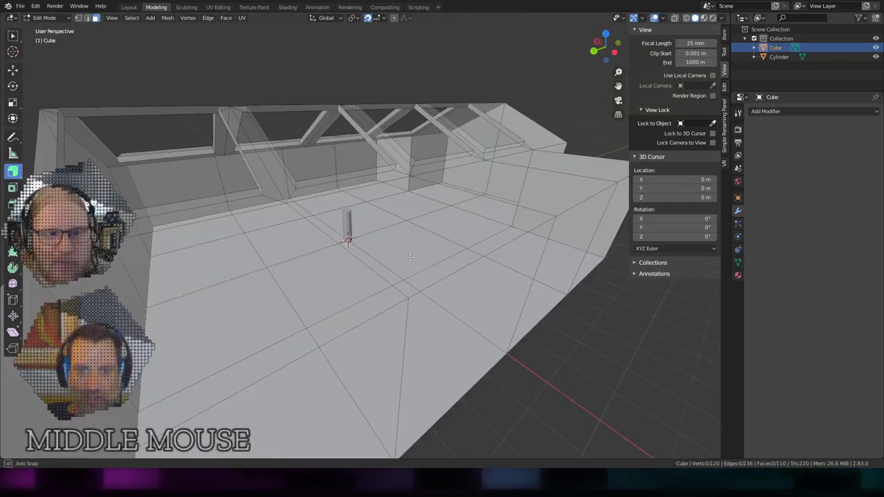
scroll("down", 3)
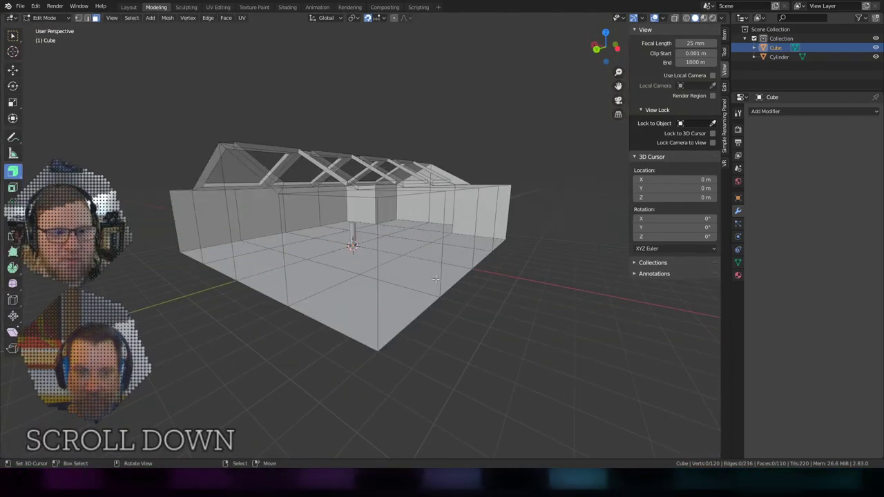
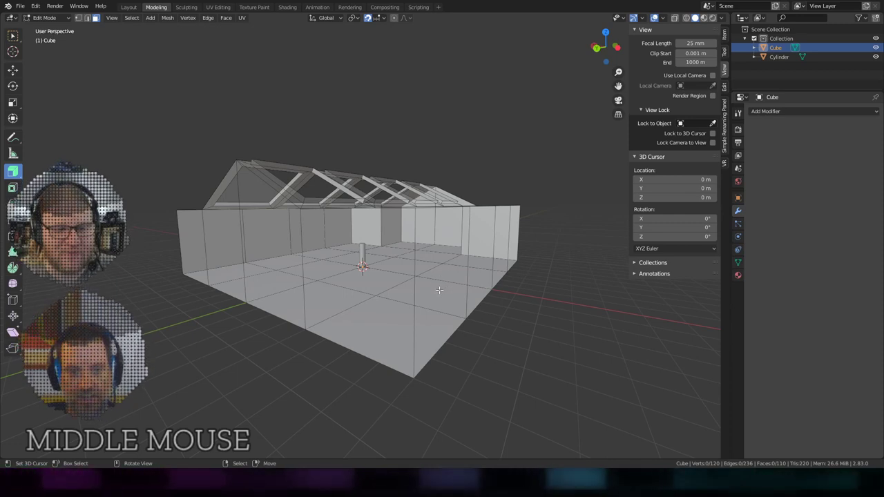
Start a Ctrl+R horizontal edge-loop cut around the room's walls for the window row.
key("ctrl+r")
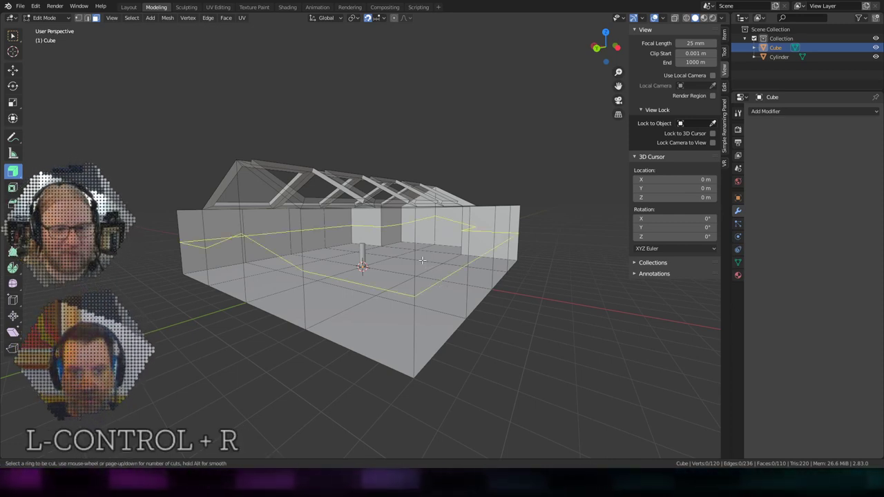
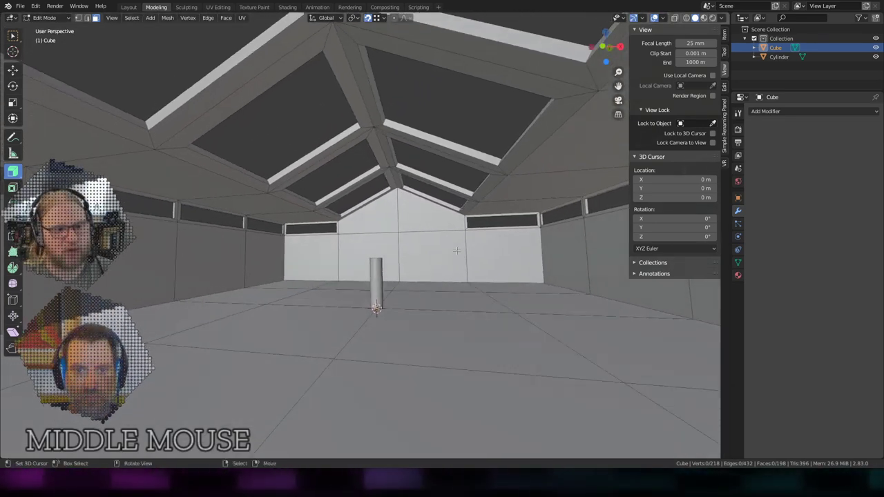
Leave mesh editing and return the room to Object Mode.
scroll("down", 3)
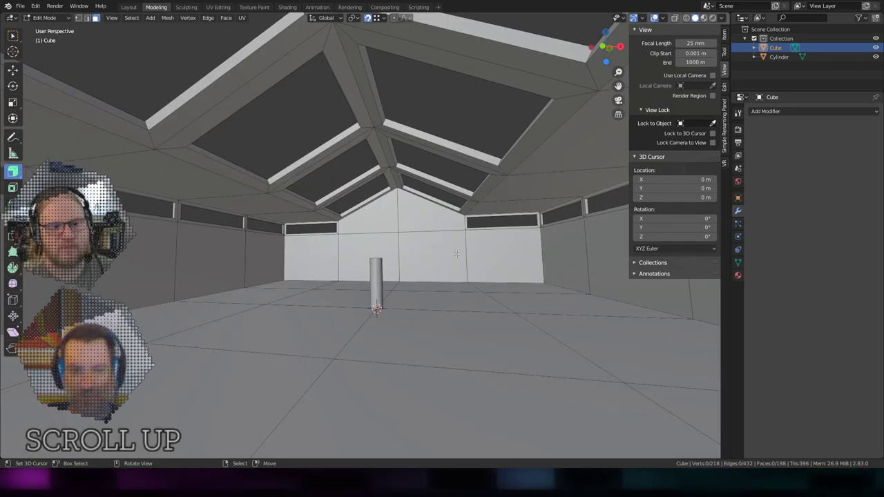
scroll("up", 3)
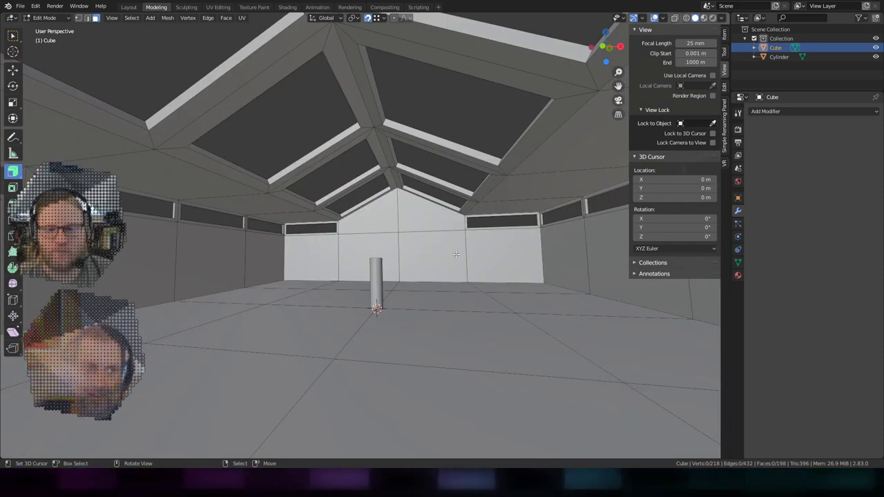
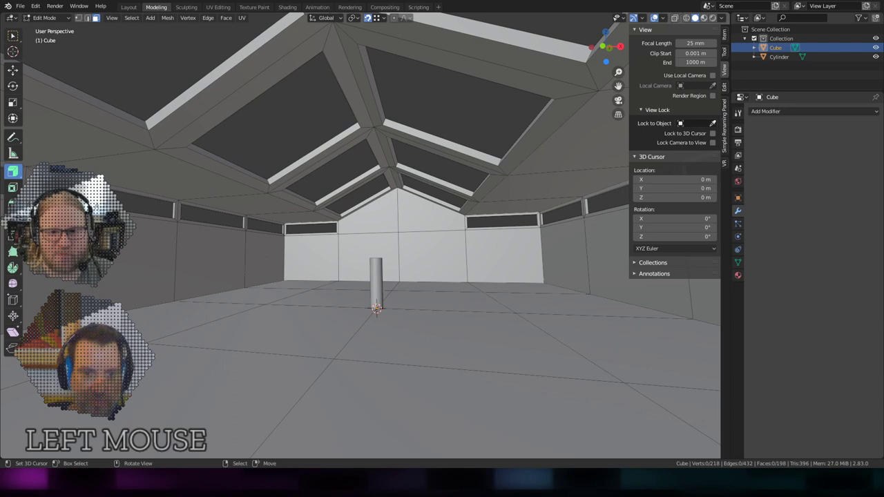
key("shift+r")
key("o")
key("Return")
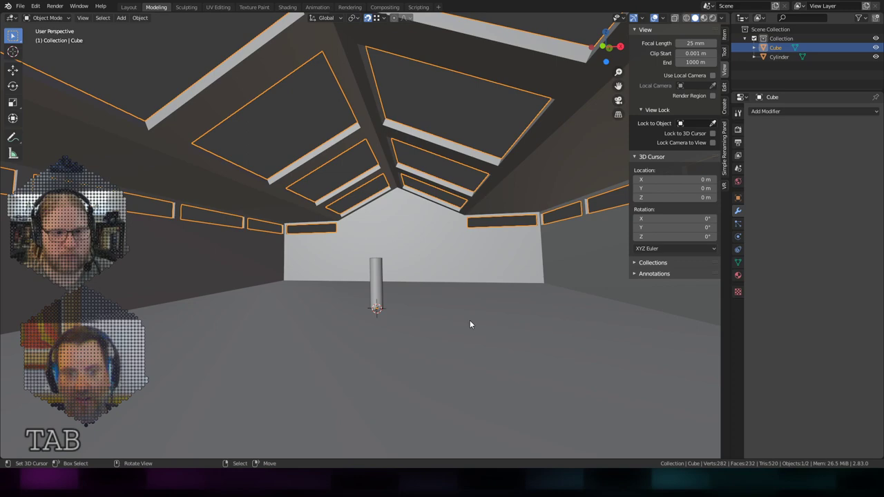
Orbit inside the room to inspect the roof, gable wall and ceiling openings.
middle_click(467, 297)
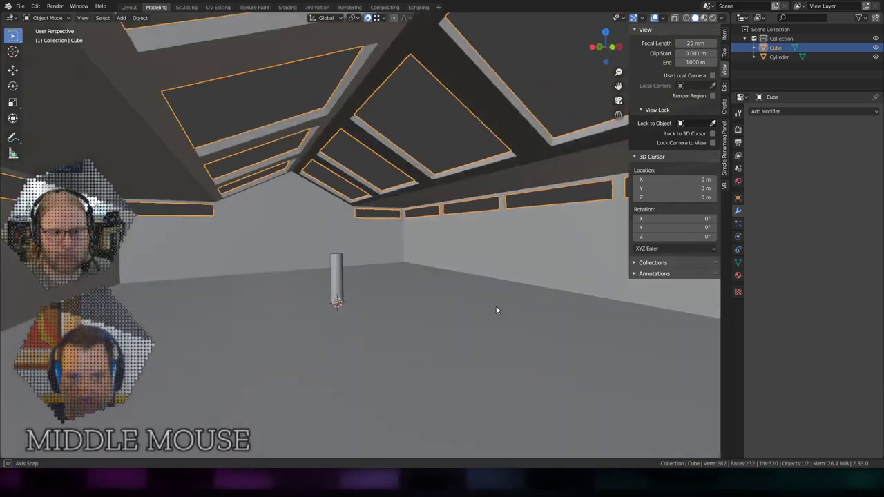
right_click(451, 111)
middle_click(490, 220)
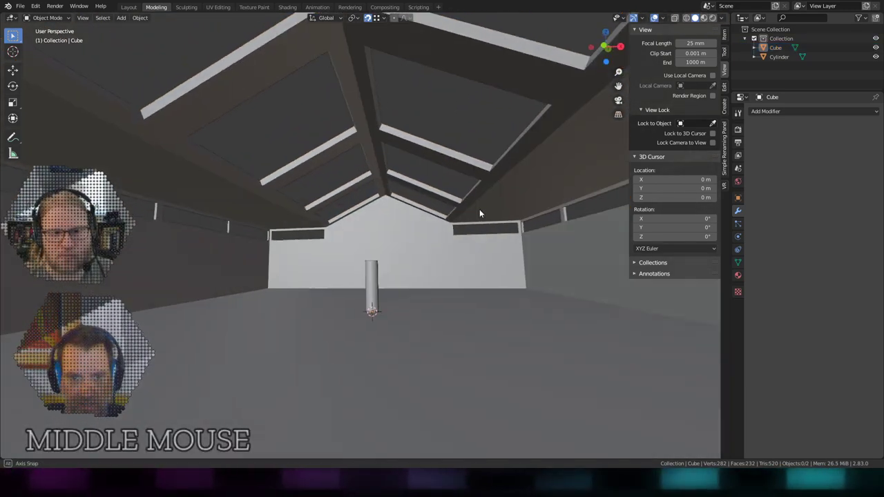
middle_click(456, 260)
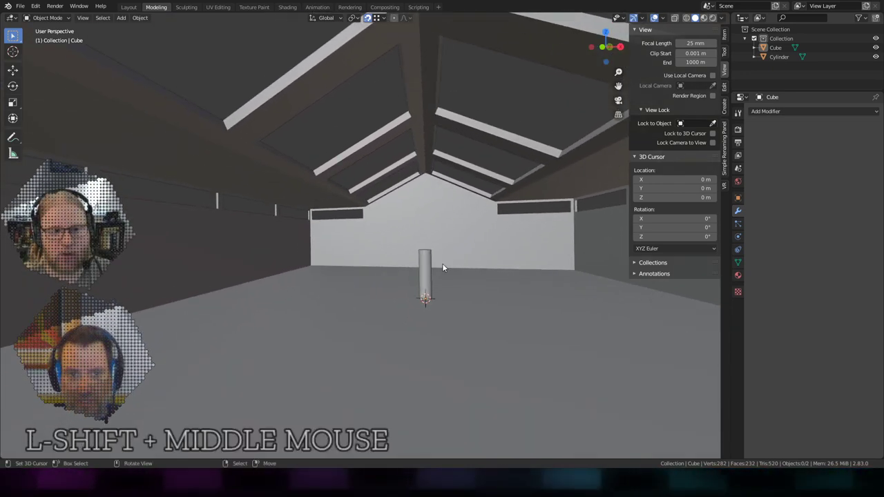
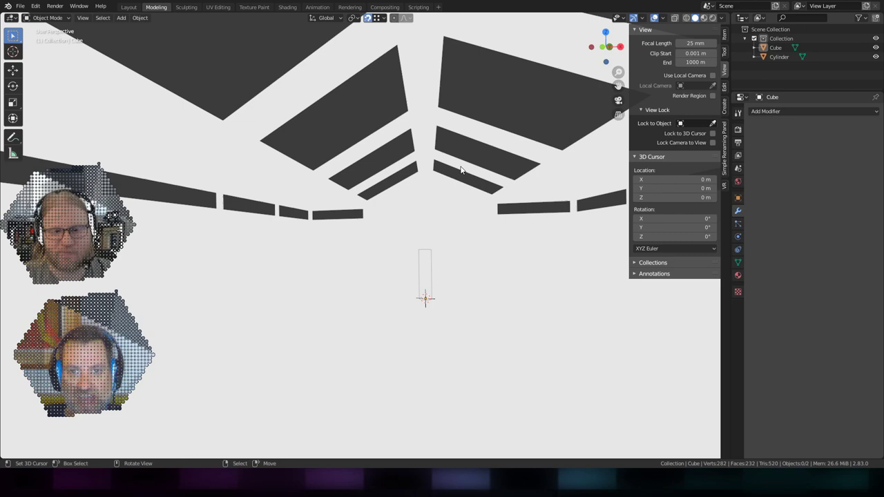
middle_click(447, 178)
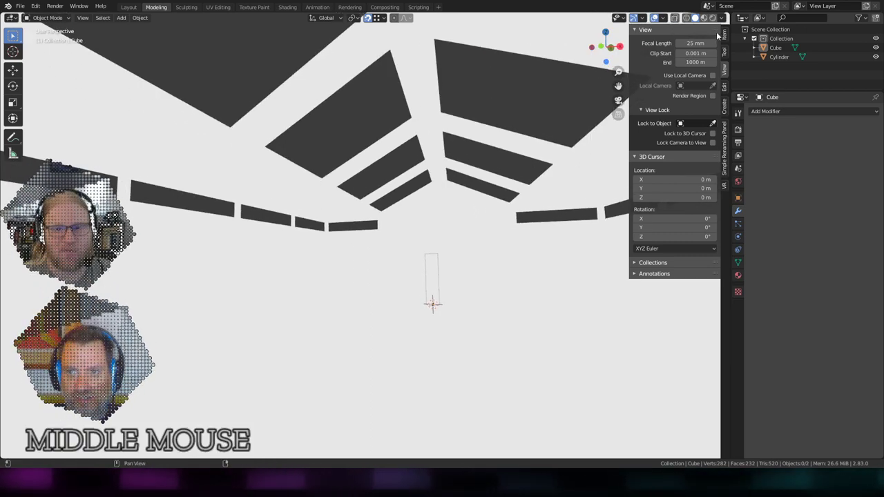
Set solid viewport lighting back from Flat to Studio and look up at the roof.
left_click(728, 20)
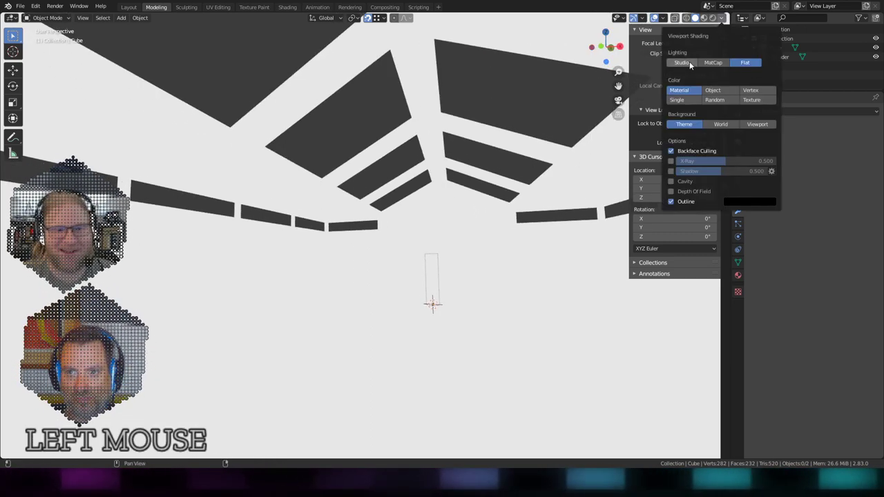
middle_click(394, 331)
middle_click(523, 359)
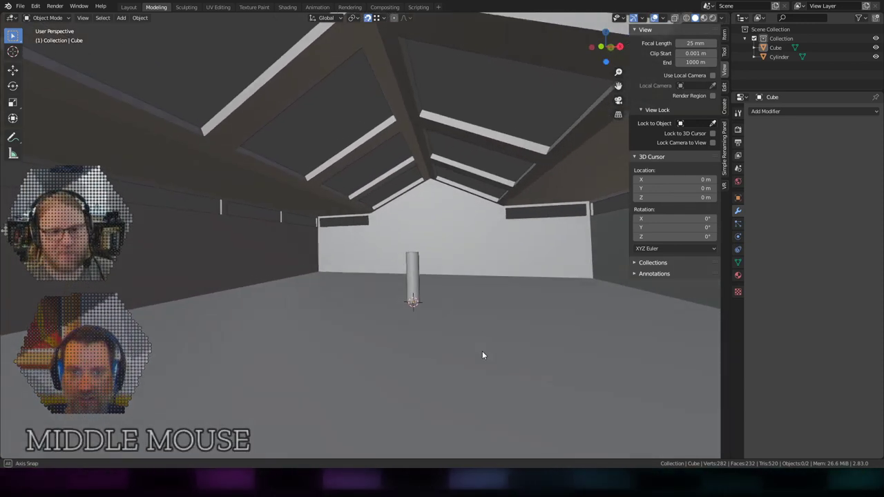
middle_click(505, 364)
middle_click(438, 333)
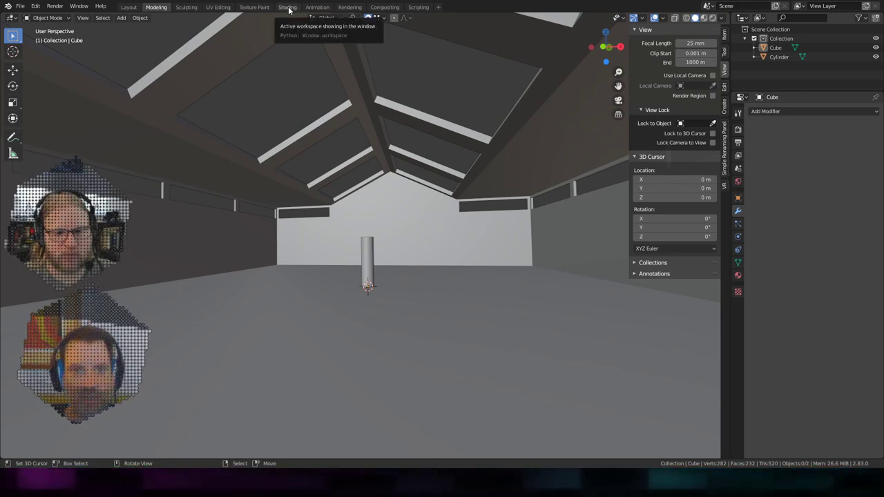
Switch to the Shading workspace with the environment background visible and look across the room.
left_click(294, 11)
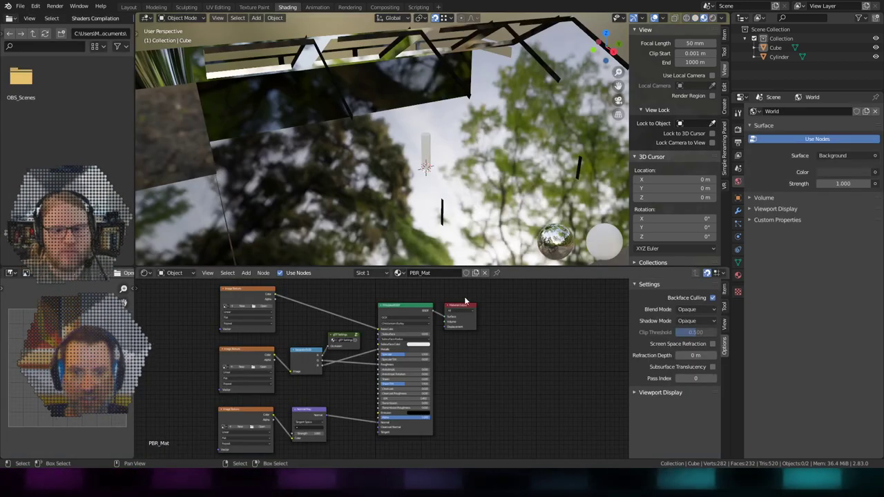
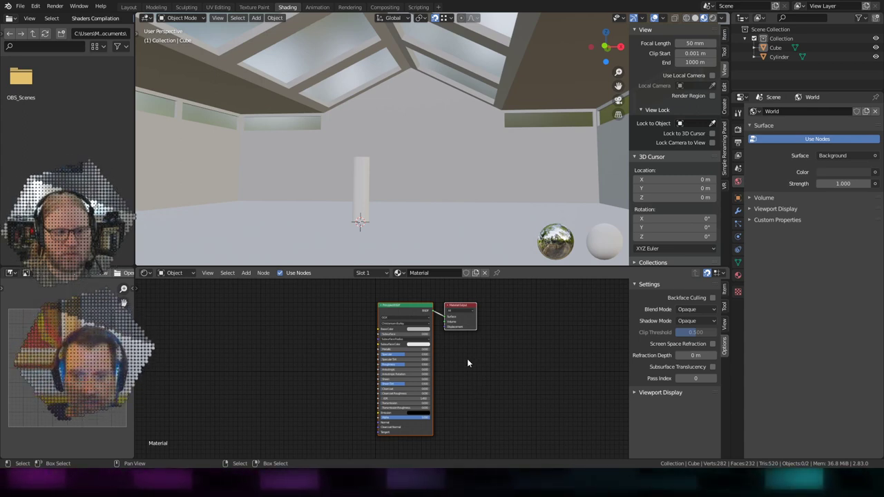
left_click(409, 369)
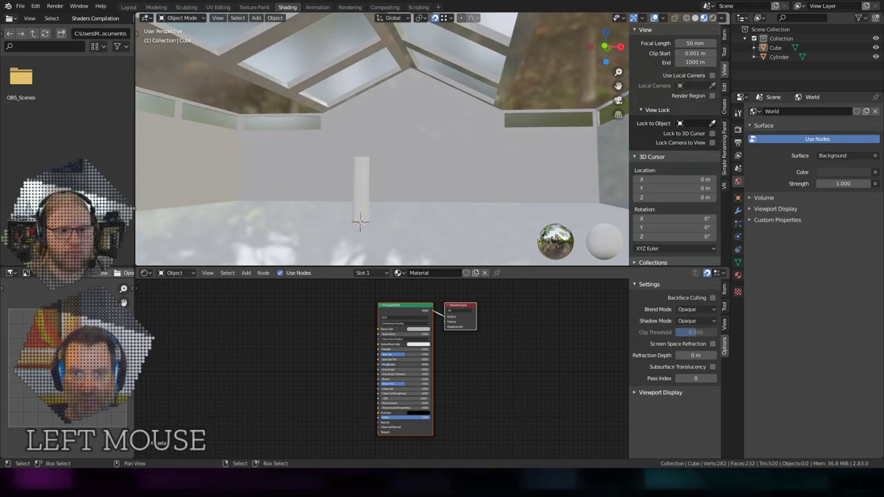
middle_click(439, 138)
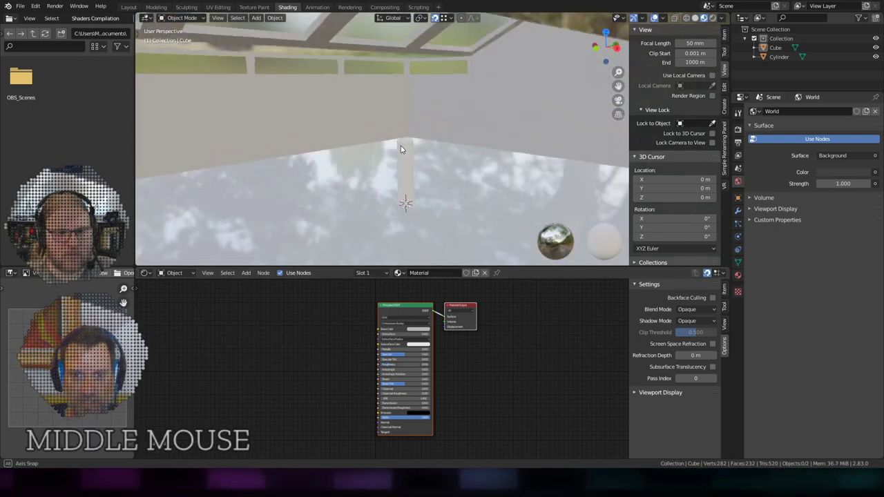
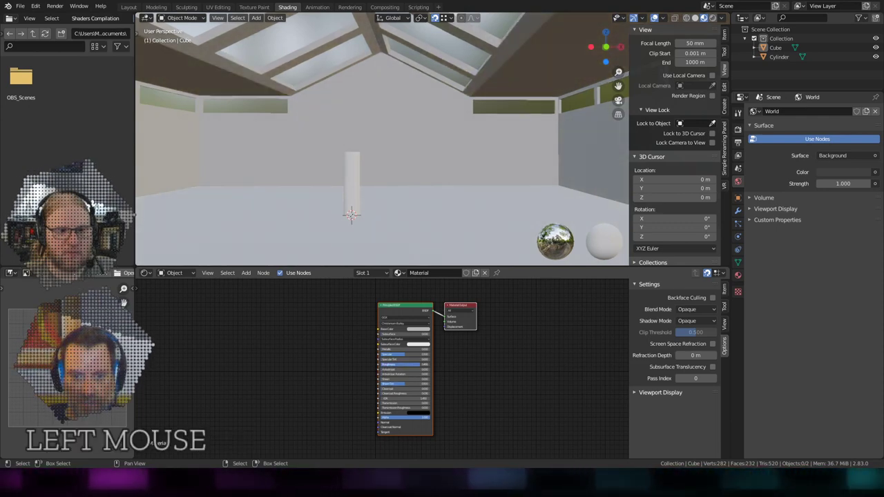
middle_click(379, 146)
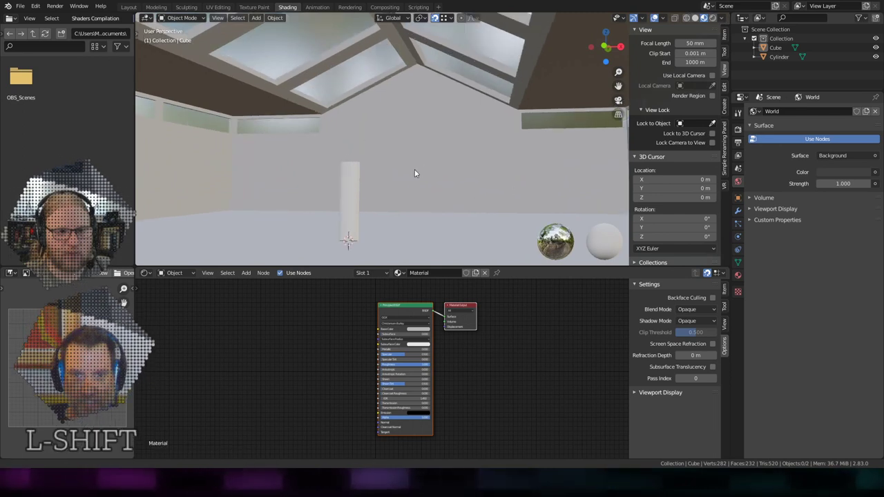
middle_click(475, 164)
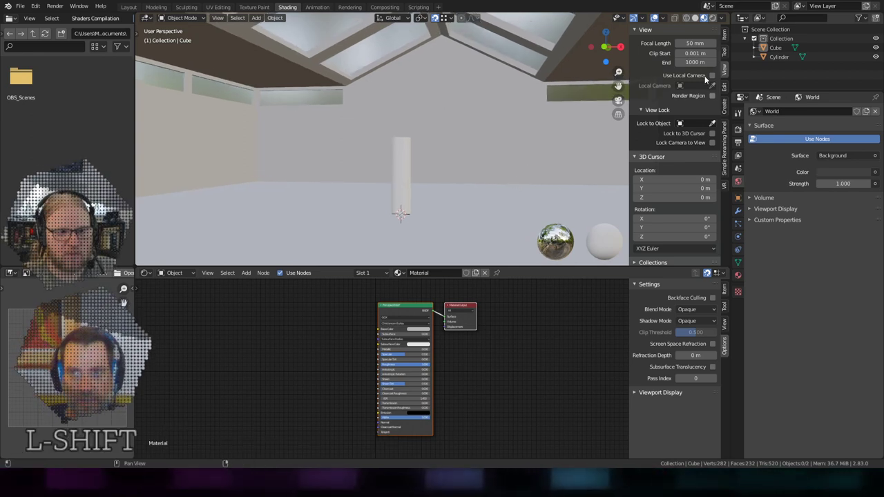
Widen the viewport focal length from 50 mm to 25 mm and reframe the room.
left_click(726, 39)
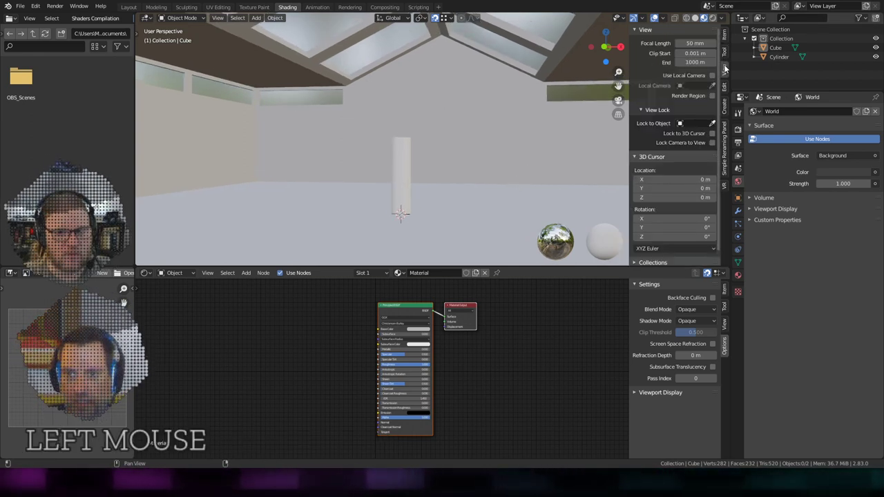
key("2")
key("Return")
middle_click(464, 176)
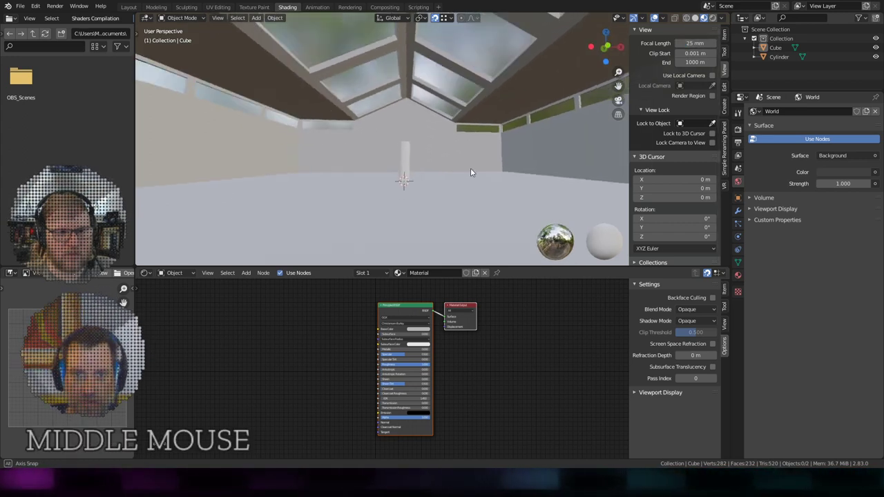
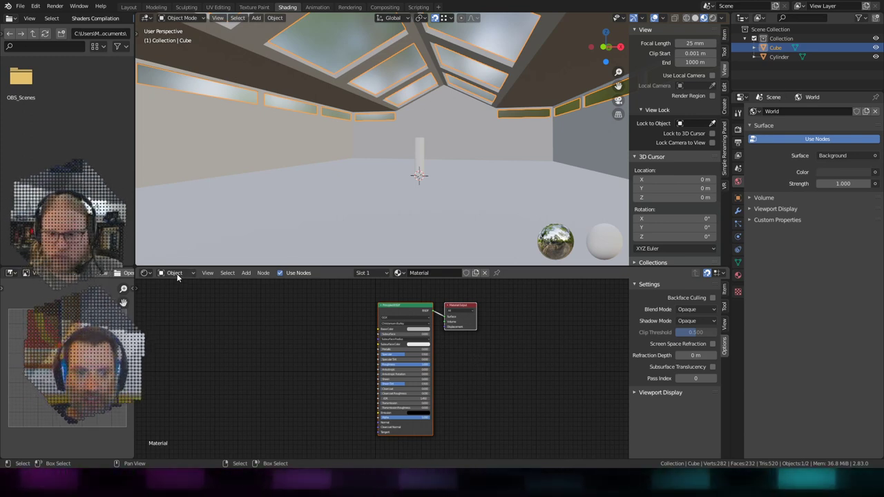
Switch the shader editor to World, showing the Background and World Output nodes.
left_click(181, 279)
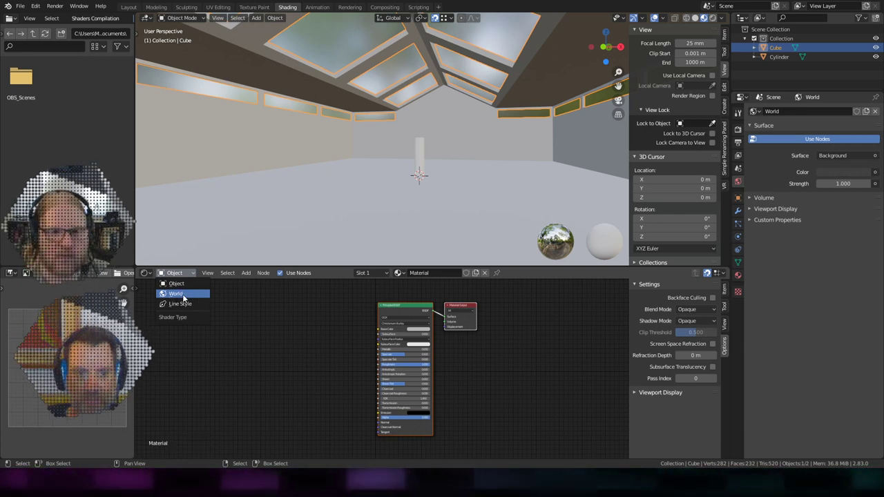
left_click(189, 299)
scroll("up", 3)
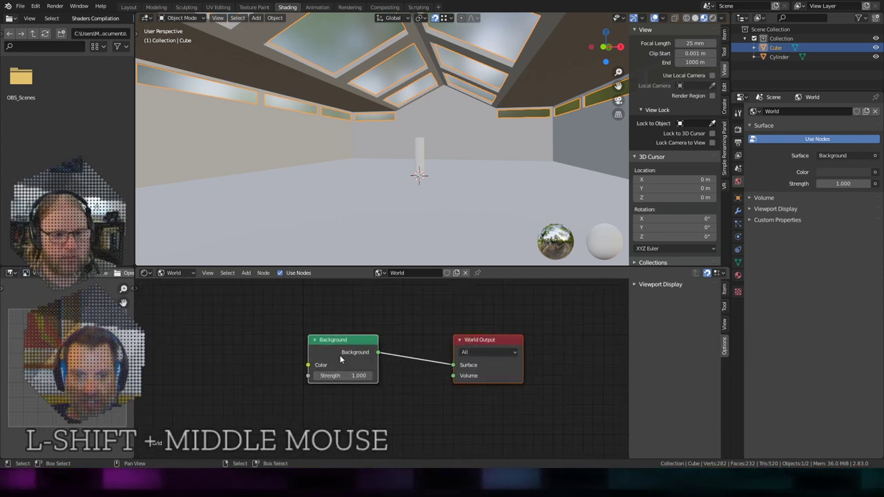
left_click(368, 368)
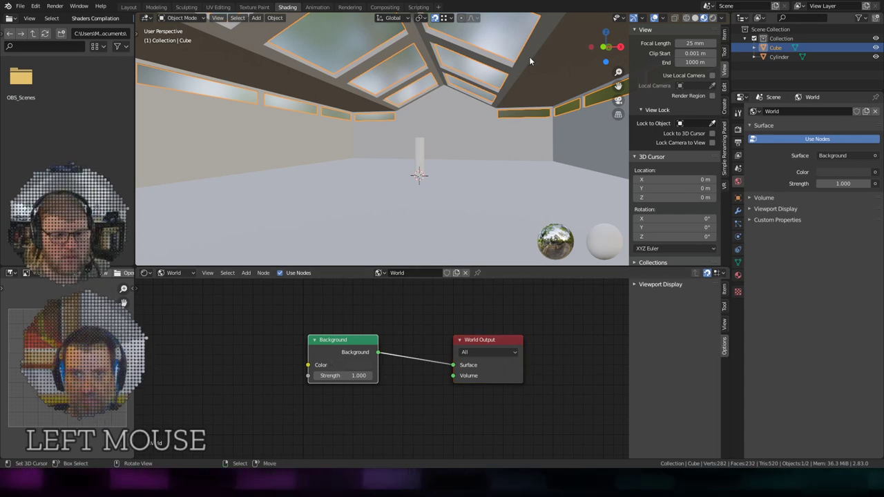
View the building in plain solid shading from outside, then move back inside the room.
left_click(698, 18)
scroll("down", 3)
middle_click(356, 134)
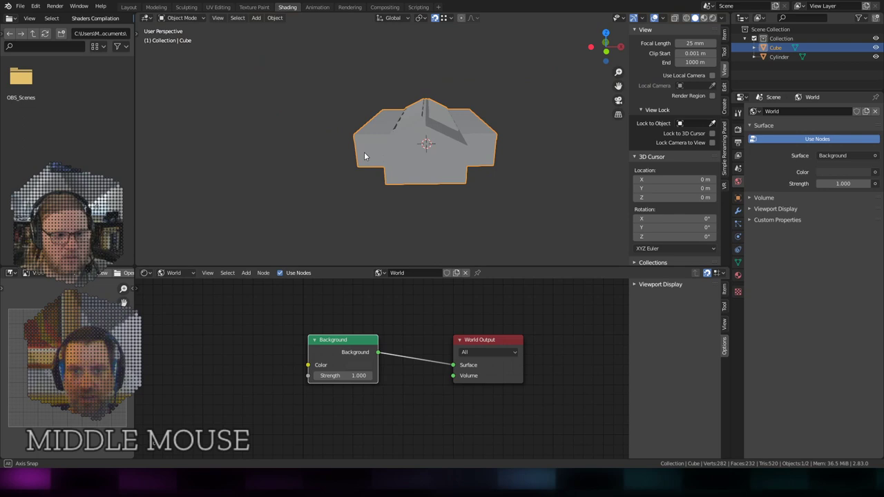
scroll("up", 3)
middle_click(472, 183)
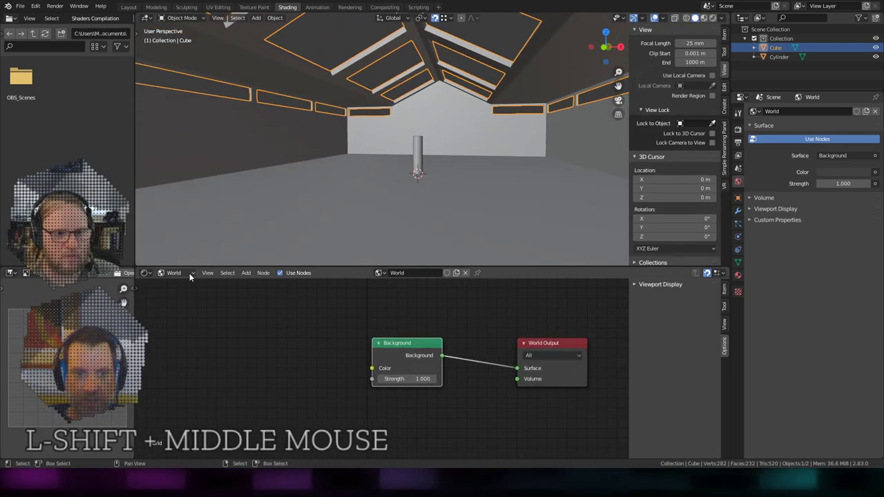
Add an Environment Texture node and place it left of the Background node.
left_click(245, 275)
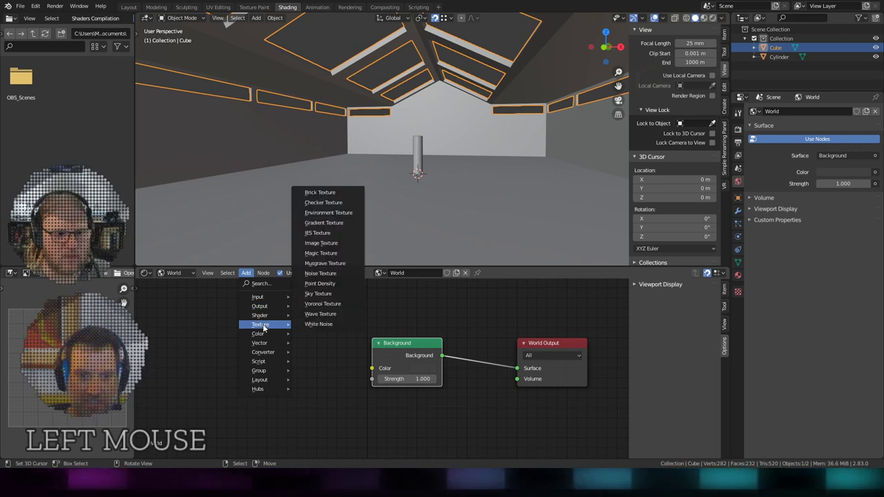
left_click(334, 215)
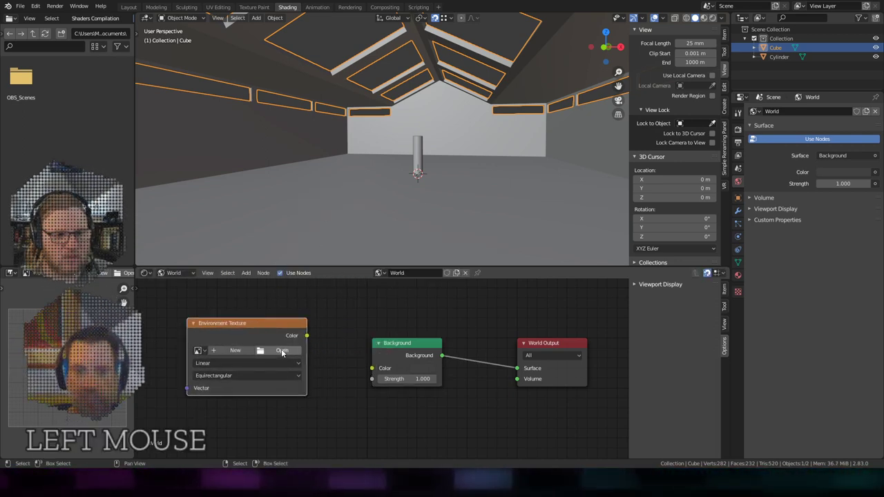
left_click(280, 375)
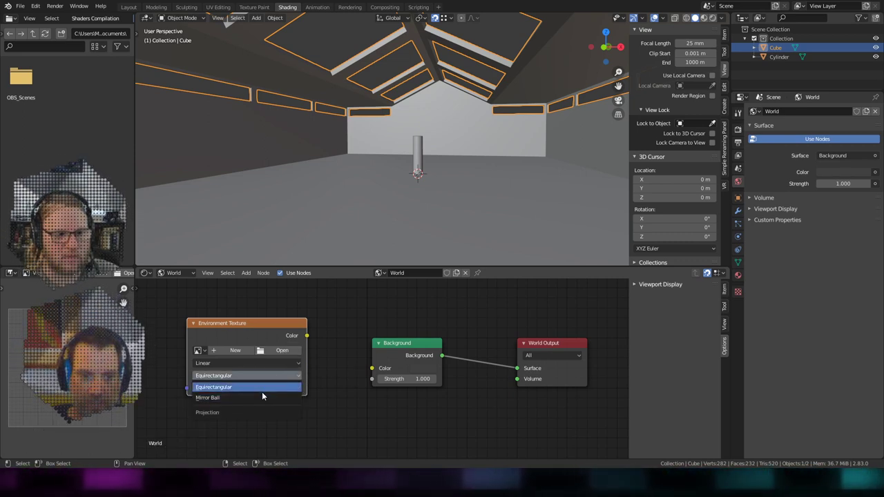
left_click(279, 380)
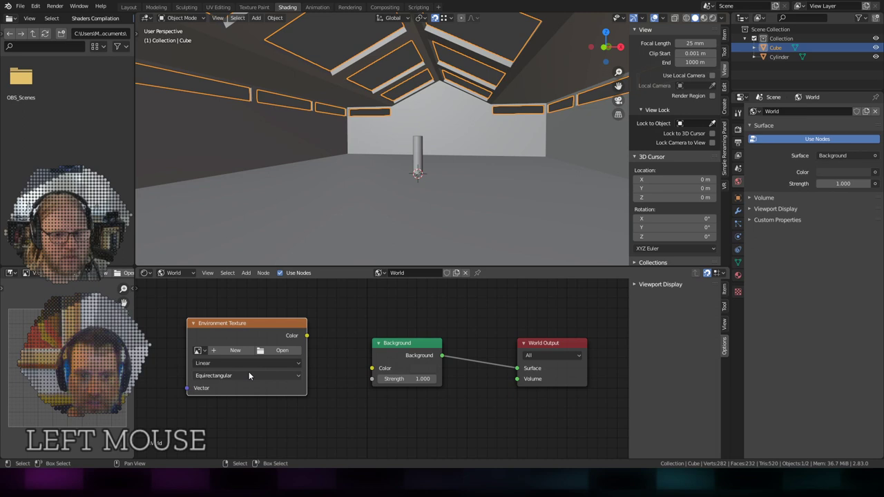
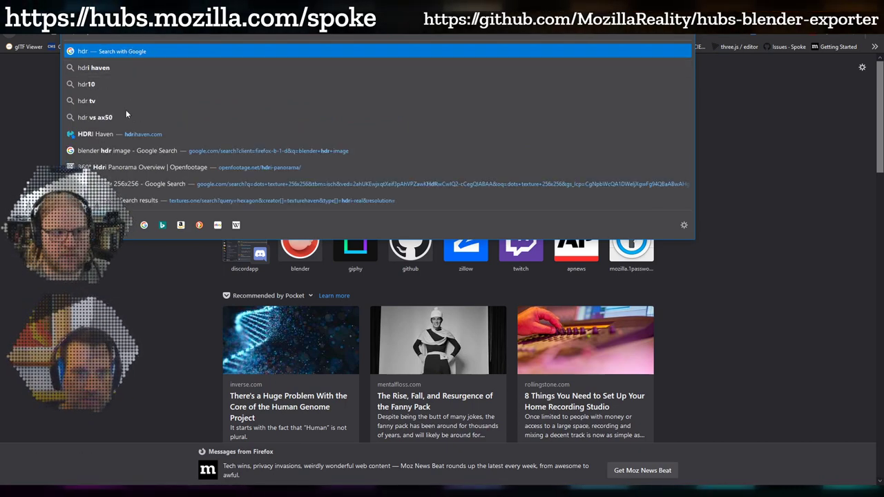
Open hdrihaven.com and browse the HDRI thumbnail grid down to the Sunflowers panorama.
scroll("down", 3)
left_click(128, 69)
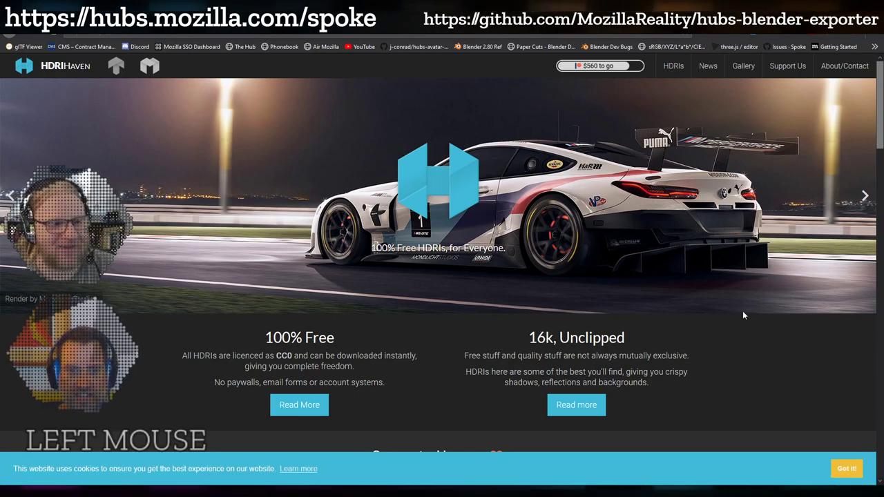
scroll("down", 3)
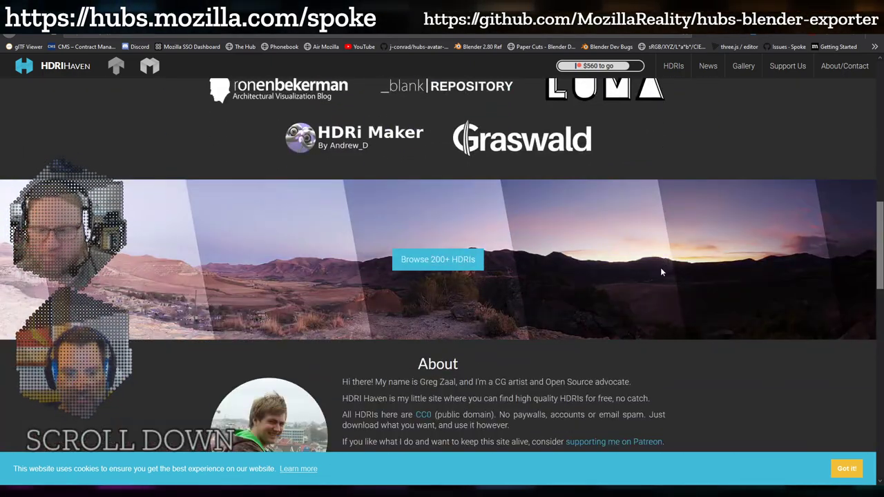
scroll("down", 3)
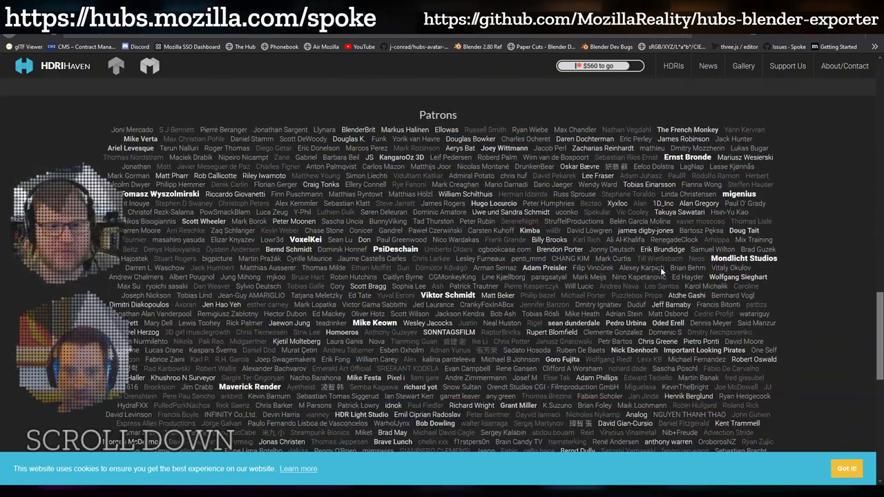
scroll("up", 3)
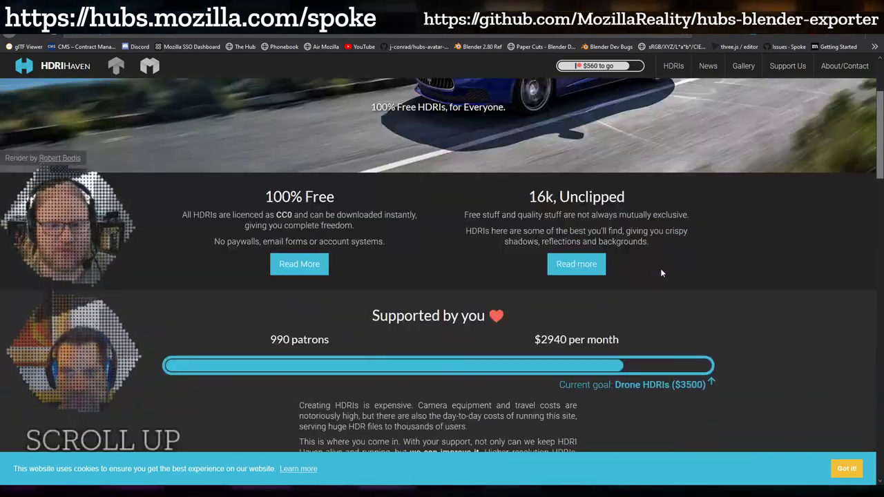
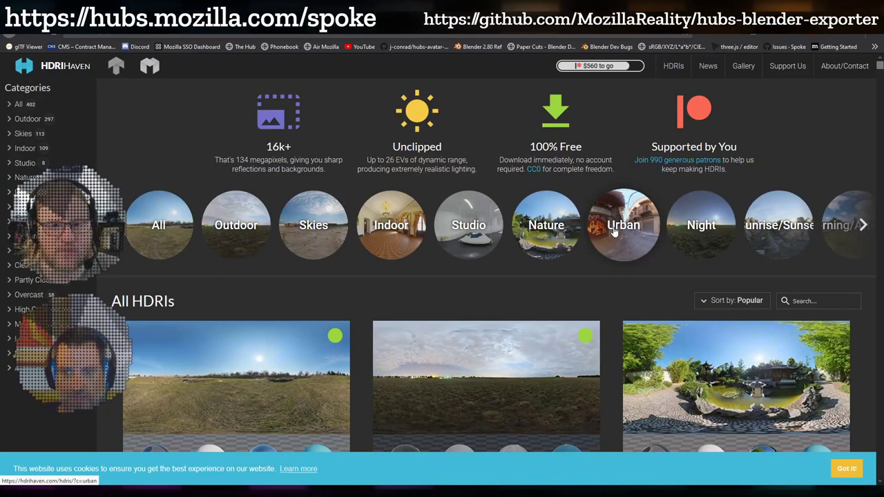
scroll("down", 3)
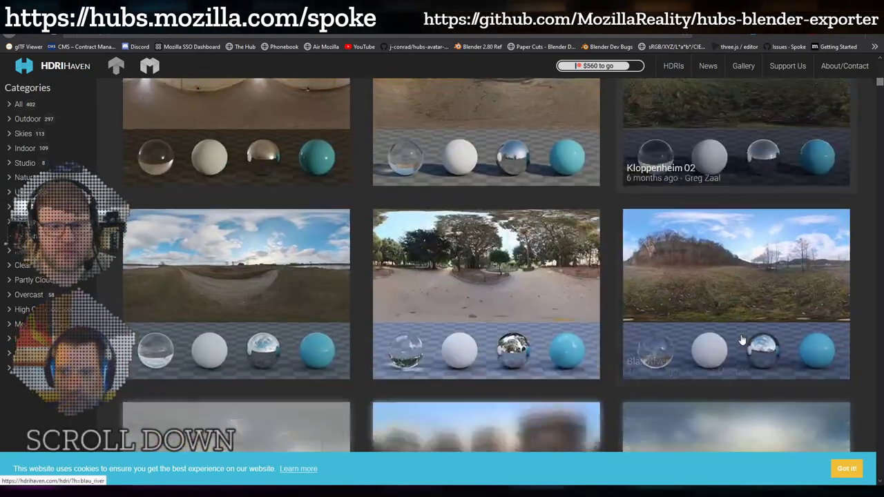
scroll("up", 3)
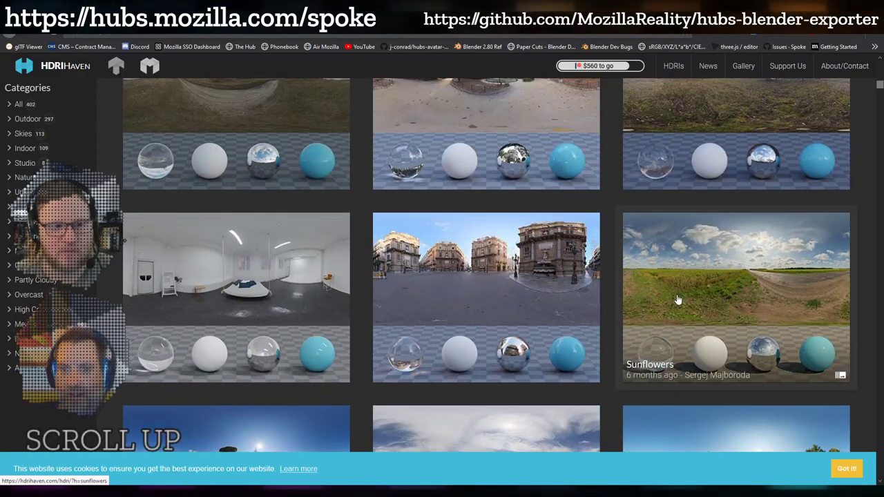
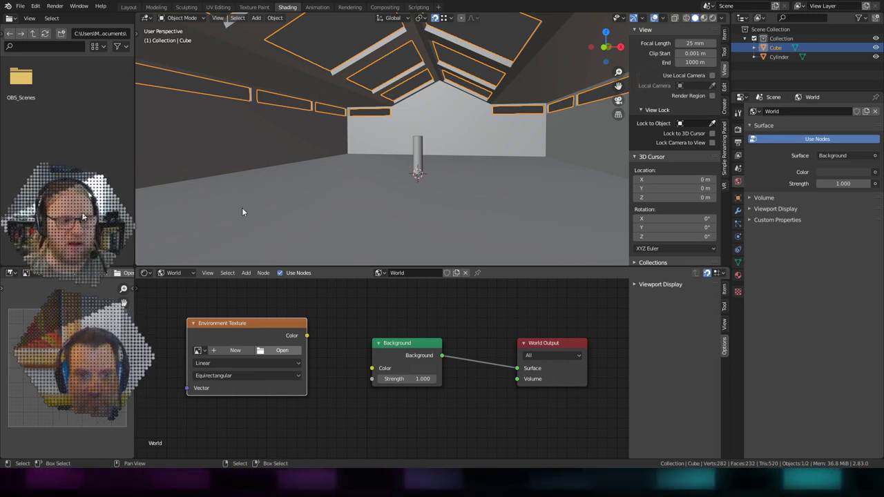
Load Panorama.hdr into the Environment Texture node.
left_click(220, 260)
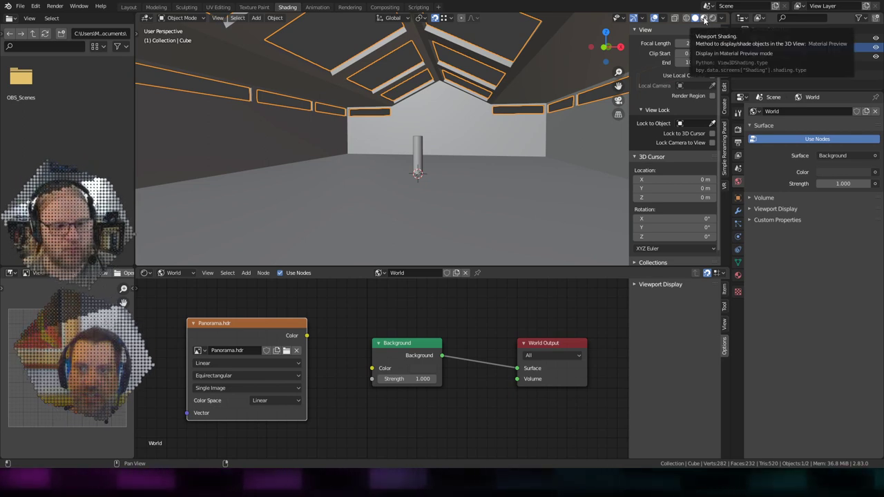
Preview the building with material shading lit by the Panorama.hdr world background.
left_click(710, 22)
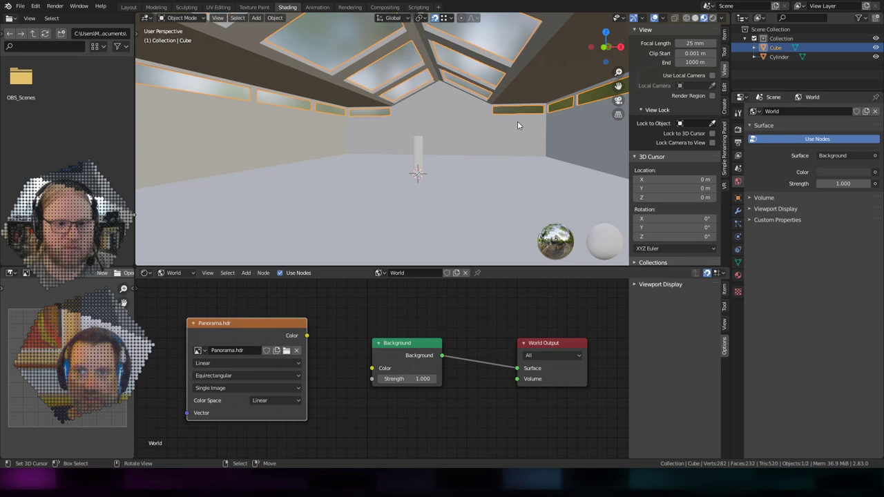
scroll("down", 3)
middle_click(319, 126)
left_click(729, 20)
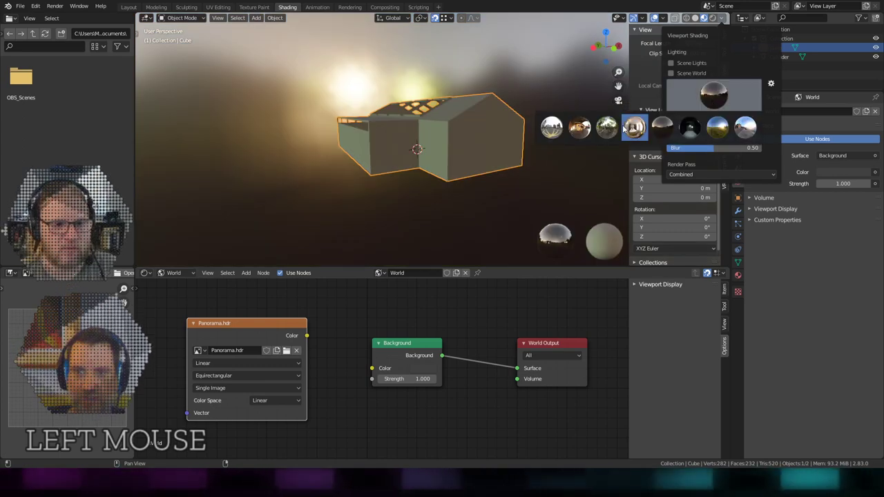
middle_click(490, 126)
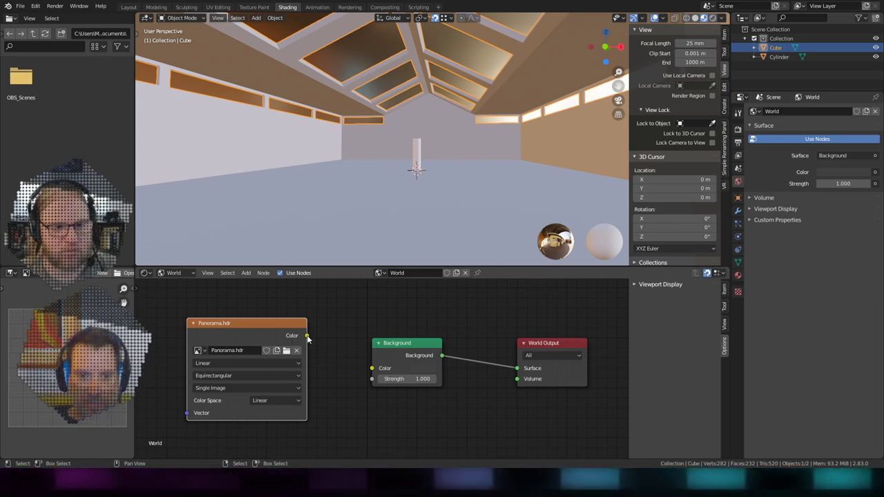
Enable Scene World and Scene Lights so the panorama sky shows through the windows.
left_click(311, 341)
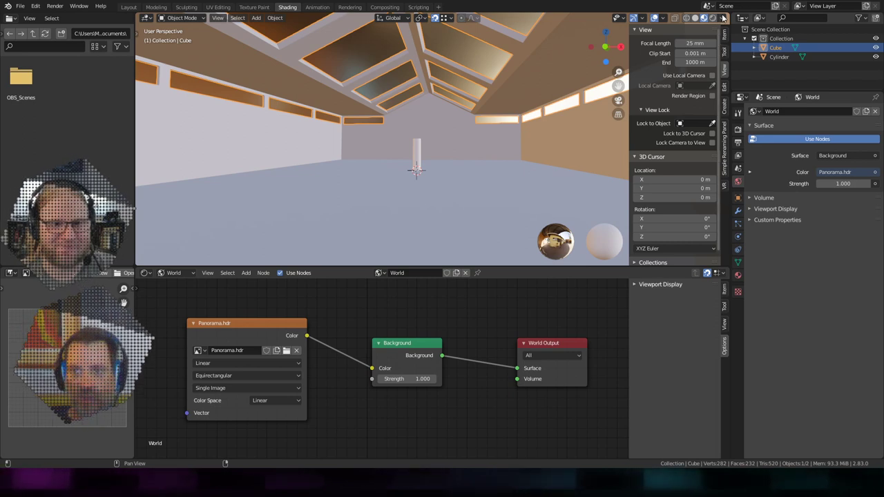
left_click(657, 15)
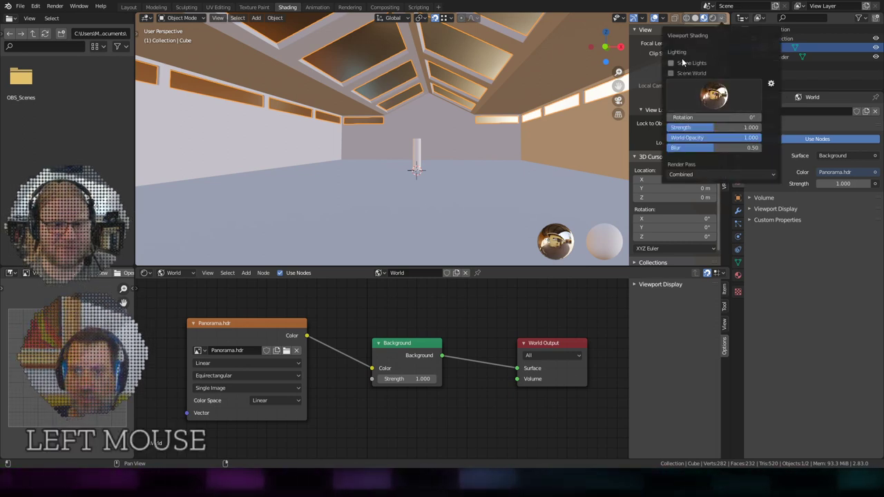
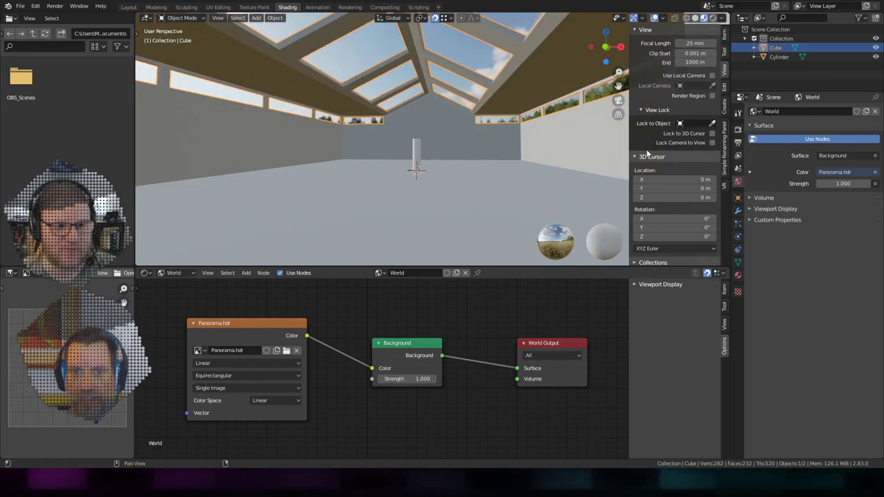
scroll("down", 3)
middle_click(455, 94)
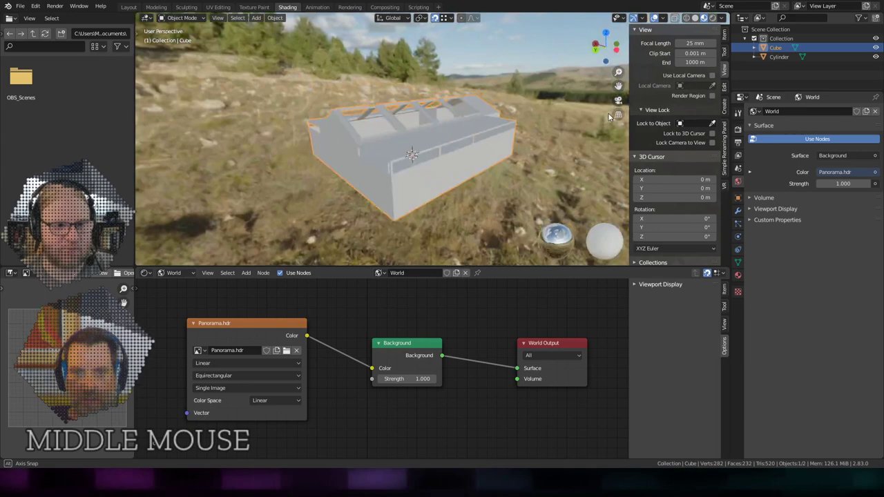
scroll("up", 3)
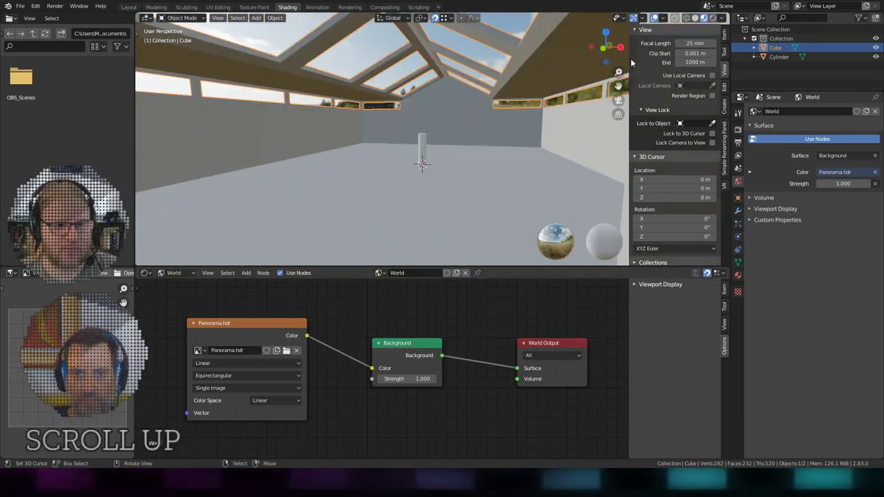
left_click(729, 20)
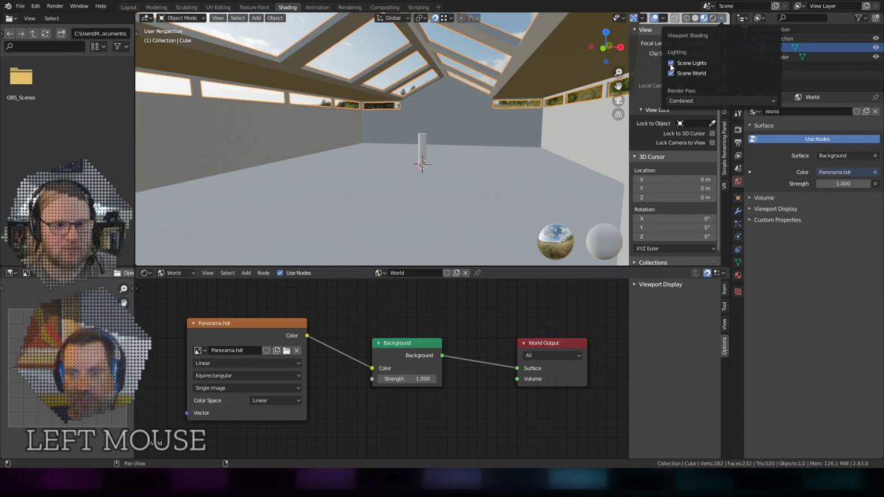
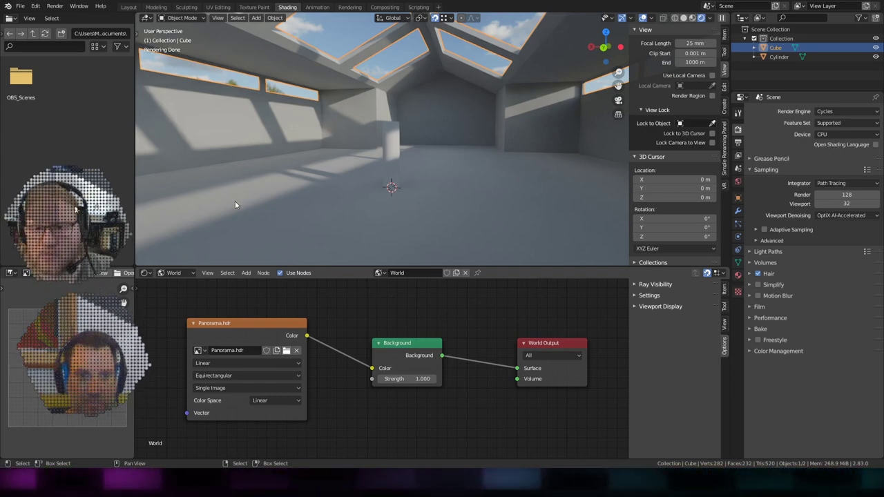
Try Over Clouds, Bus Garage and Corsica Beach HDRIs on the world, ending with Villa Nova Street.exr.
left_click(241, 206)
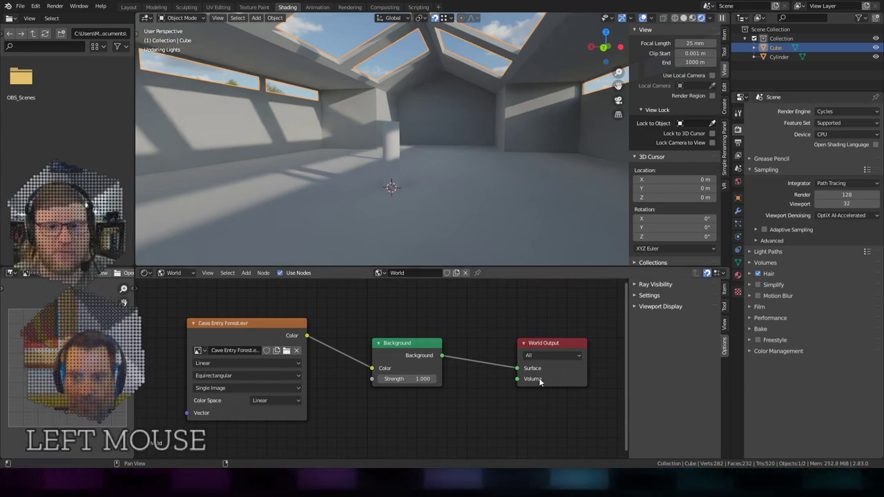
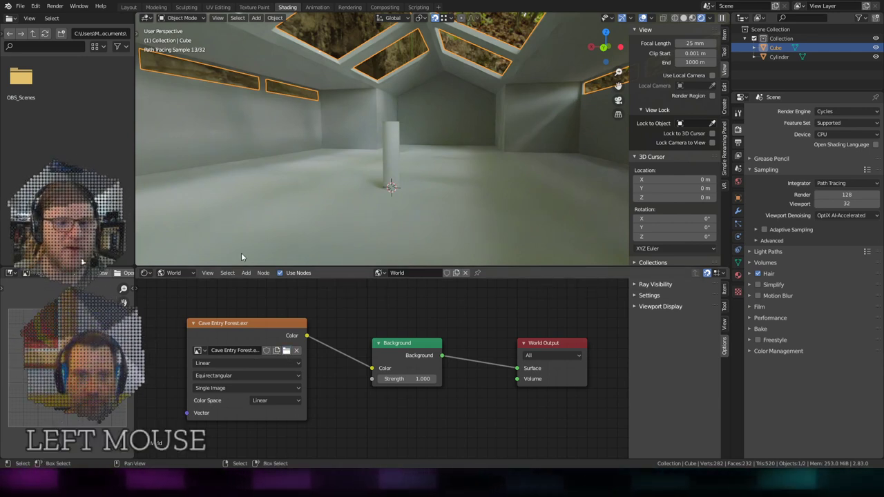
left_click(241, 251)
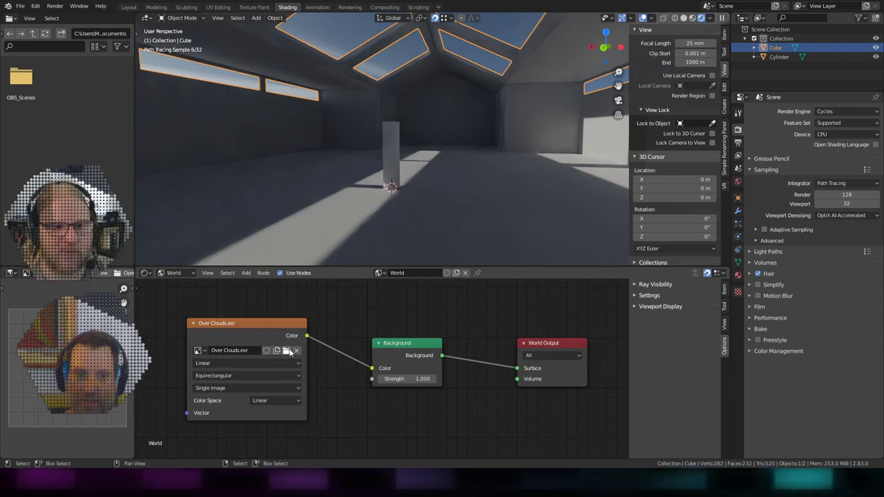
left_click(294, 351)
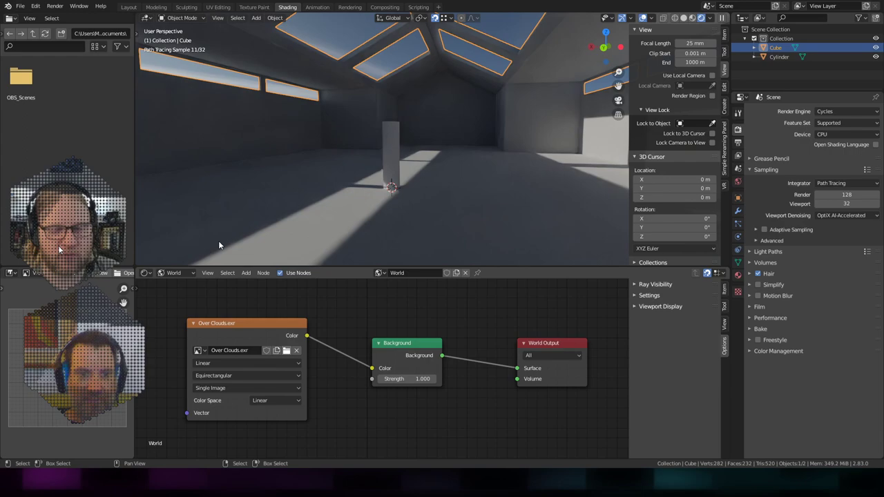
left_click(219, 128)
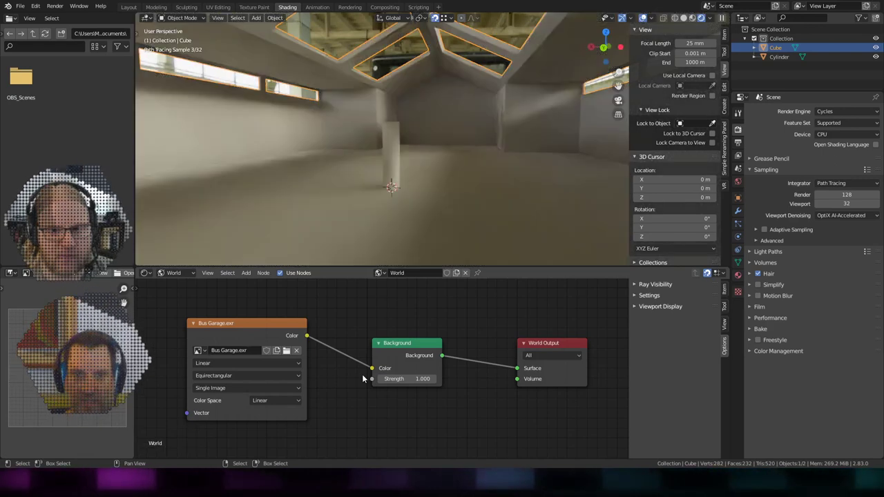
left_click(290, 356)
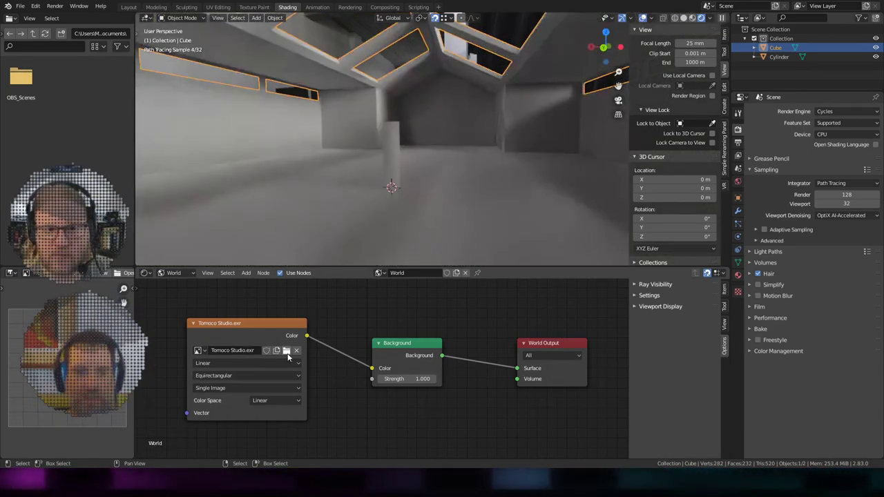
left_click(294, 357)
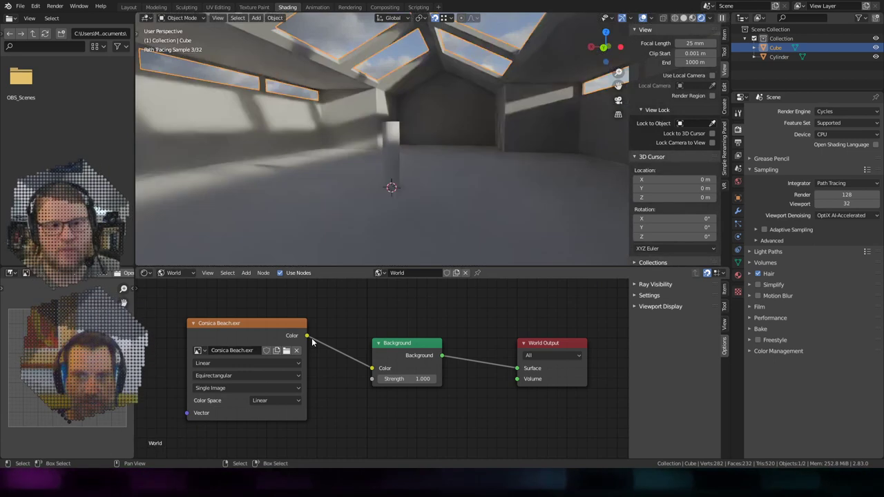
left_click(293, 354)
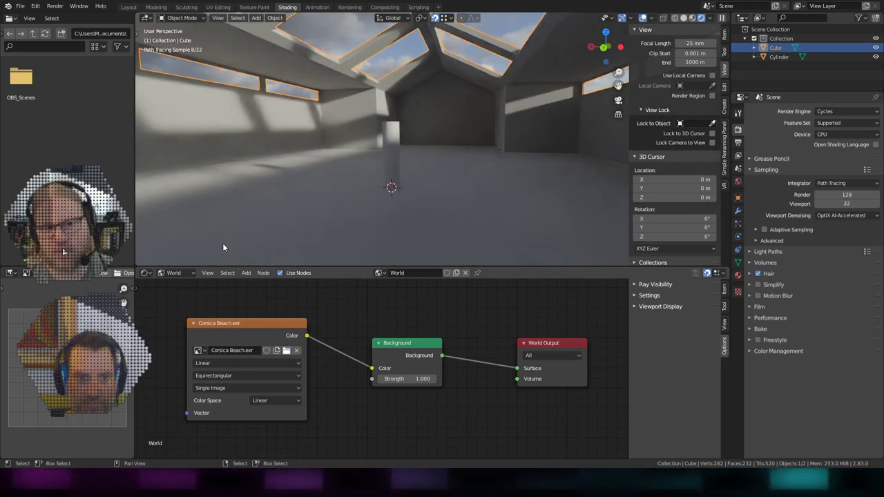
left_click(224, 269)
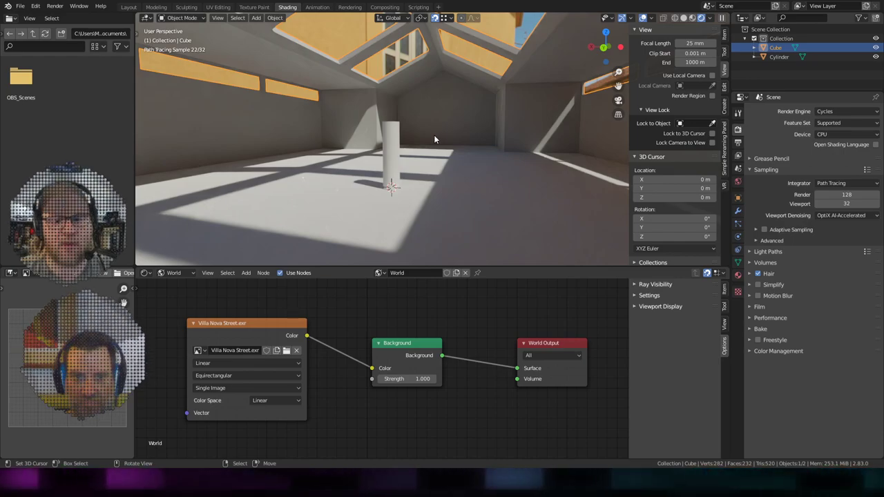
middle_click(400, 140)
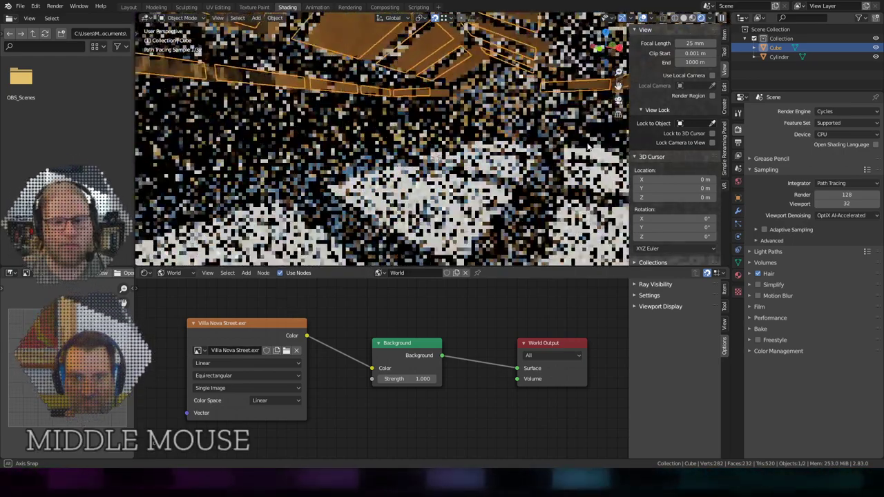
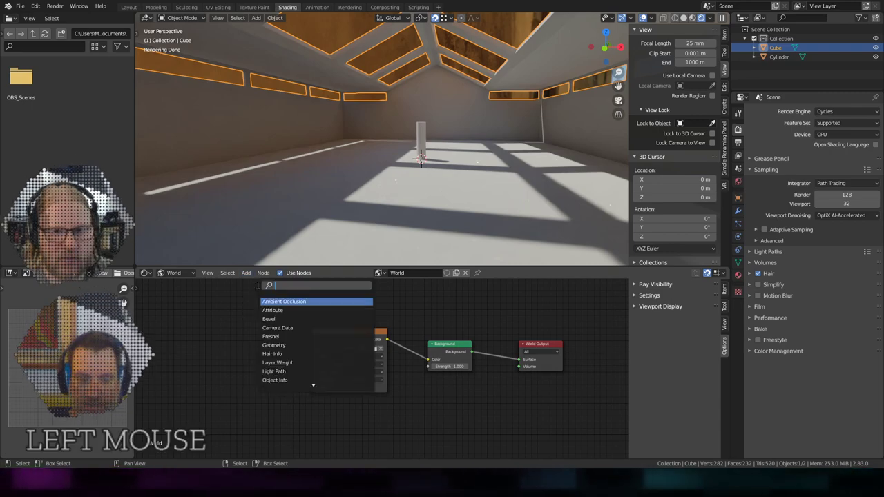
Search the add-node list for a Mapping node to drive the environment texture.
key("m")
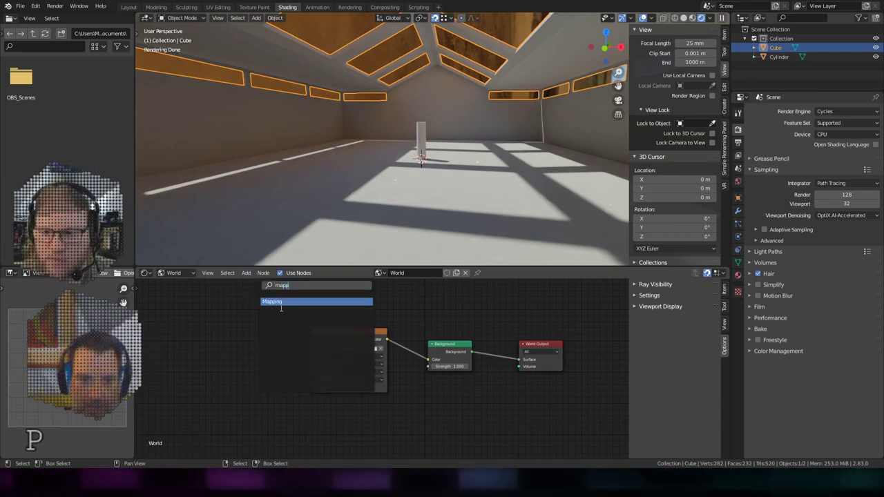
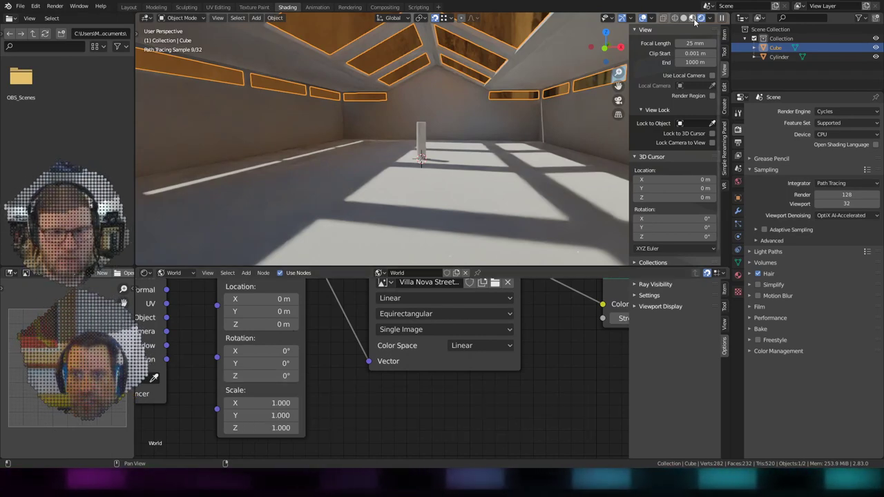
Preview the building against the street environment and undo the environment rotation back to zero.
left_click(698, 21)
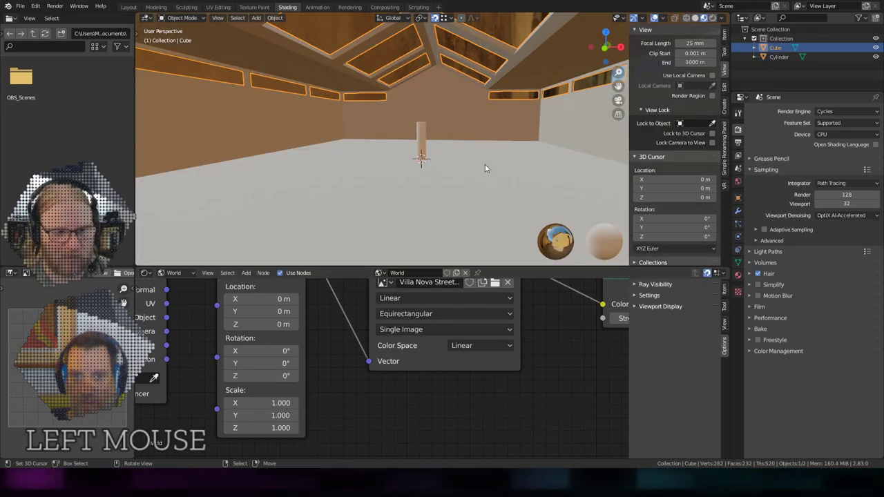
scroll("down", 3)
middle_click(359, 92)
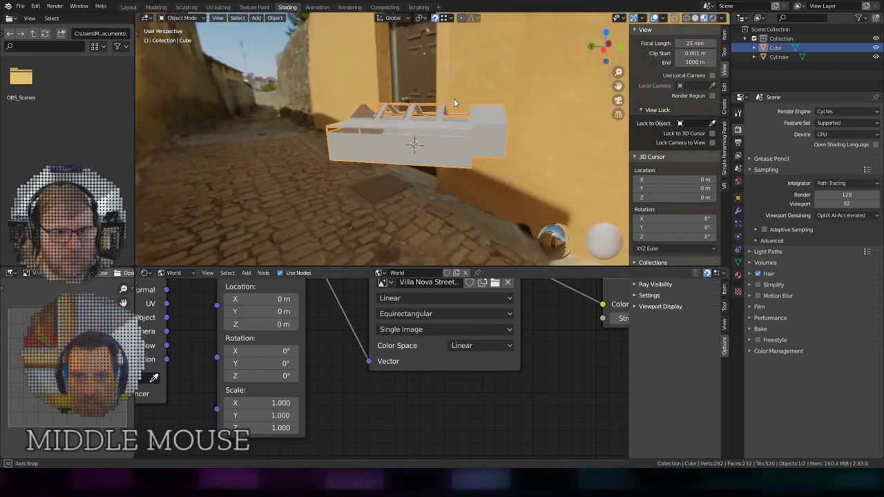
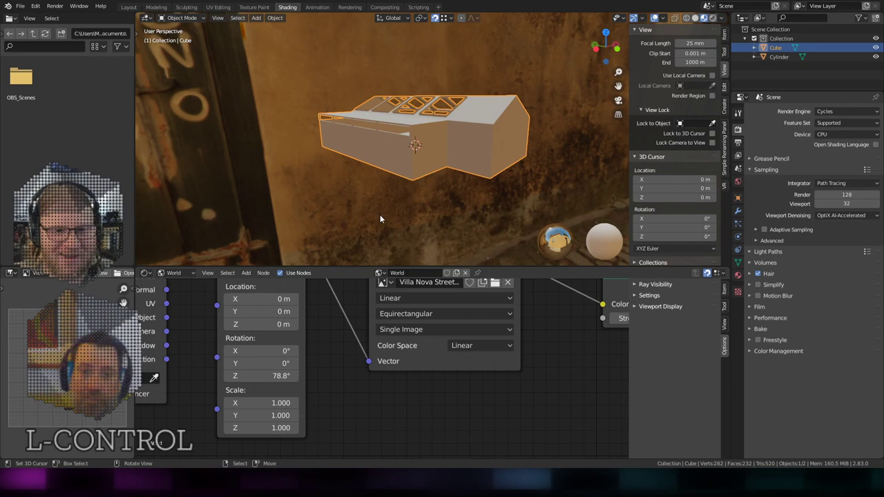
middle_click(342, 214)
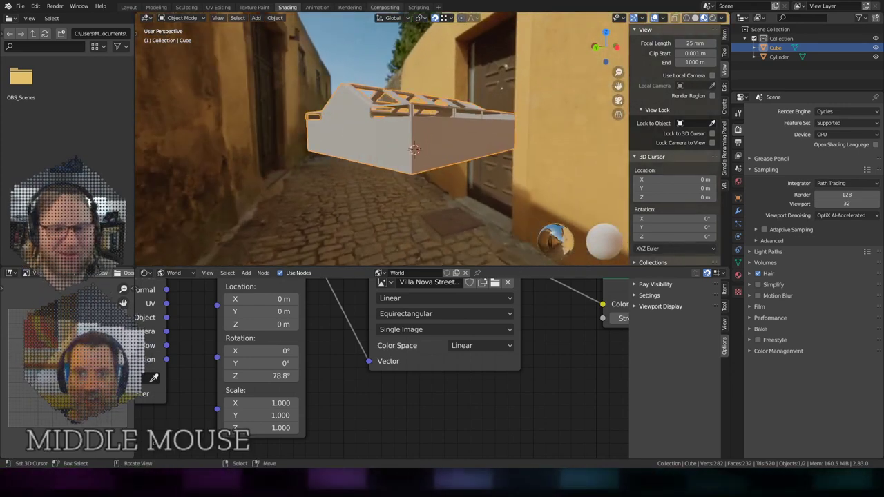
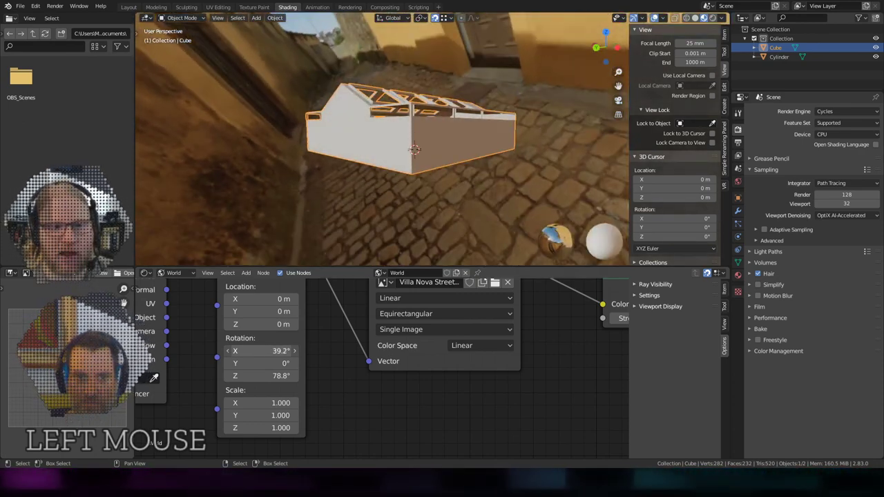
key("ctrl+z")
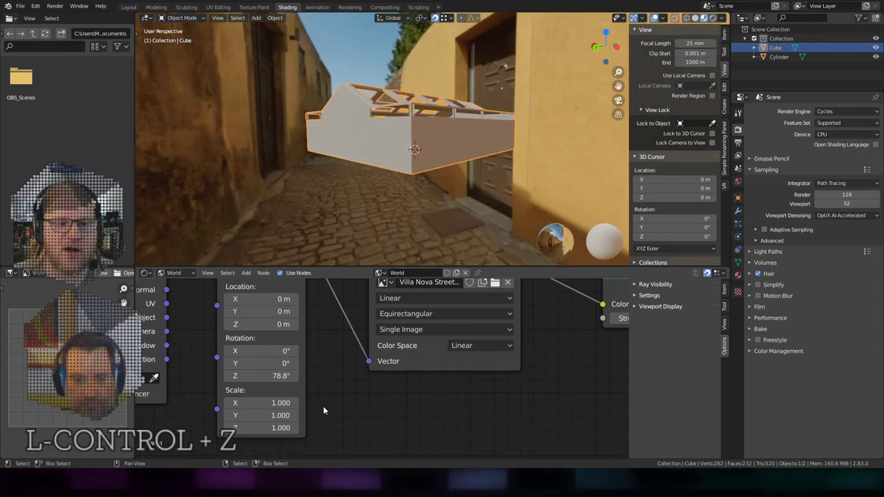
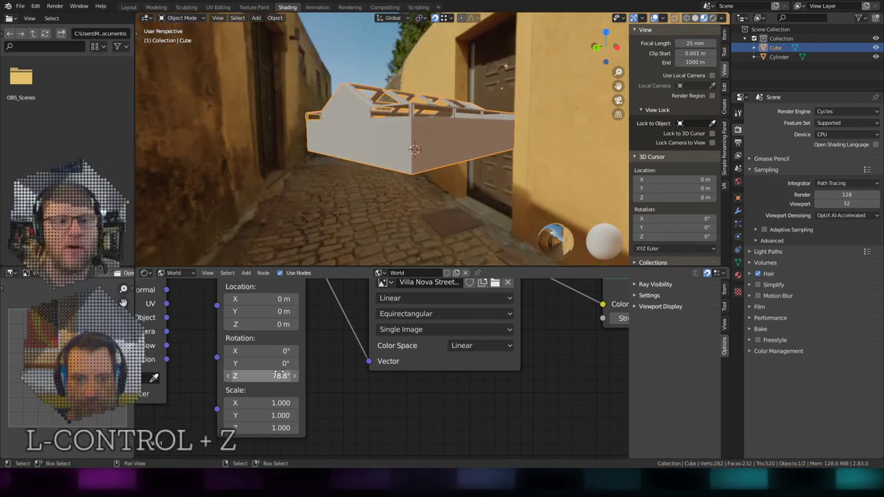
Orbit the view from outside the box into the room interior toward the skylights.
middle_click(336, 168)
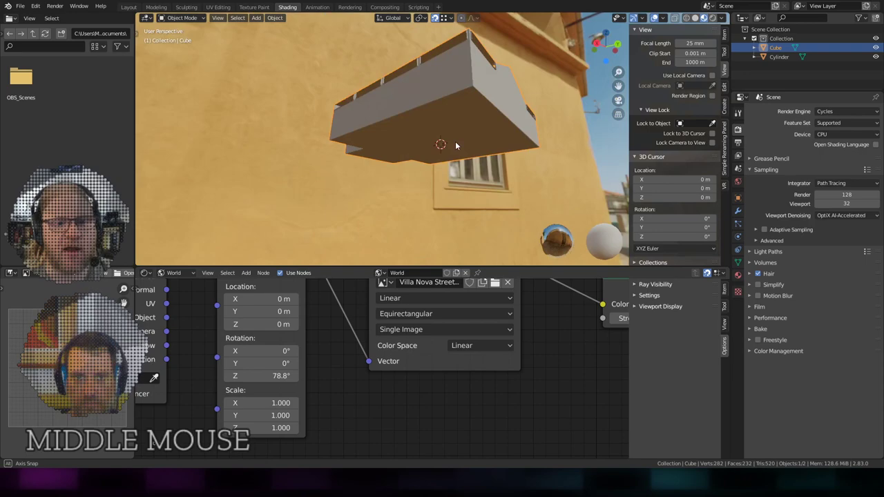
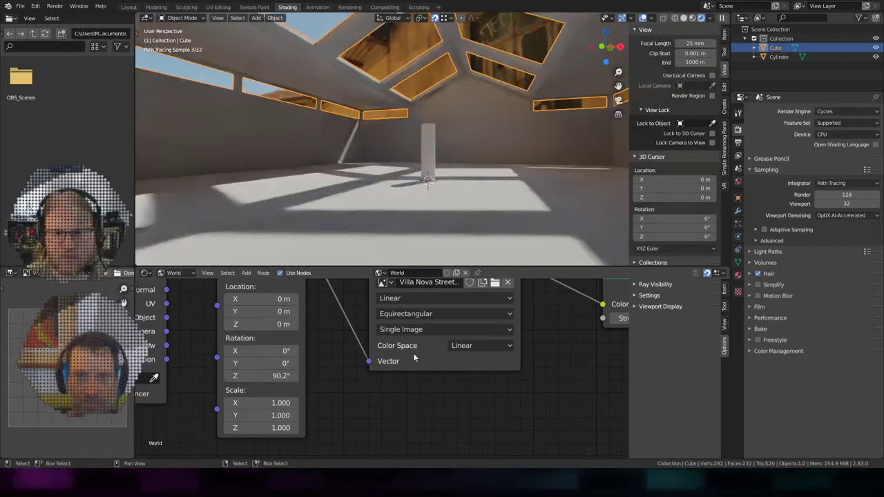
Orbit around the sunlit room interior, looking toward the window-grid shadow on the floor.
middle_click(418, 171)
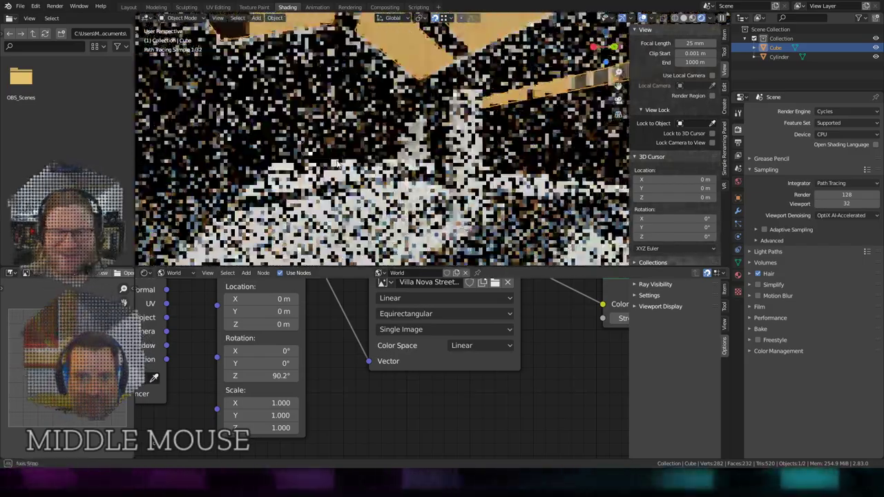
middle_click(319, 171)
scroll("up", 3)
middle_click(422, 193)
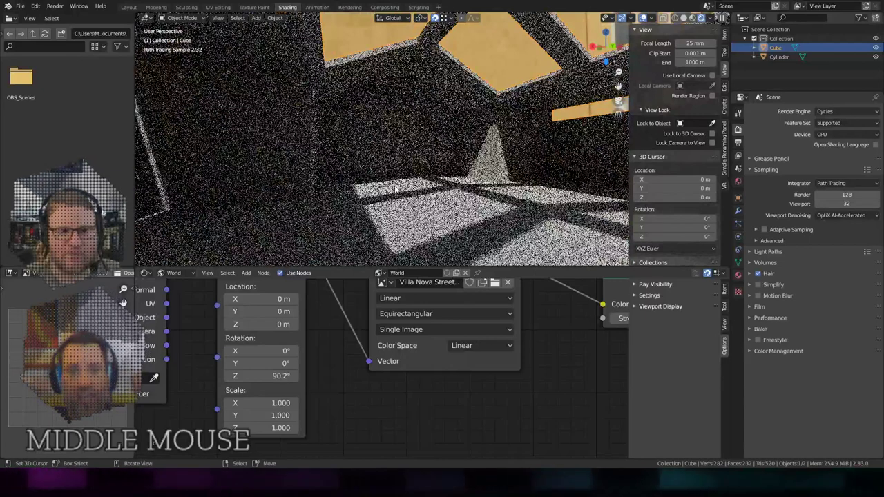
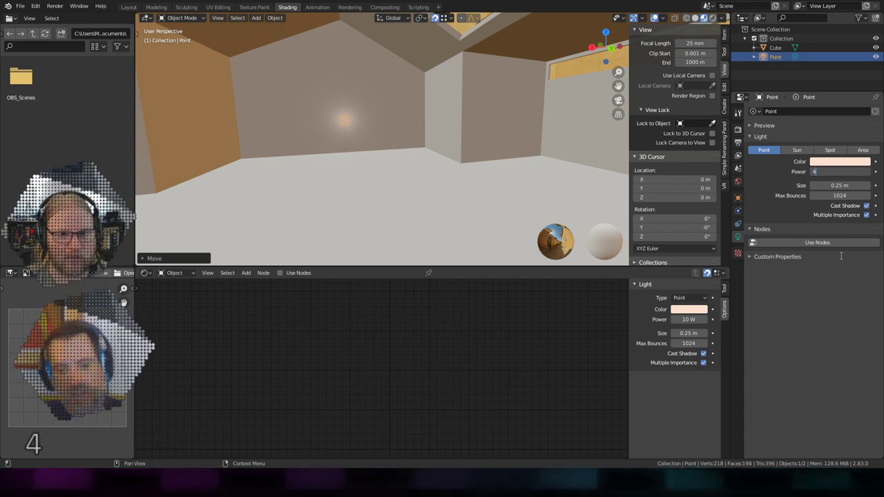
Confirm the test point light's power at 40 W.
key("Return")
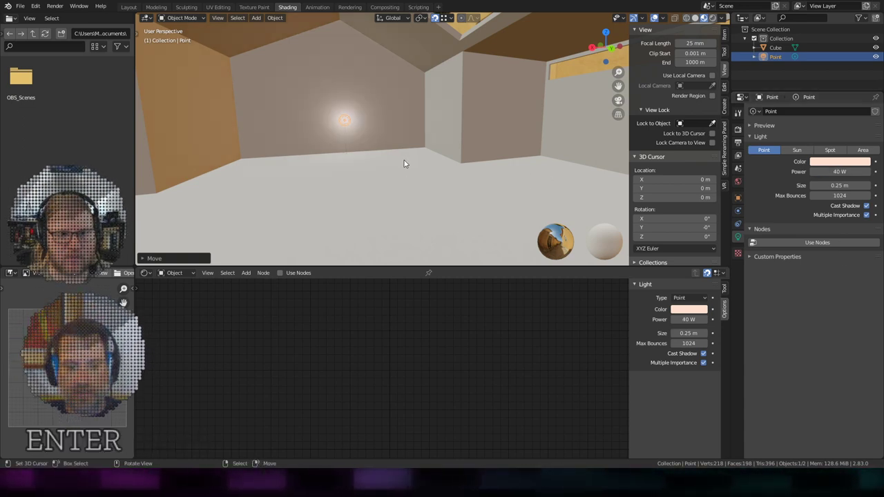
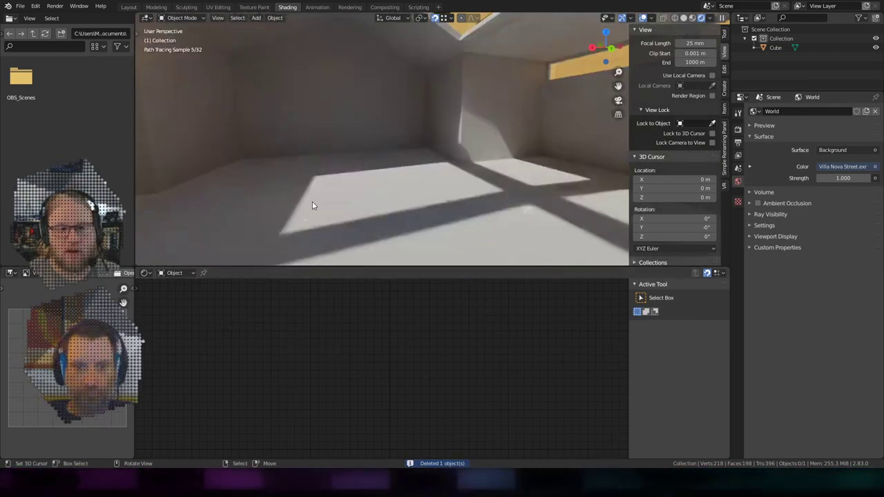
Add a torus mesh to the scene on the room floor via Shift+A.
key("shift+a")
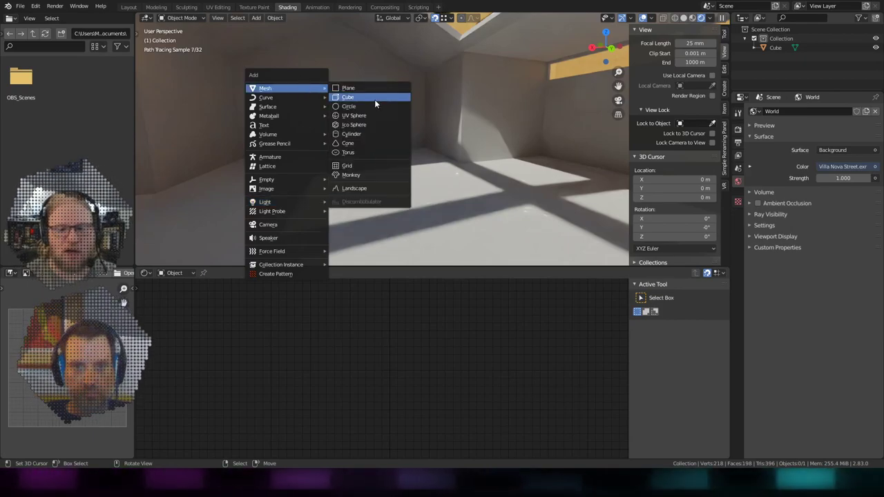
left_click(371, 157)
scroll("down", 3)
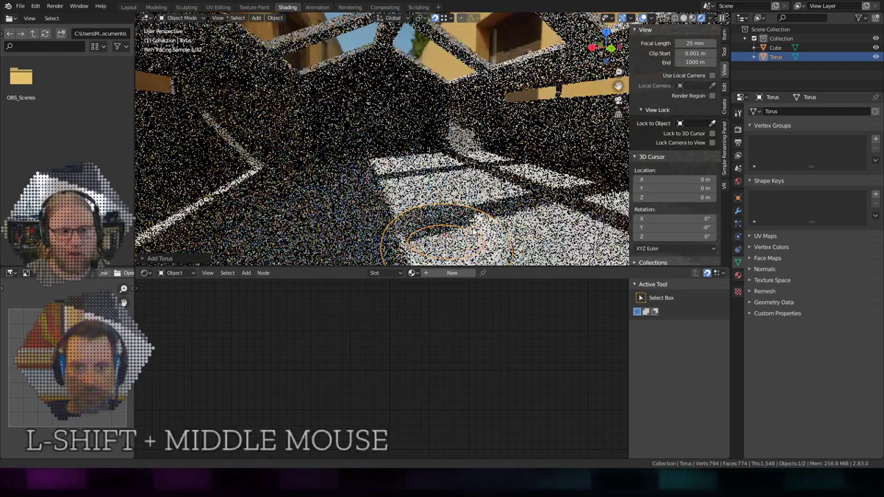
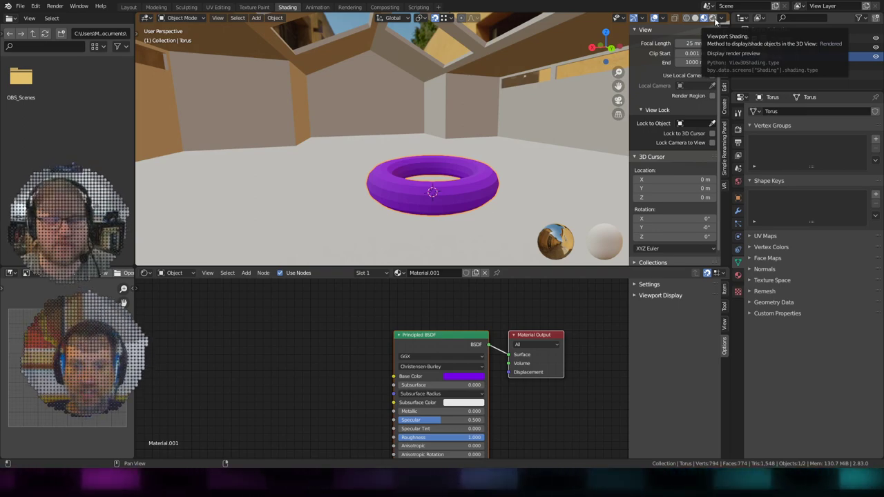
Show the torus with rendered Cycles lighting and orbit to frame its shadow on the sunlit floor.
left_click(718, 20)
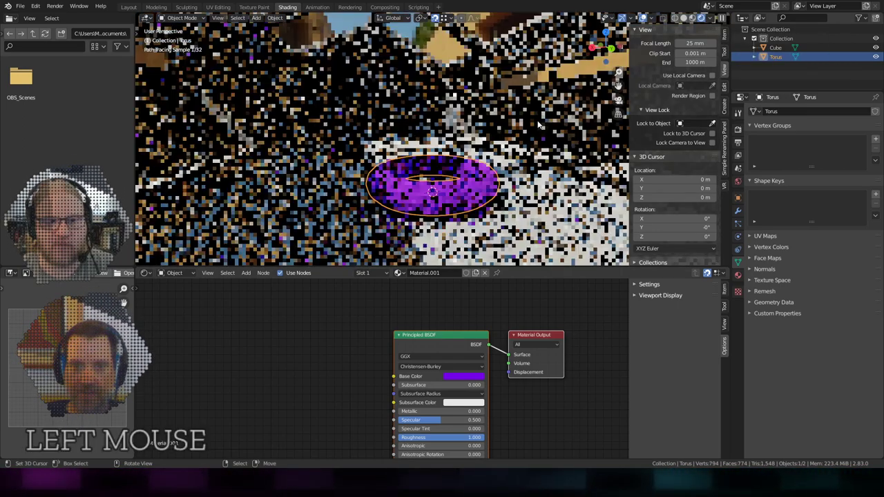
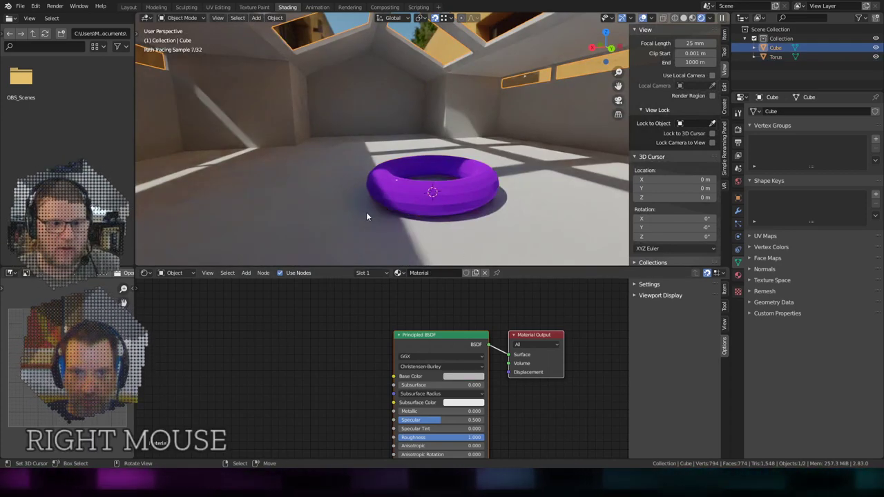
scroll("up", 3)
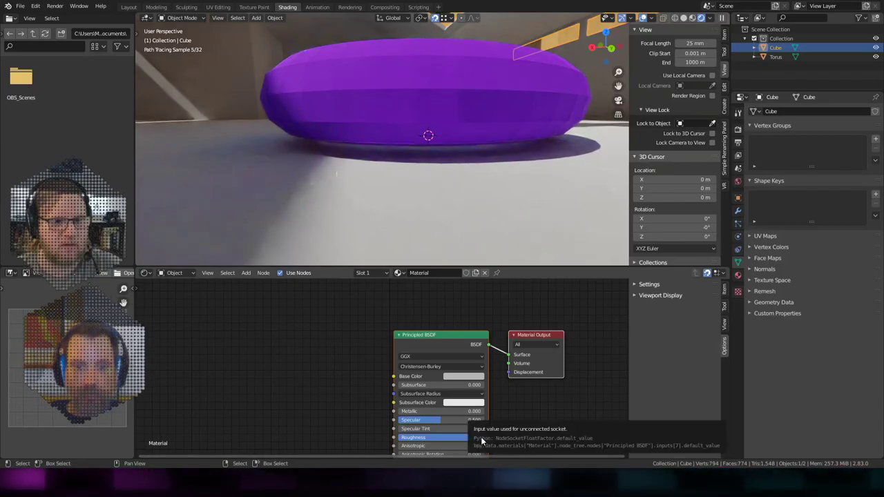
left_click(485, 440)
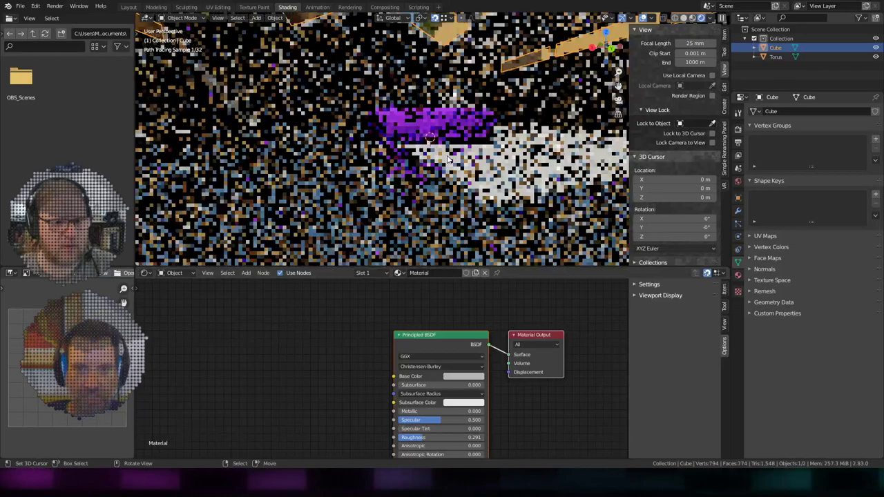
middle_click(459, 150)
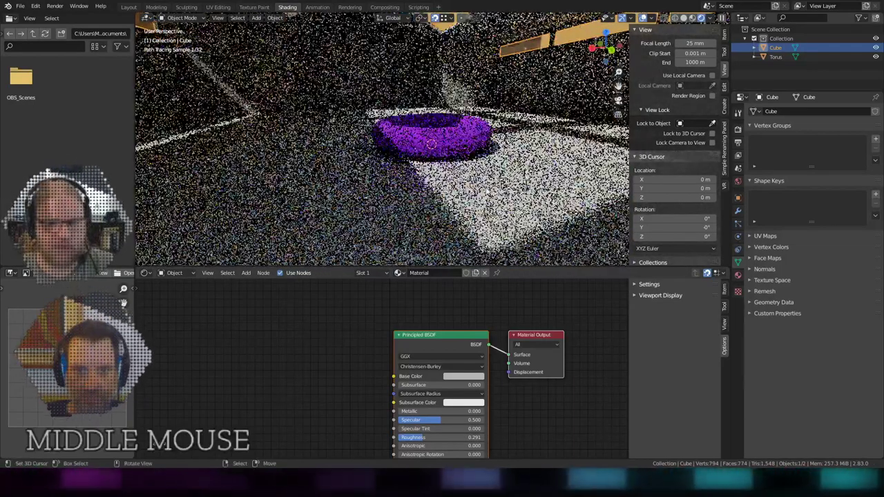
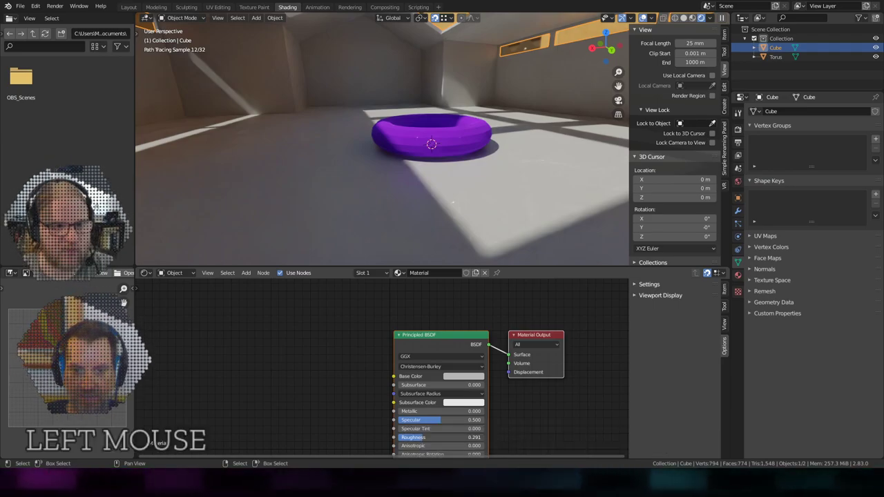
middle_click(397, 135)
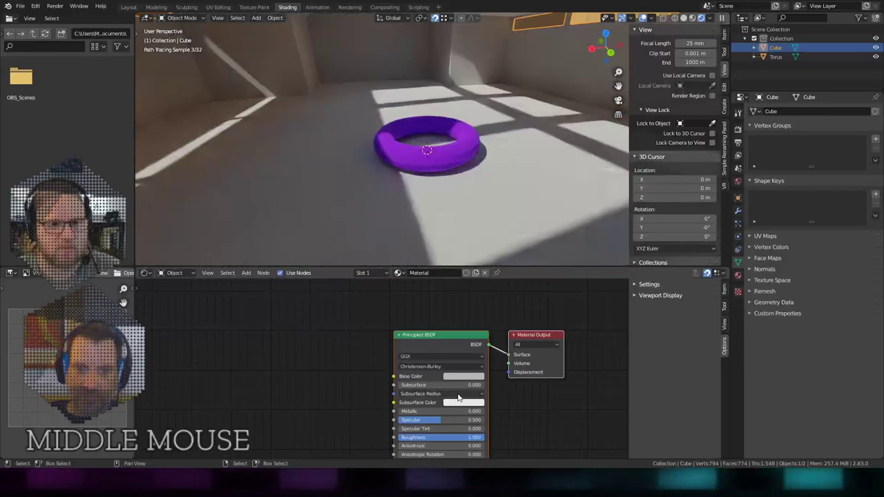
Select the torus and adjust its purple material colour.
right_click(407, 162)
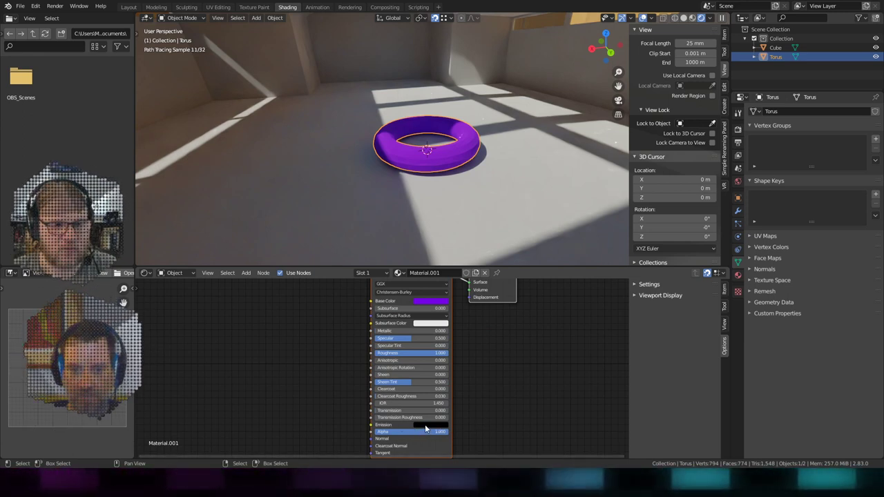
left_click(431, 430)
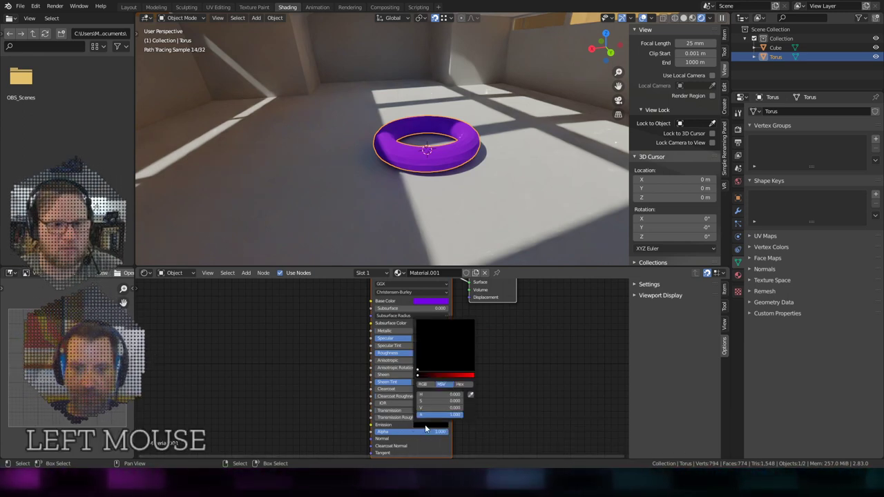
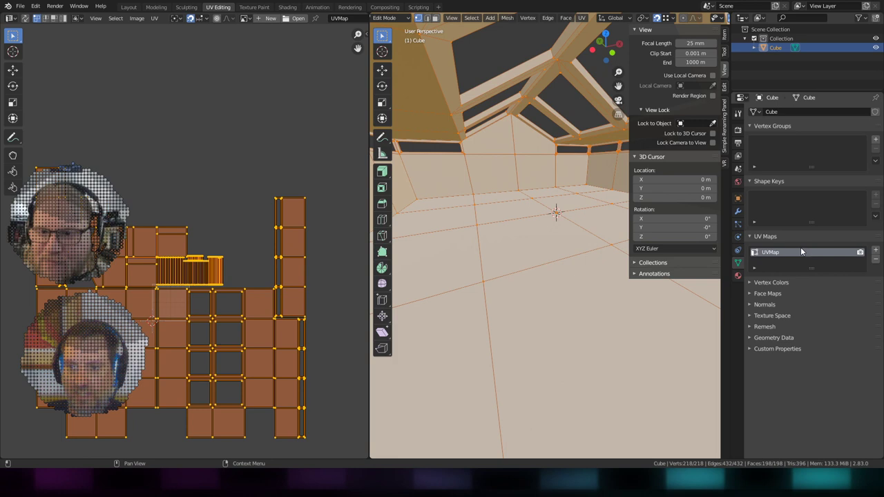
Add a second UV map to the cube and name it LightmapUVs.
left_click(882, 254)
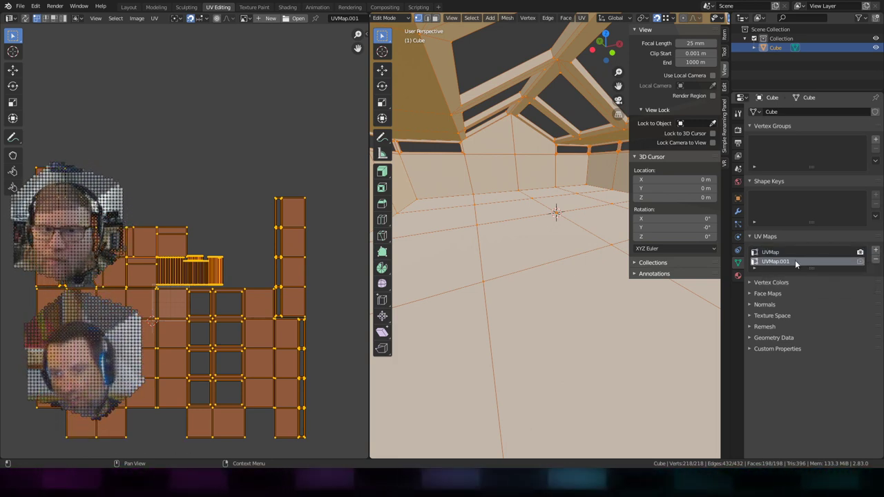
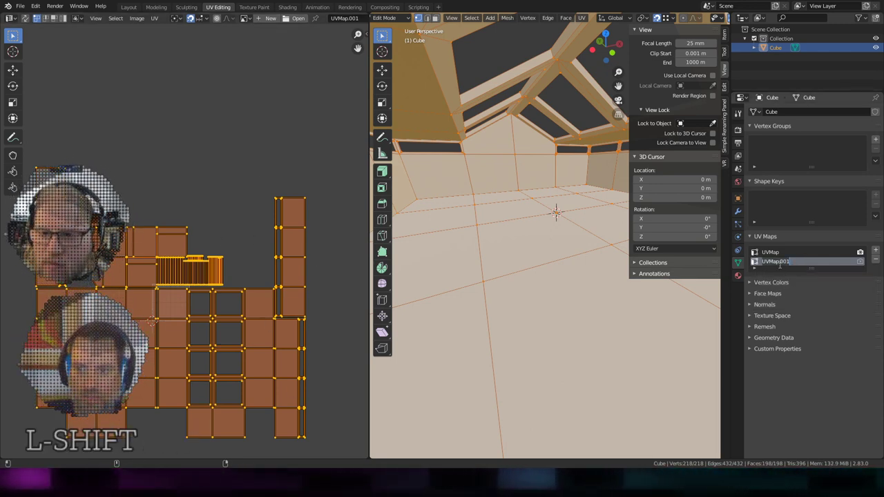
key("i")
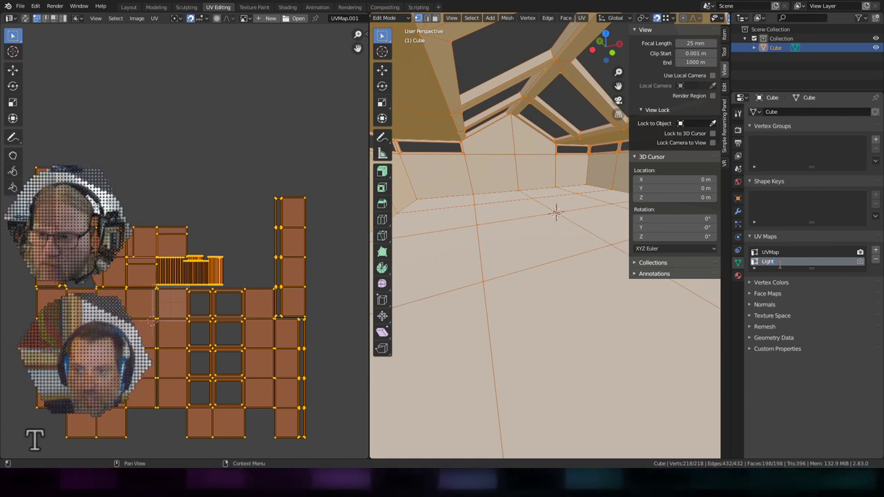
key("Return")
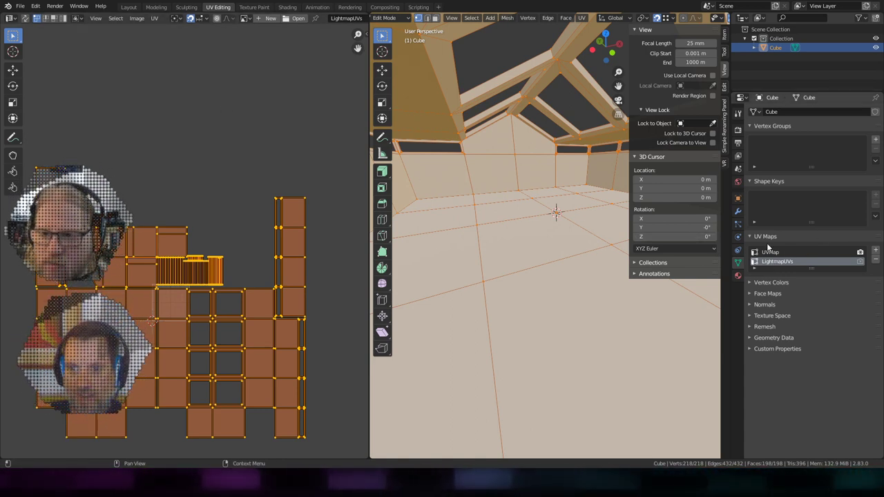
Unwrap the selected faces with Lightmap Pack into the square UV bounds.
left_click(773, 250)
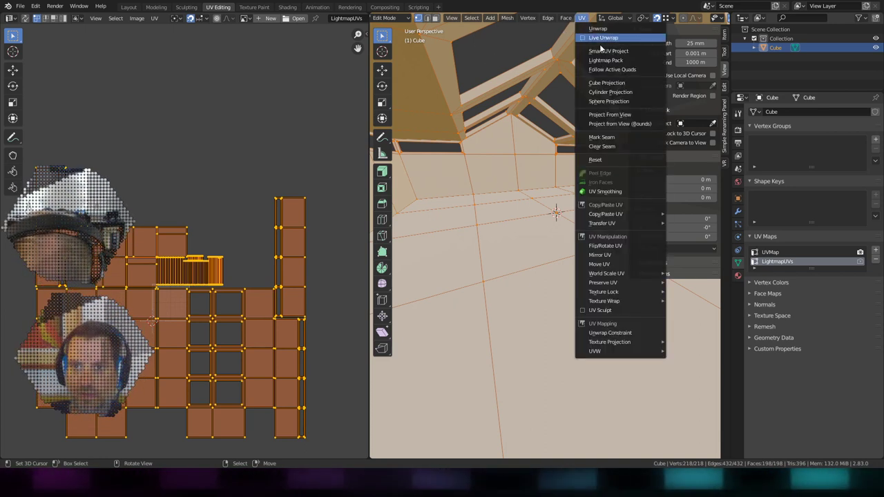
left_click(610, 64)
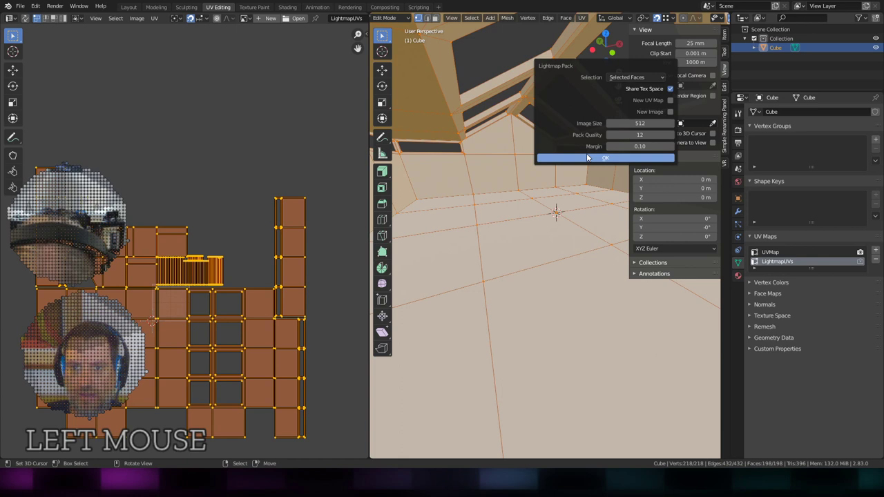
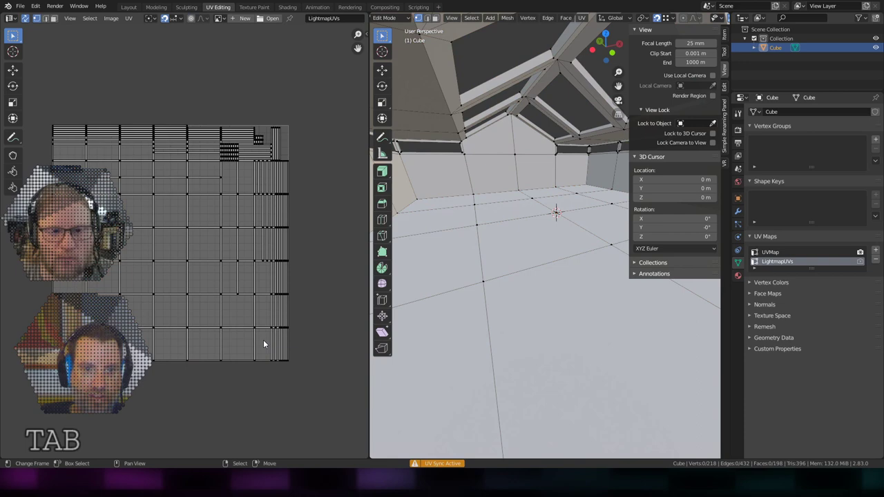
scroll("up", 3)
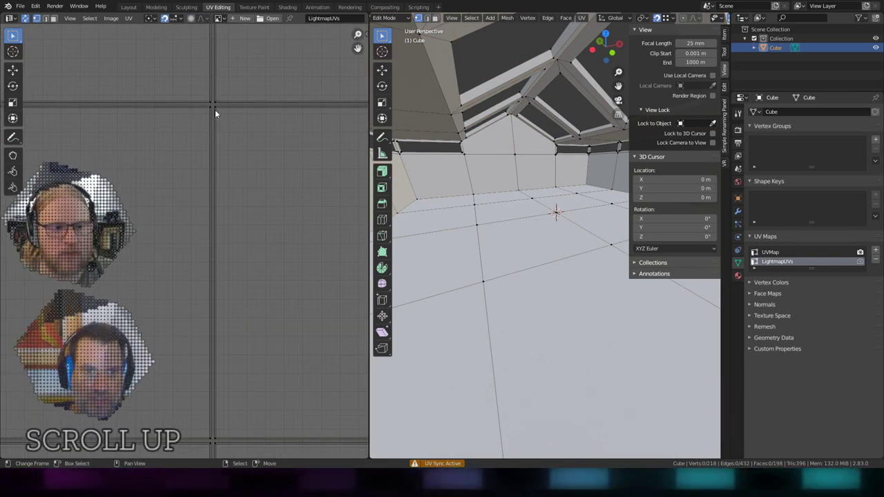
scroll("down", 3)
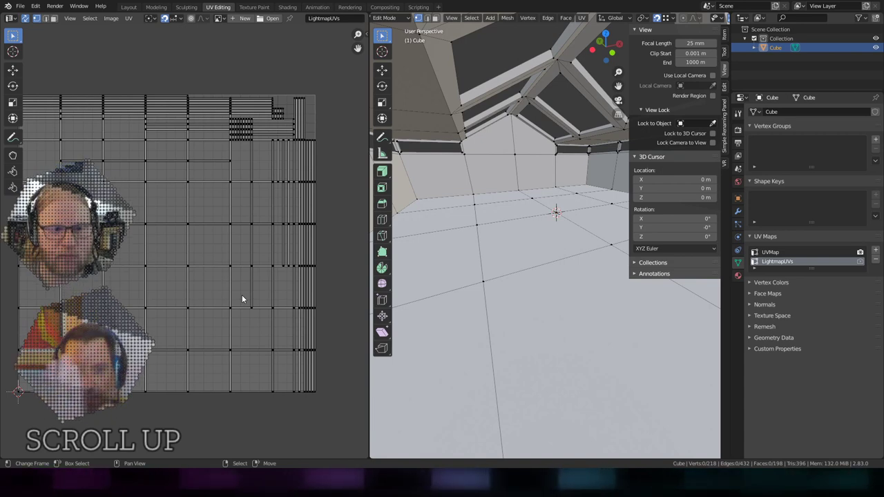
scroll("up", 3)
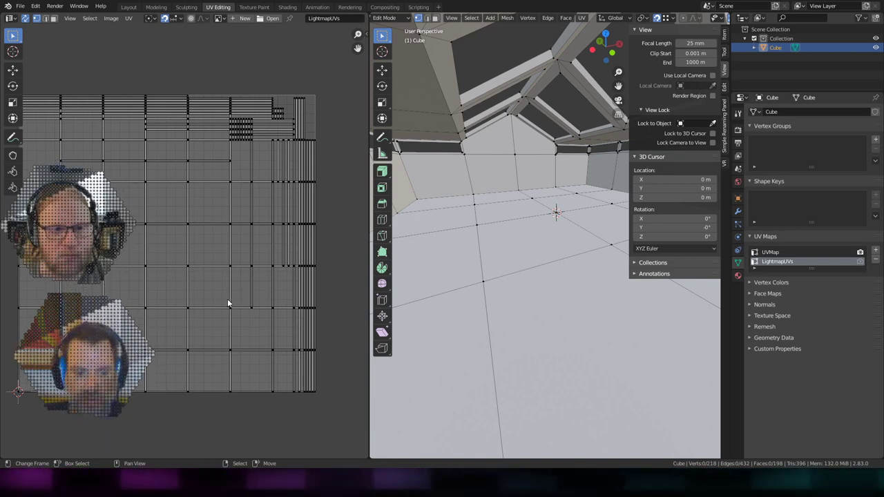
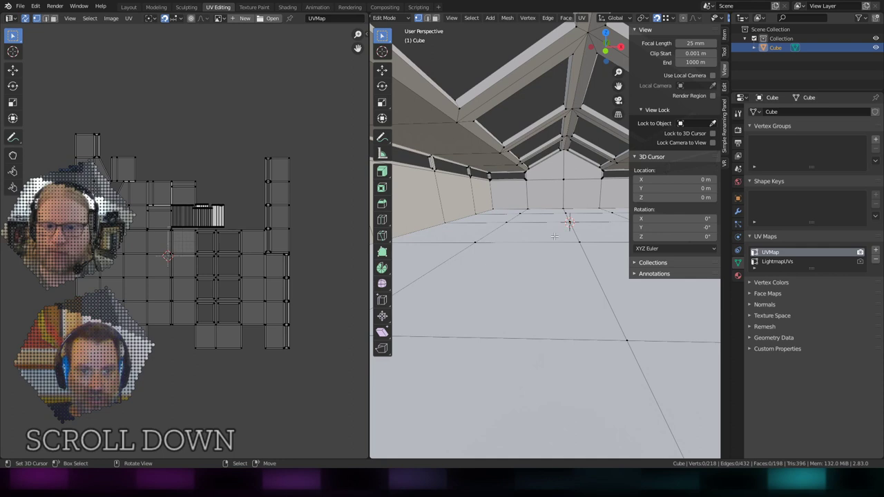
Make LightmapUVs the cube's active UV map.
left_click(783, 266)
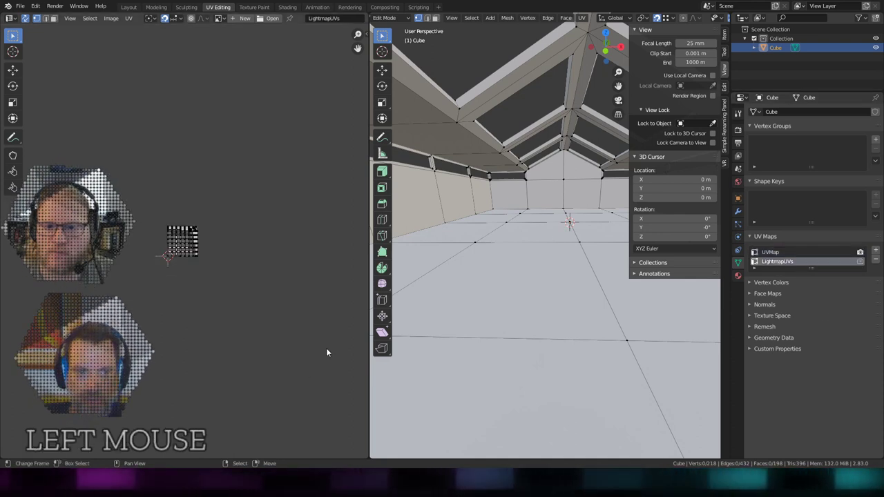
scroll("up", 3)
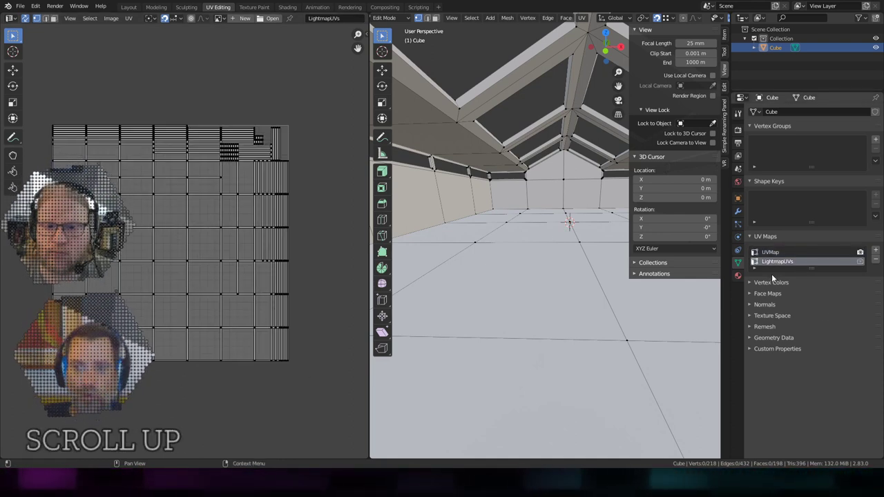
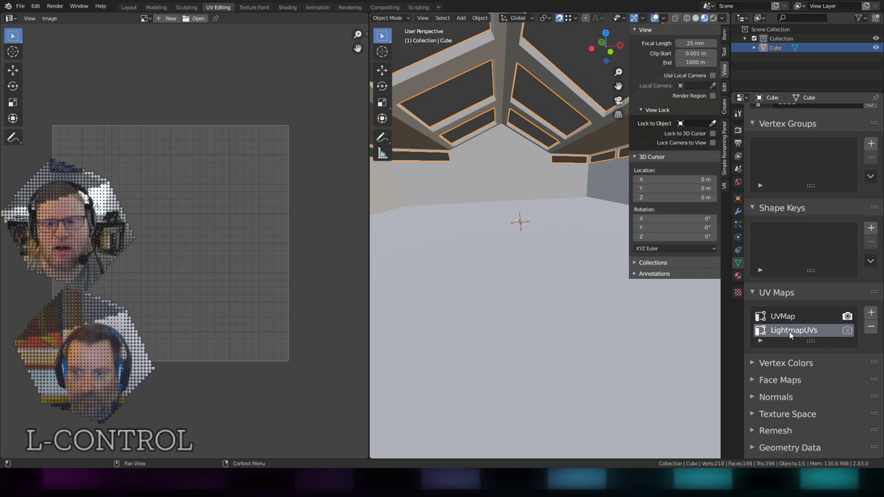
scroll("down", 3)
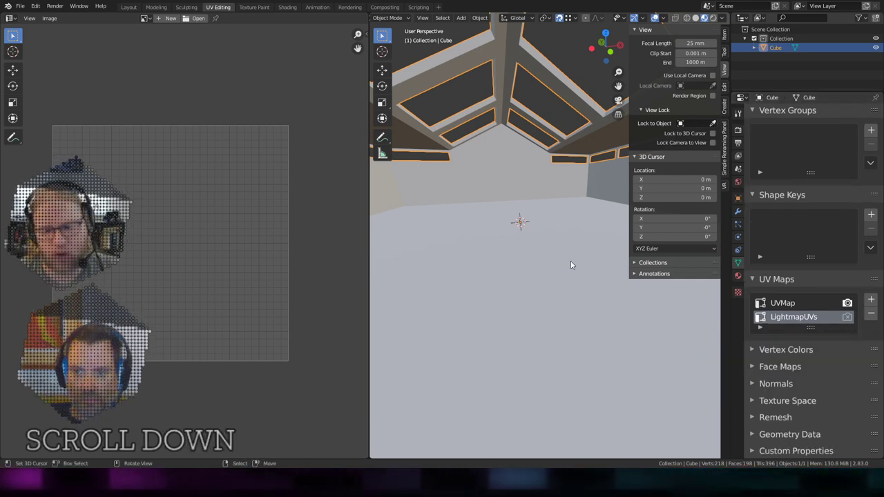
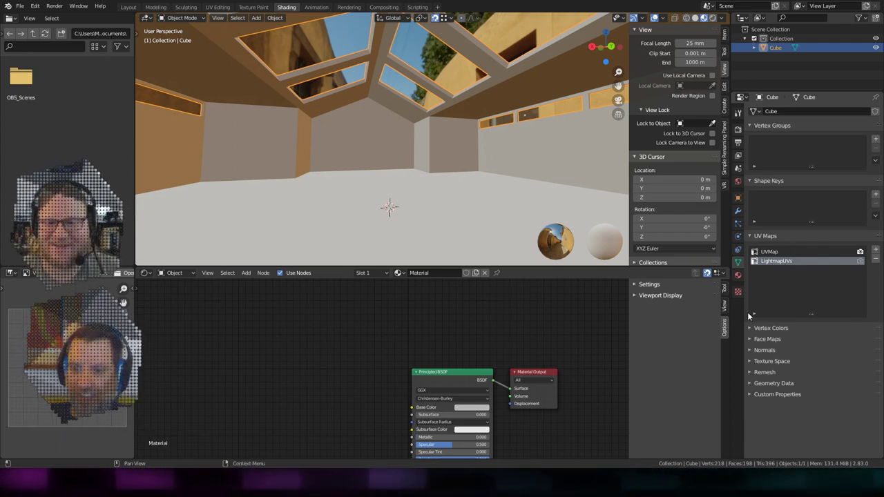
left_click(757, 317)
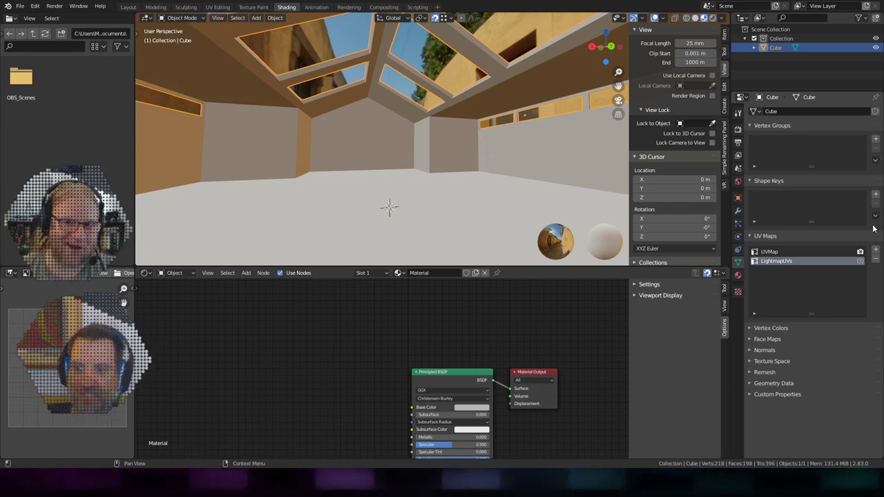
left_click(883, 219)
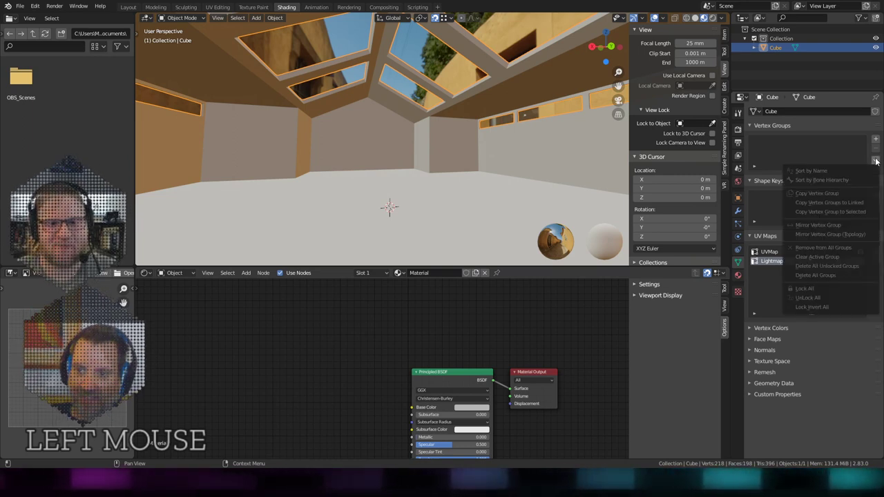
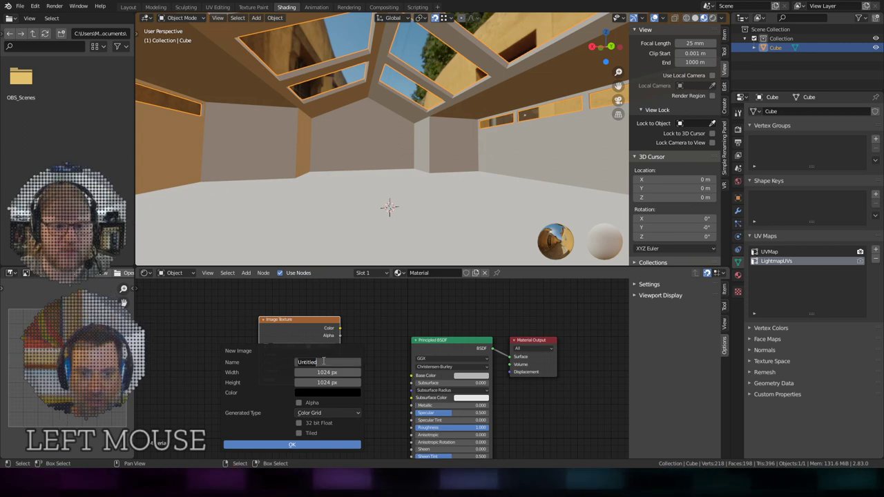
Add an Image Texture node and name its new 1024 px image LightBake_start.
key("l")
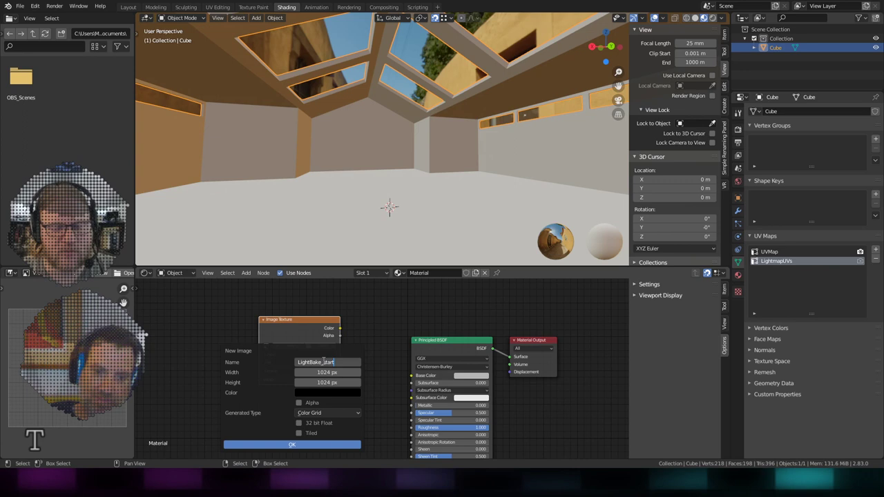
key("Return")
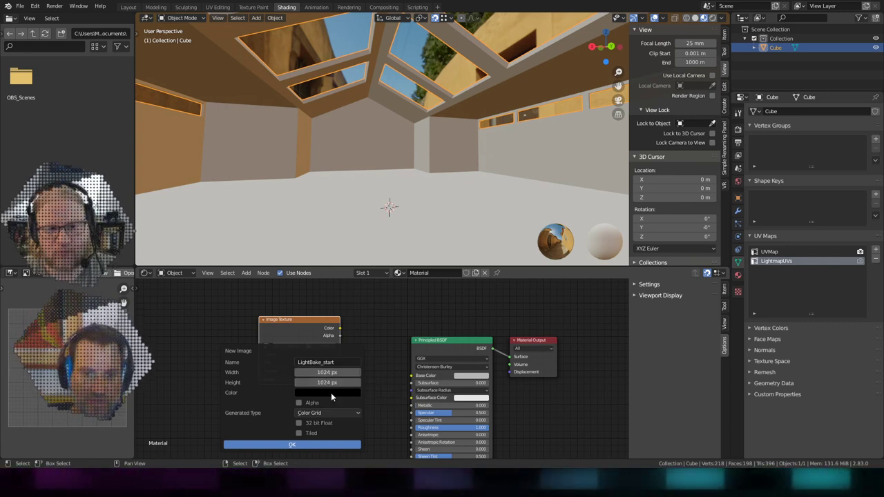
left_click(332, 420)
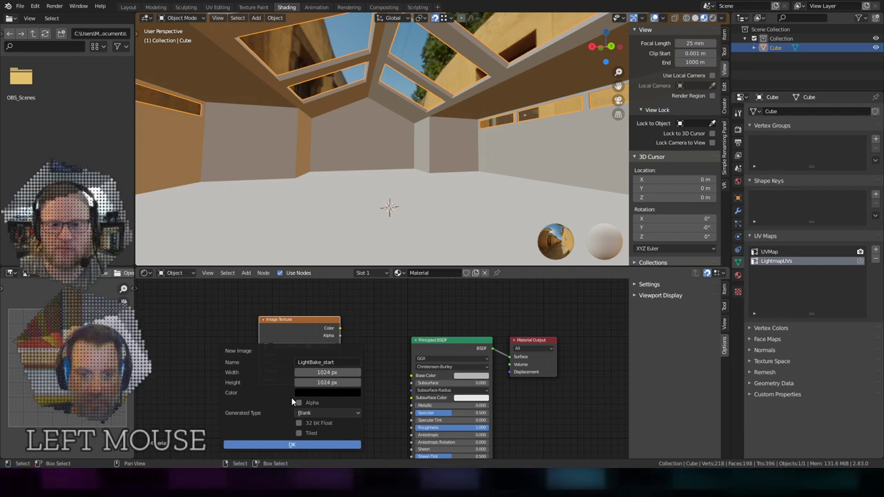
Create the blank LightBake_start image, preview it on the room, then leave it unconnected from the Principled BSDF.
left_click(292, 445)
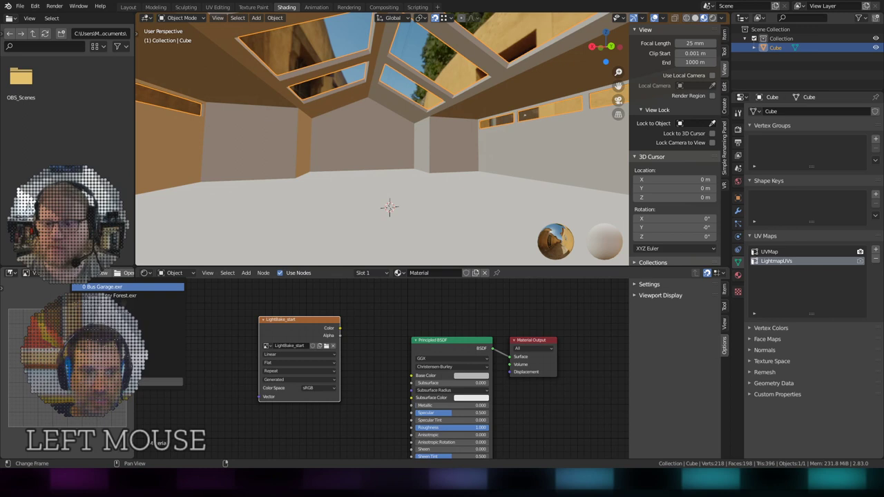
scroll("down", 3)
scroll("up", 3)
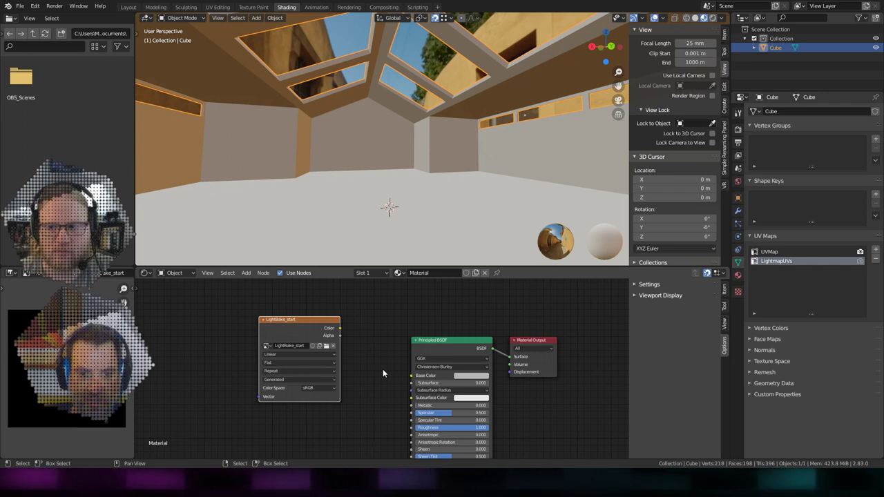
left_click(346, 333)
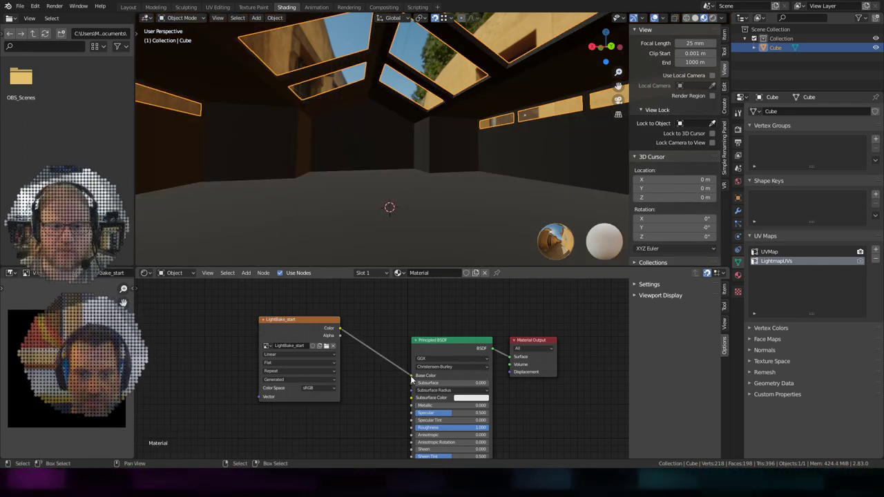
right_click(307, 338)
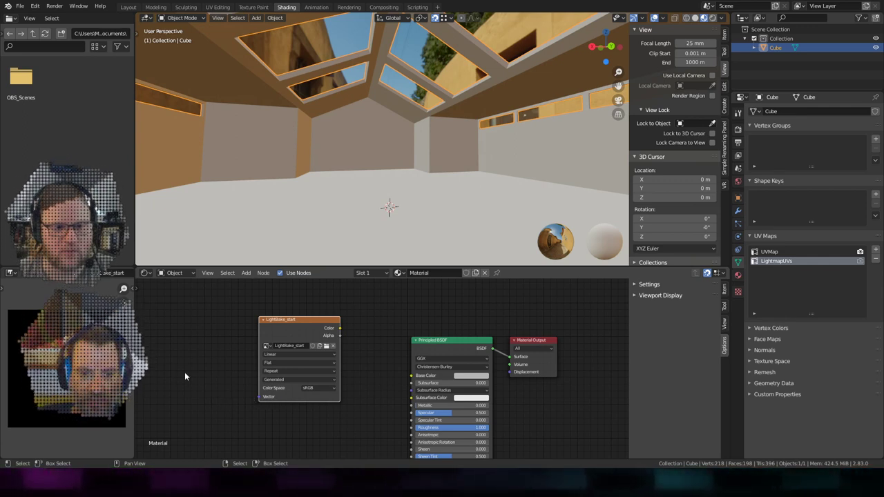
Bring up the node search list to add a UV Map node for the bake setup.
left_click(253, 276)
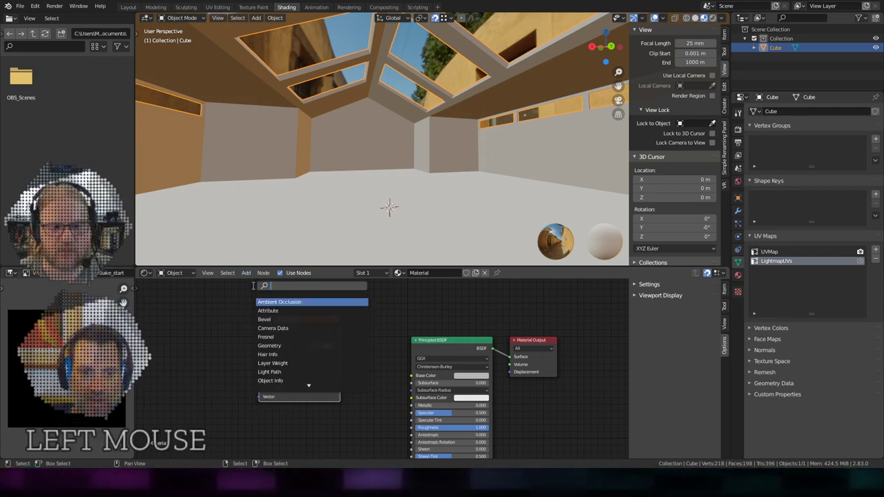
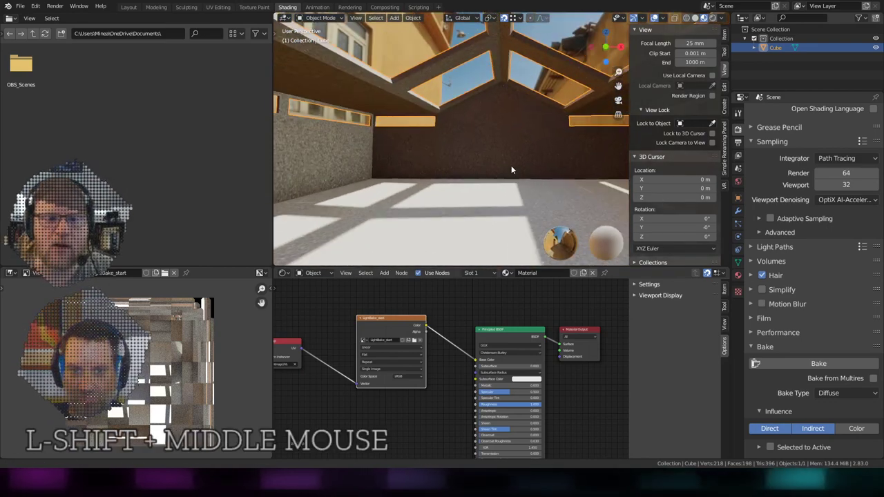
key("a")
scroll("down", 3)
scroll("up", 3)
middle_click(510, 170)
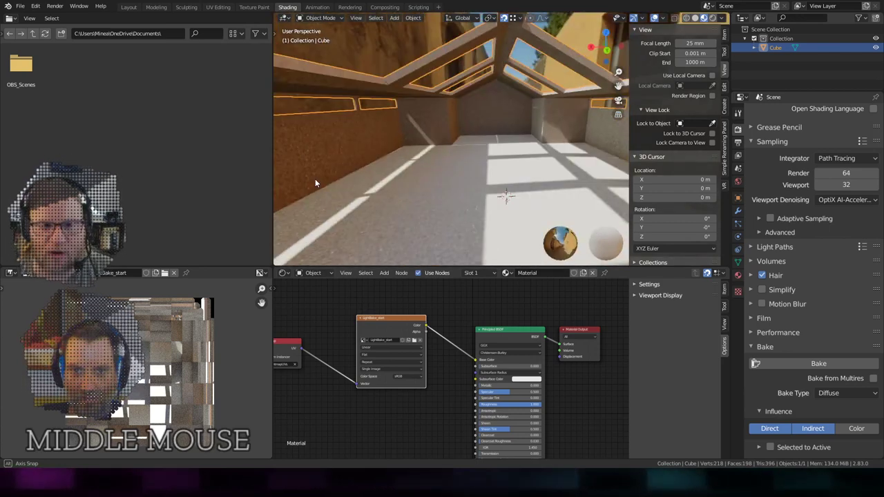
right_click(404, 52)
middle_click(473, 158)
scroll("up", 3)
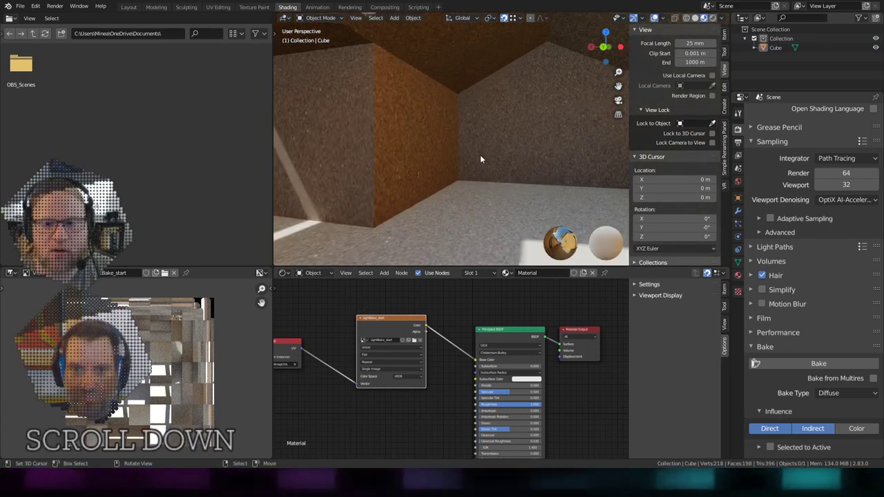
scroll("down", 3)
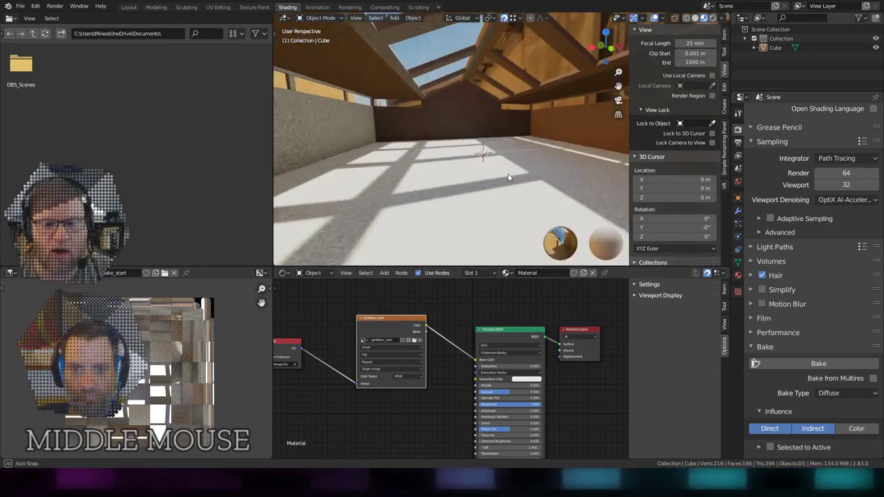
scroll("up", 3)
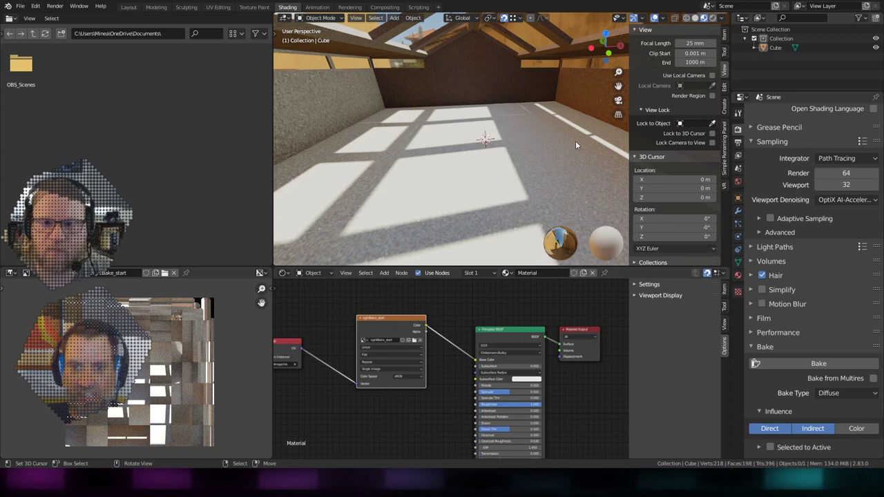
scroll("up", 3)
middle_click(576, 162)
scroll("down", 3)
middle_click(512, 169)
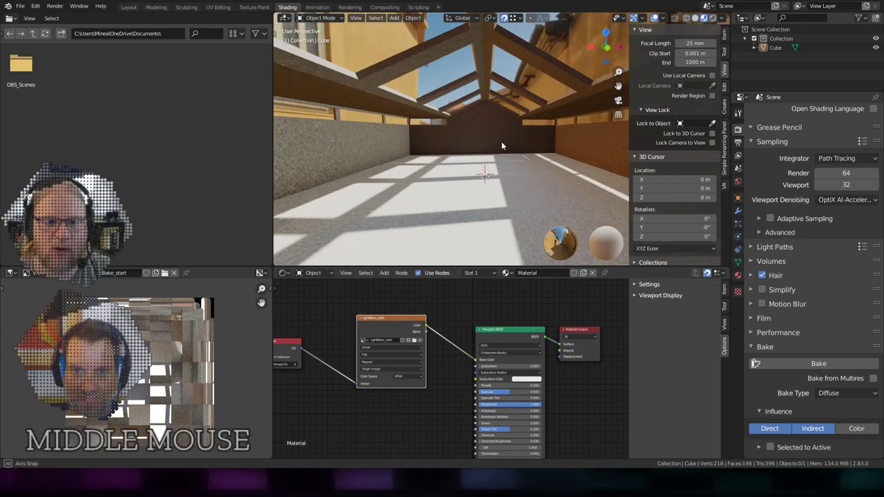
scroll("up", 3)
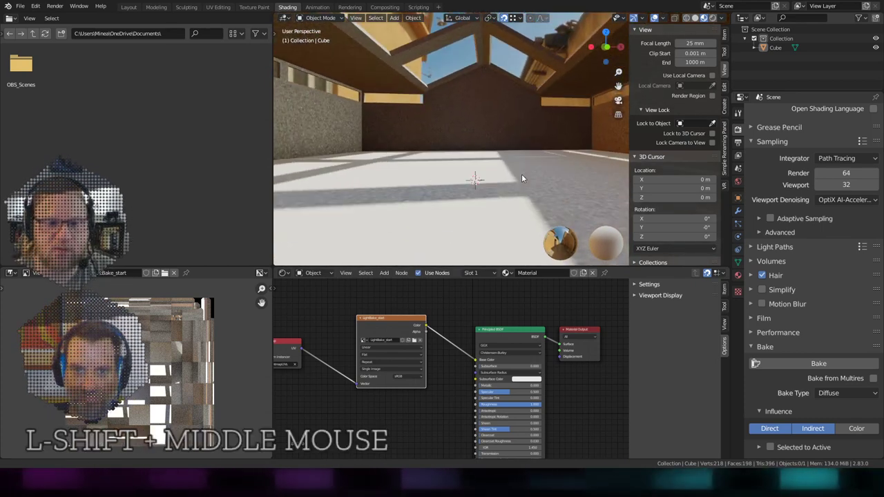
scroll("down", 3)
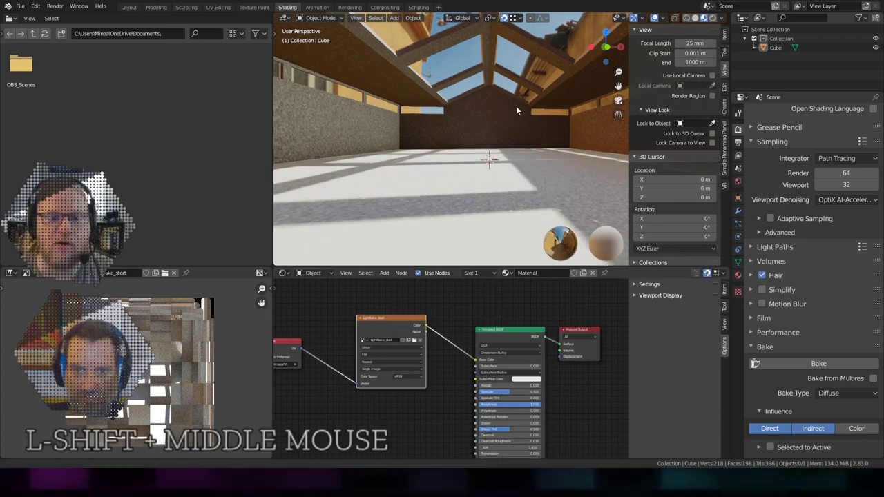
scroll("up", 3)
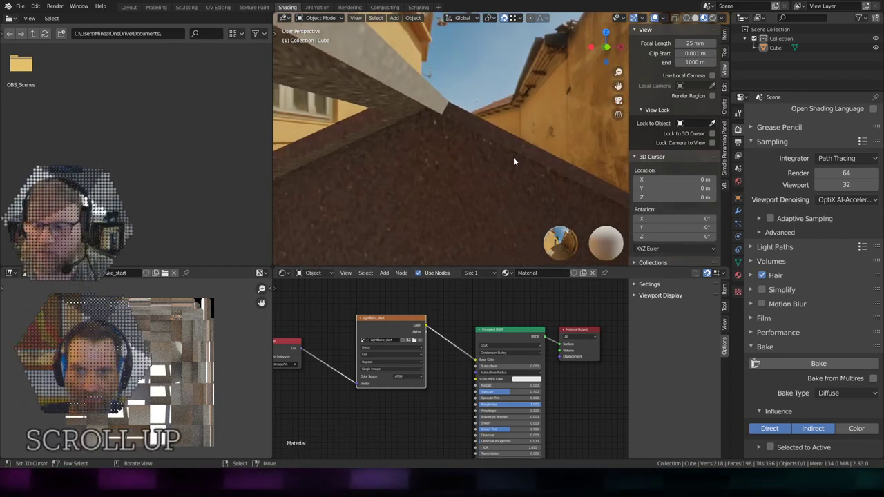
middle_click(479, 186)
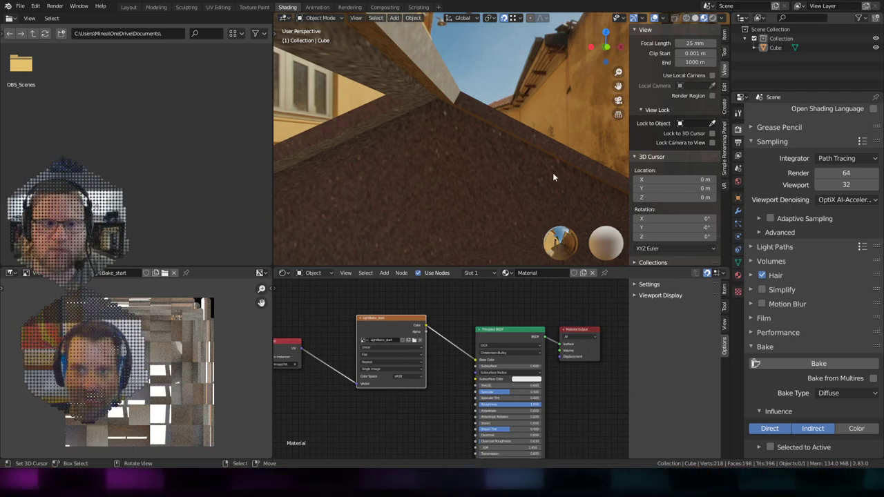
scroll("down", 3)
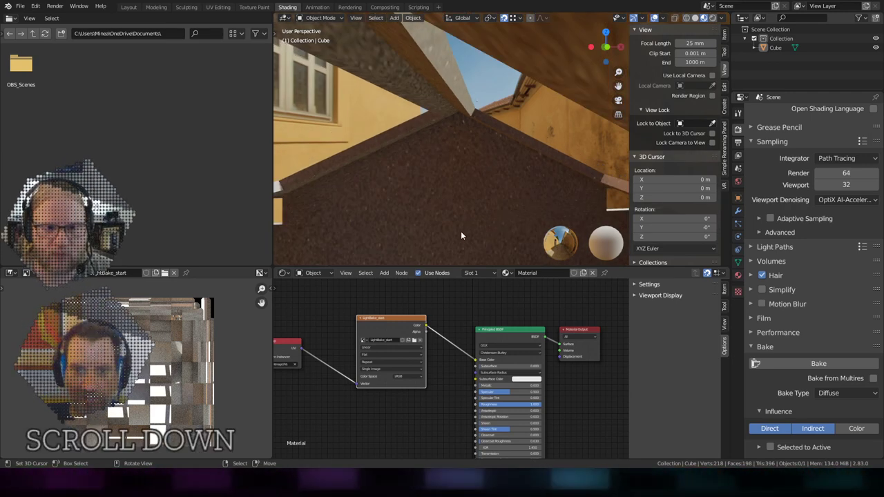
middle_click(476, 203)
scroll("down", 3)
middle_click(484, 213)
scroll("down", 3)
scroll("up", 3)
middle_click(508, 176)
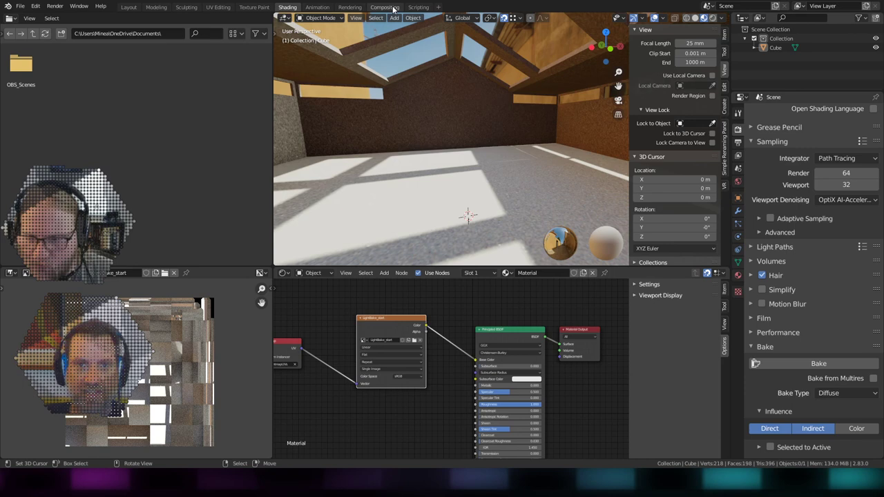
Switch to the Compositing workspace showing the default Render Layers to Composite chain.
left_click(397, 8)
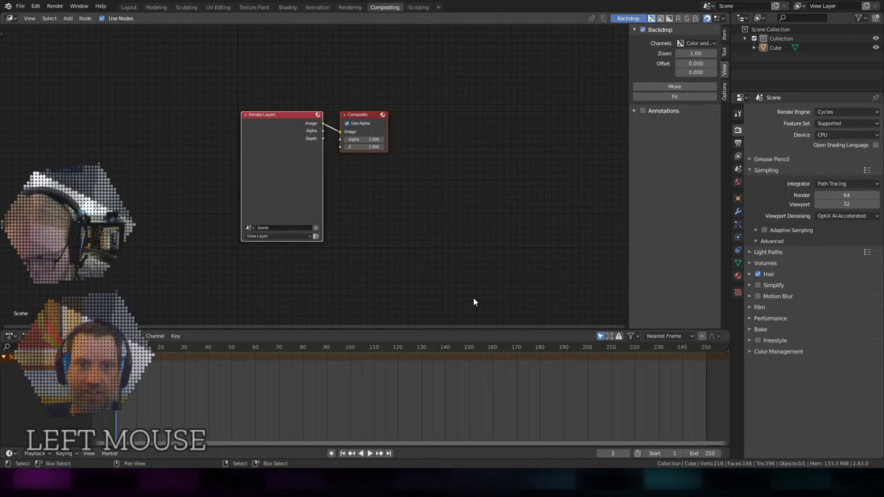
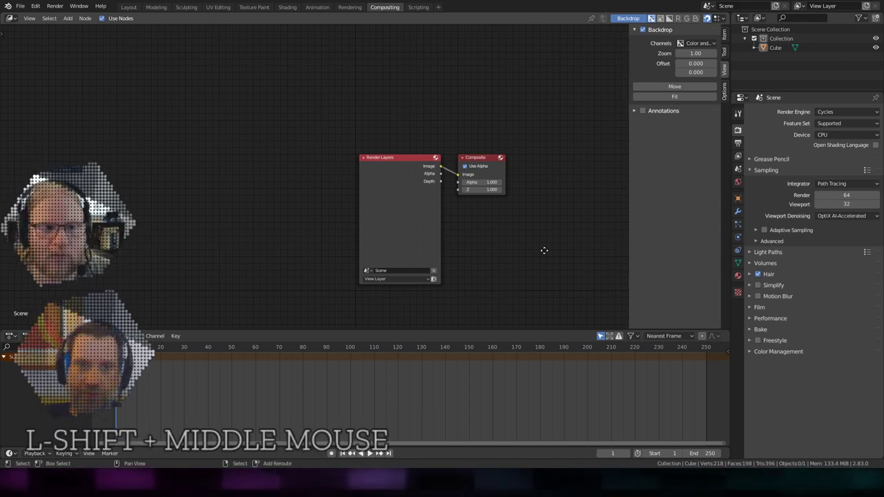
scroll("up", 3)
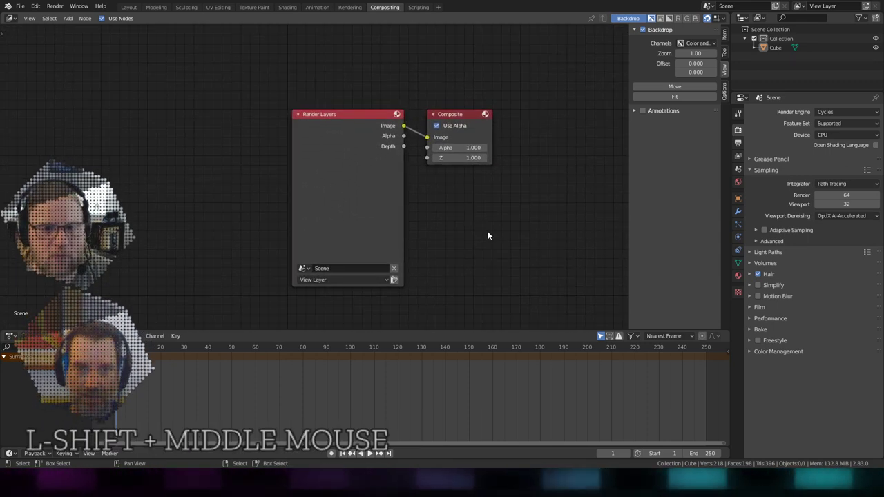
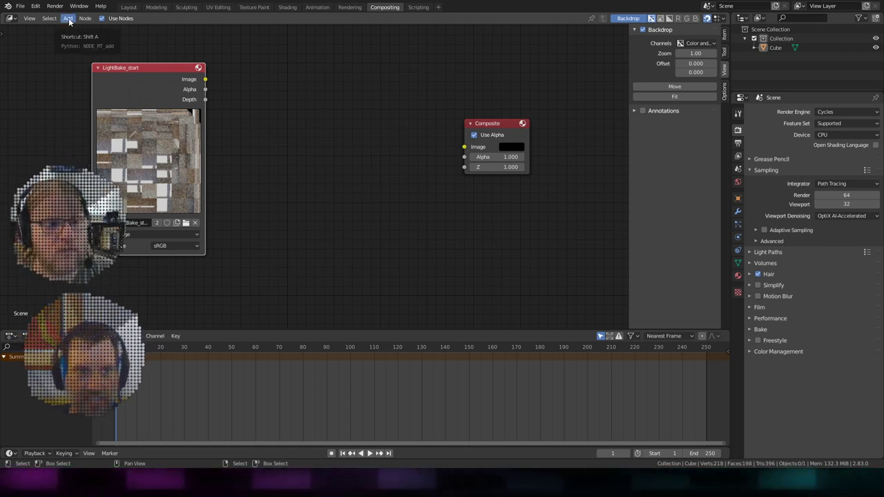
Add a Denoise node via search and link the LightBake_start image into its Image input.
left_click(74, 23)
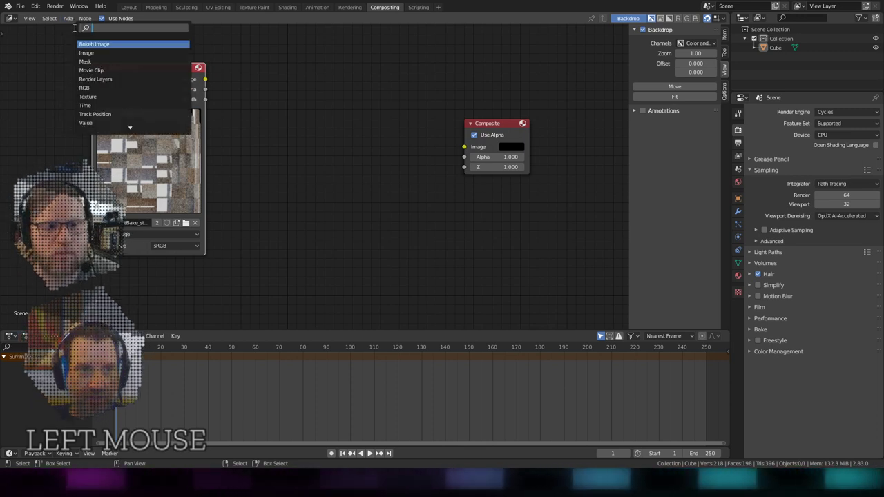
key("d")
key("e")
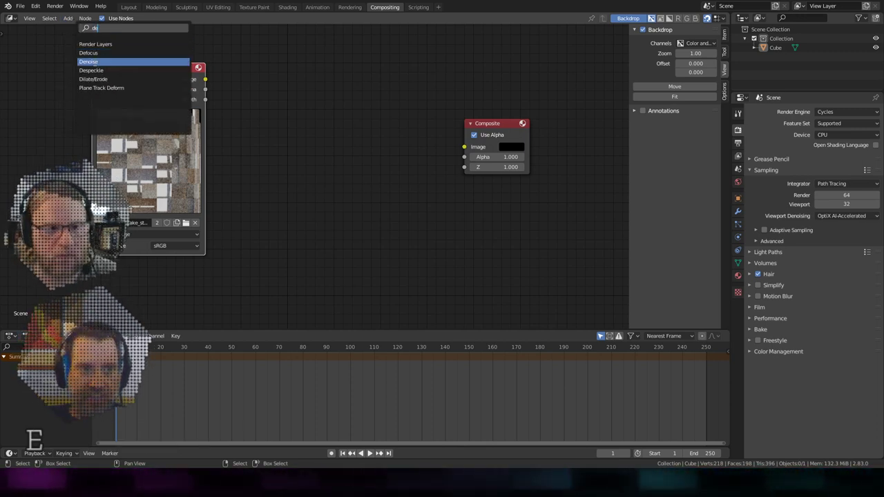
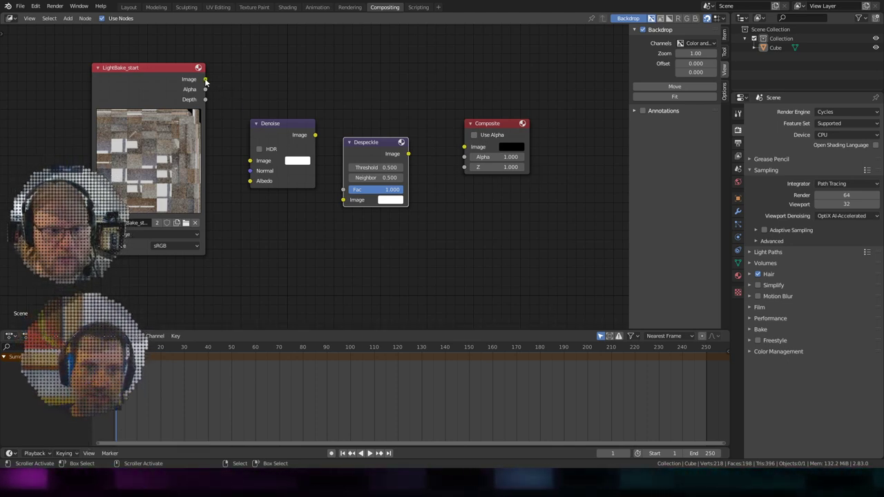
left_click(212, 87)
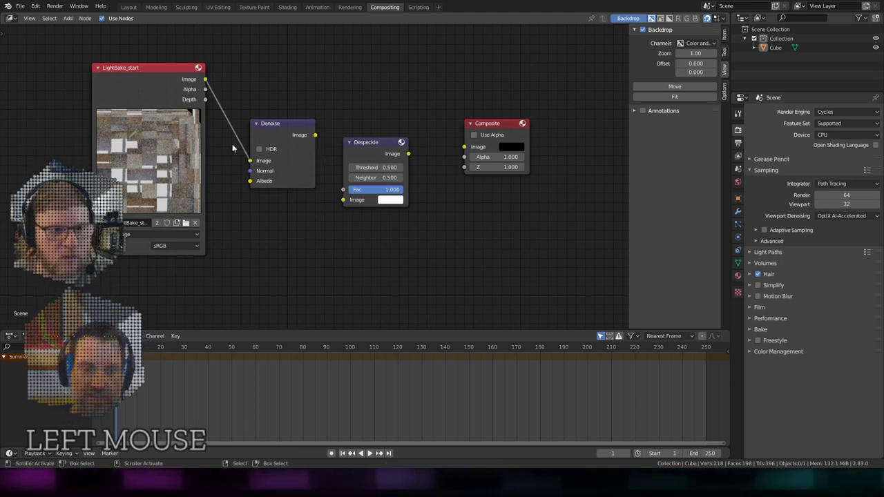
left_click(252, 163)
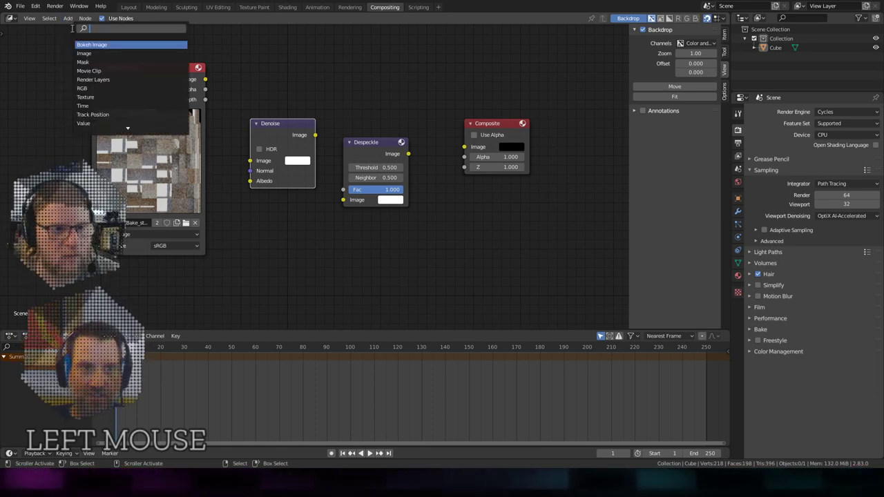
Add a Viewer node below the chain and wire the bake image through Denoise and Despeckle into it.
key("v")
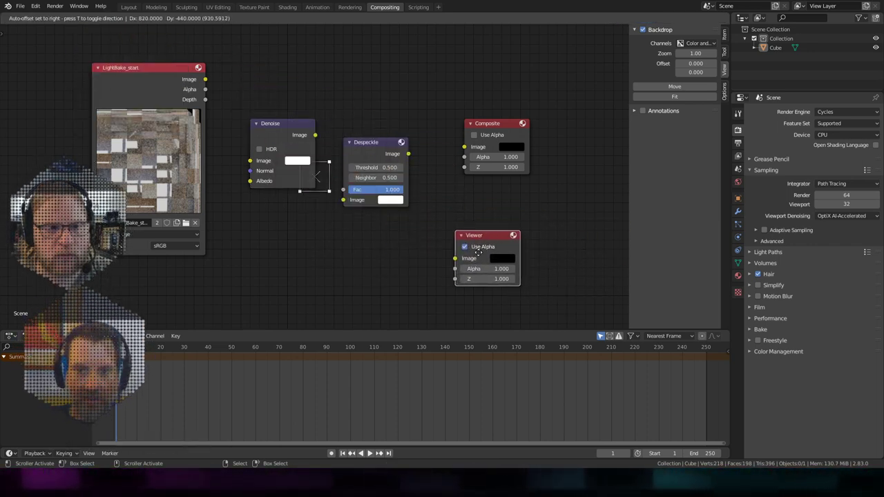
left_click(445, 262)
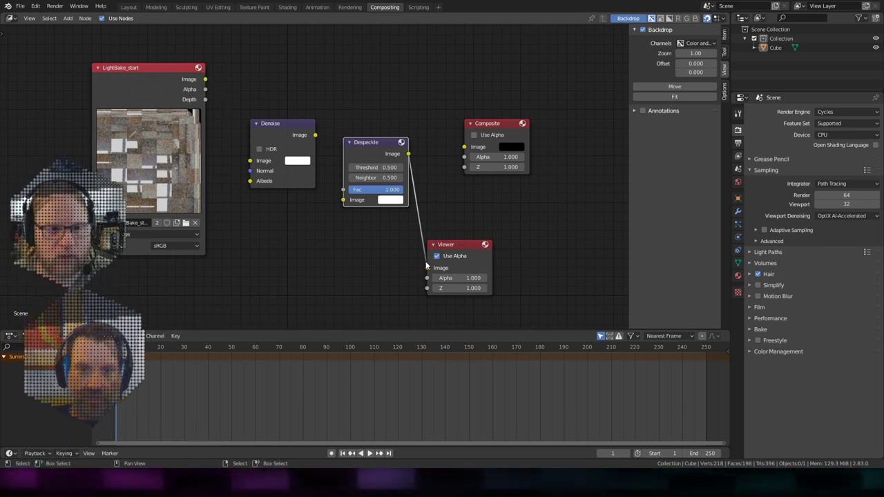
left_click(421, 274)
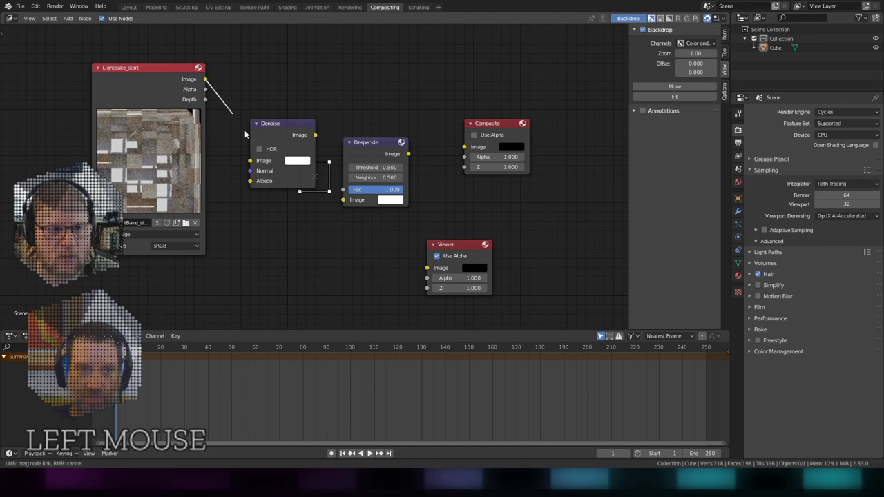
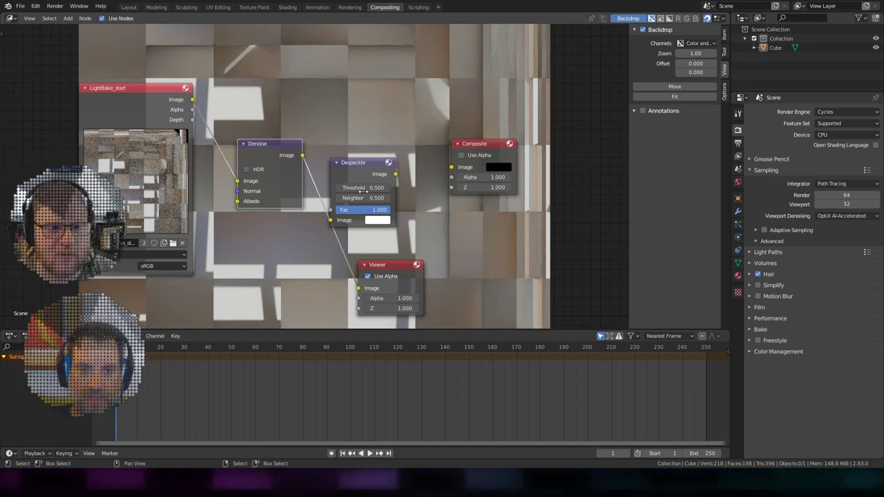
Connect the Despeckle result to the Composite output so the lightmap shows behind the nodes.
left_click(307, 160)
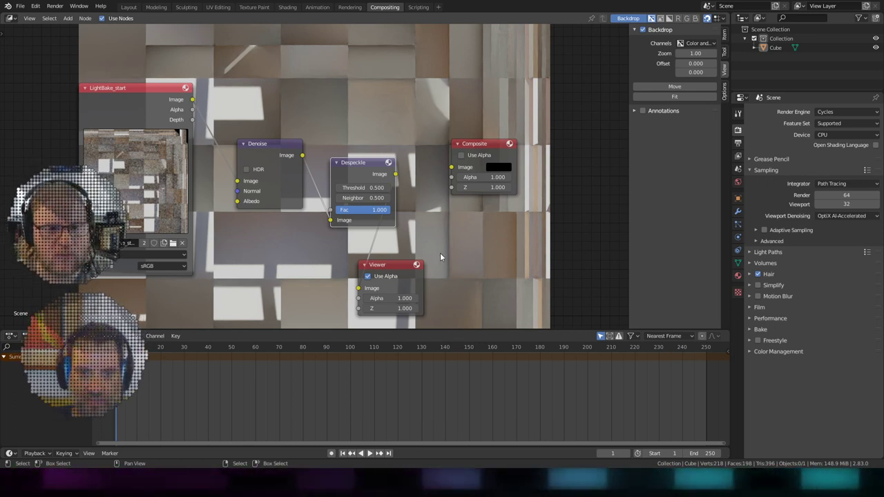
left_click(413, 175)
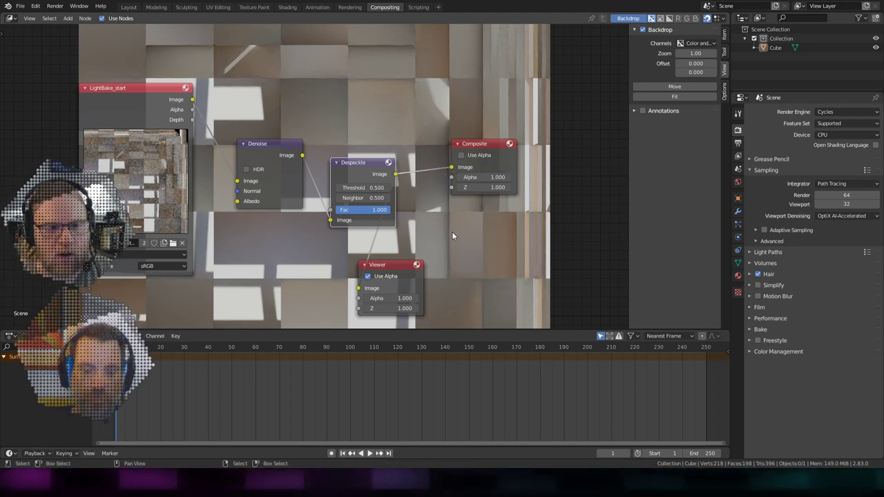
scroll("down", 3)
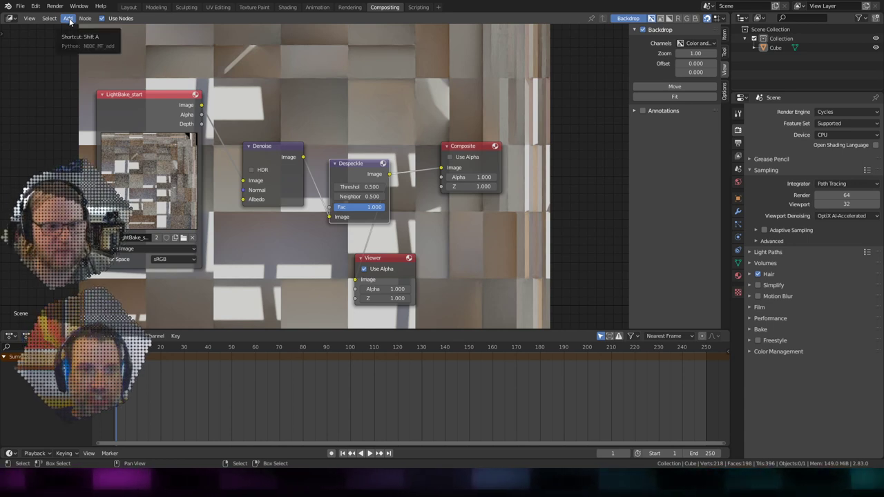
left_click(71, 20)
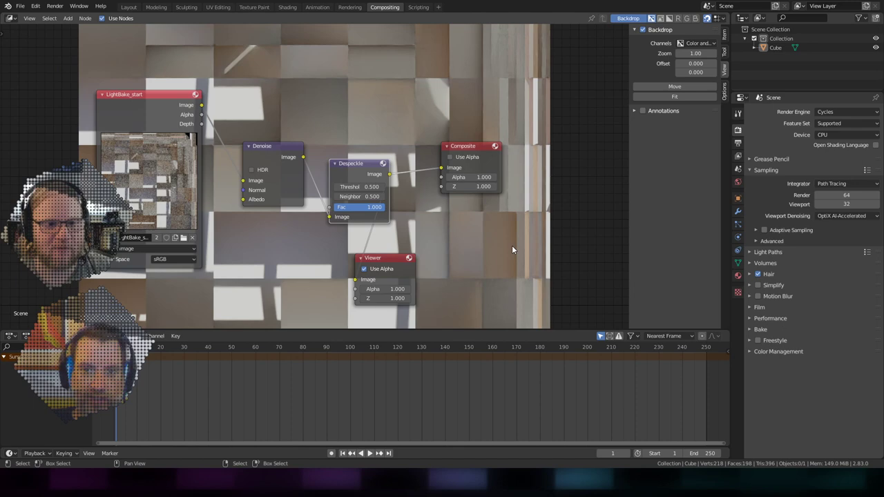
scroll("down", 3)
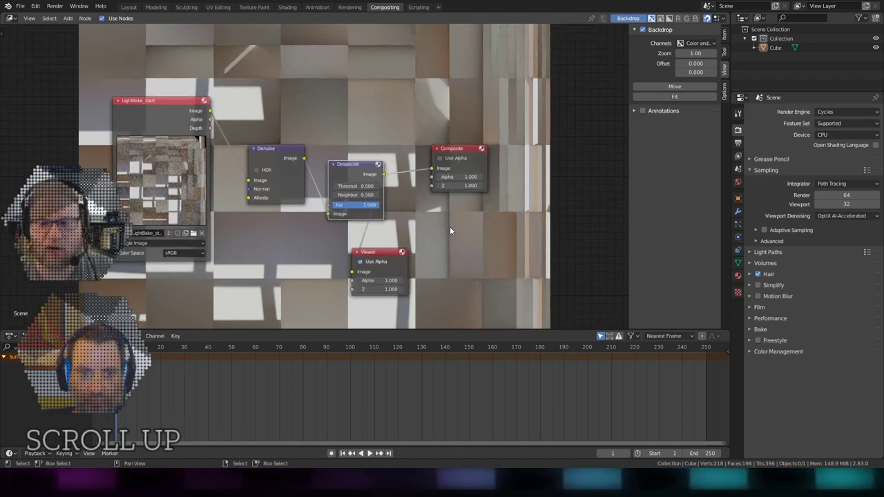
scroll("down", 3)
scroll("up", 3)
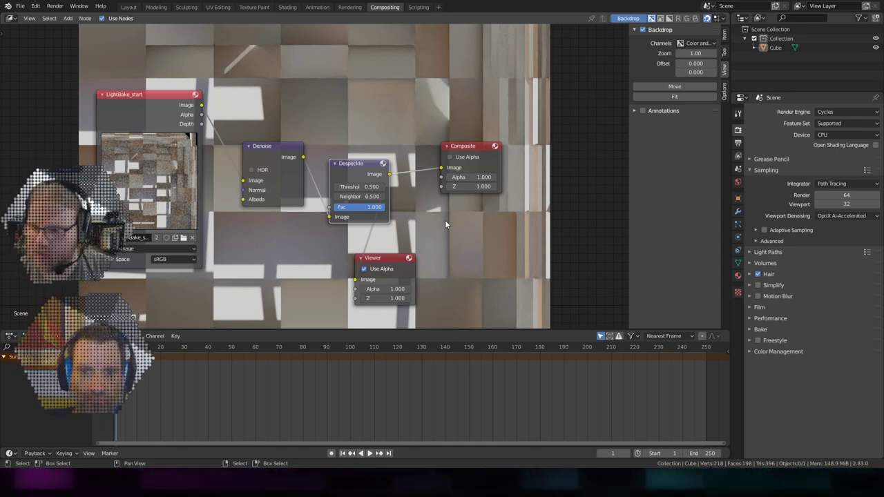
scroll("down", 3)
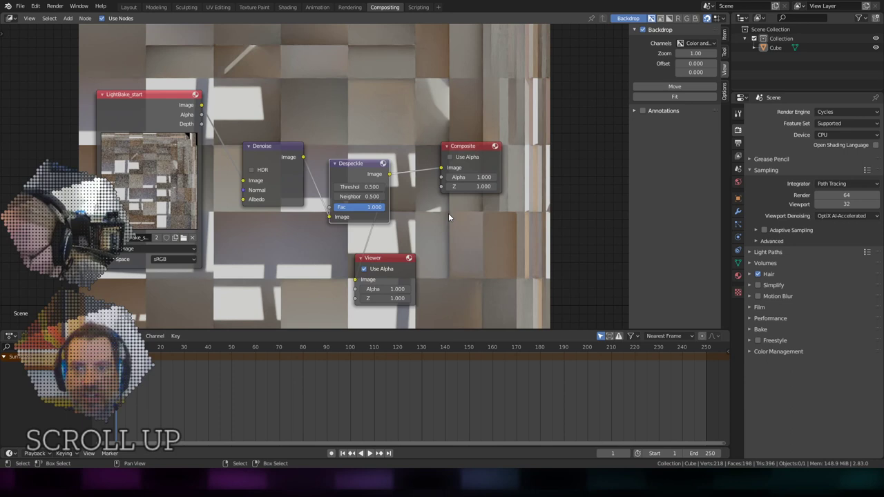
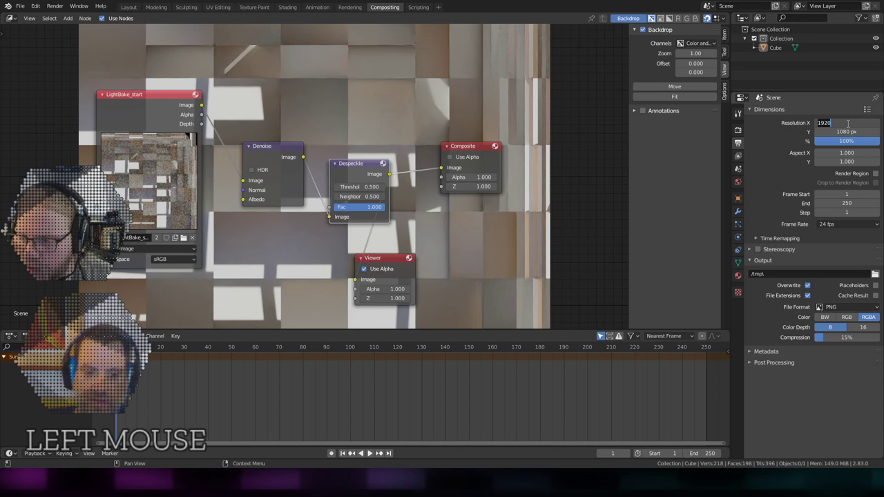
Set the render resolution to 1024 × 1024 px and return to the Shading workspace.
key("1")
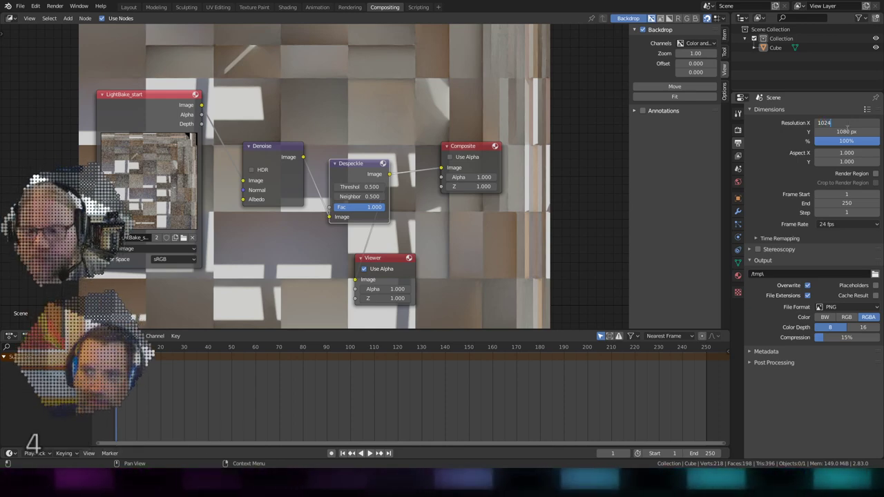
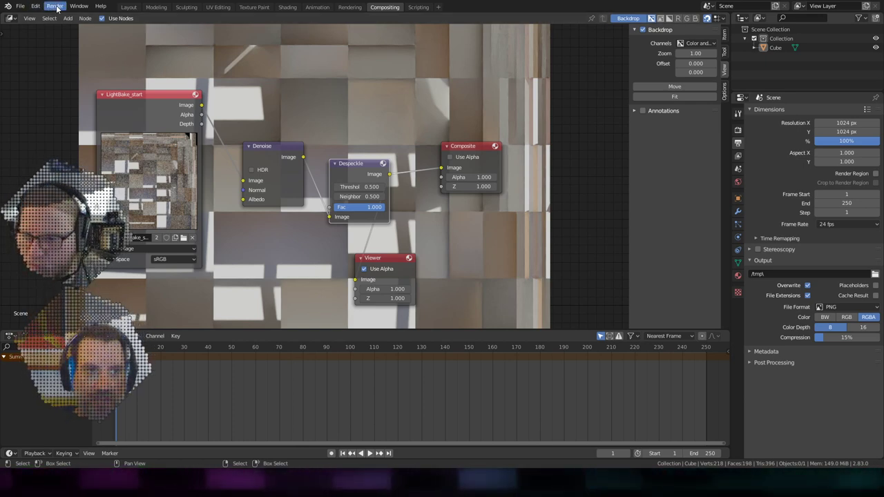
left_click(57, 7)
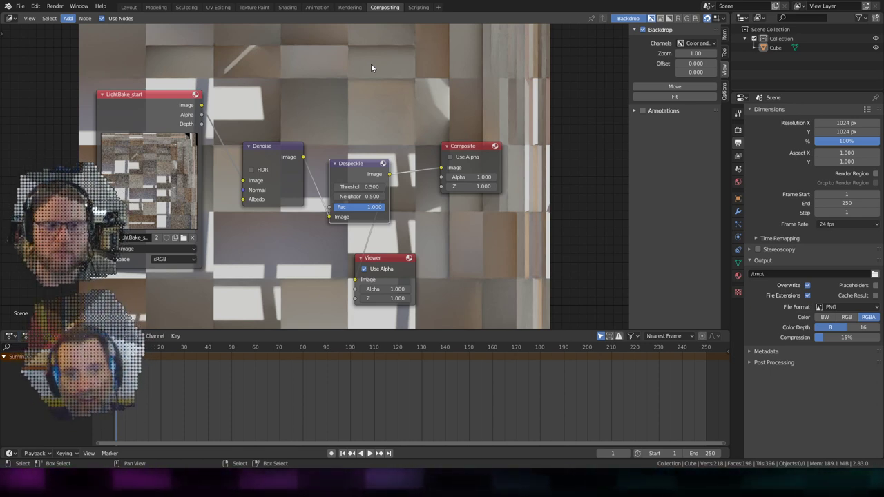
left_click(94, 9)
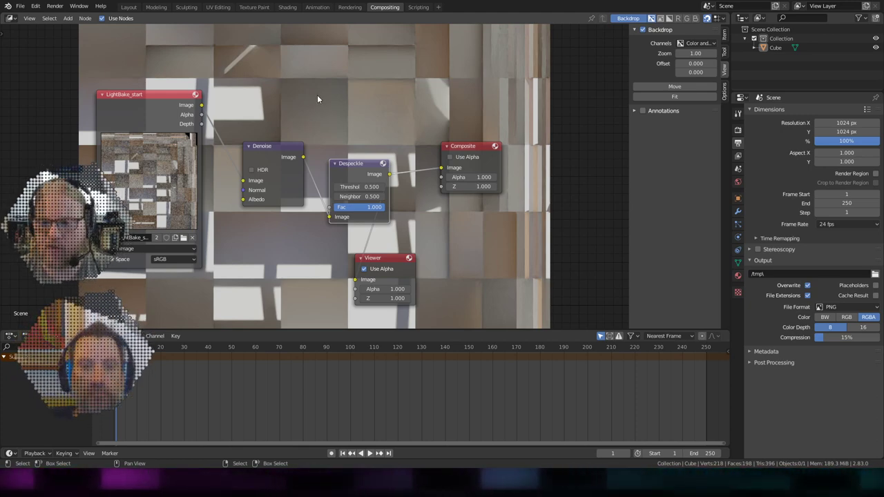
left_click(302, 11)
scroll("up", 3)
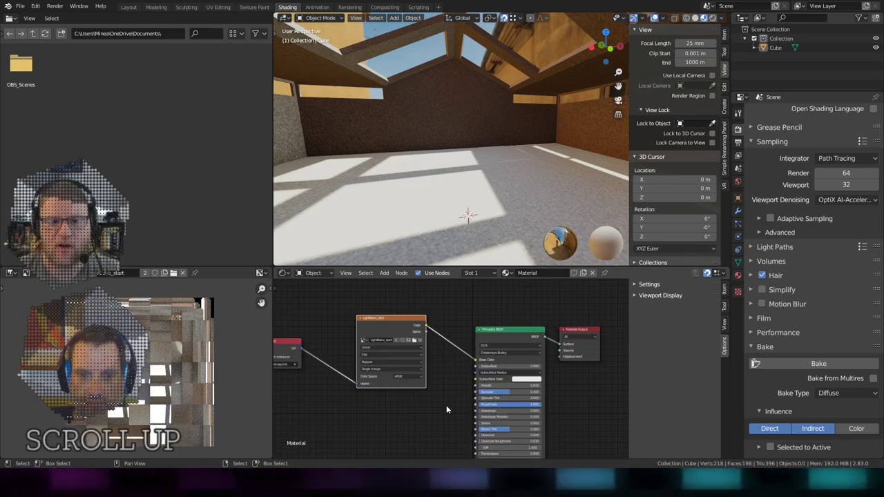
scroll("up", 3)
scroll("down", 3)
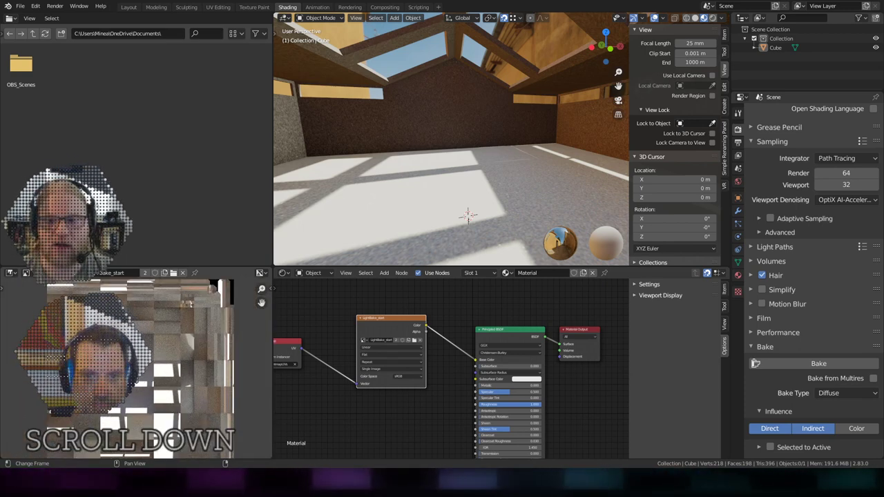
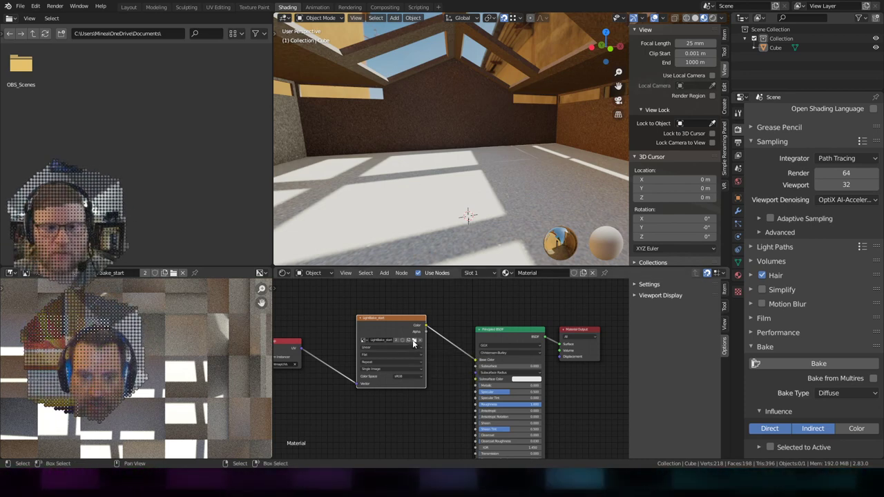
Switch the Image Texture to LightBake_denoised.png and inspect the back walls, corner and skylights.
left_click(421, 344)
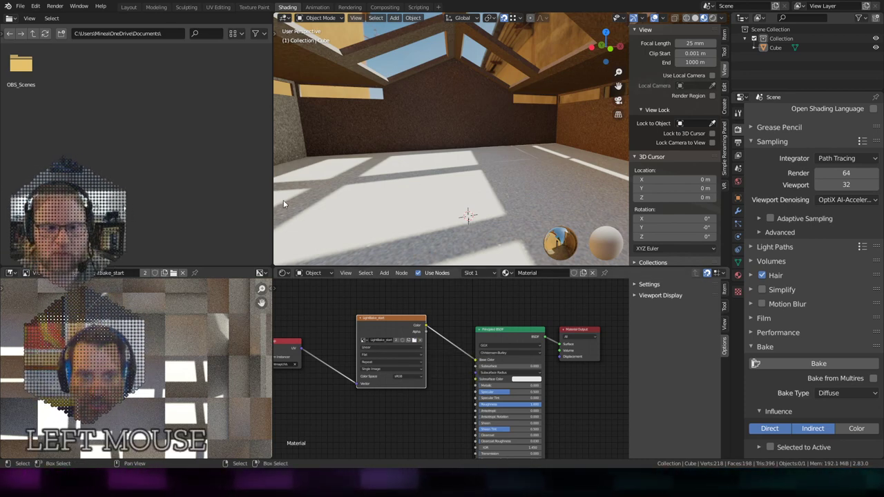
middle_click(426, 177)
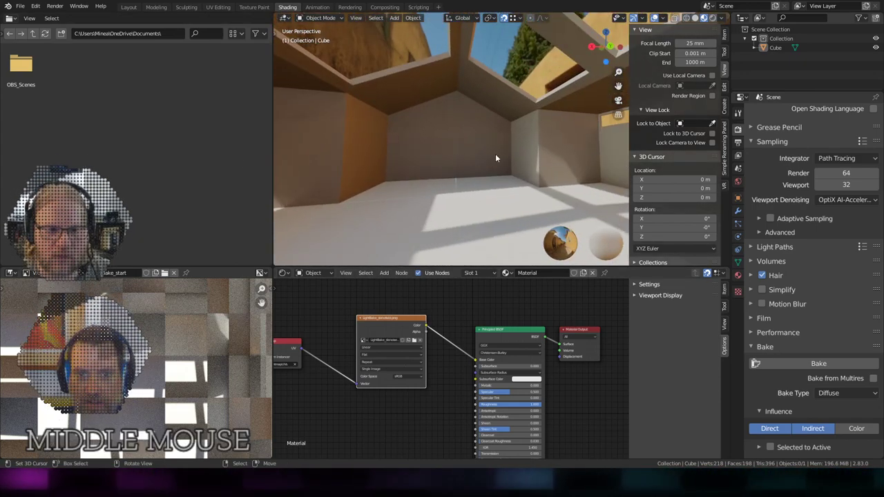
middle_click(427, 168)
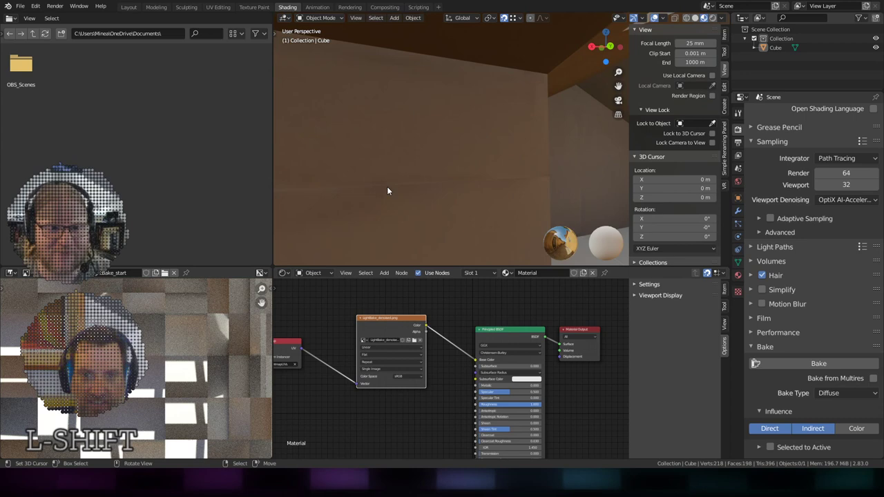
middle_click(501, 181)
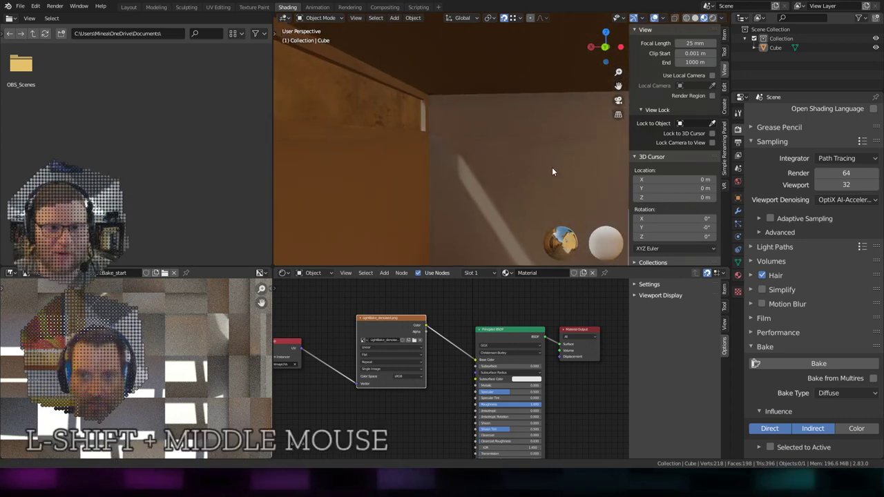
middle_click(518, 172)
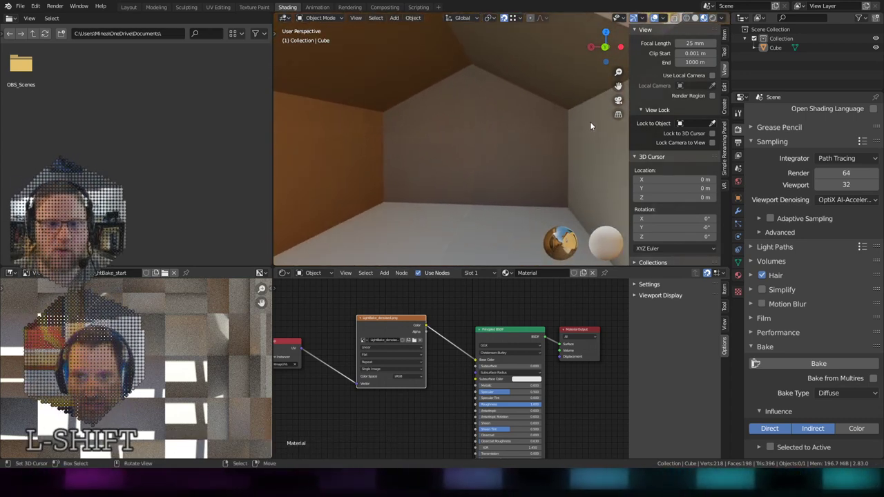
scroll("down", 3)
middle_click(512, 178)
middle_click(490, 174)
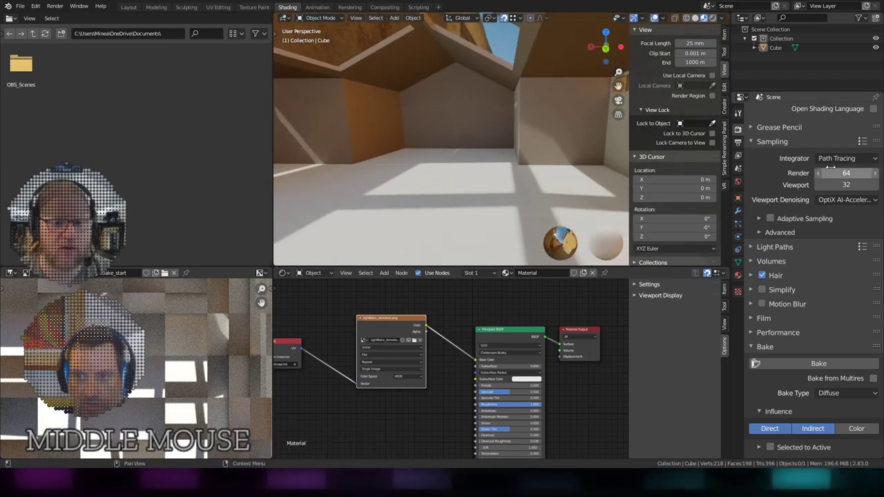
middle_click(462, 197)
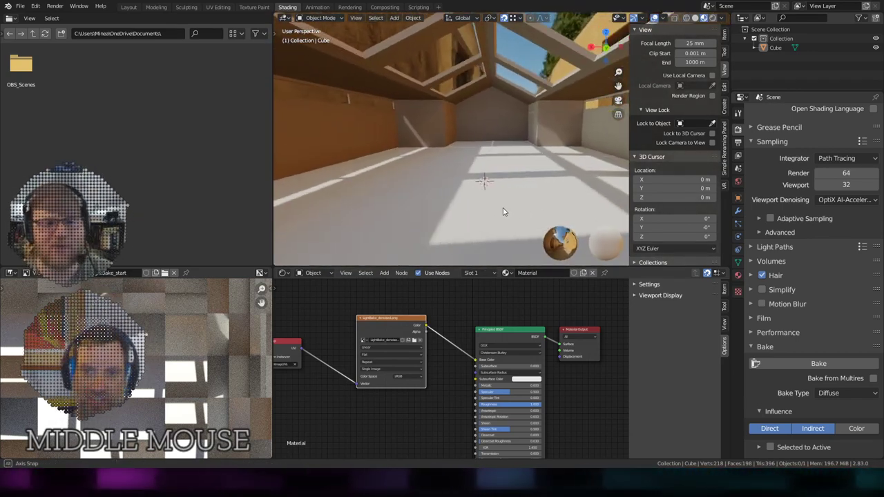
middle_click(553, 161)
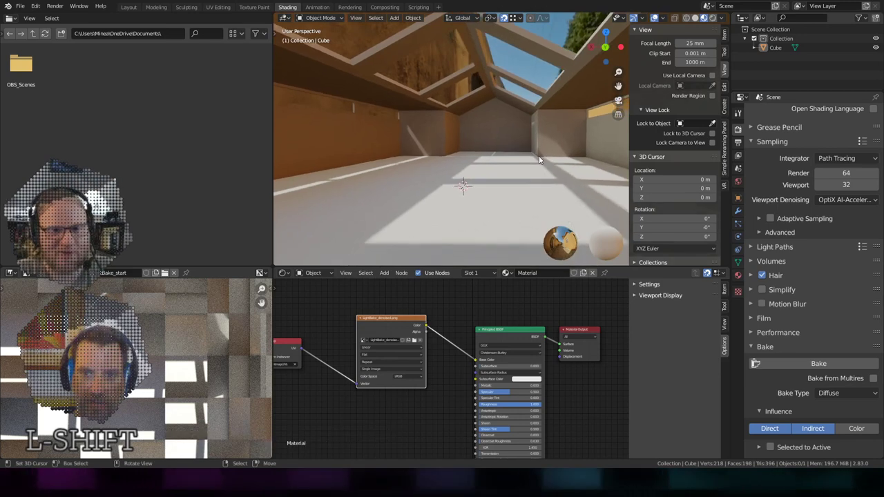
Orbit to check the end wall, roof beams, floor and the building's exterior, then return inside.
scroll("up", 3)
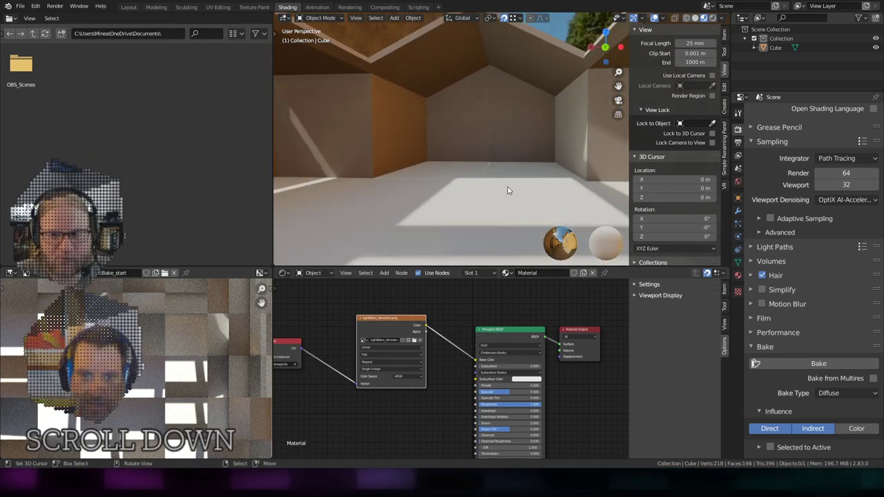
middle_click(499, 201)
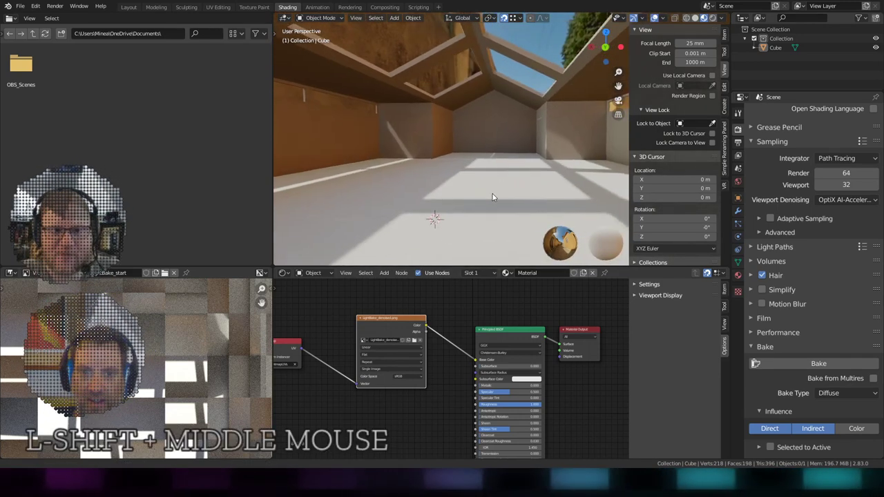
middle_click(506, 193)
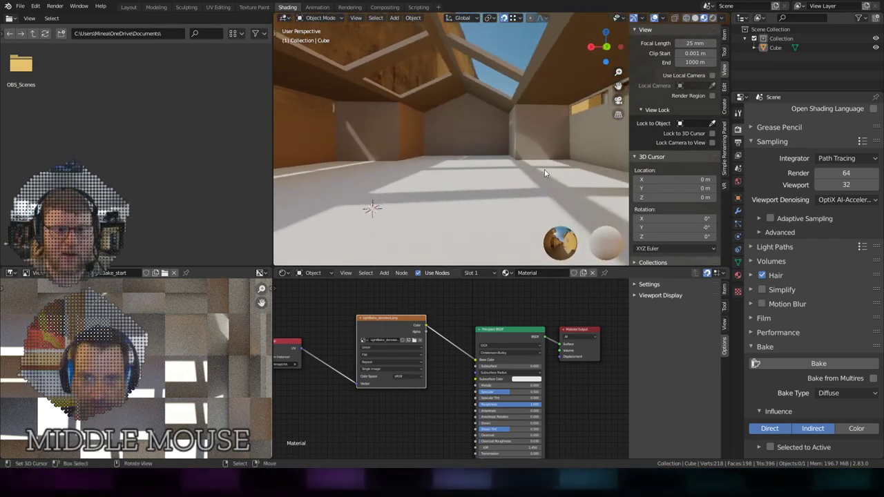
middle_click(467, 189)
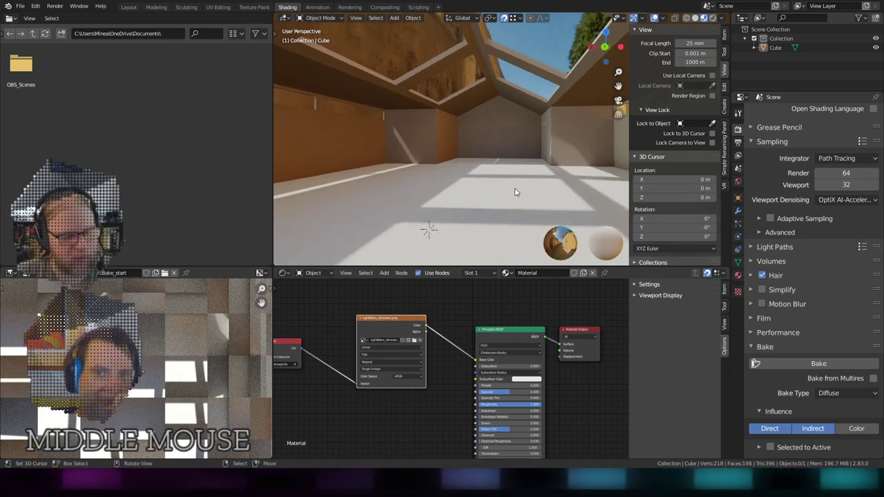
scroll("down", 3)
middle_click(457, 154)
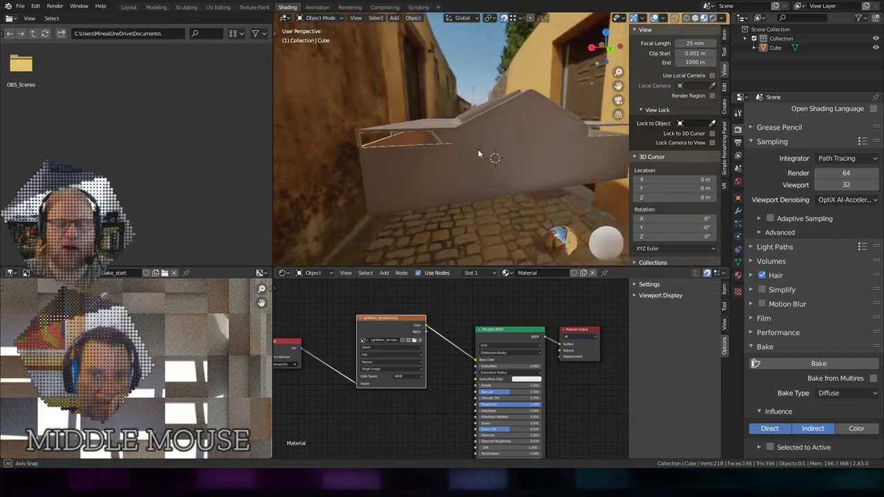
scroll("up", 3)
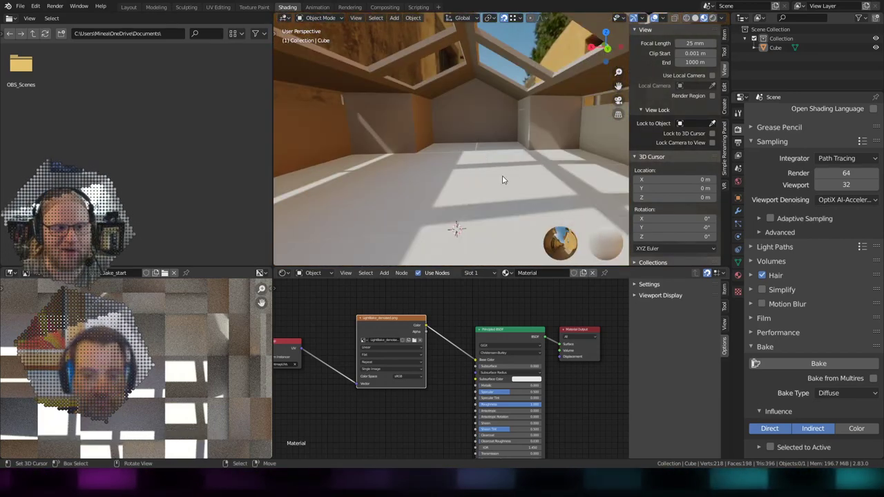
middle_click(507, 187)
middle_click(472, 186)
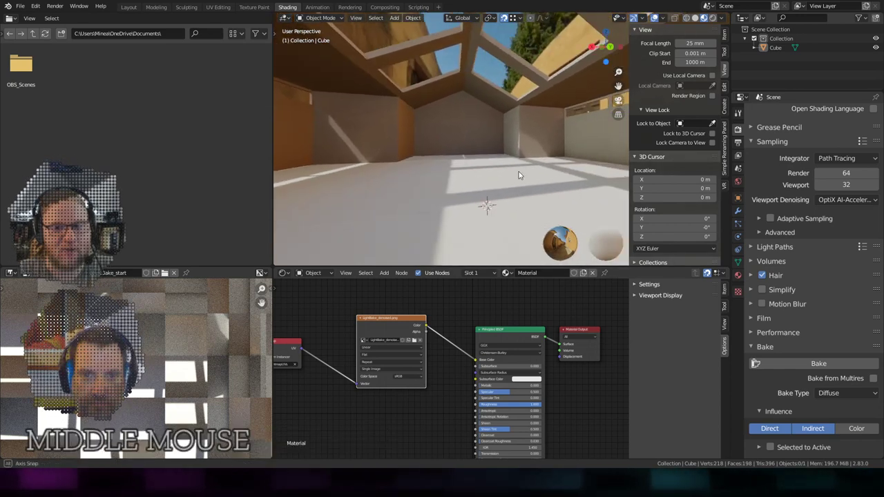
scroll("down", 3)
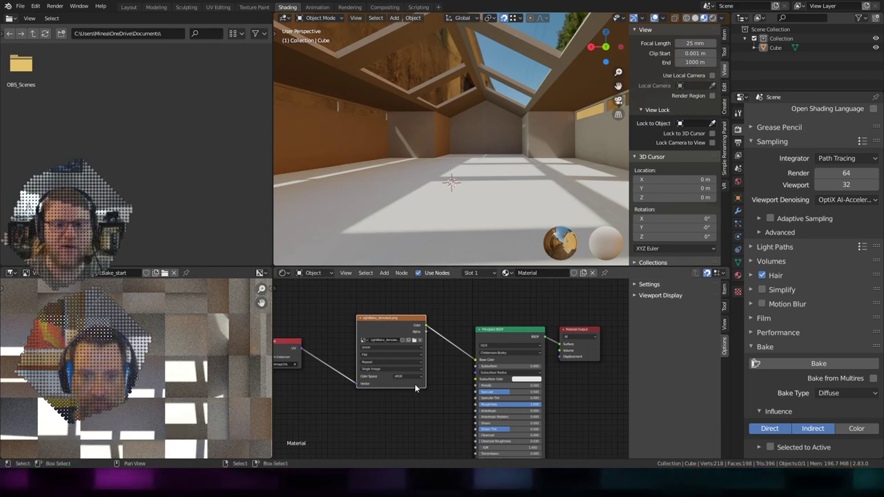
scroll("down", 3)
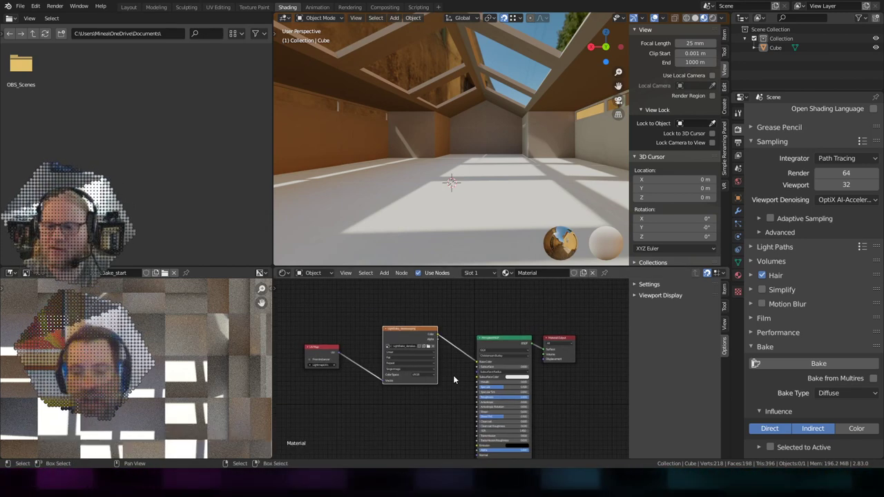
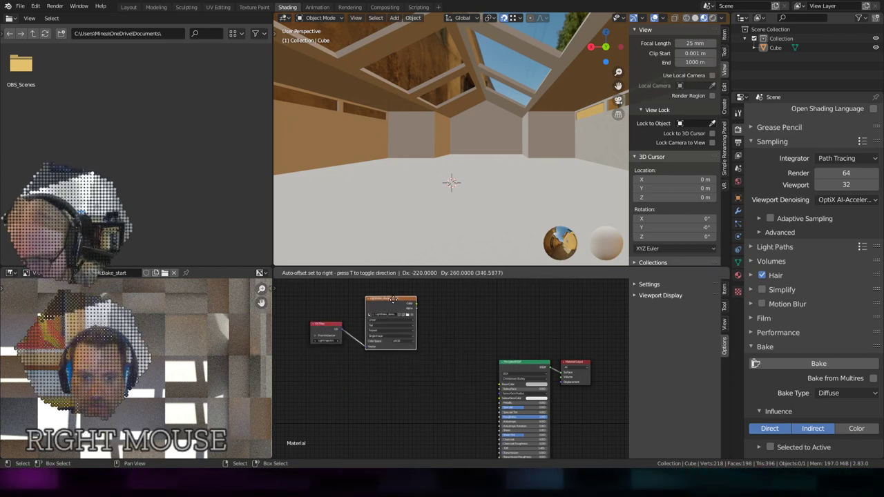
scroll("up", 3)
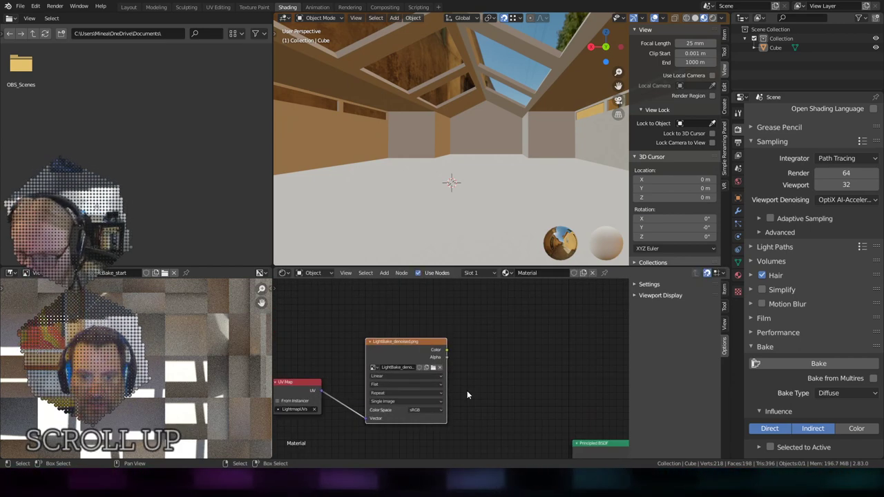
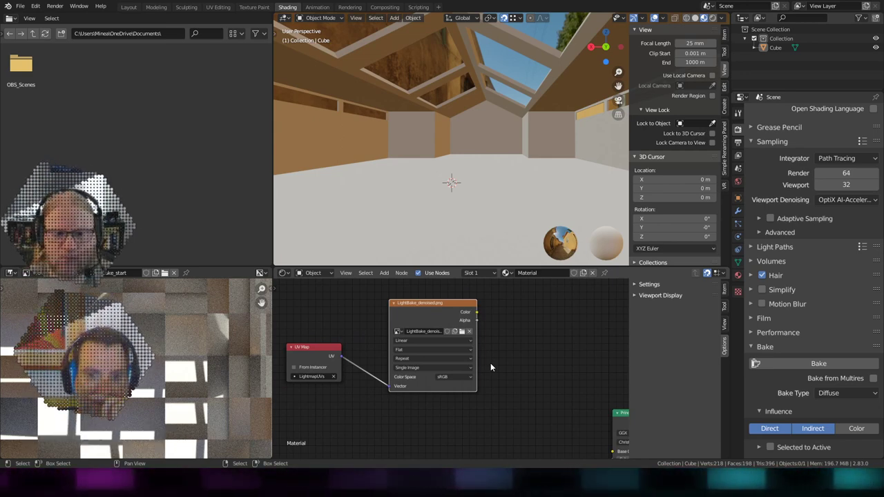
left_click(387, 277)
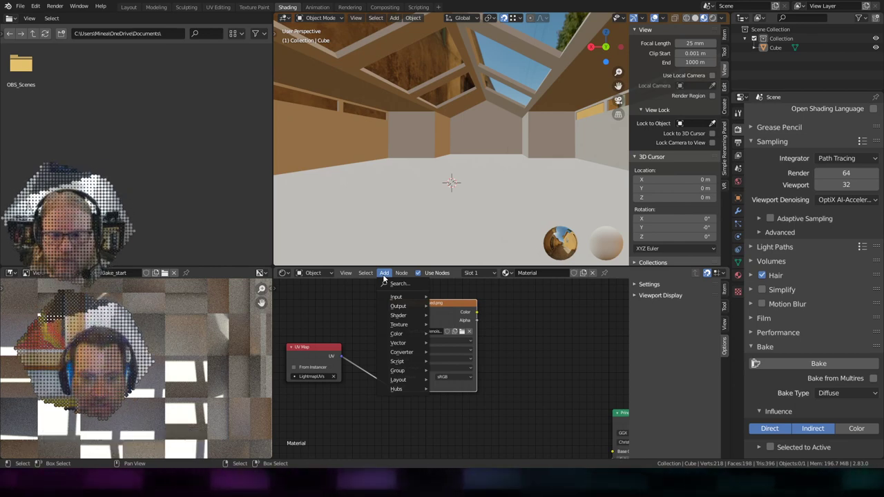
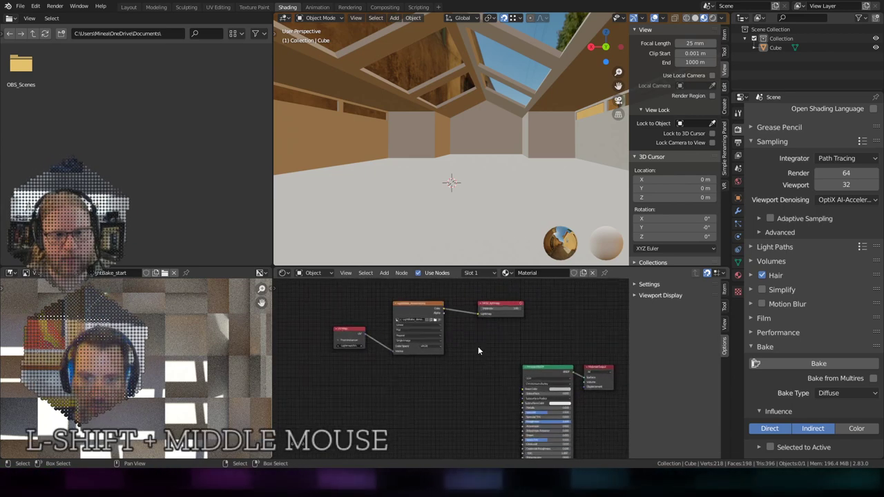
scroll("up", 3)
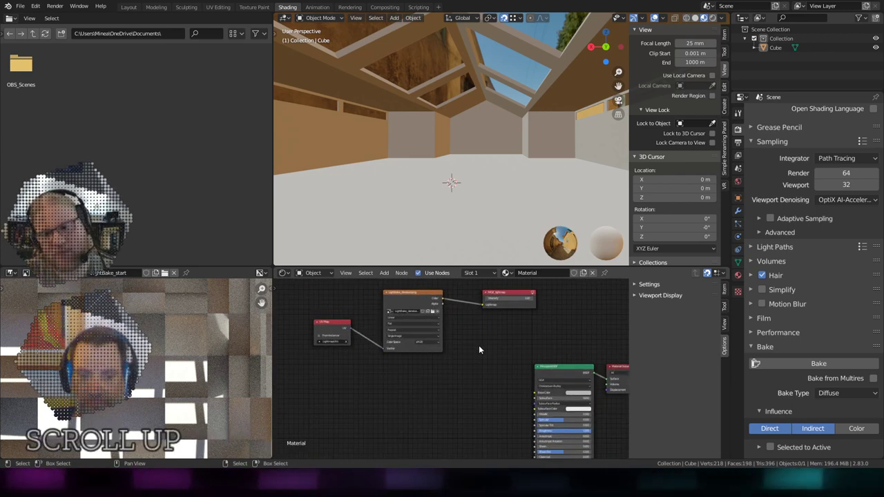
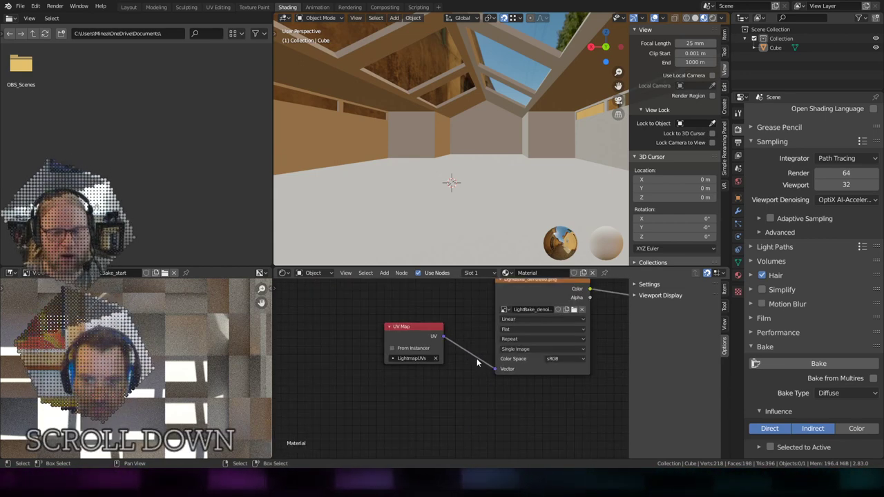
middle_click(583, 385)
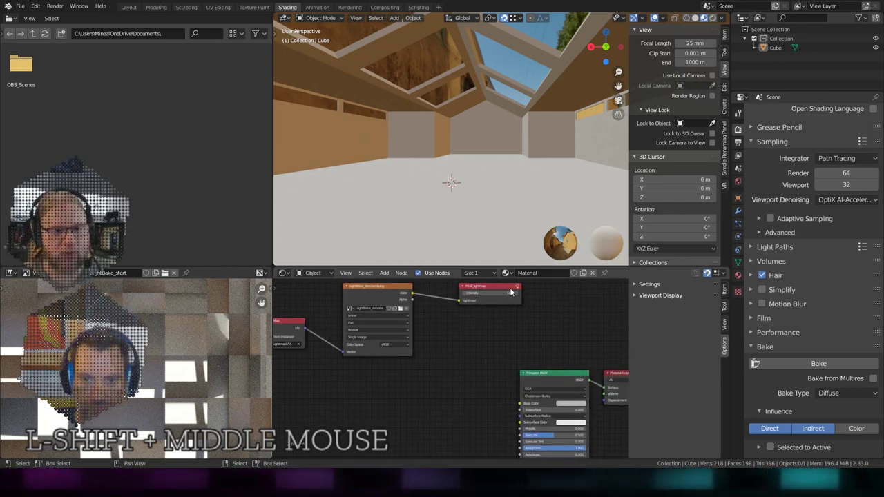
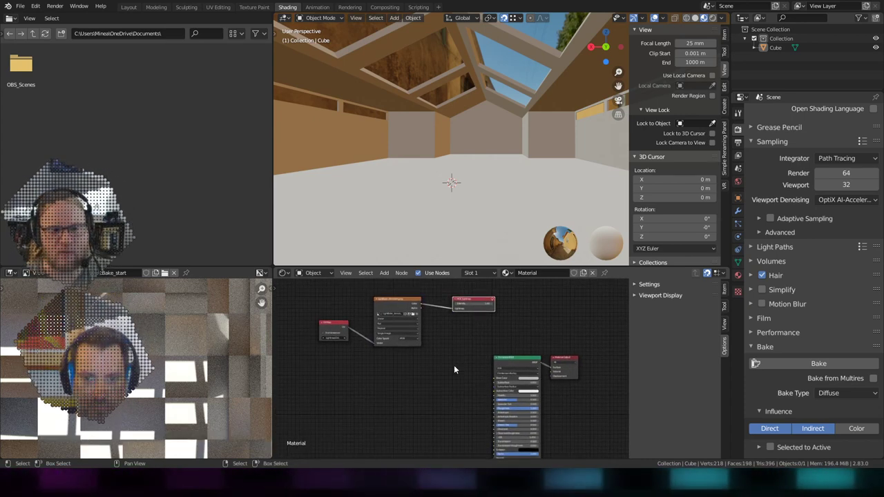
scroll("up", 3)
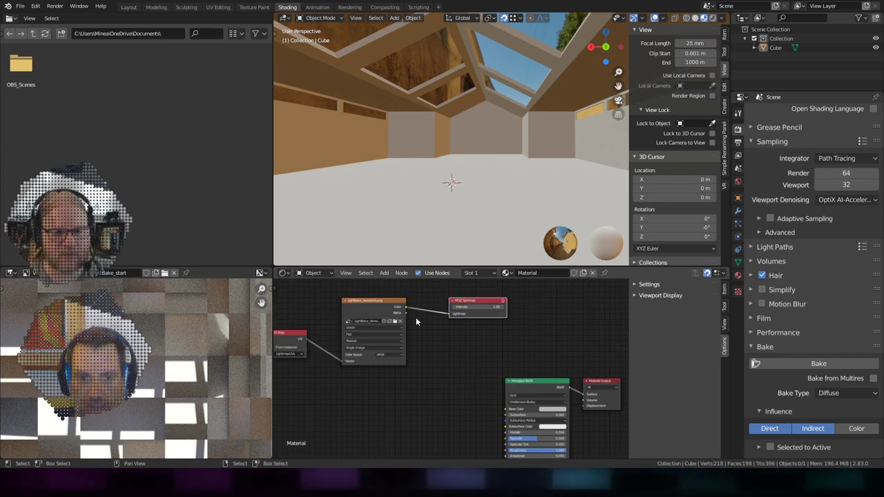
left_click(418, 316)
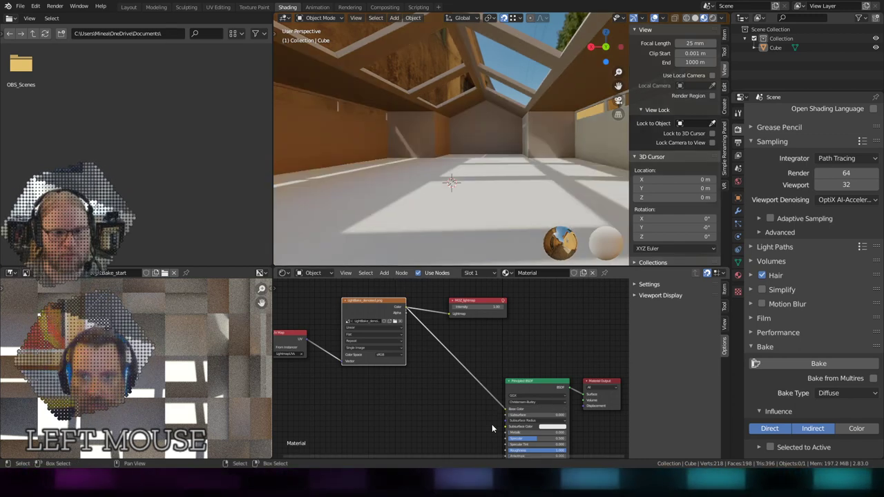
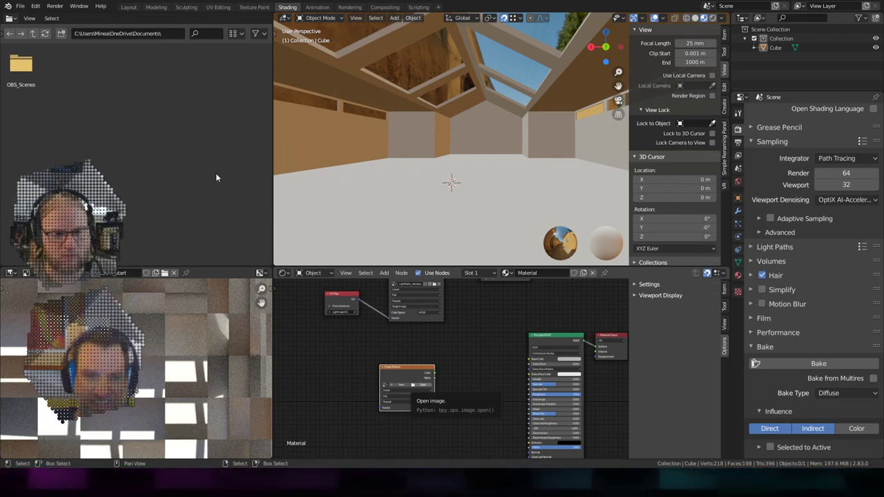
Connect the BricksLight_BaseColor image to the Principled BSDF Base Color and view the brick walls.
left_click(221, 179)
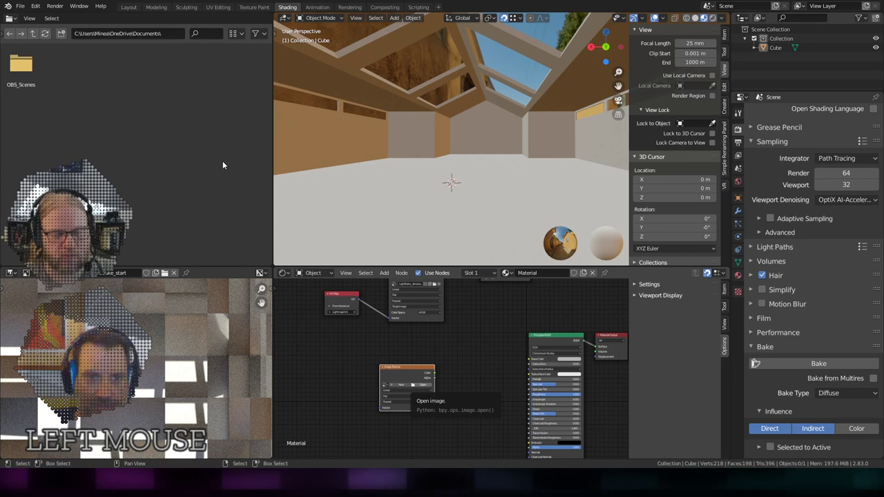
left_click(226, 159)
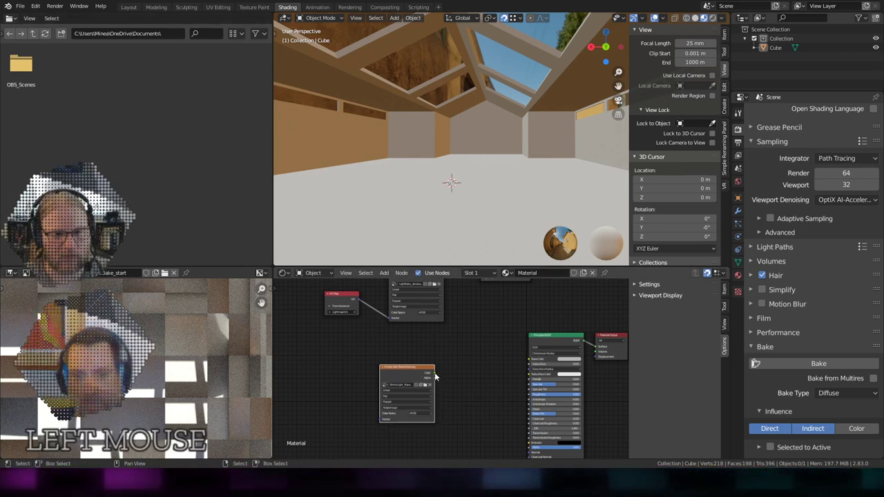
left_click(438, 375)
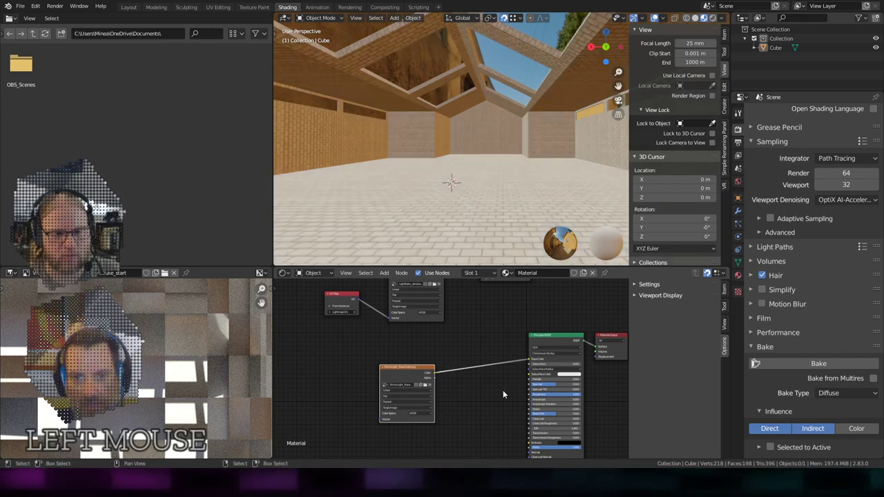
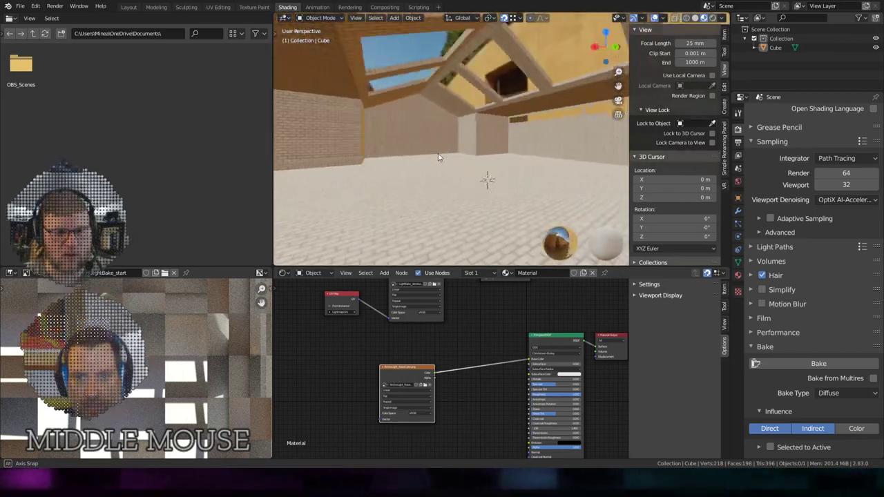
middle_click(520, 137)
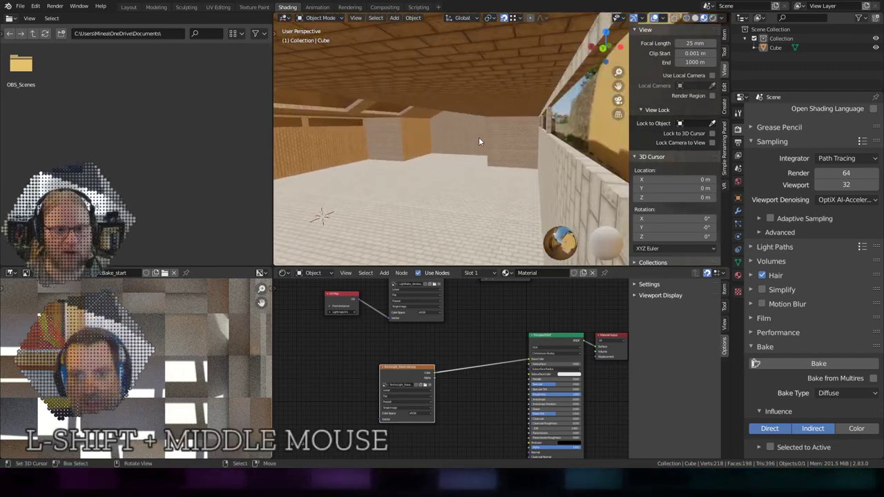
scroll("up", 3)
middle_click(414, 153)
Orbit along the side wall and toward the far walls to inspect the brick and tiled floor.
middle_click(448, 150)
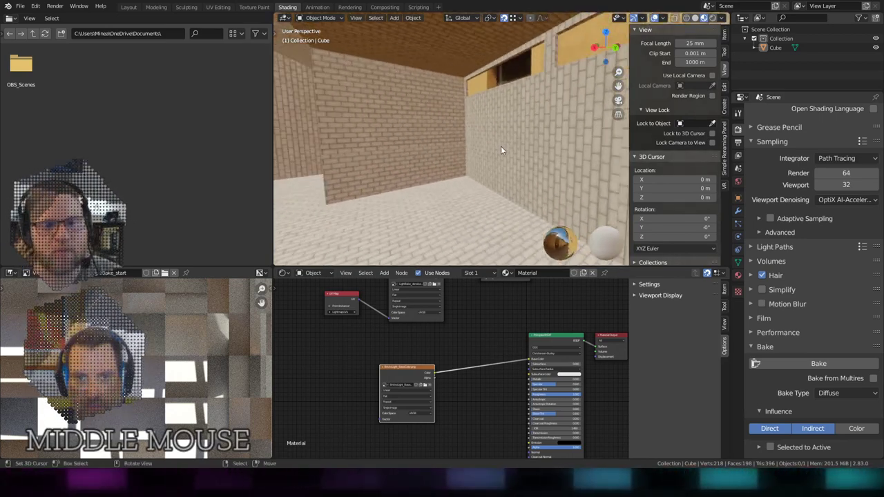
middle_click(405, 166)
scroll("down", 3)
middle_click(479, 158)
middle_click(512, 146)
scroll("up", 3)
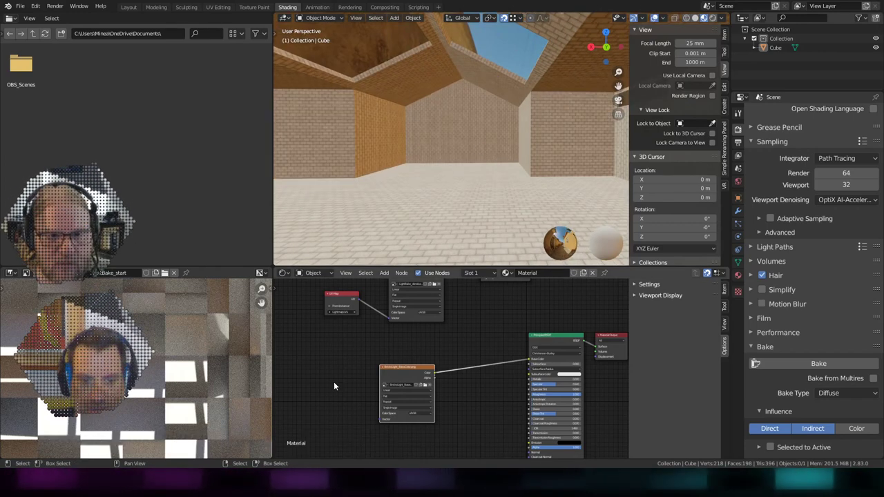
left_click(319, 451)
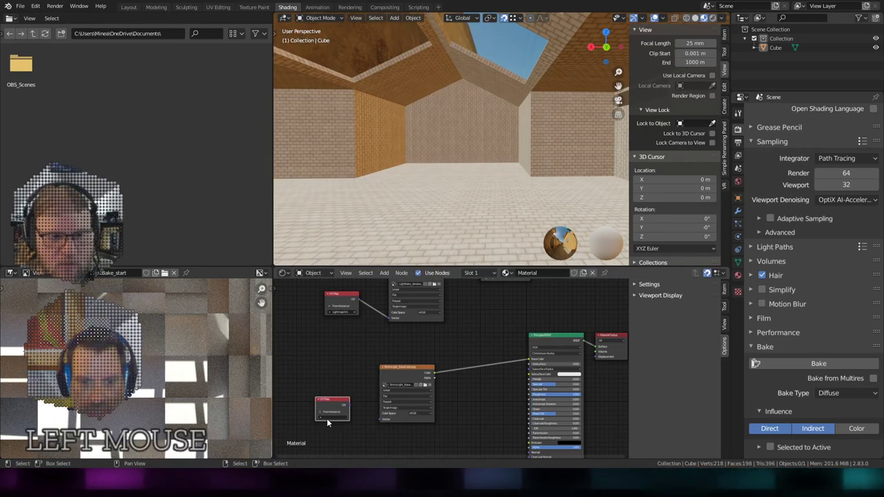
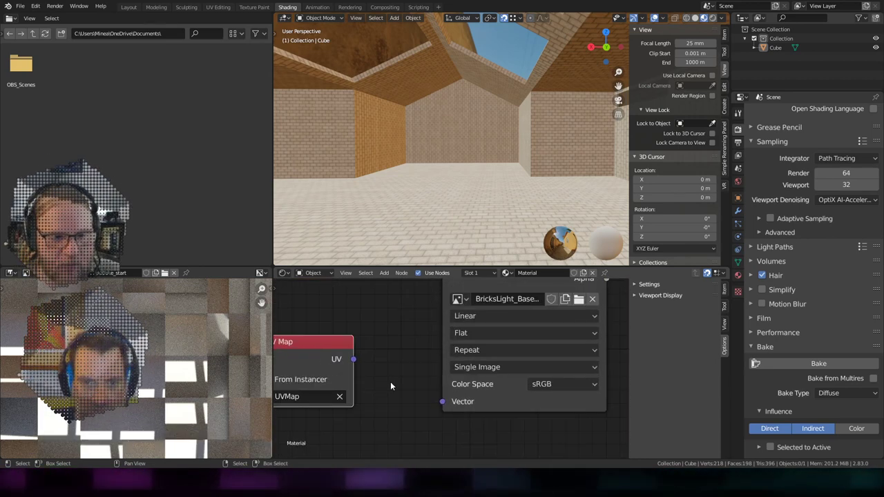
left_click(391, 348)
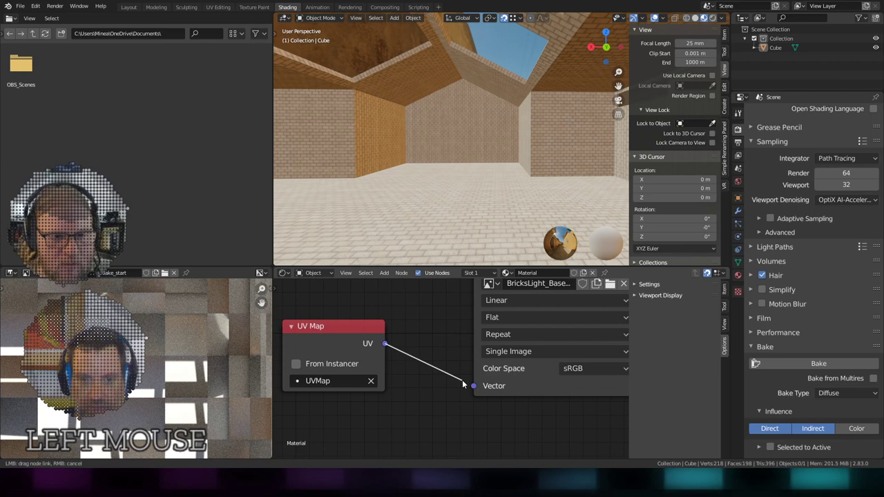
scroll("down", 3)
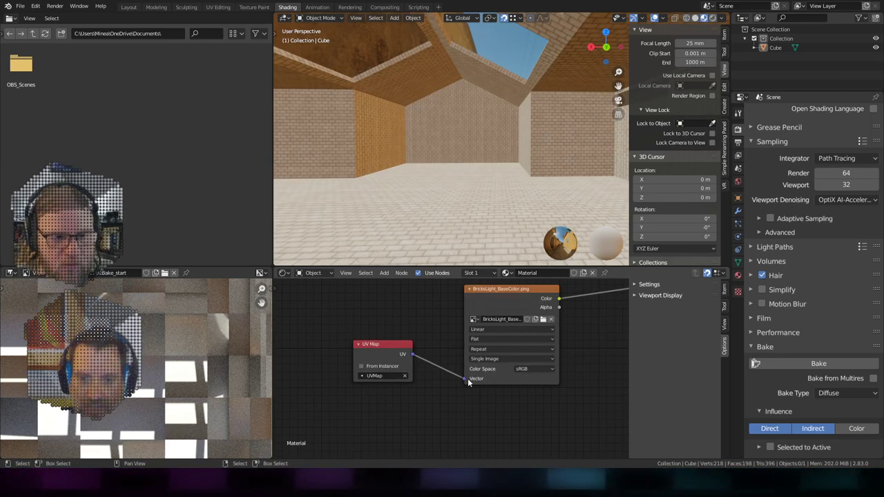
middle_click(409, 315)
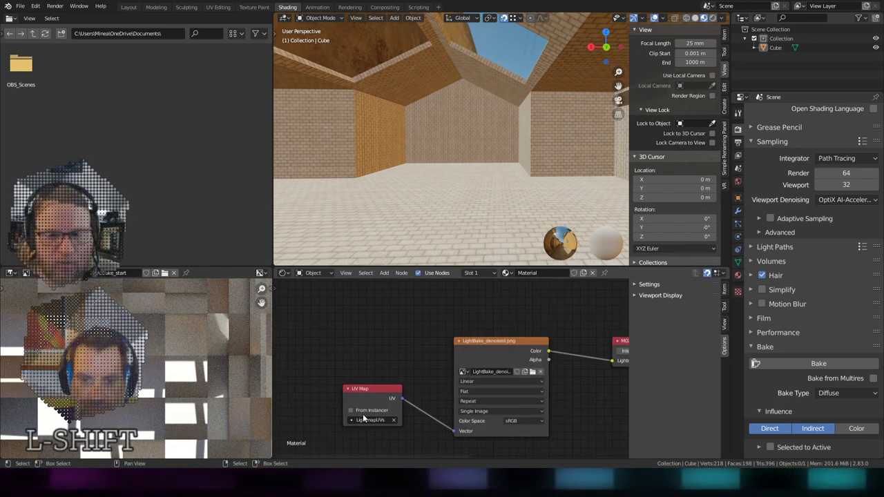
scroll("down", 3)
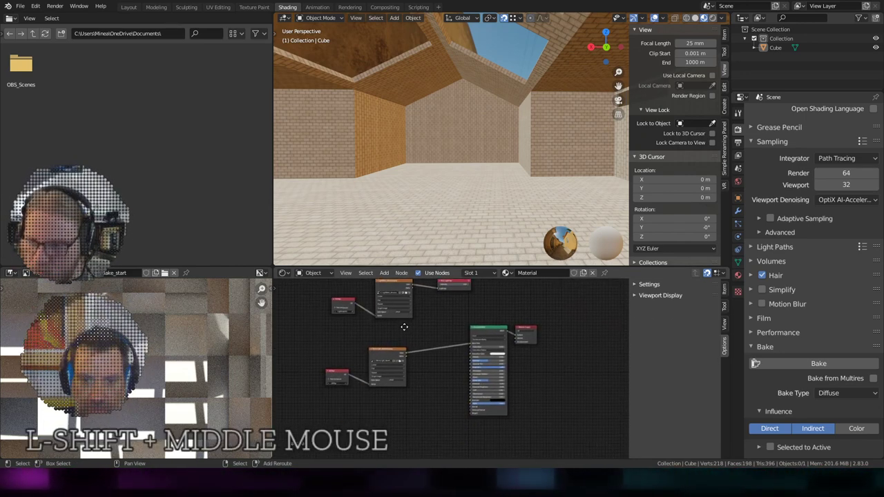
scroll("up", 3)
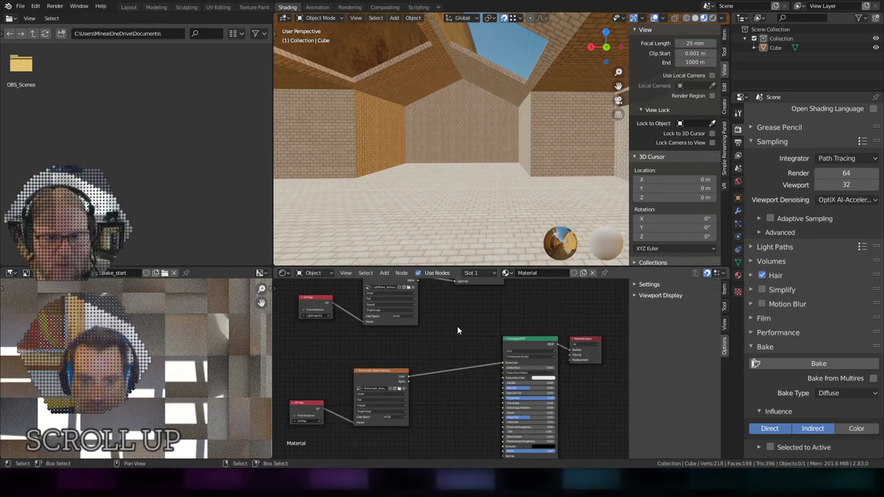
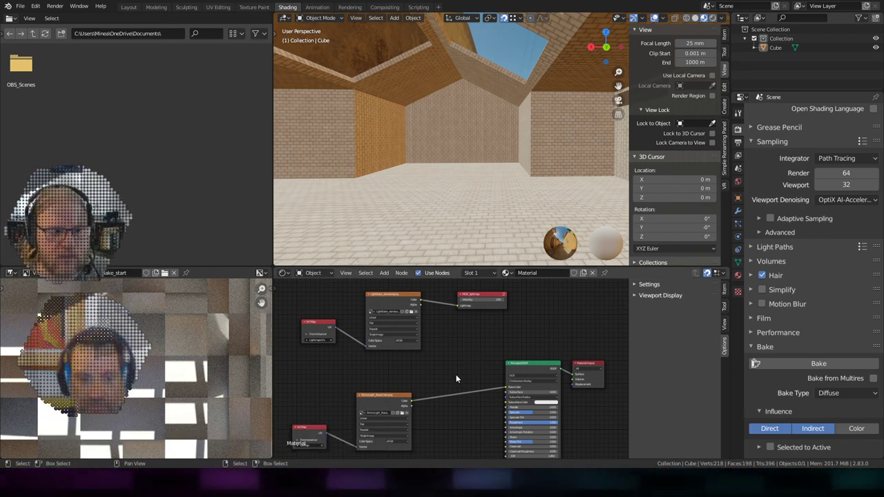
Insert a MixRGB node before Base Color and feed the baked lightmap into it.
left_click(430, 332)
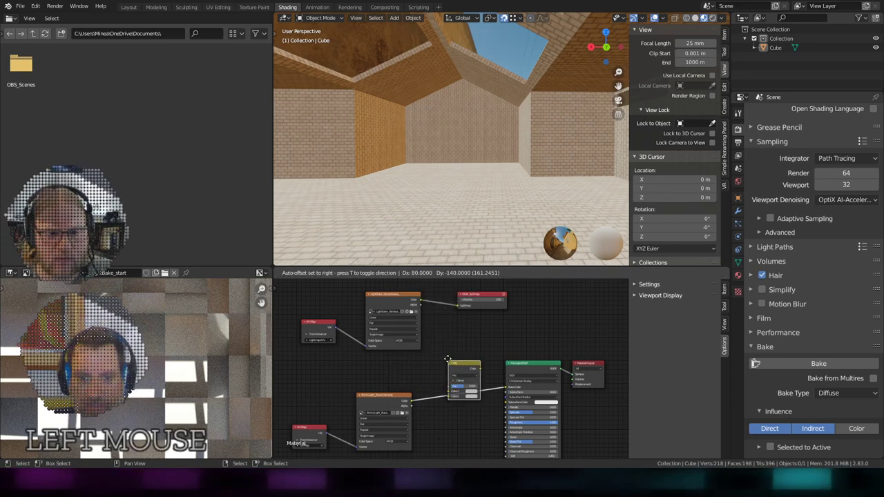
scroll("up", 3)
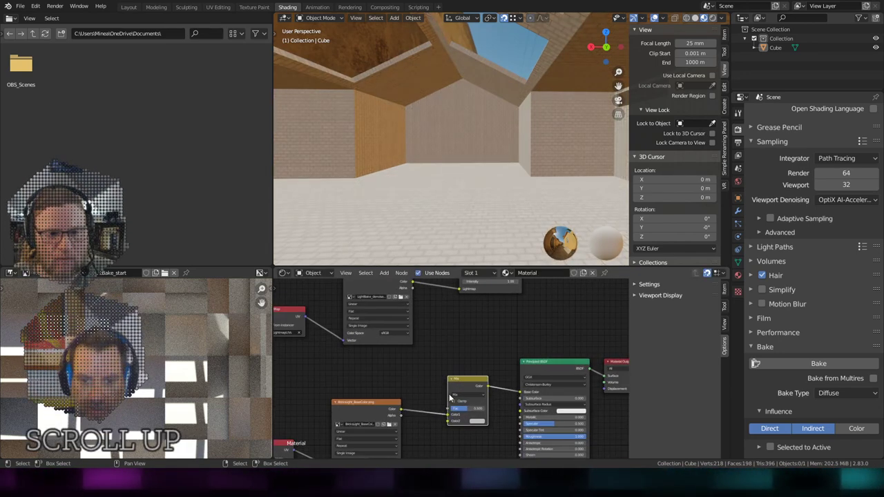
left_click(415, 285)
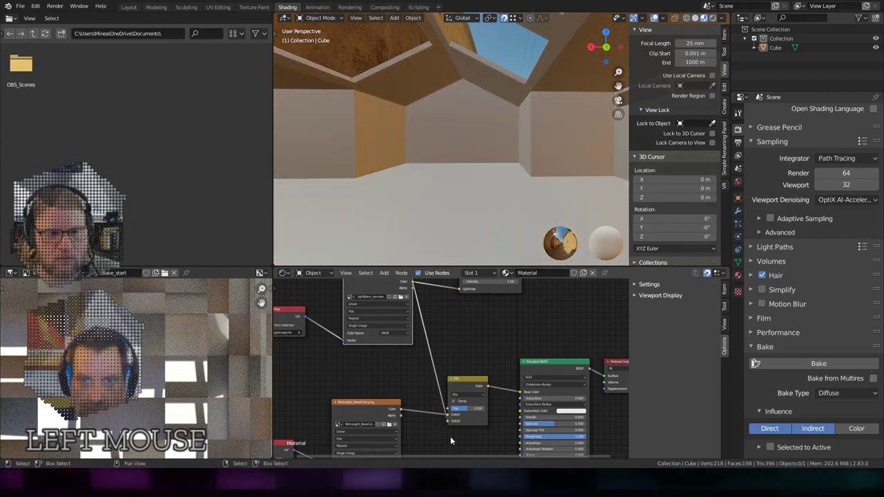
middle_click(430, 189)
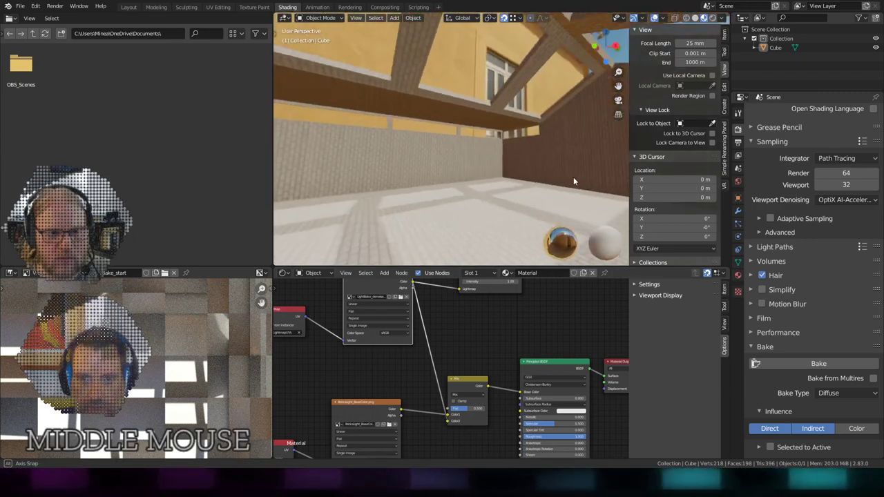
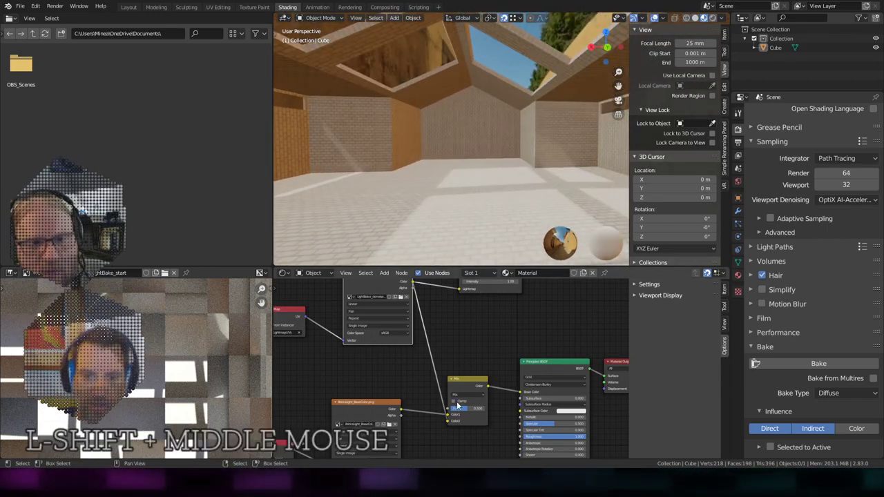
Set the mix node's blend mode to Overlay and check the brick walls.
left_click(469, 395)
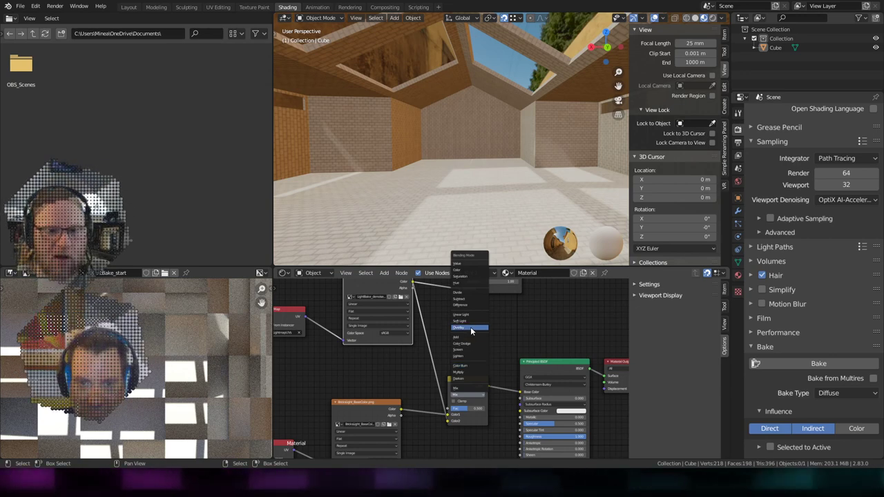
left_click(475, 331)
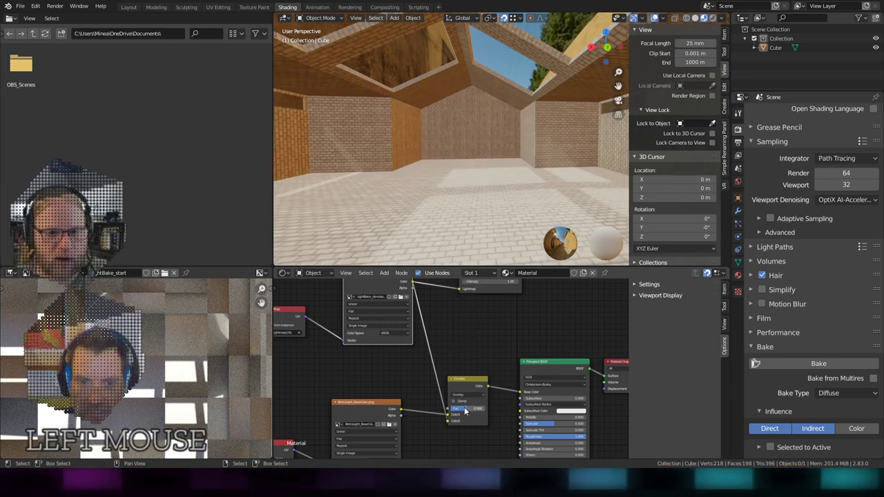
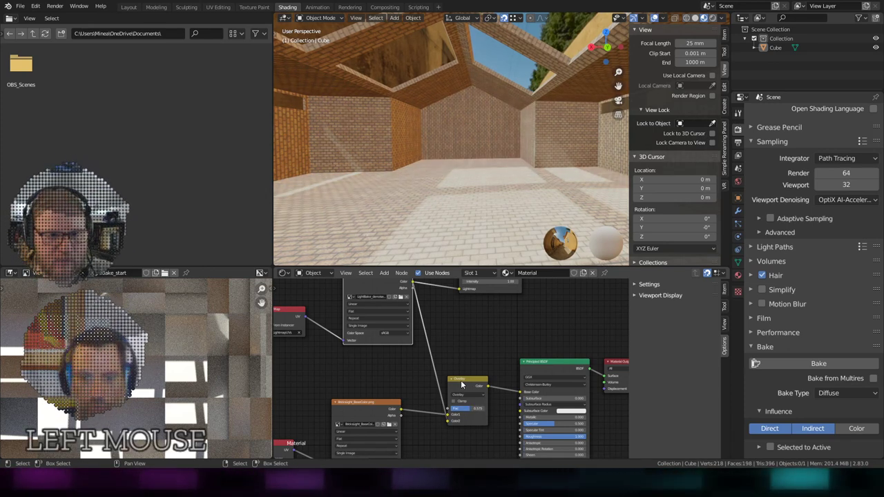
left_click(470, 388)
Compare the room without the brick overlay and orbit around it.
key("x")
left_click(402, 412)
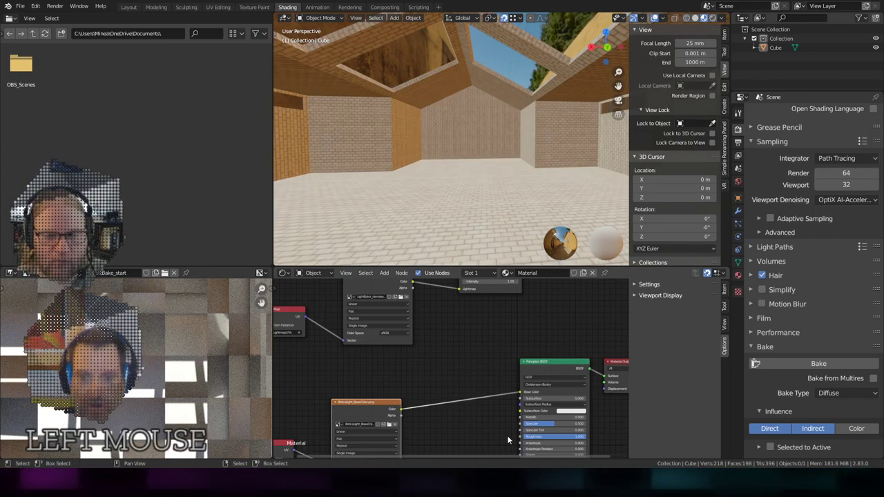
scroll("down", 3)
middle_click(494, 110)
scroll("up", 3)
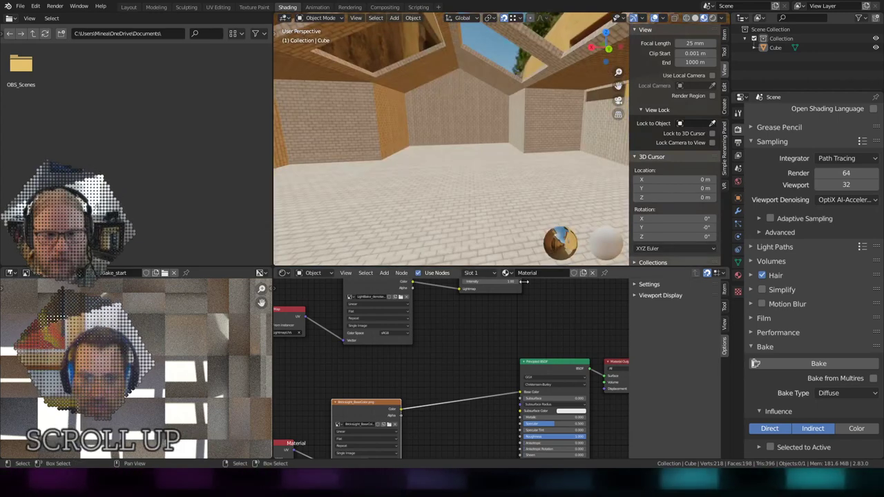
Reframe the node graph and switch the image viewer to the denoised bake image.
middle_click(478, 319)
scroll("down", 3)
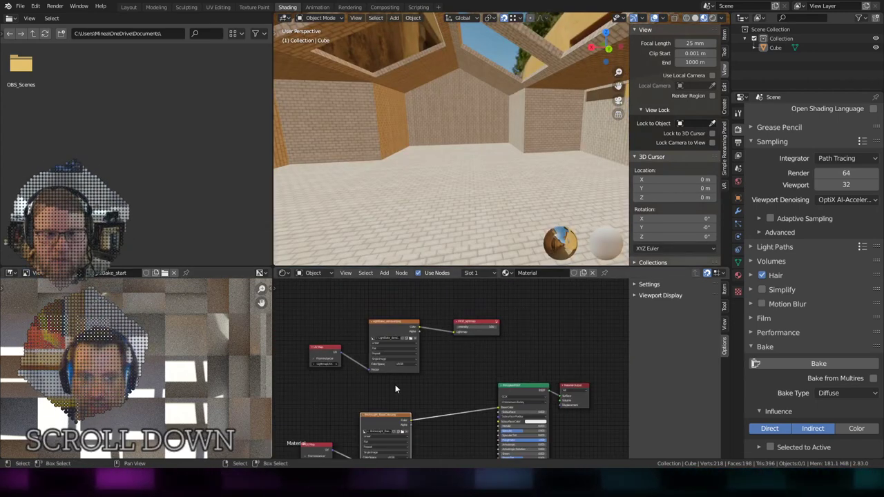
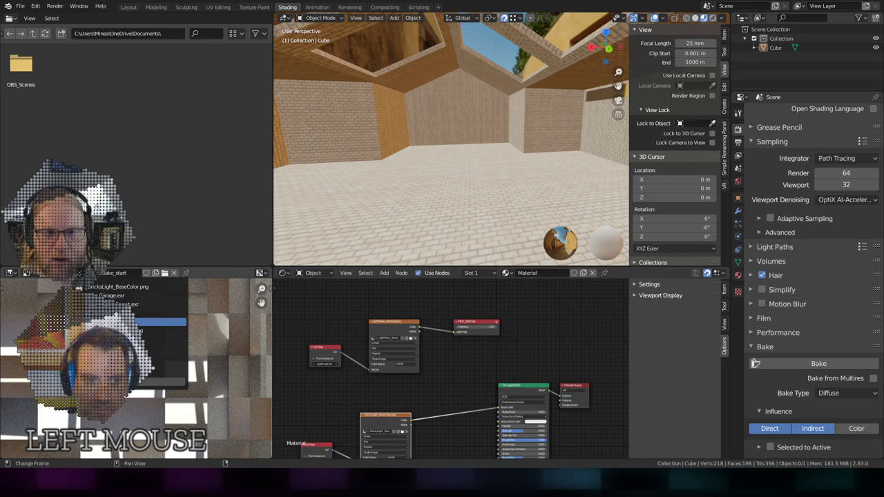
scroll("up", 3)
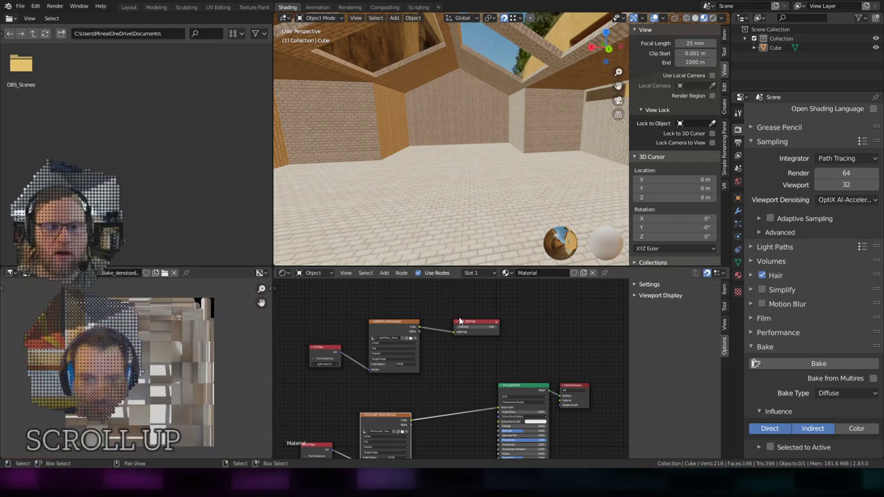
left_click(713, 19)
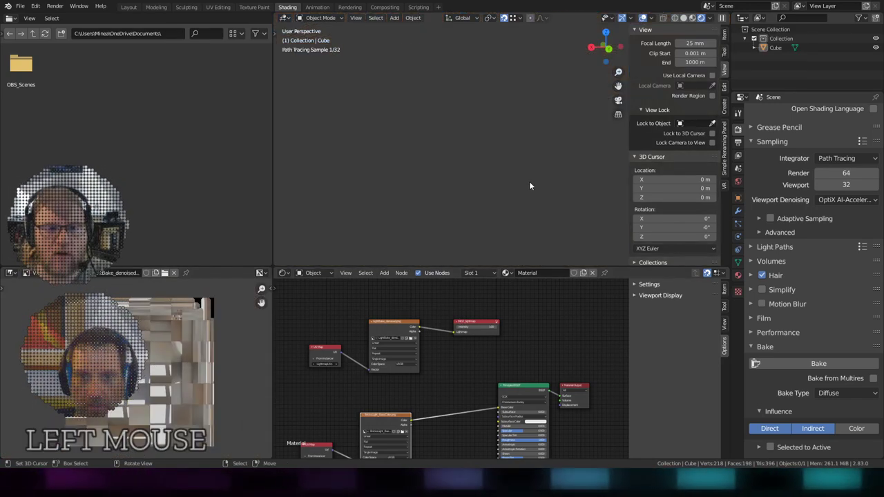
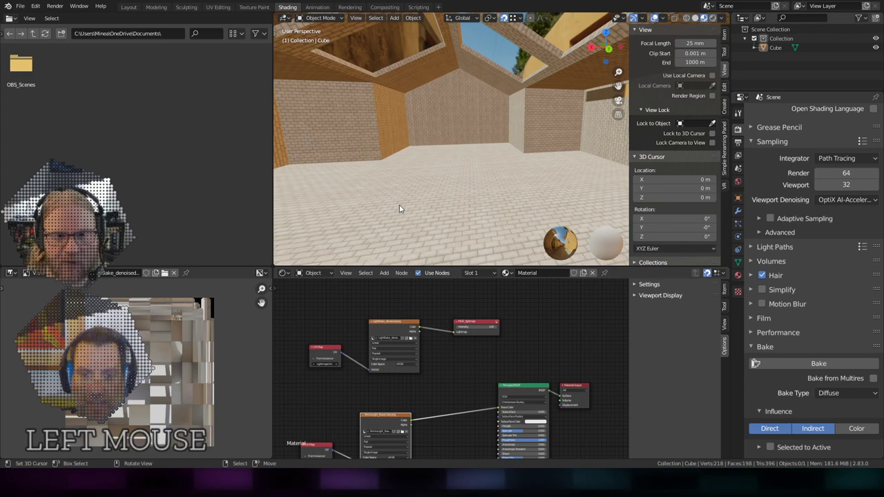
Select the room model and start a glTF 2.0 export from the File menu.
right_click(460, 157)
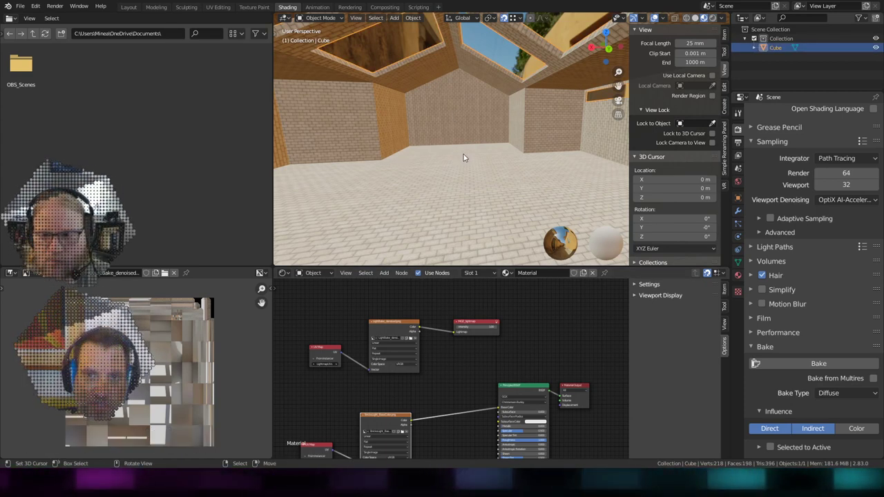
left_click(28, 8)
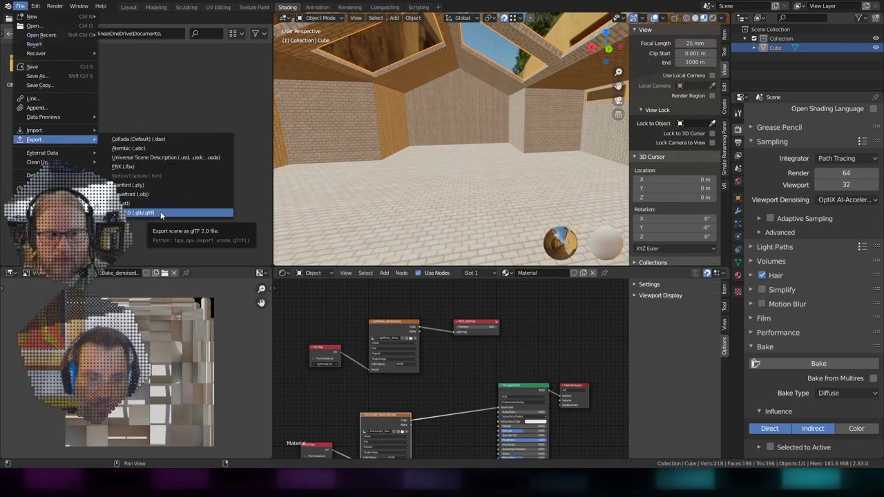
left_click(162, 214)
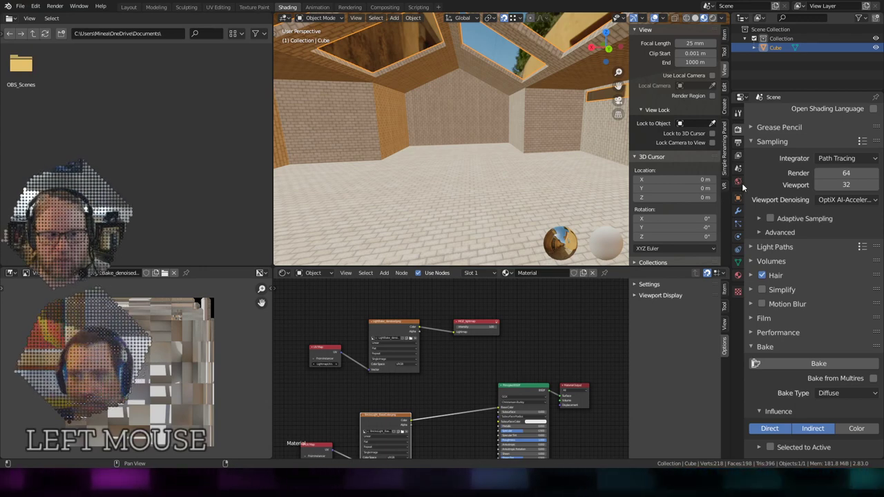
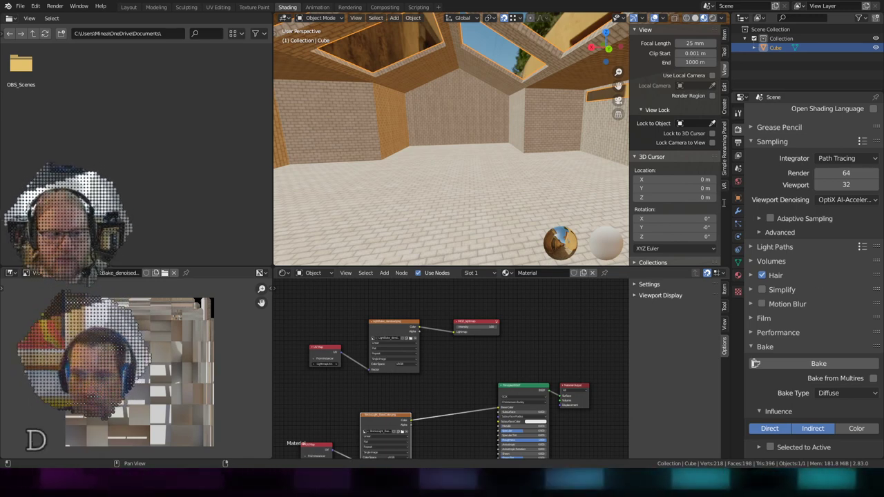
Confirm the glTF export settings and write the baked room file.
left_click(728, 205)
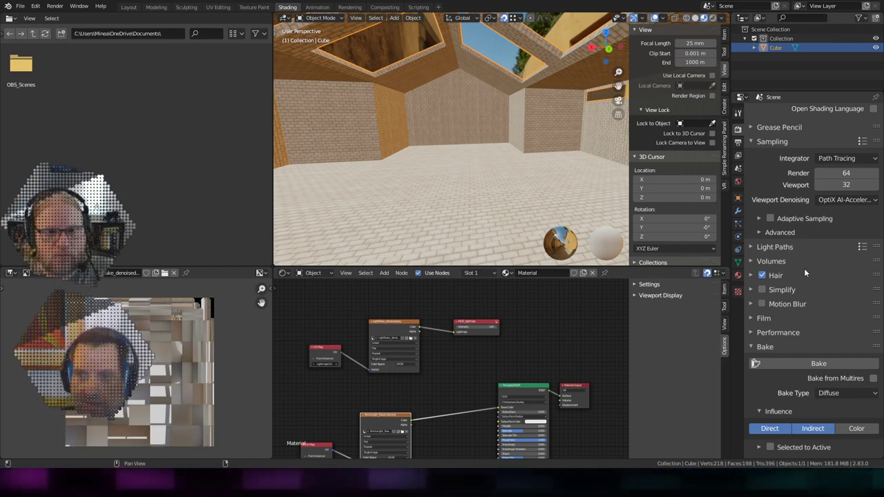
left_click(725, 297)
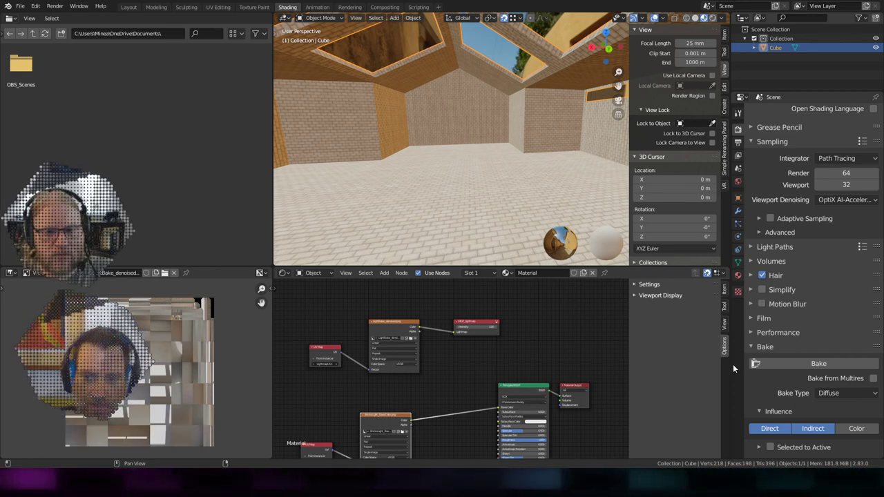
left_click(740, 371)
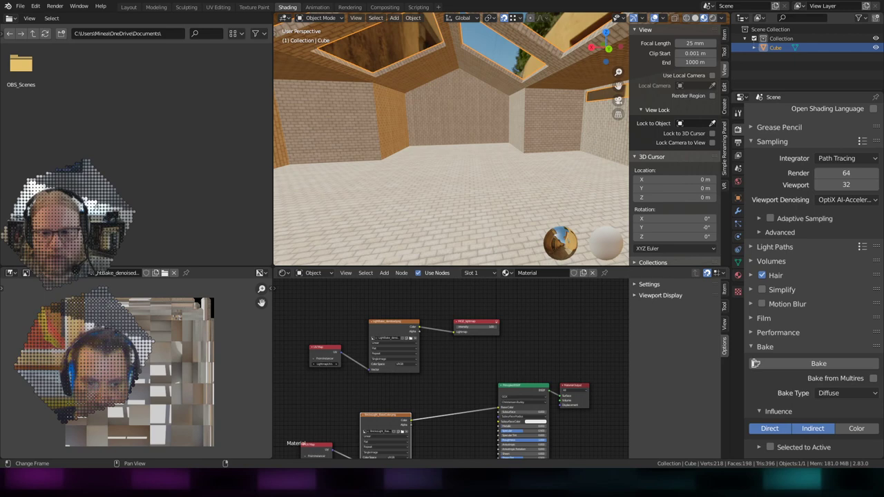
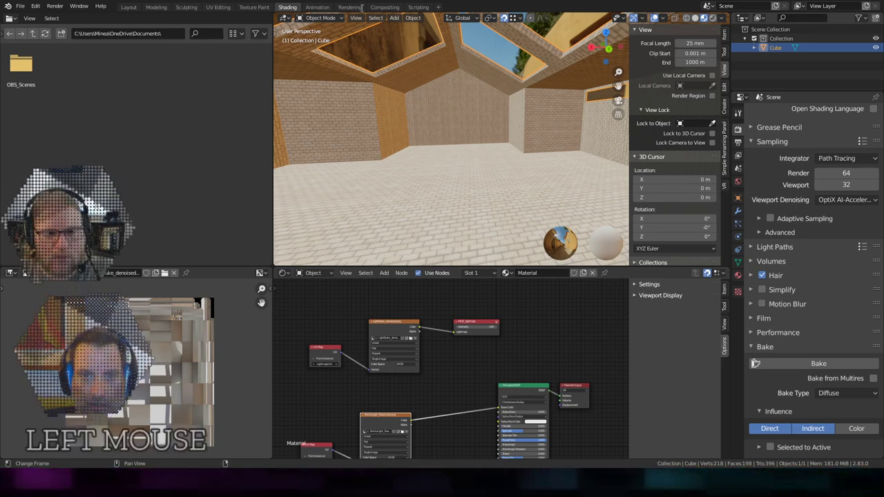
right_click(409, 315)
left_click(409, 316)
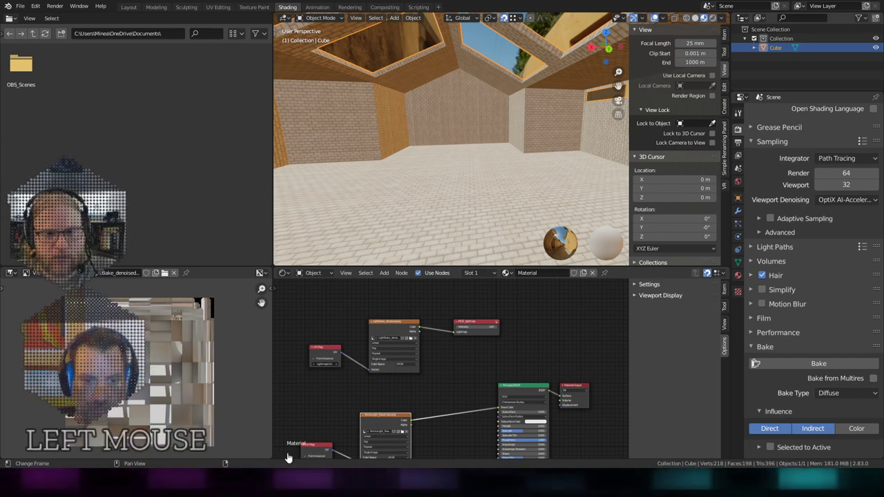
scroll("up", 3)
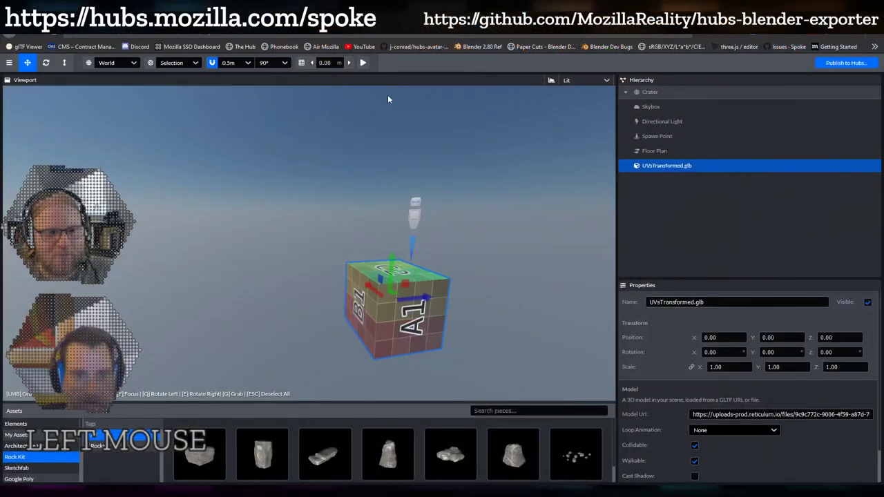
Remove the UVsTransformed.glb cube and switch the assets panel to My Assets.
left_click(500, 101)
middle_click(494, 276)
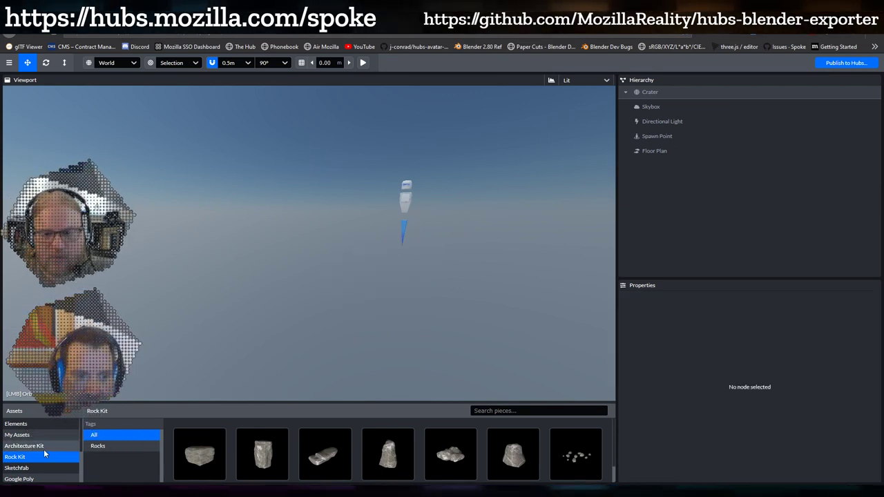
left_click(36, 438)
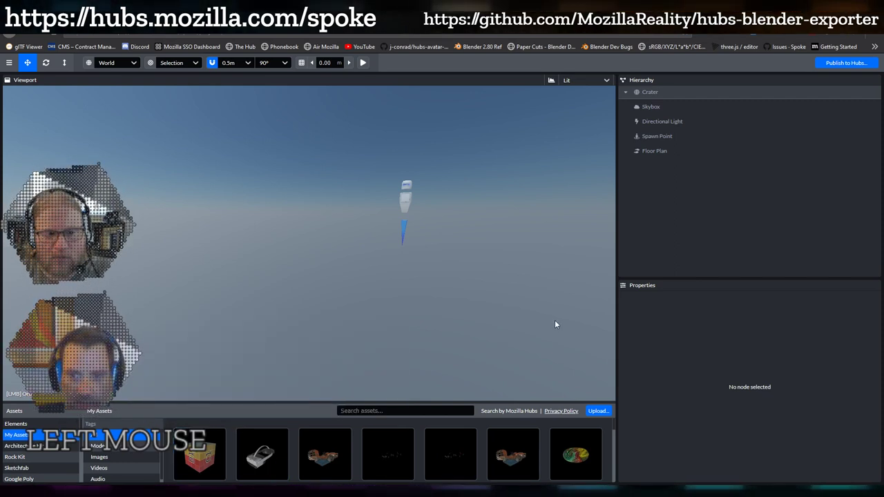
scroll("down", 3)
Locate RoomBaked.glb among the uploaded assets and add it to the scene.
left_click(577, 145)
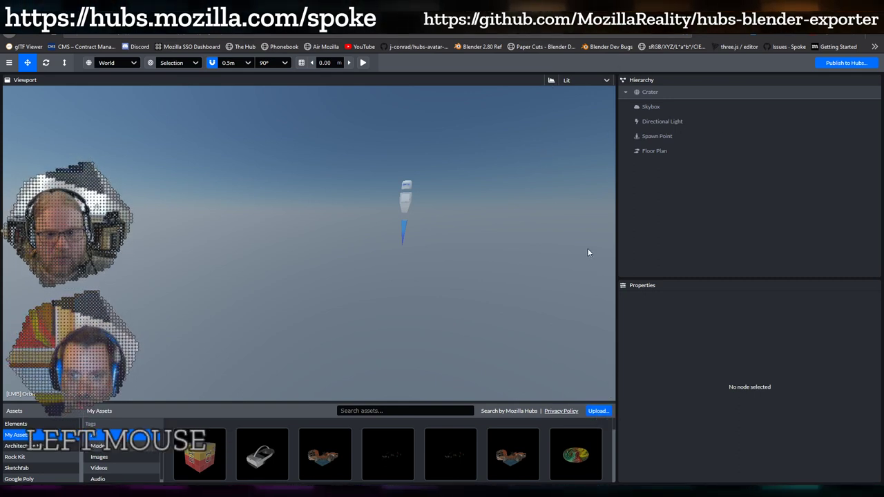
scroll("down", 3)
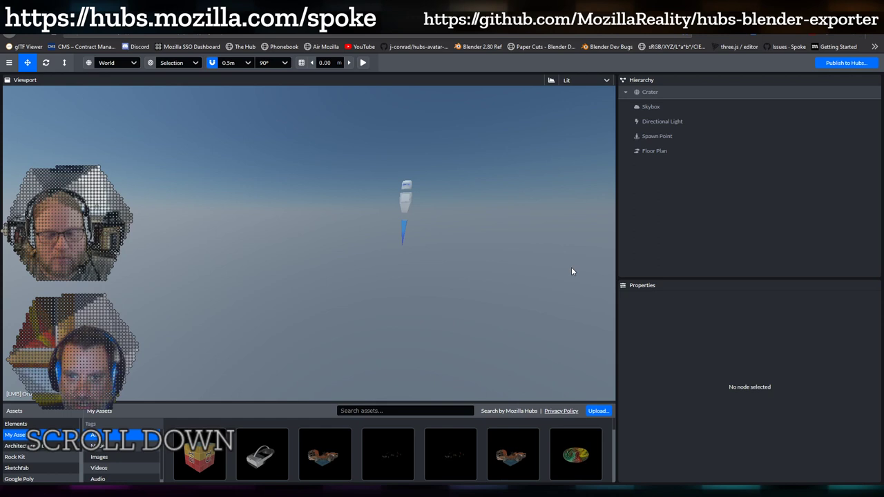
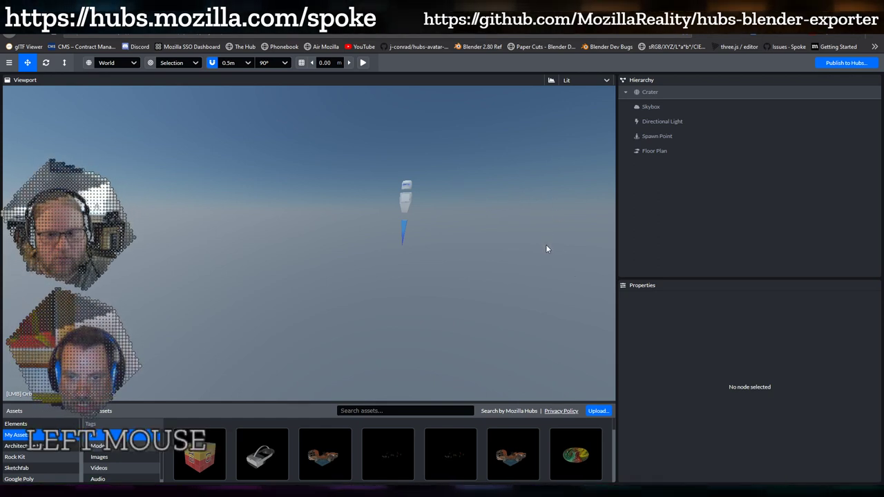
left_click(534, 221)
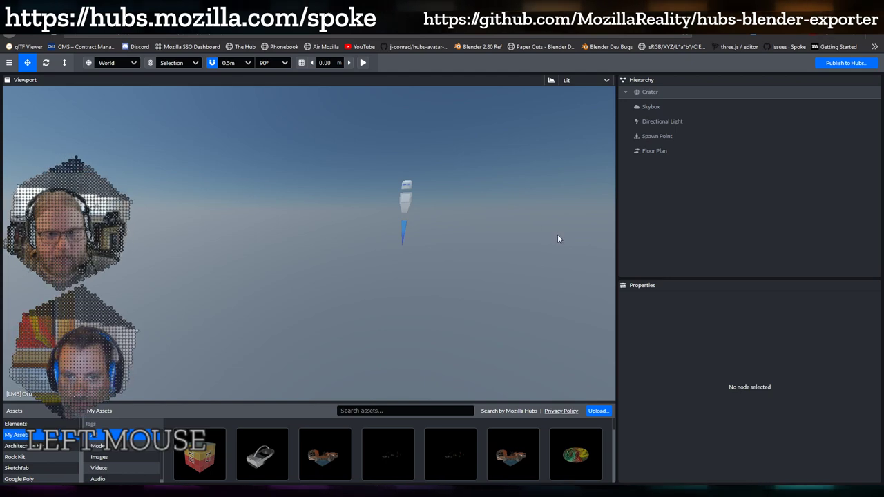
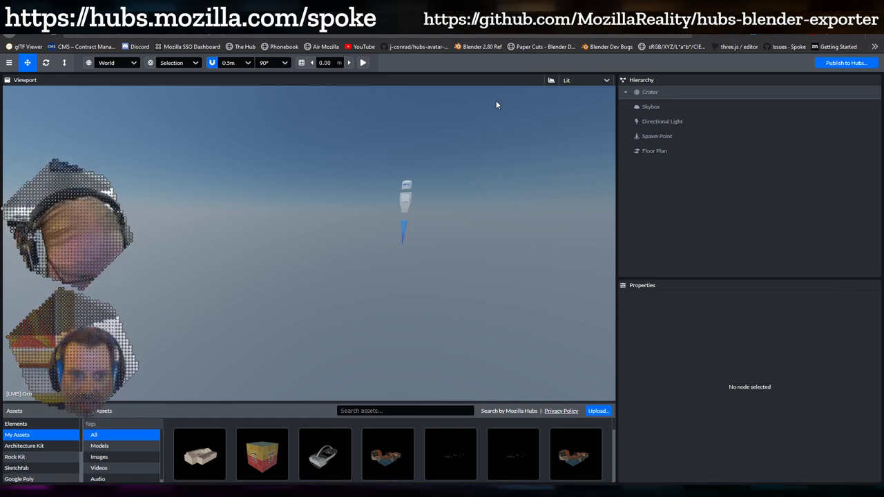
left_click(502, 105)
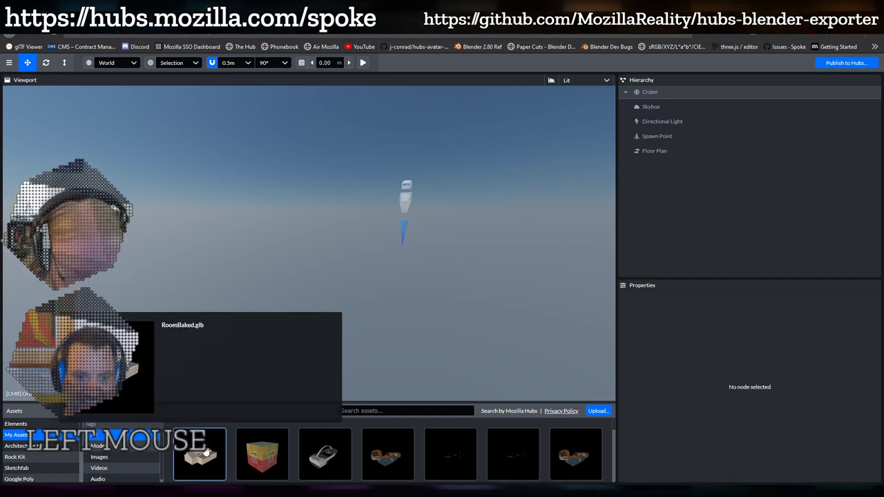
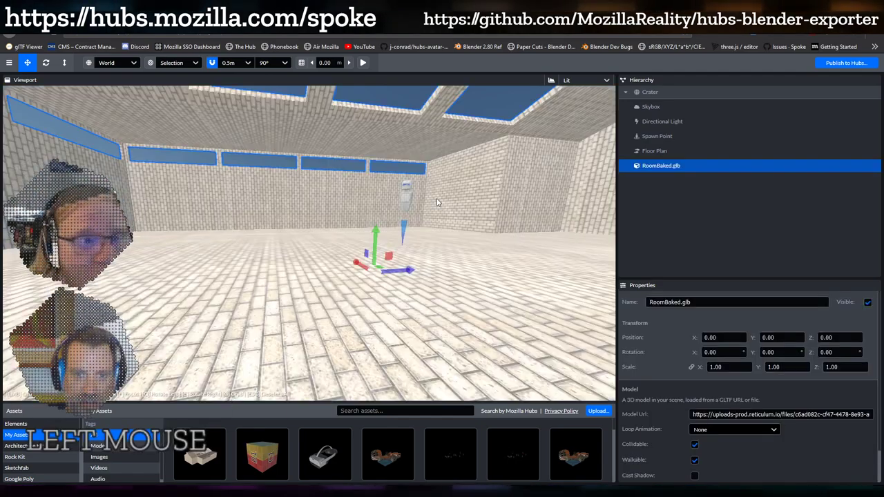
left_click(485, 267)
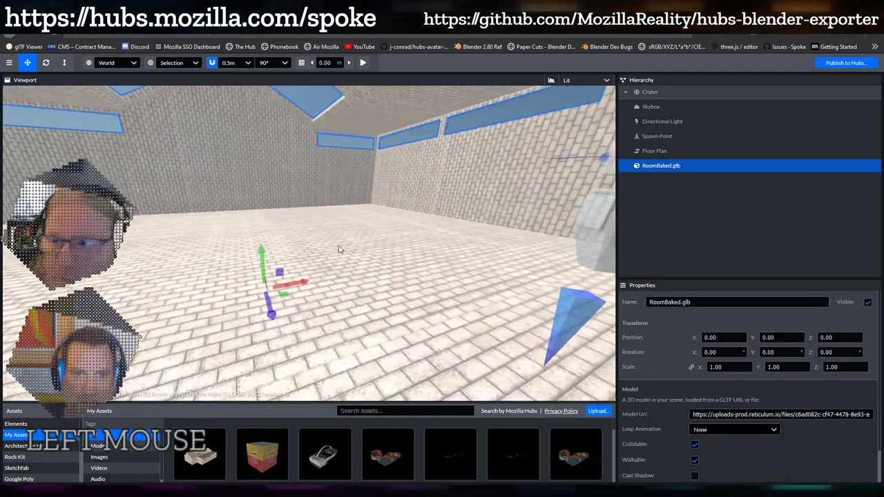
scroll("down", 3)
left_click(303, 275)
scroll("up", 3)
left_click(322, 281)
left_click(427, 243)
scroll("up", 3)
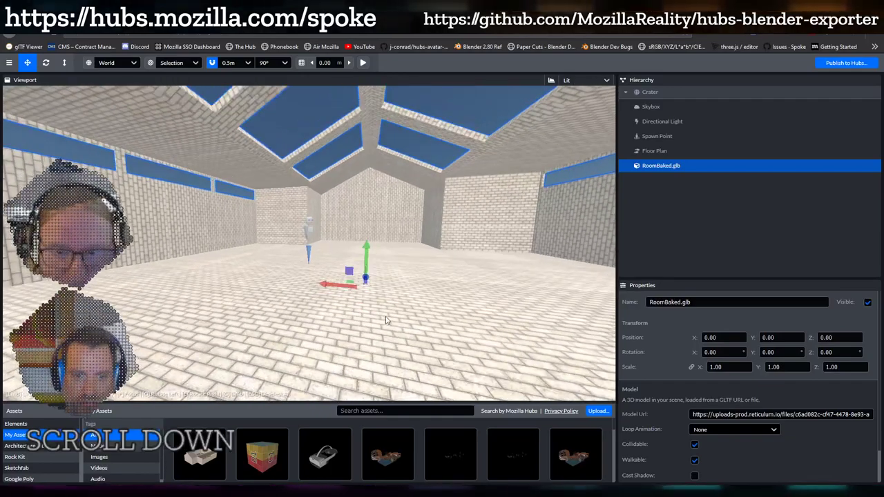
scroll("down", 3)
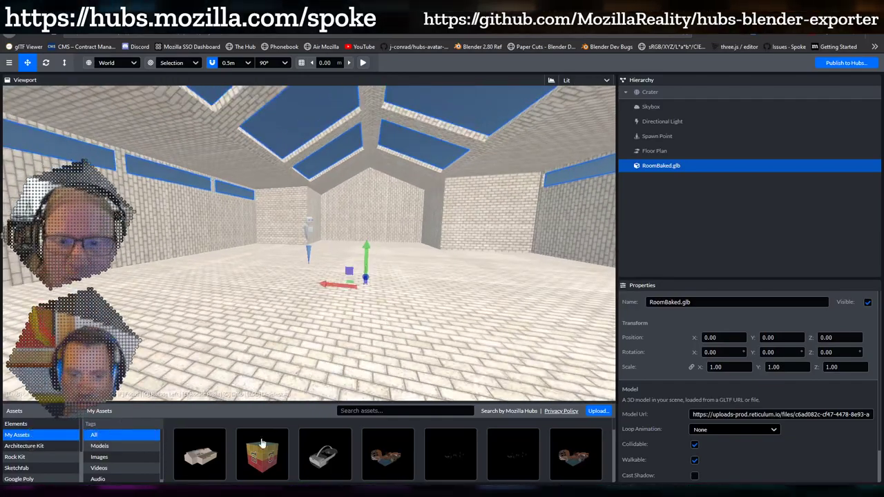
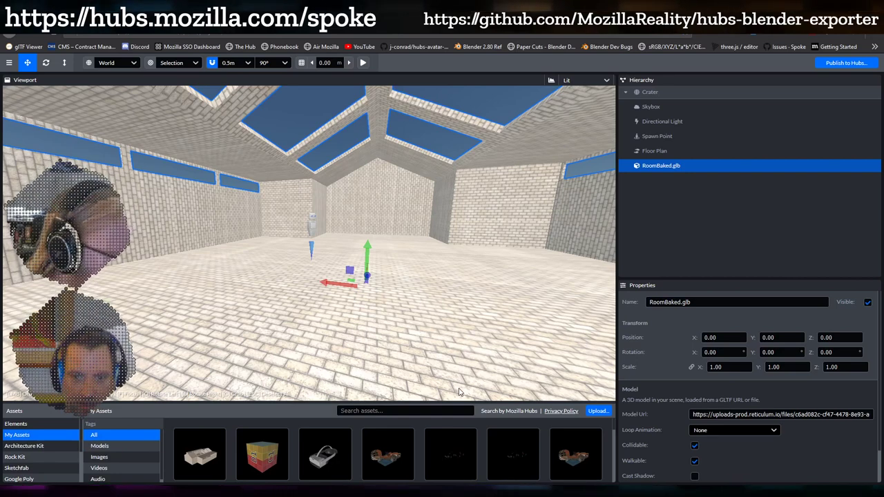
scroll("up", 3)
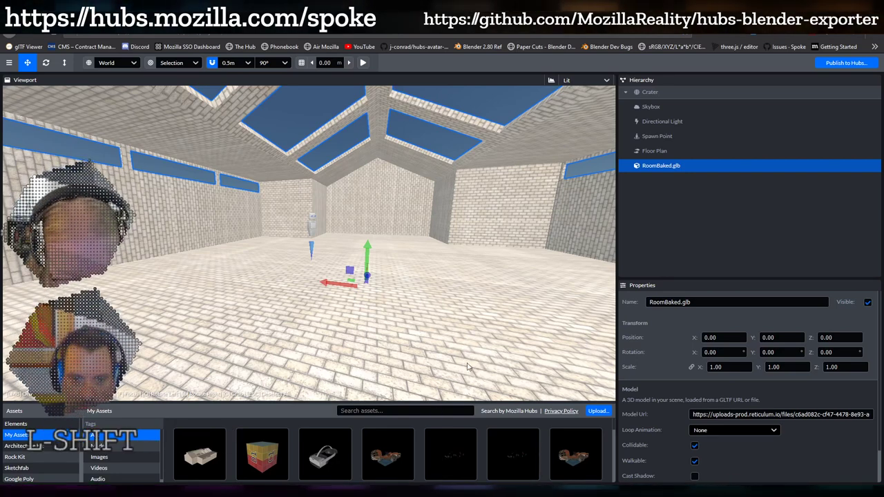
scroll("up", 3)
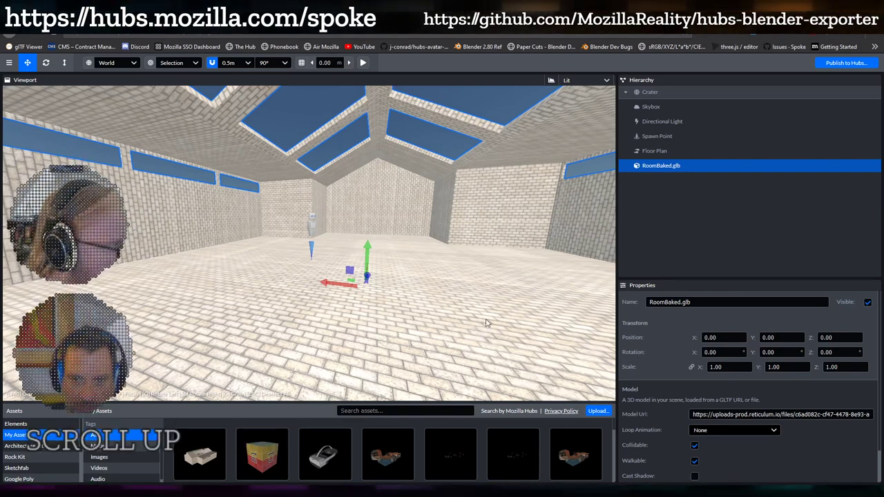
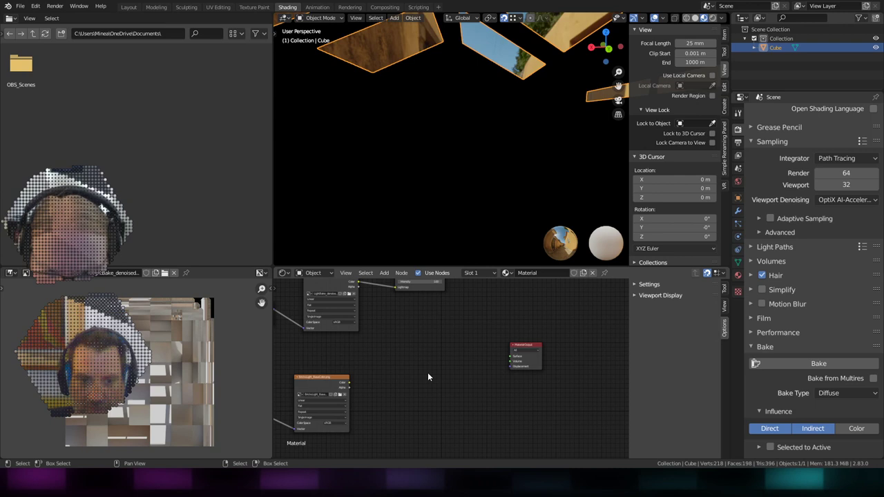
Add a Principled BSDF shader, preview the baked texture through it, then remove it.
left_click(384, 275)
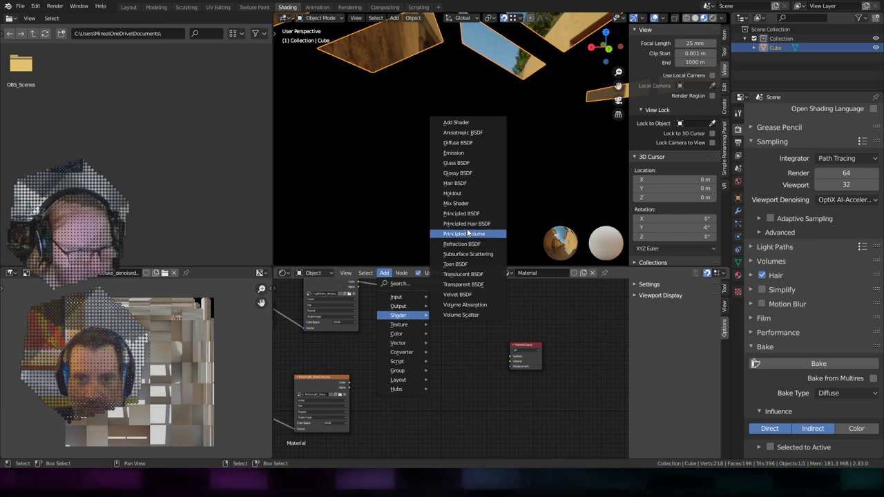
left_click(397, 351)
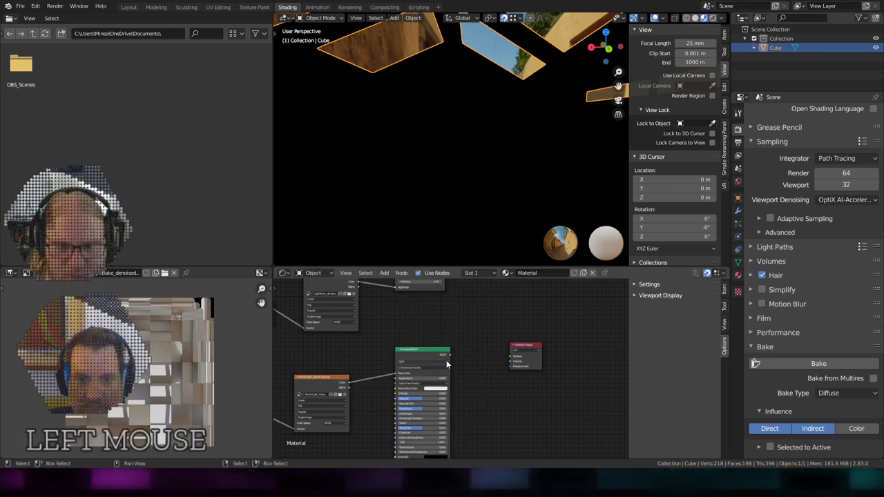
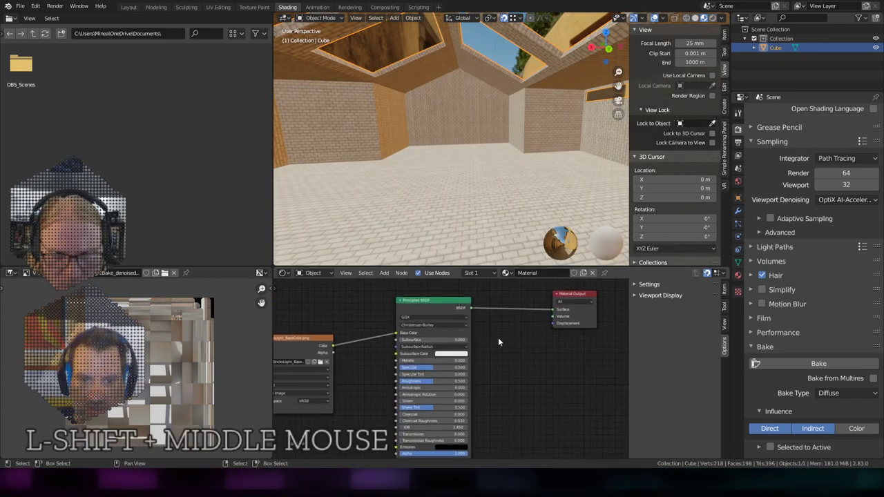
scroll("up", 3)
scroll("up", 3)
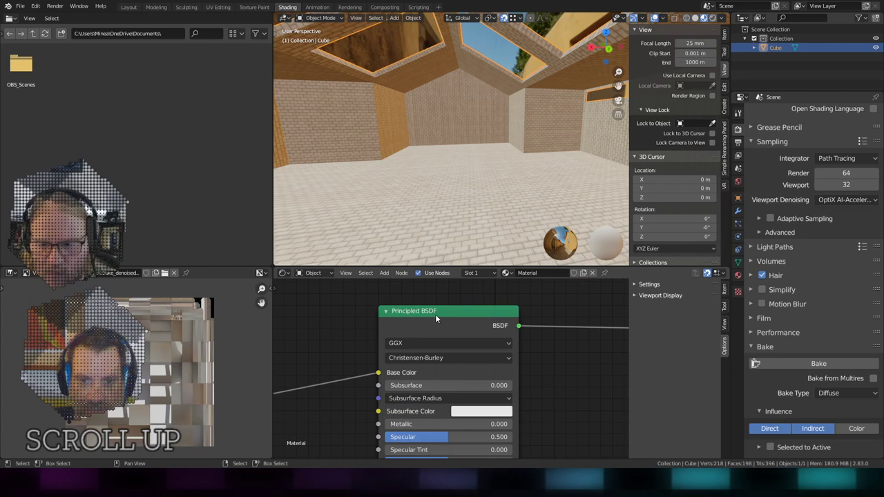
left_click(440, 317)
scroll("down", 3)
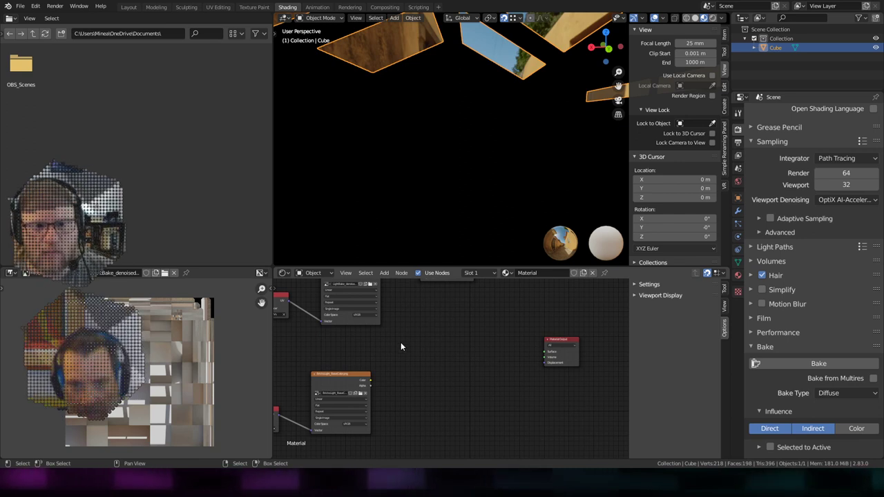
Switch the node editor to the World shader and inspect its Background nodes.
left_click(392, 274)
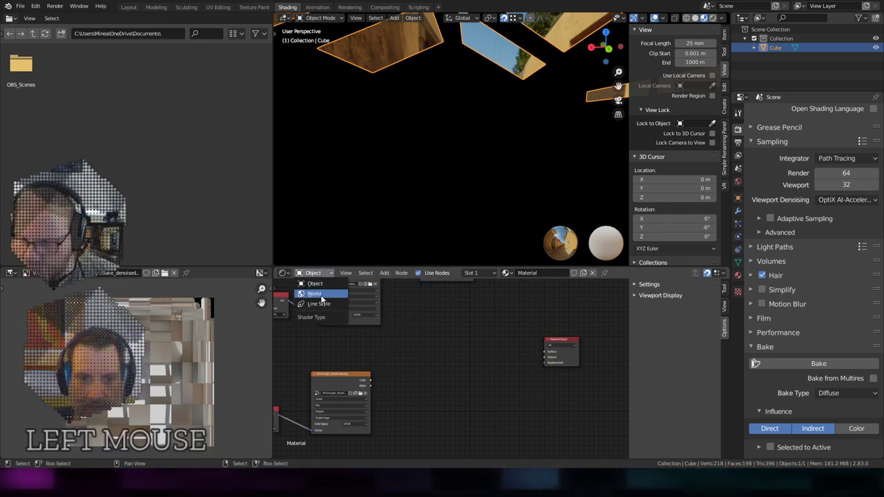
scroll("down", 3)
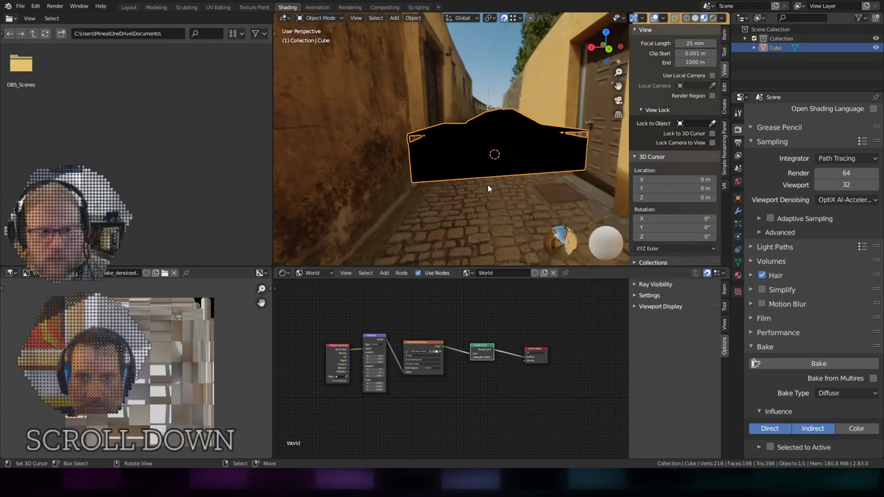
scroll("up", 3)
middle_click(548, 380)
scroll("up", 3)
left_click(432, 353)
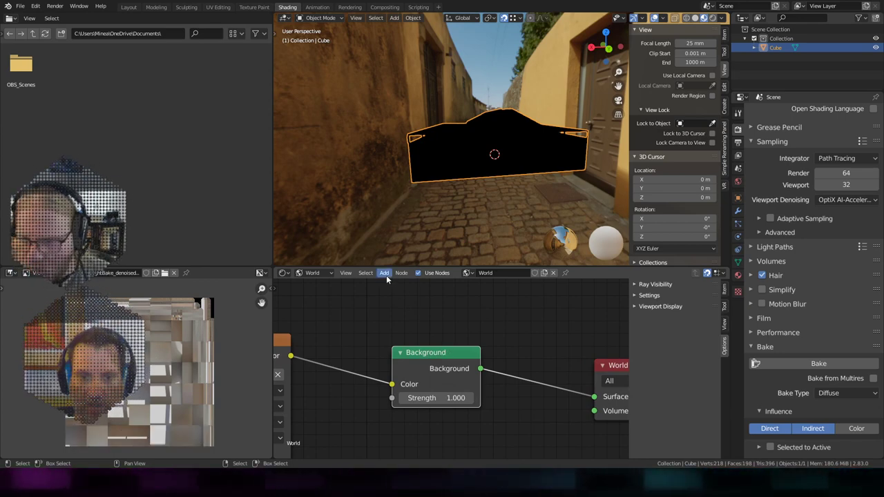
Return to the room material and route a Background shader into Material Output.
left_click(392, 280)
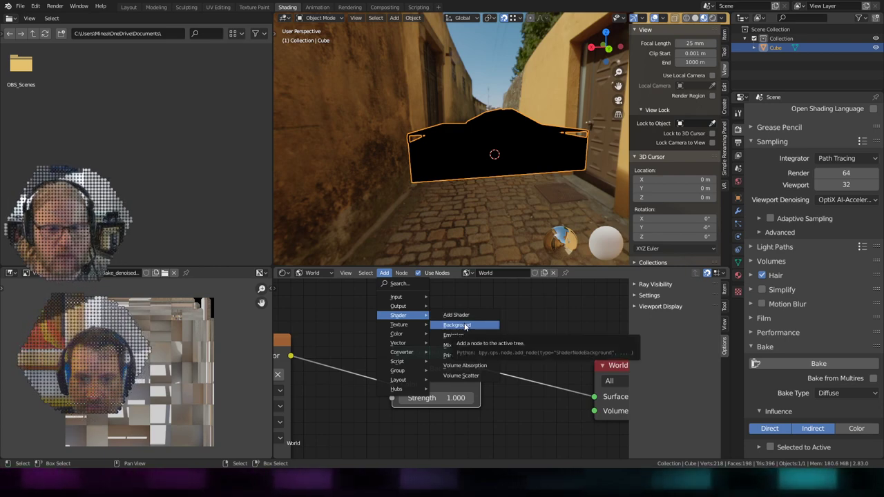
right_click(471, 328)
left_click(551, 327)
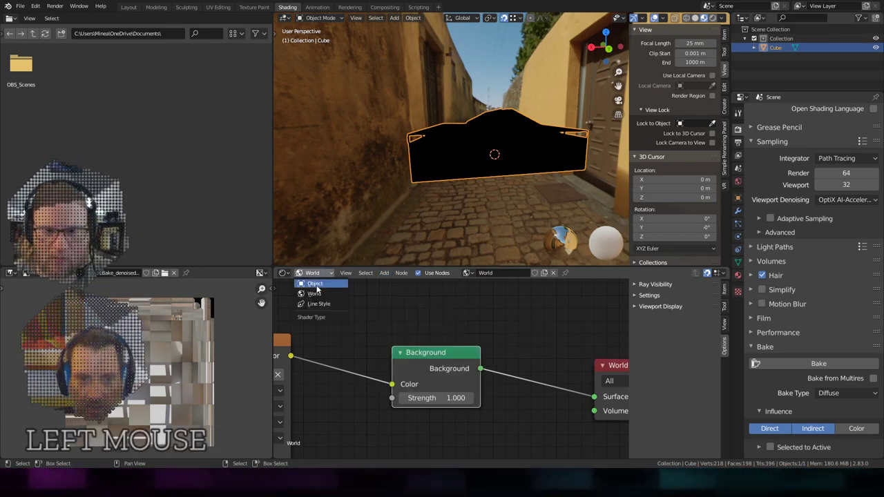
scroll("down", 3)
middle_click(410, 386)
scroll("up", 3)
Check Quick Favorites, then go back to the Spoke browser scene.
key("q")
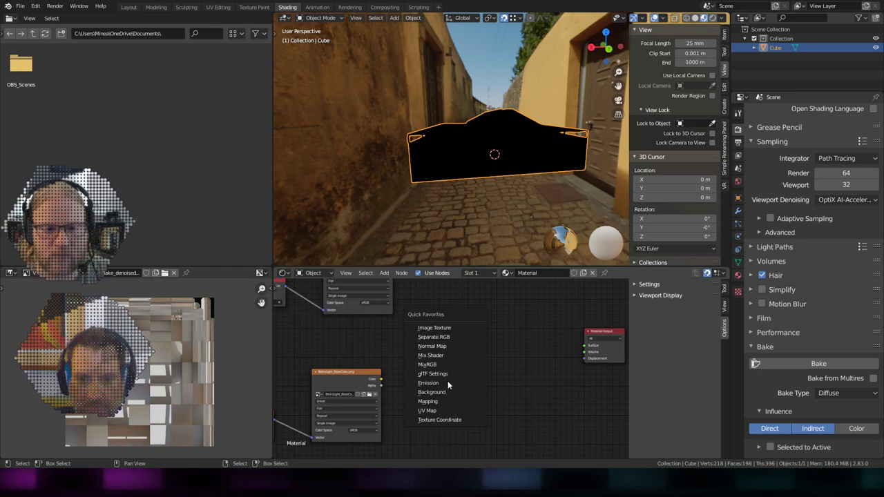
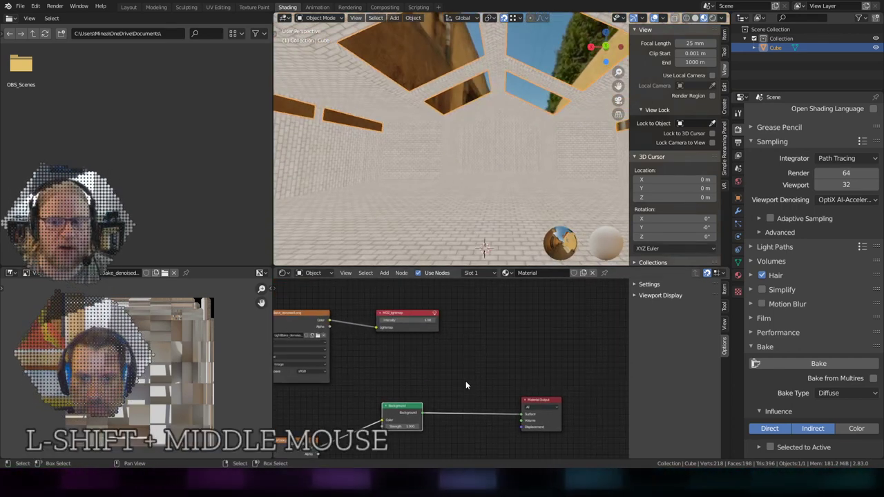
left_click(28, 12)
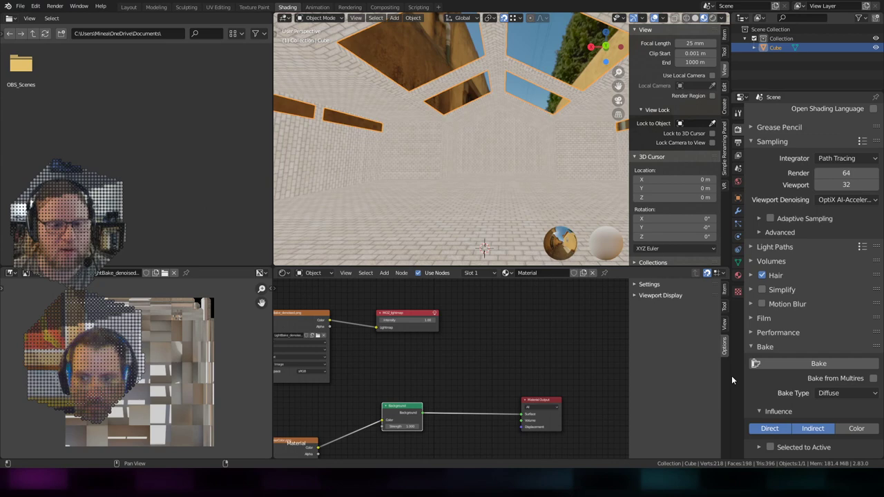
left_click(728, 249)
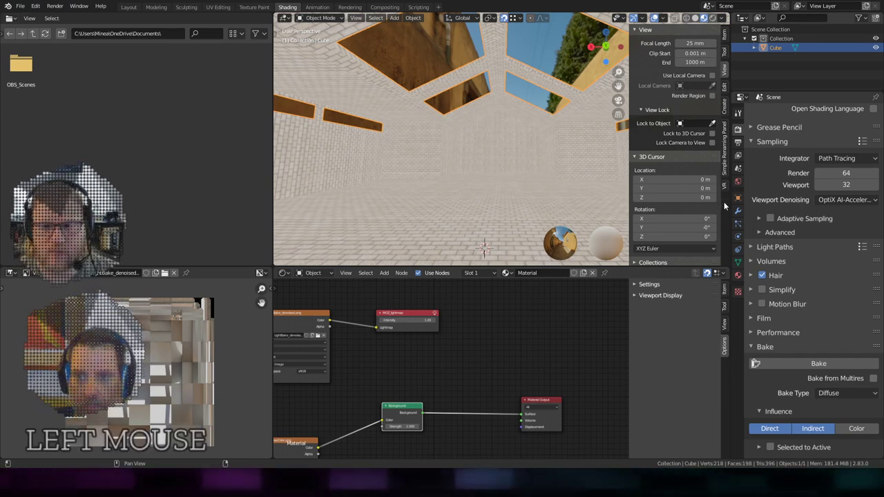
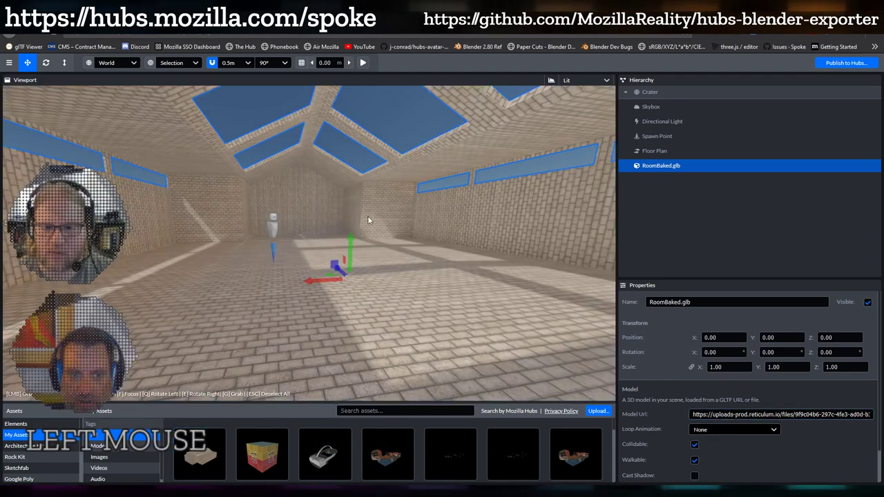
Reload RoomBaked.glb in Spoke and orbit to see the sunlit floor patches.
left_click(239, 279)
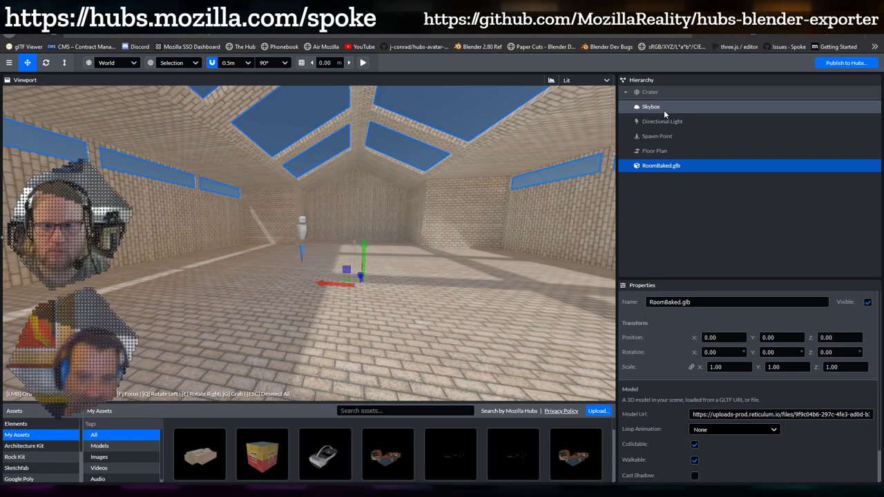
scroll("down", 3)
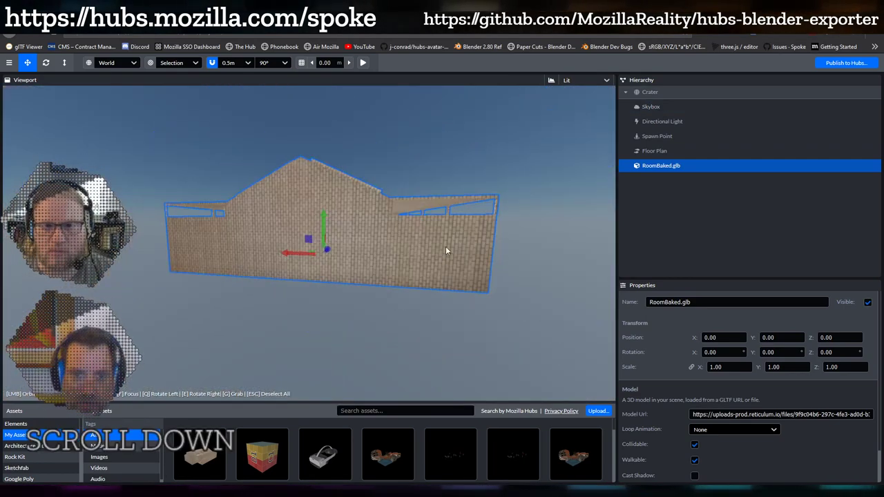
left_click(467, 249)
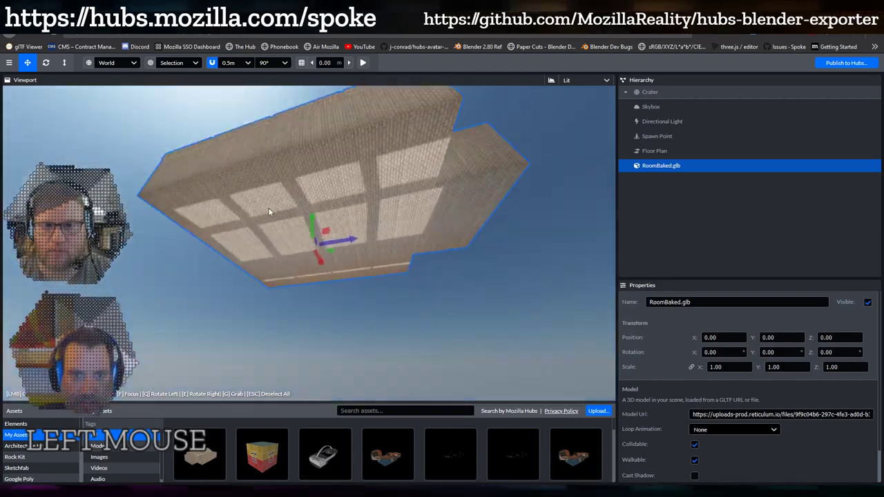
scroll("up", 3)
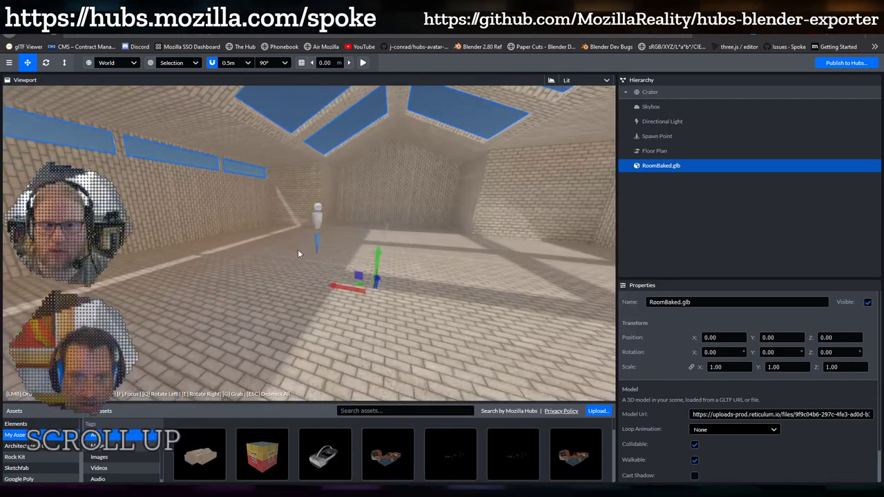
Select the Skybox and Directional Light to view their properties.
left_click(263, 262)
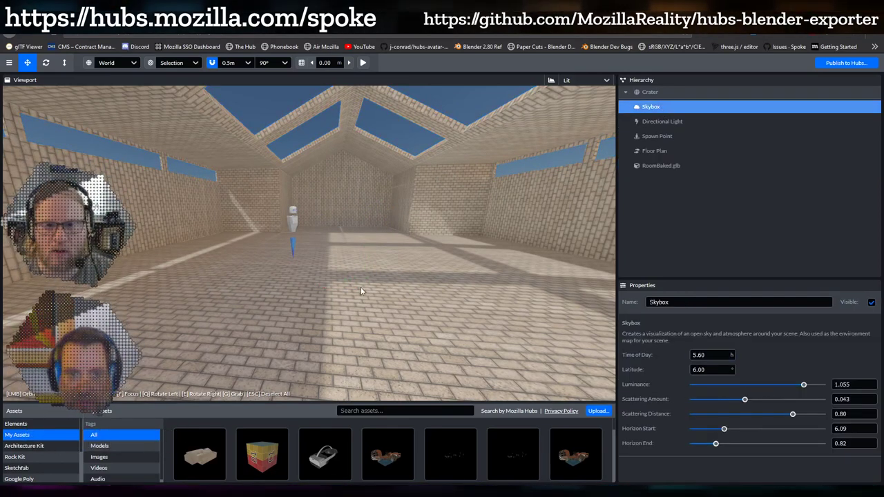
left_click(424, 285)
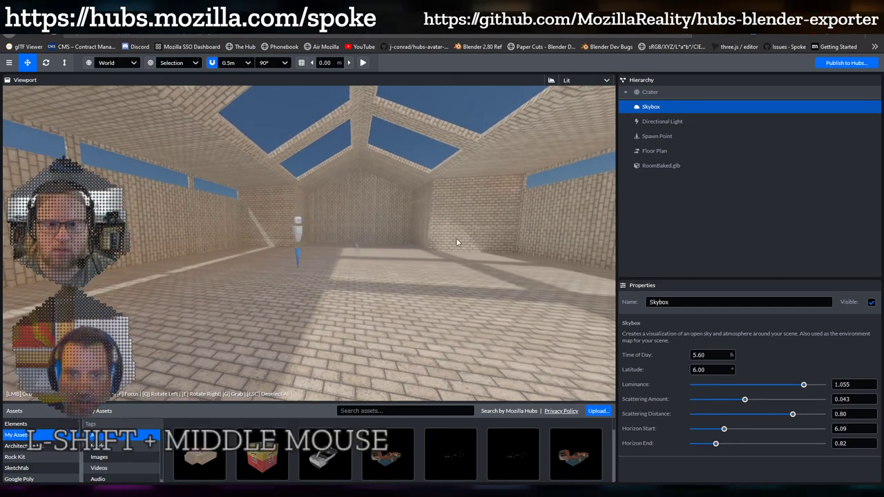
left_click(418, 260)
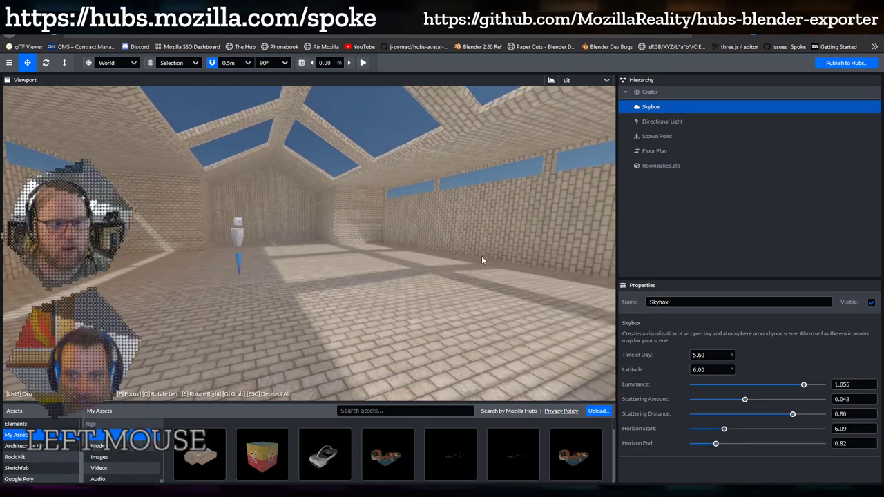
left_click(295, 278)
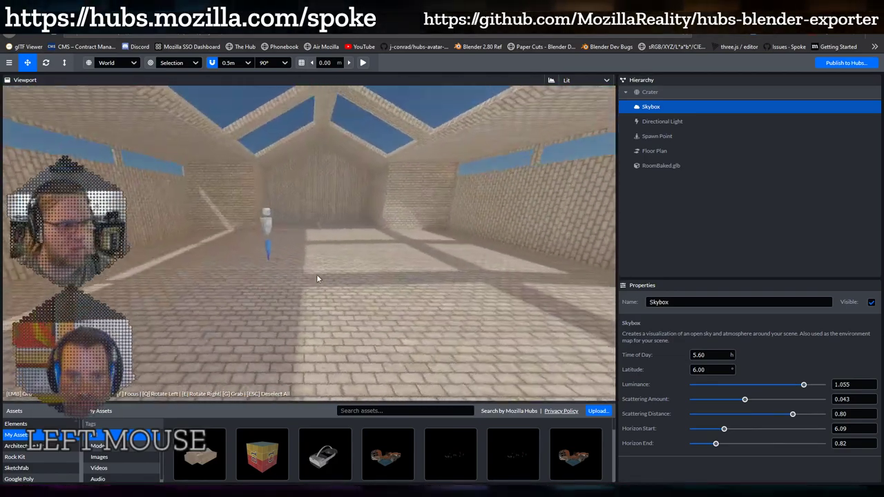
Select the Directional Light and review its intensity 3 and shadow settings.
left_click(392, 290)
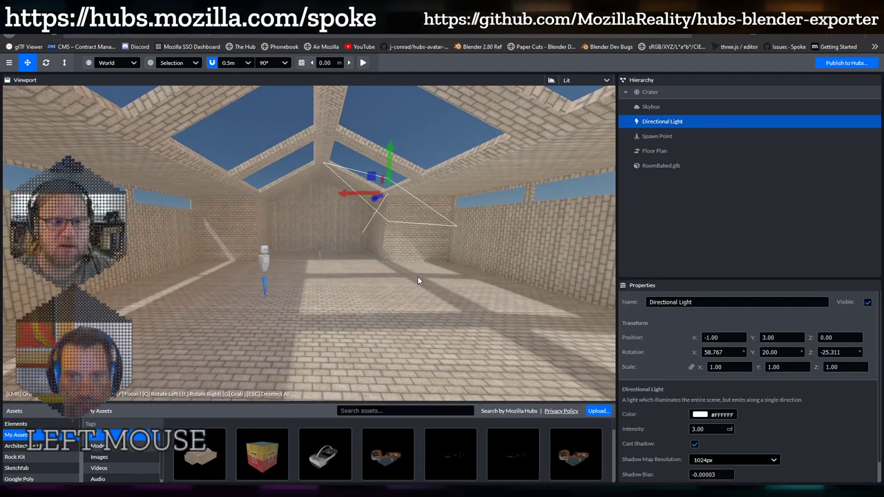
left_click(521, 209)
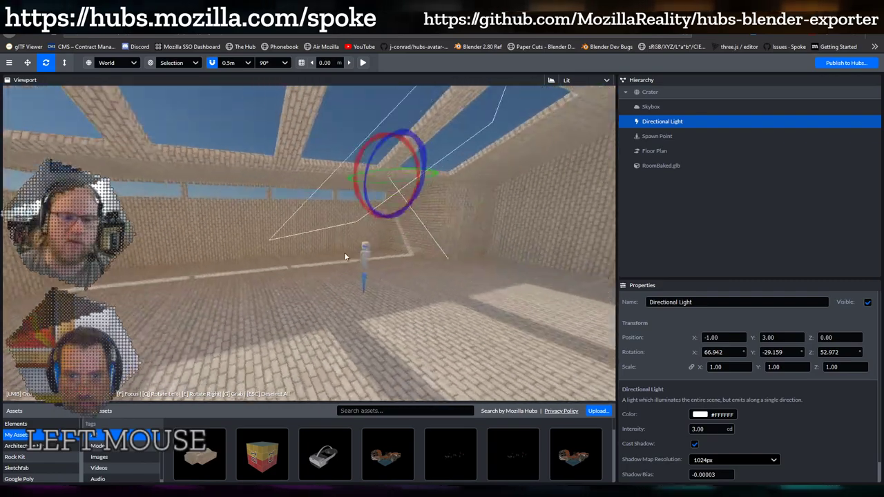
scroll("down", 3)
left_click(436, 219)
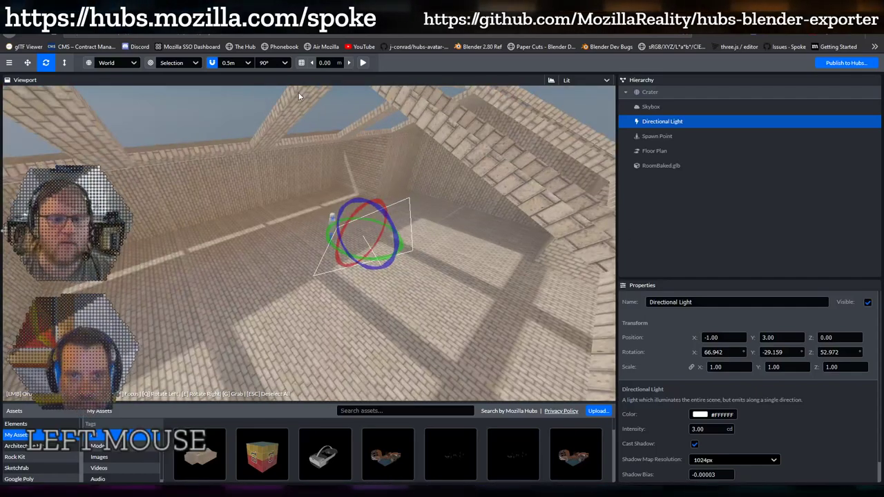
left_click(215, 66)
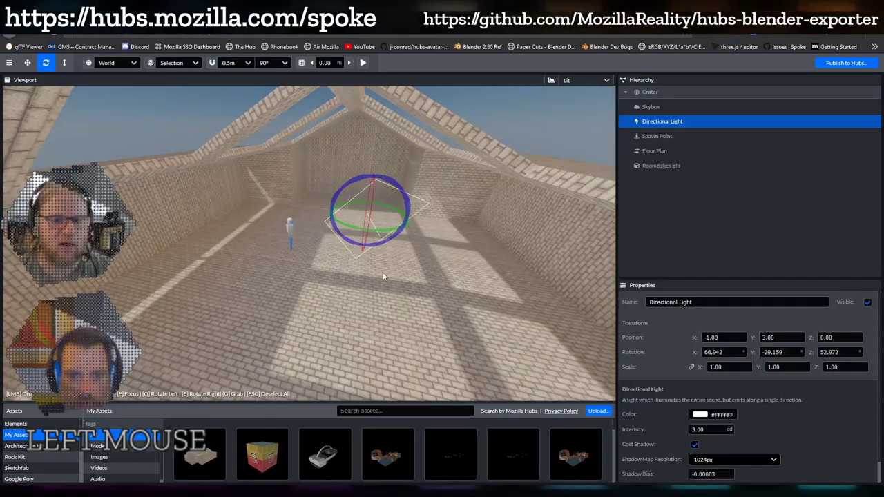
scroll("up", 3)
Rotate the light to about 89.3, -36.5, 92.9 and browse the asset library.
left_click(415, 220)
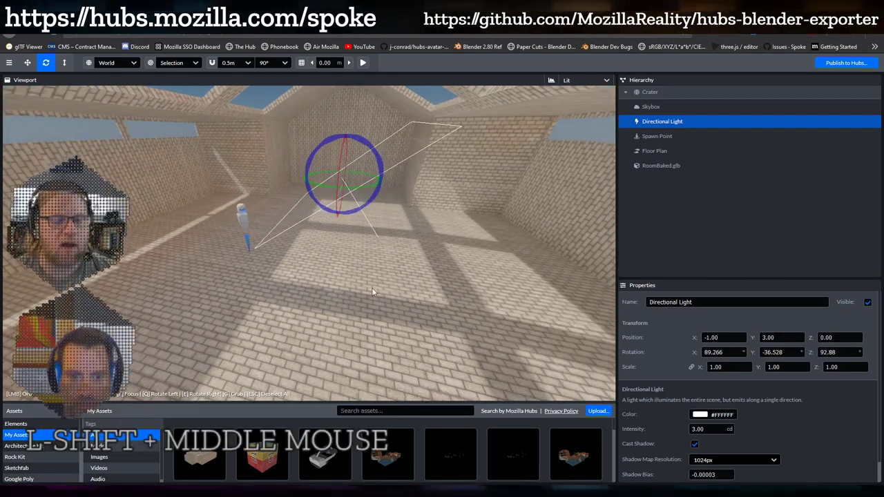
left_click(368, 293)
scroll("down", 3)
scroll("up", 3)
scroll("down", 3)
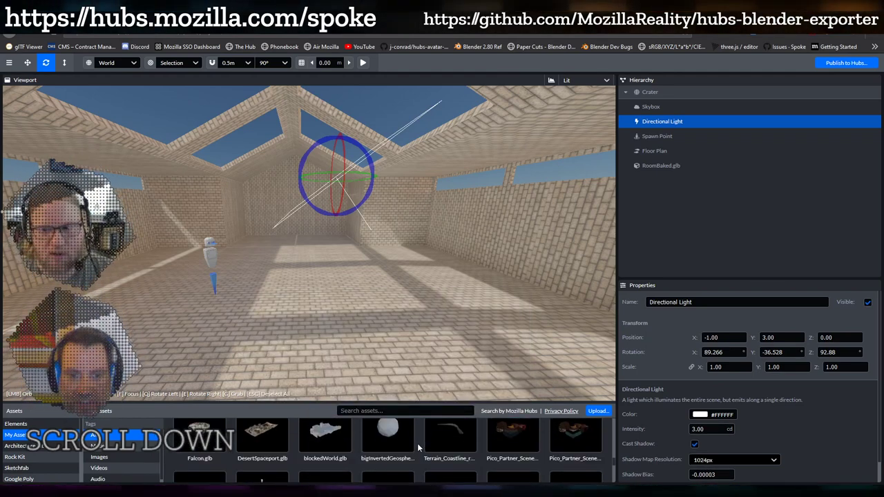
scroll("down", 3)
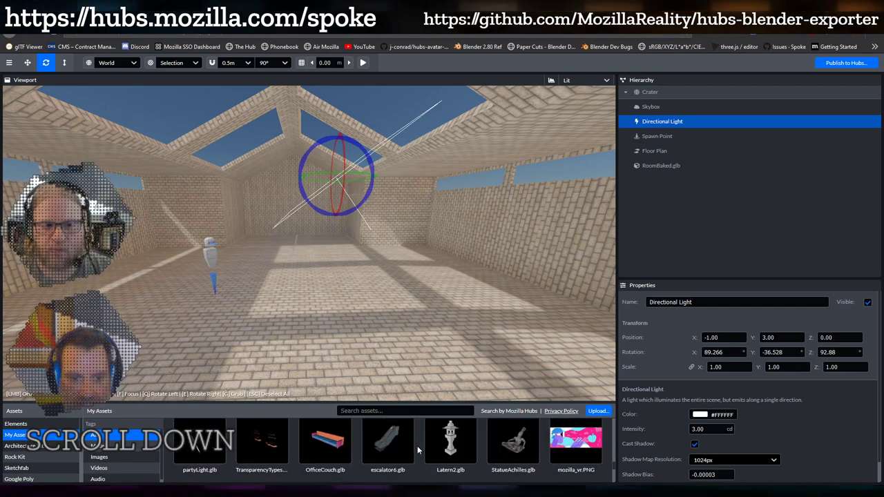
scroll("down", 3)
Drop OfficeCouch.glb into the room with Cast and Receive Shadow enabled.
scroll("up", 3)
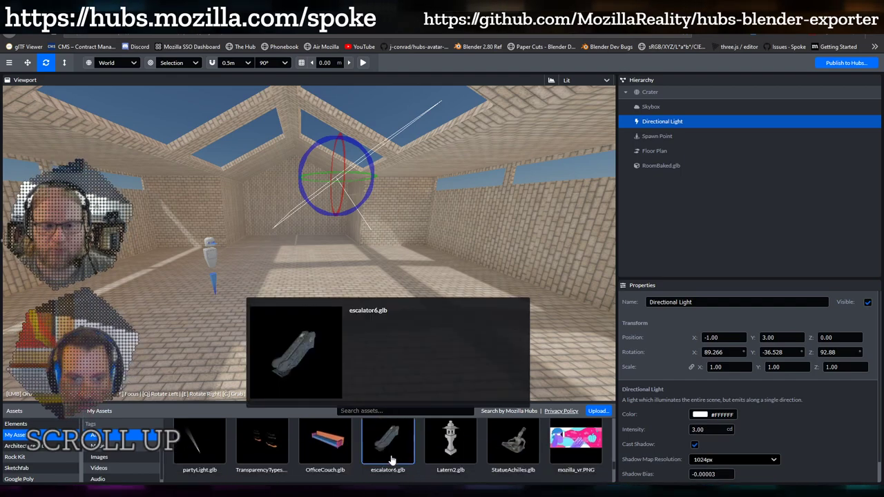
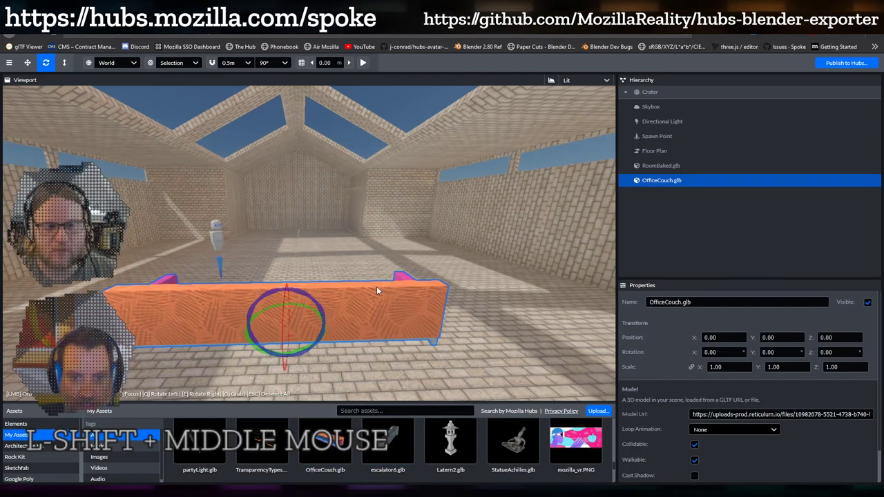
left_click(160, 246)
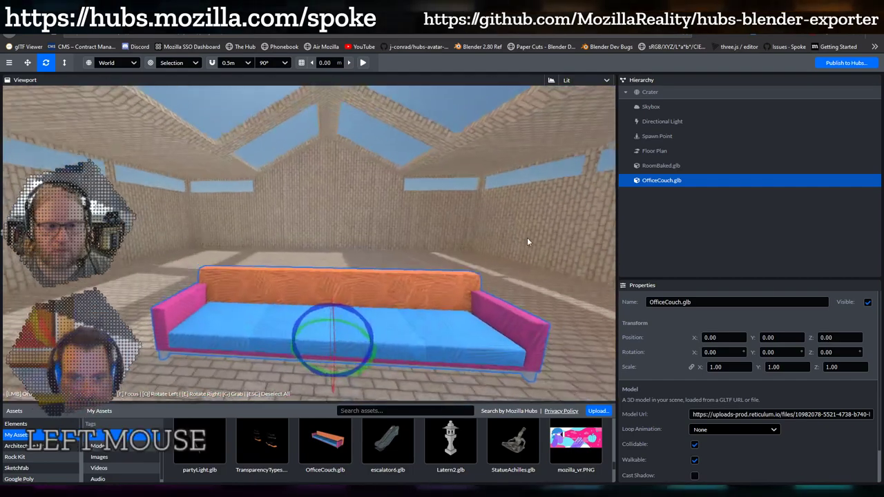
scroll("down", 3)
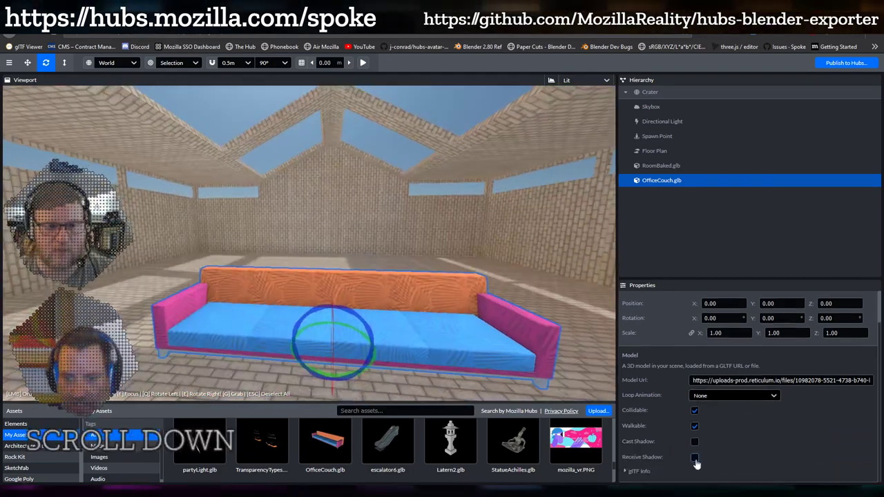
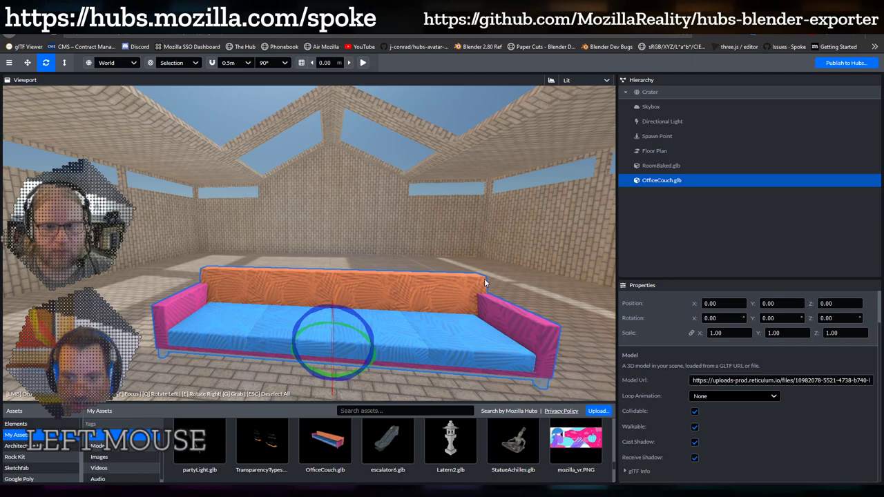
scroll("down", 3)
Re-angle the directional light over the couch.
left_click(224, 217)
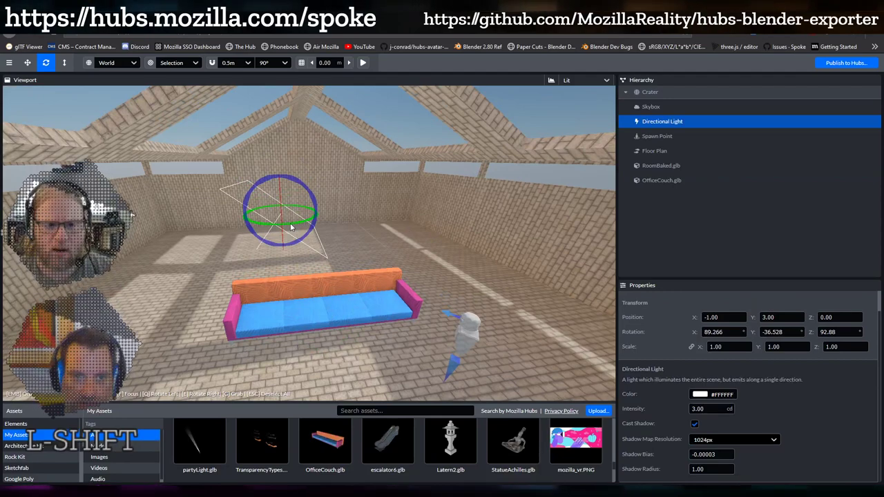
left_click(295, 226)
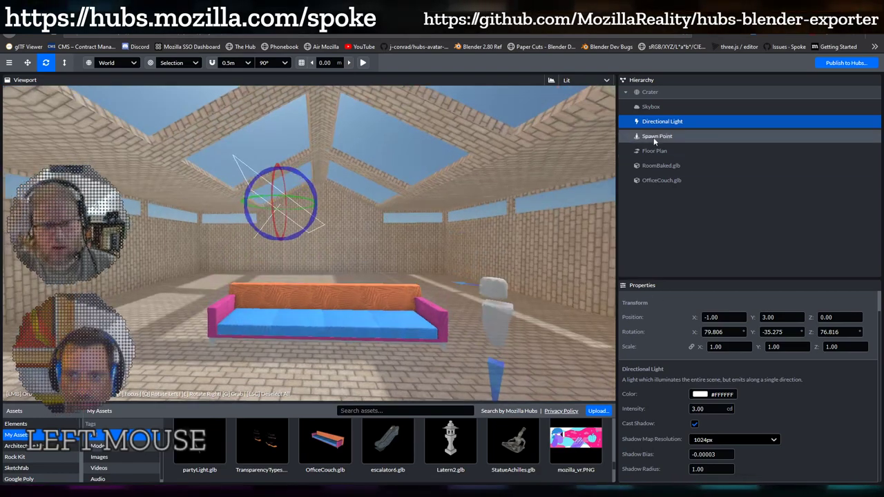
Toggle shadows on RoomBaked.glb, then move the couch to 0.211, 0, −1.162 on the floor.
left_click(667, 172)
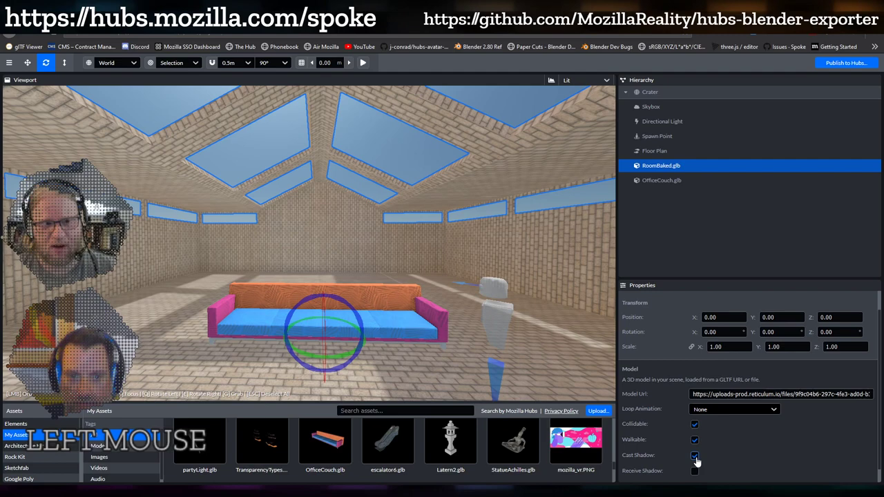
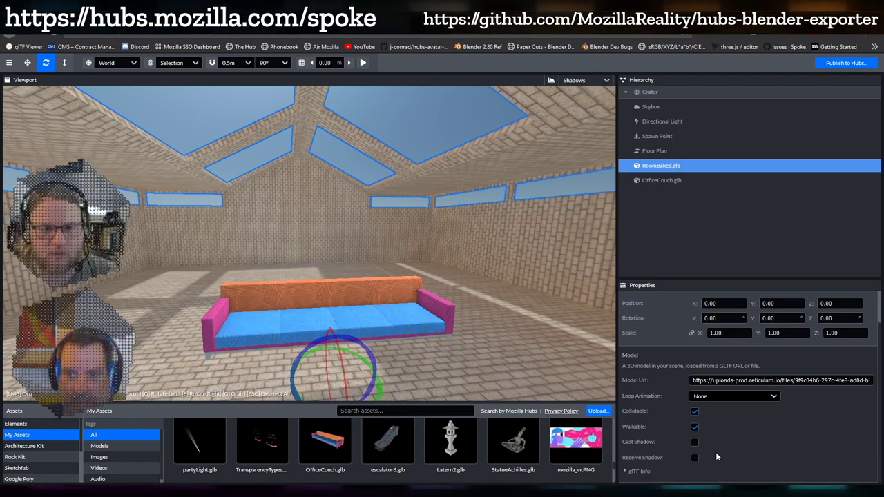
left_click(669, 180)
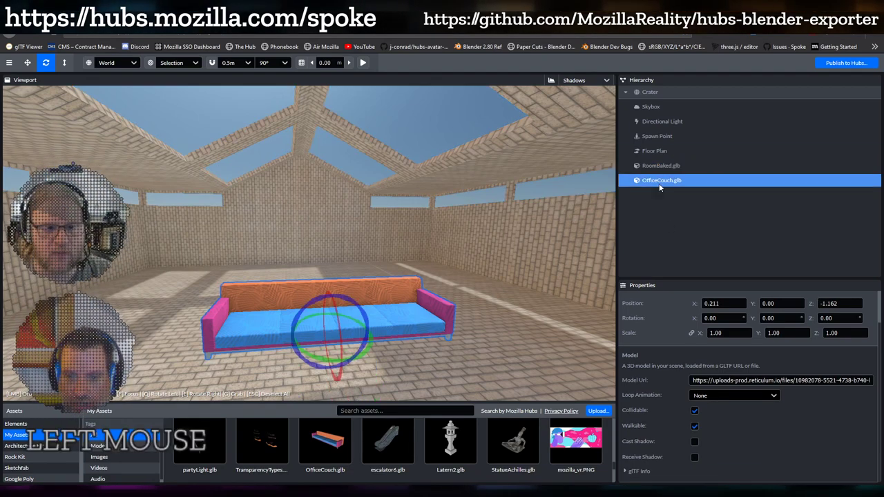
scroll("down", 3)
scroll("up", 3)
left_click(251, 249)
scroll("down", 3)
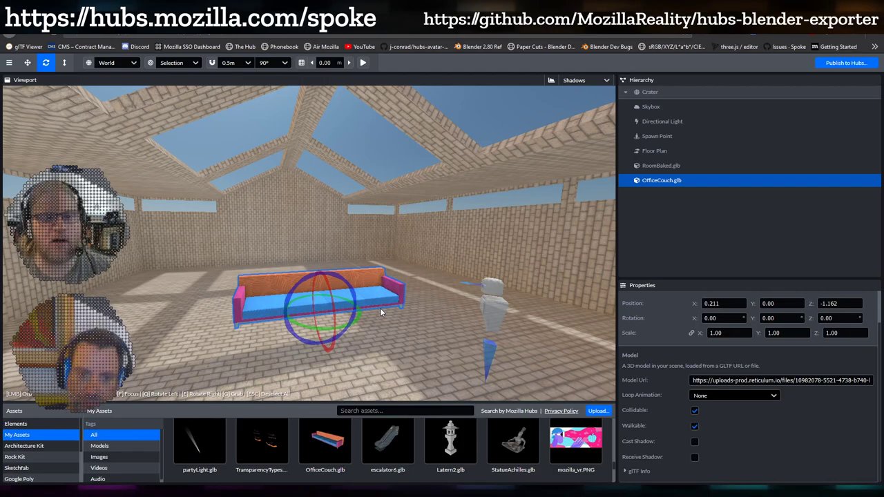
Fly around the Spoke viewport to look over the empty baked brick room from inside.
left_click(301, 293)
left_click(400, 295)
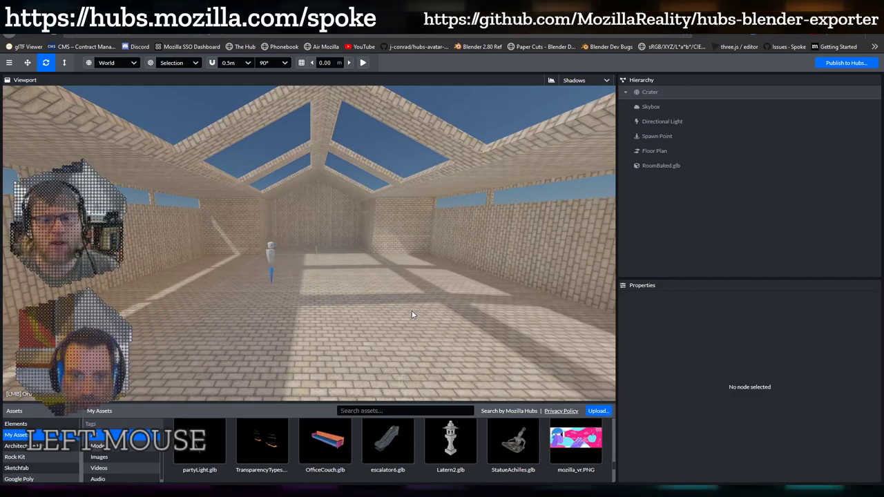
left_click(429, 310)
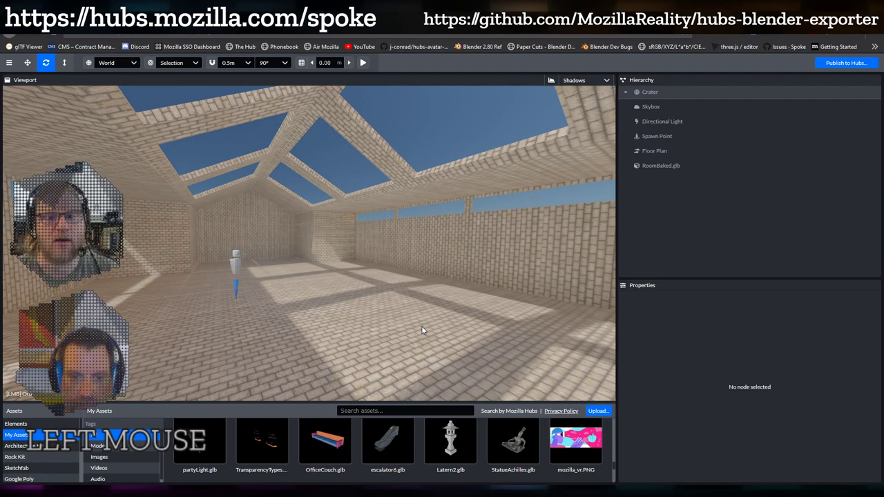
left_click(400, 335)
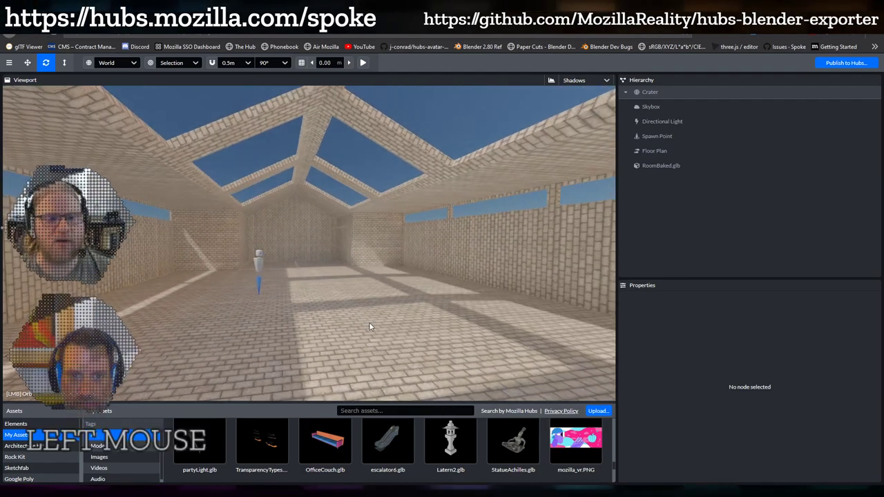
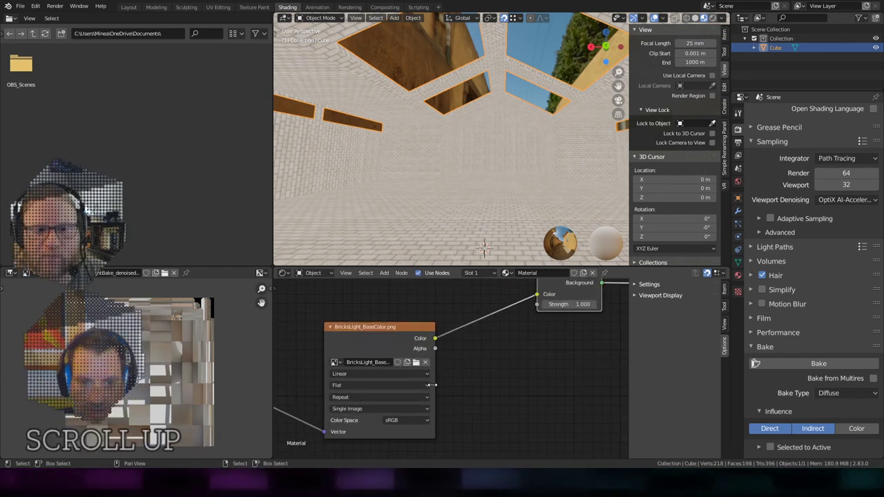
Load PaversMossy_BaseColor.png into the room material's image texture node in place of BricksLight.
left_click(419, 364)
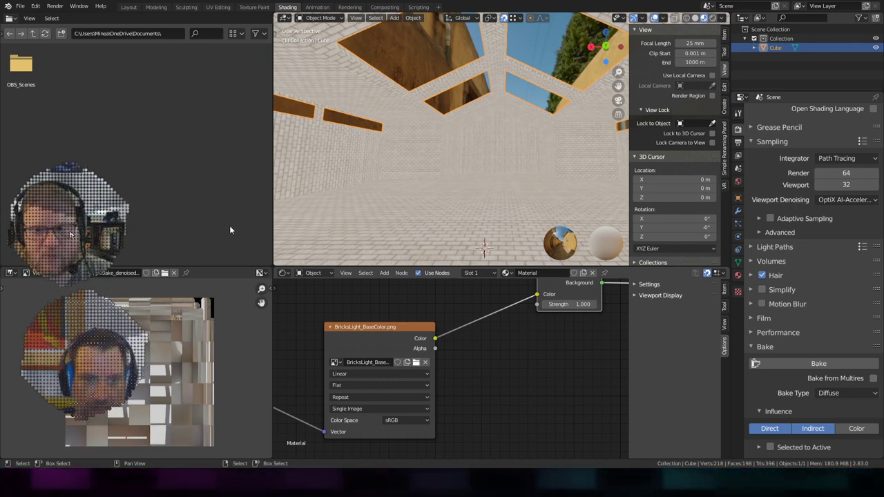
scroll("down", 3)
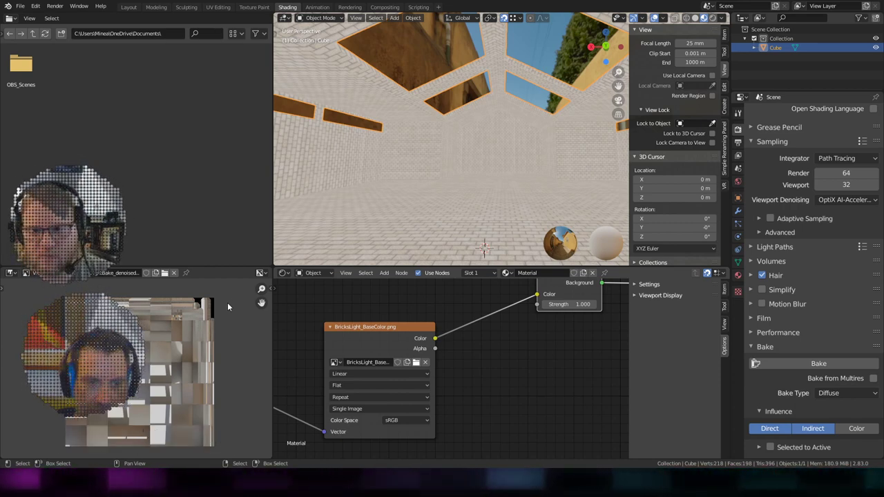
left_click(231, 306)
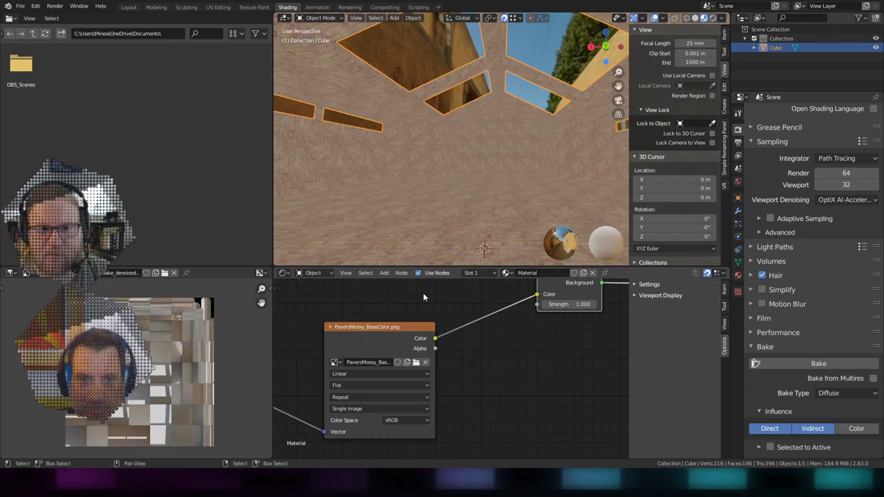
Start the File > Export route toward glTF 2.0 for the mossy-paver room.
left_click(24, 8)
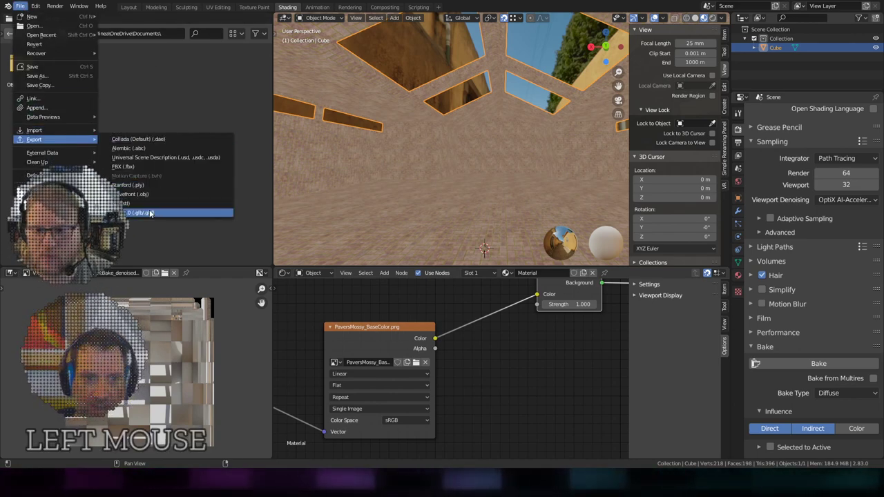
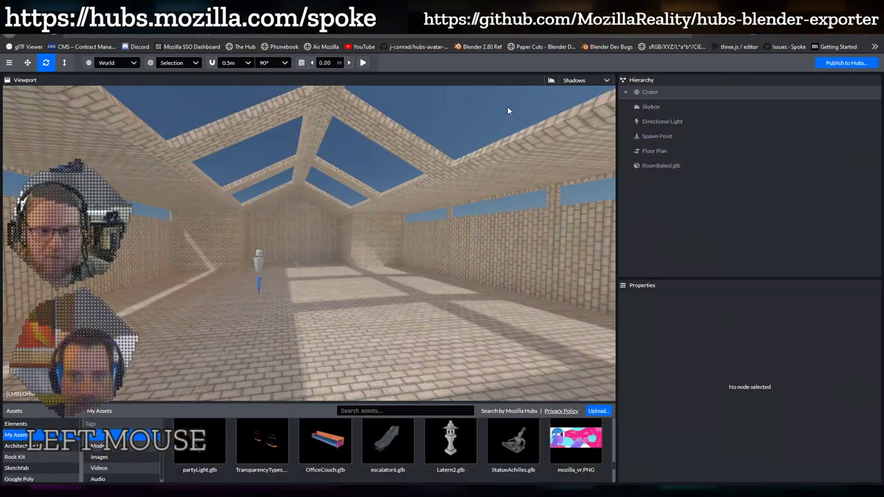
Browse the Spoke assets panel looking for the newly exported RoomBaked_2.glb.
left_click(501, 106)
scroll("up", 3)
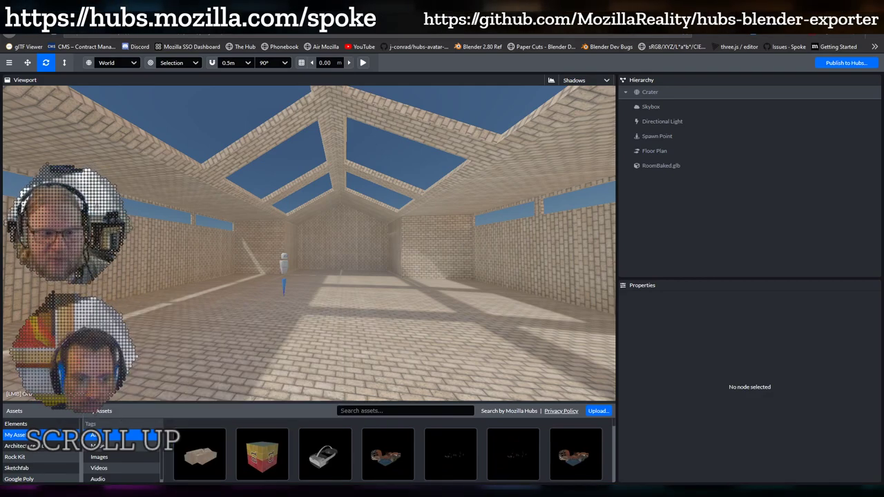
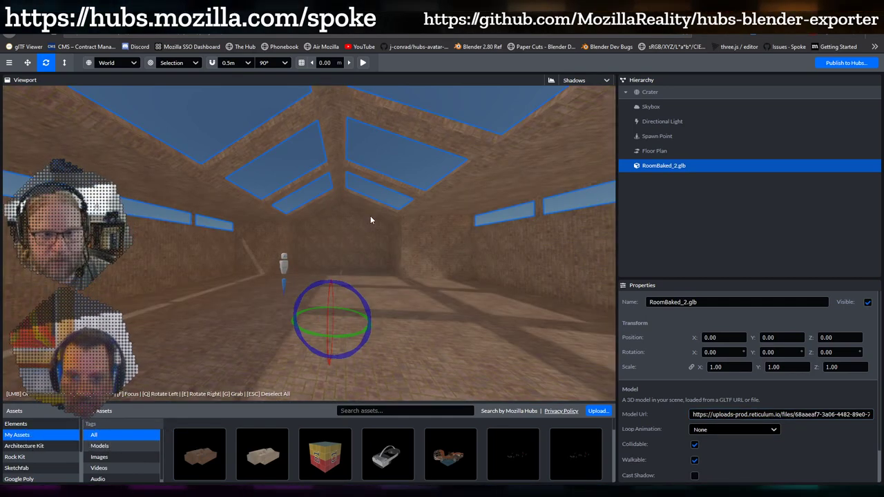
left_click(269, 236)
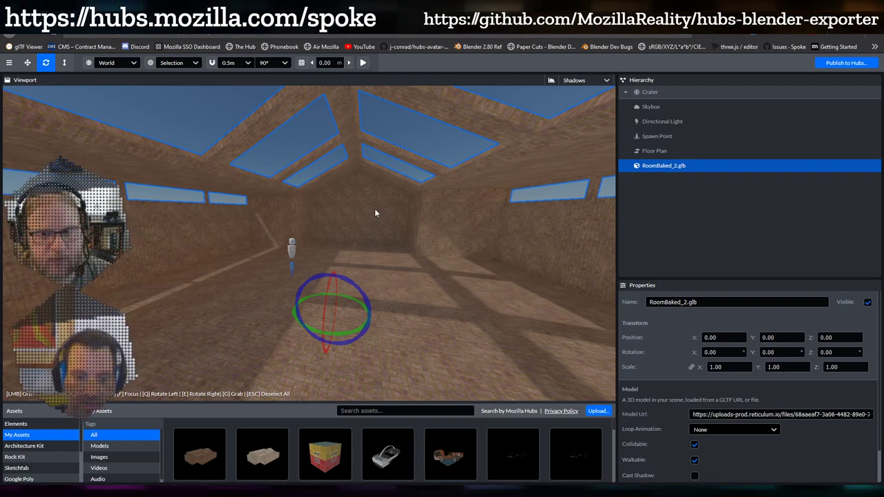
left_click(378, 221)
middle_click(407, 275)
scroll("up", 3)
left_click(335, 250)
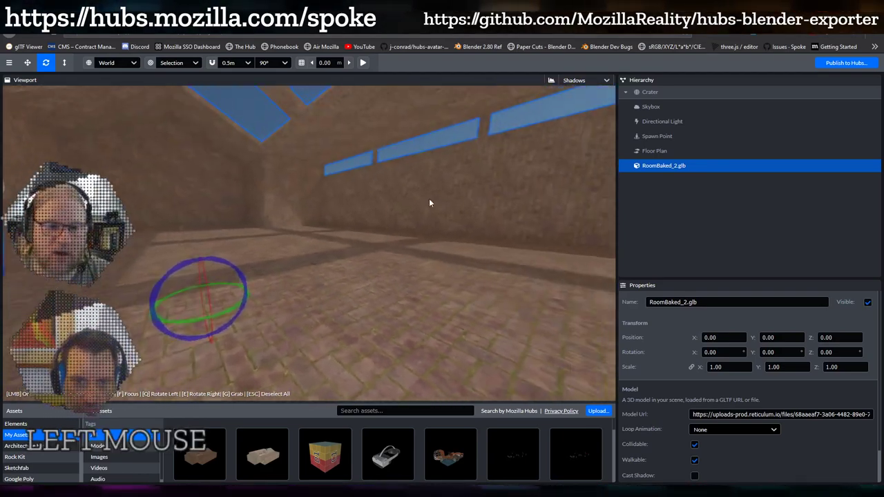
scroll("down", 3)
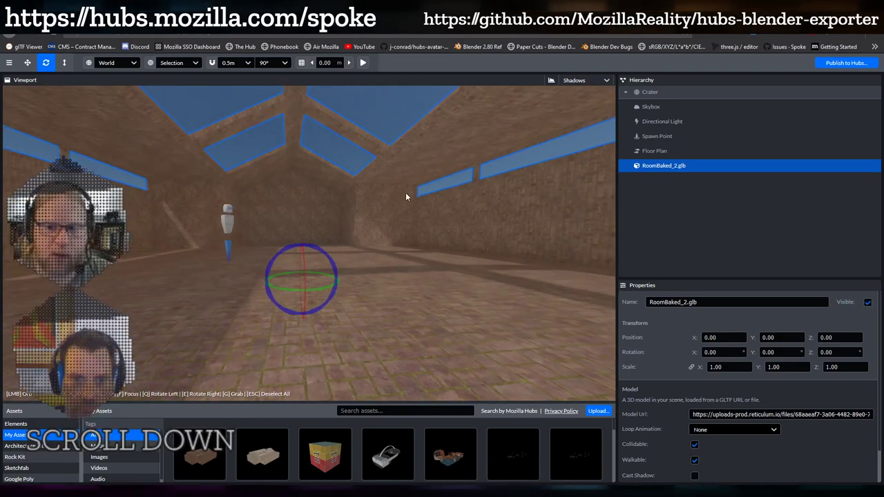
left_click(370, 206)
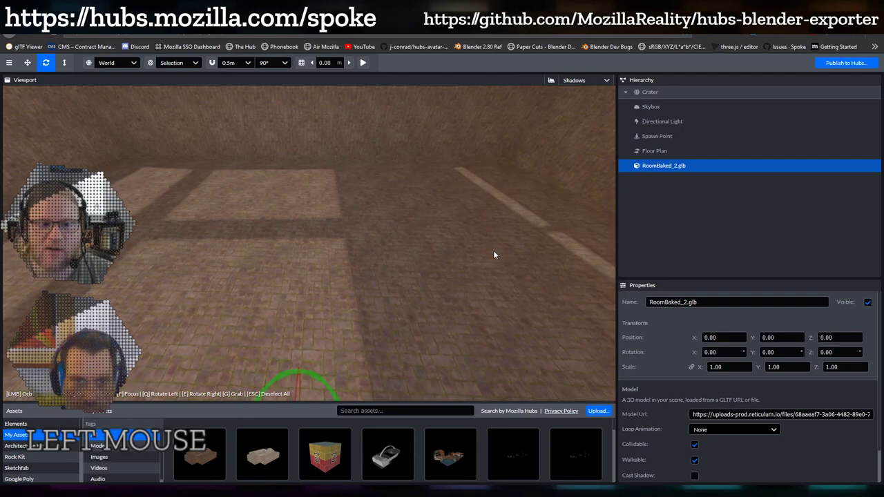
scroll("down", 3)
left_click(416, 226)
scroll("down", 3)
left_click(384, 244)
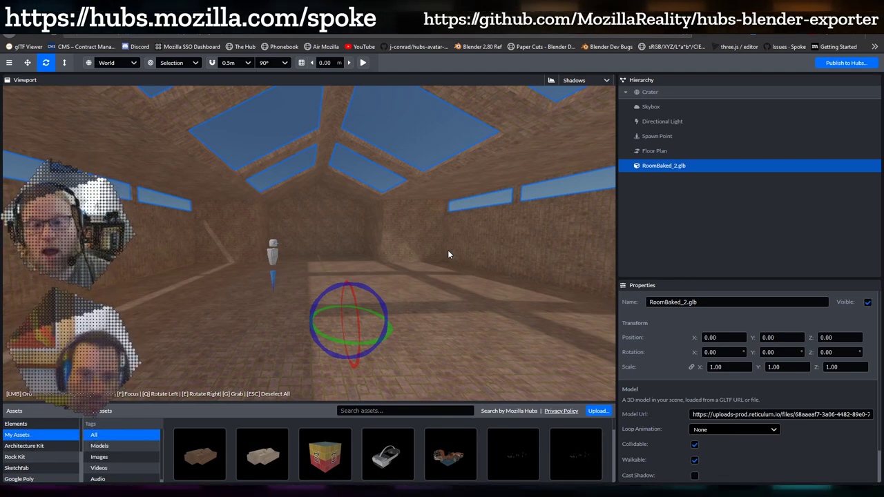
left_click(367, 233)
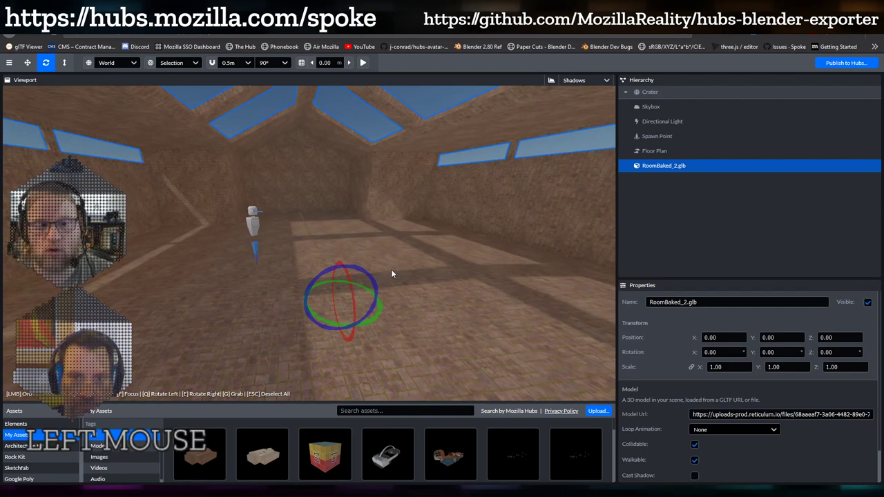
scroll("up", 3)
left_click(447, 267)
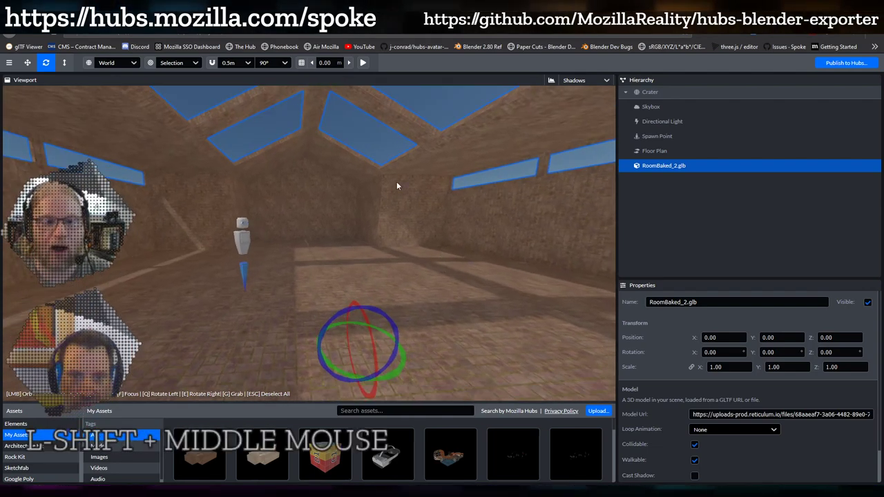
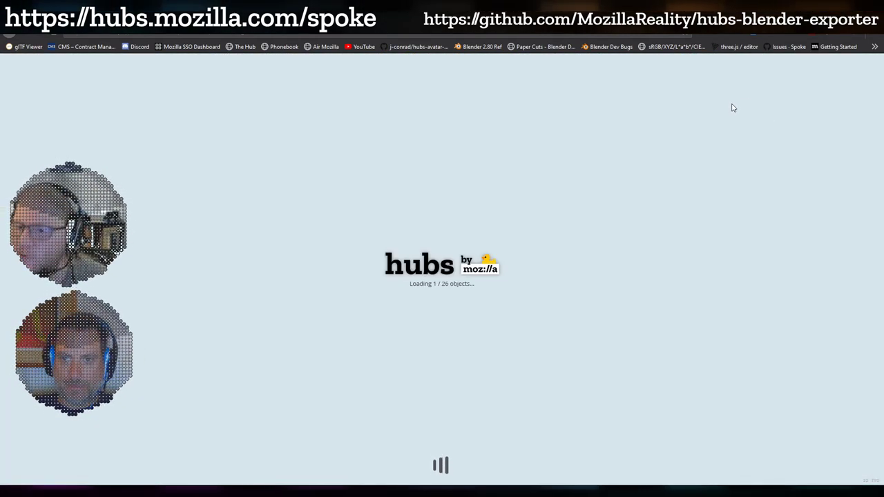
Begin loading the Hubs room containing the scrolling UV test panels.
left_click(736, 107)
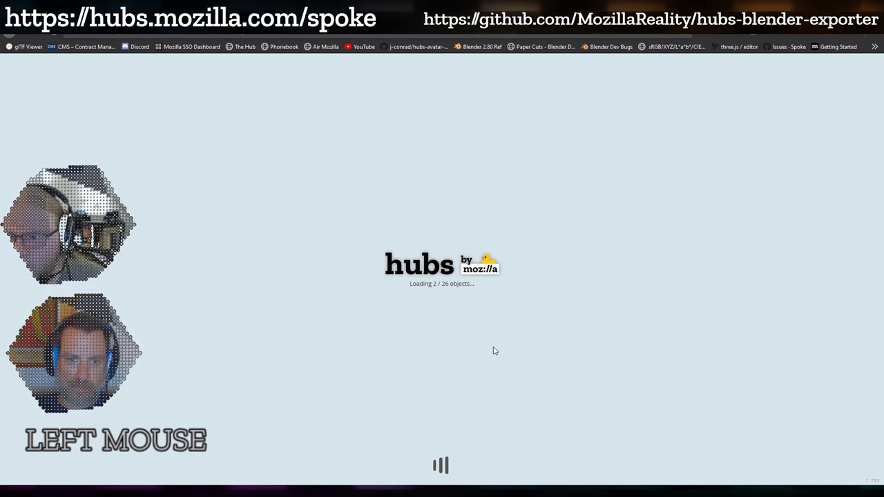
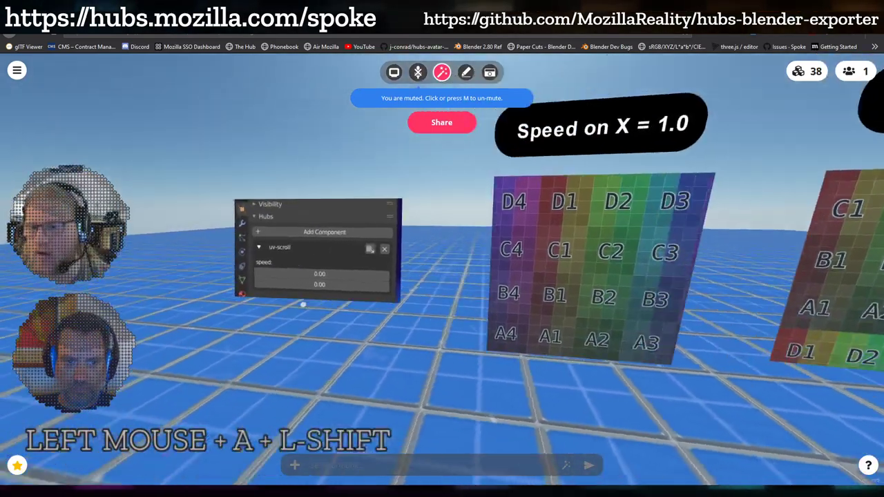
Walk up to the test panels and read the uv-scroll settings board.
key("w")
key("w")
key("d")
key("s")
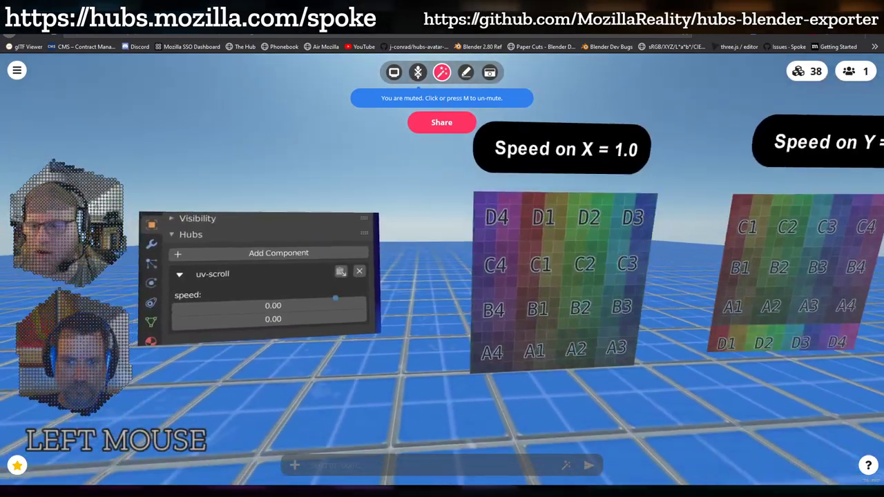
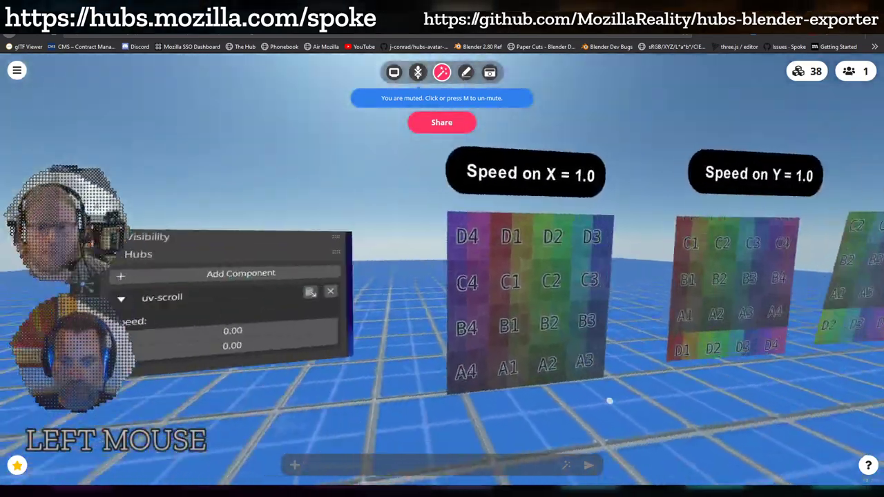
key("d")
key("a")
key("w")
key("w")
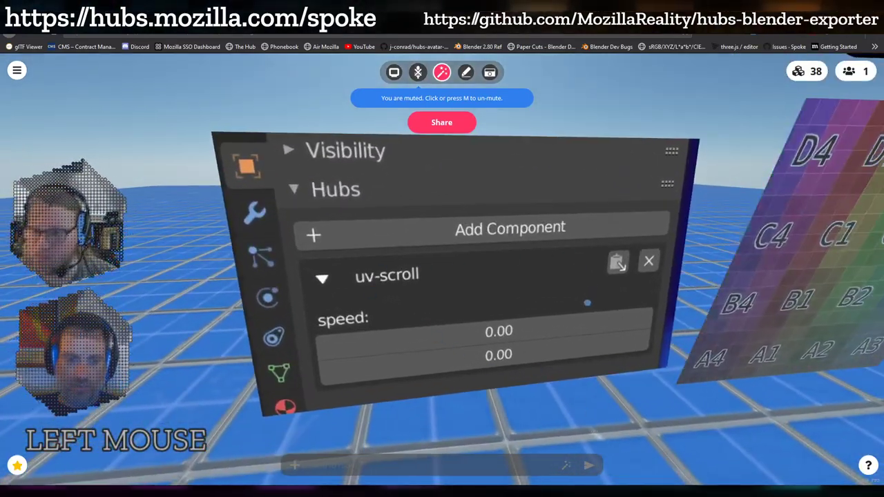
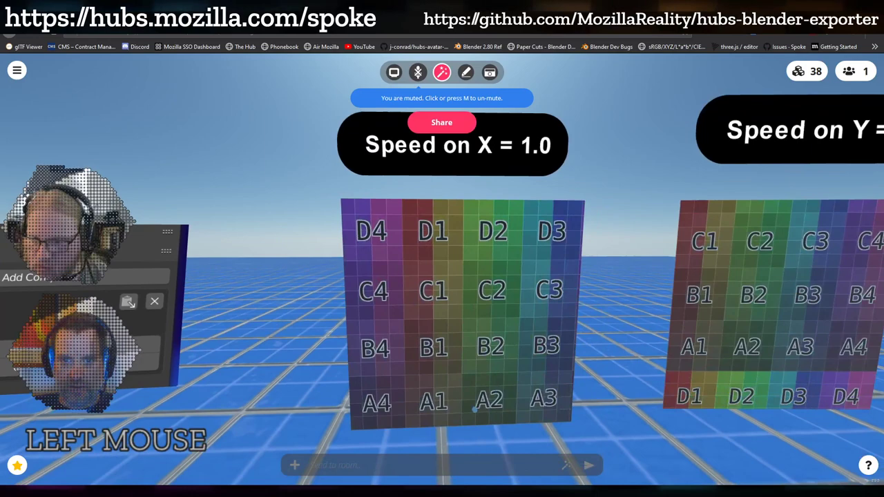
Move along the Speed on X and Speed on Y = 1.0 panels toward the X & Y panel.
key("s")
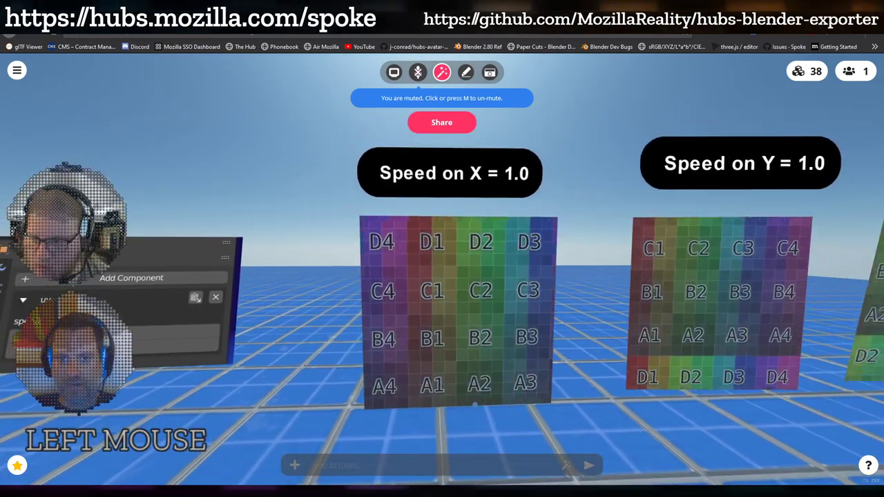
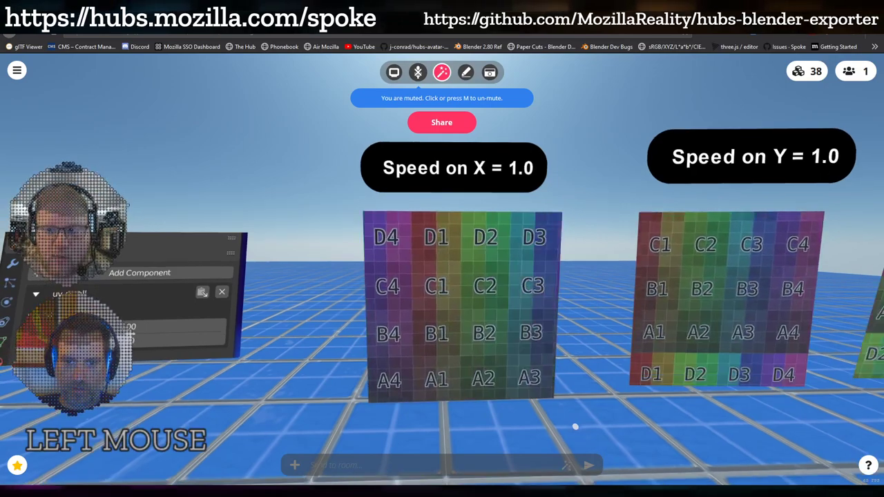
key("d")
key("w")
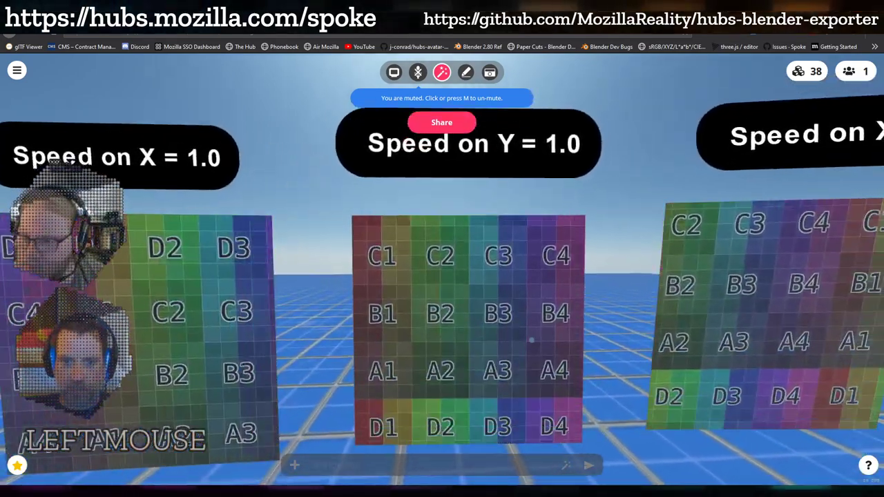
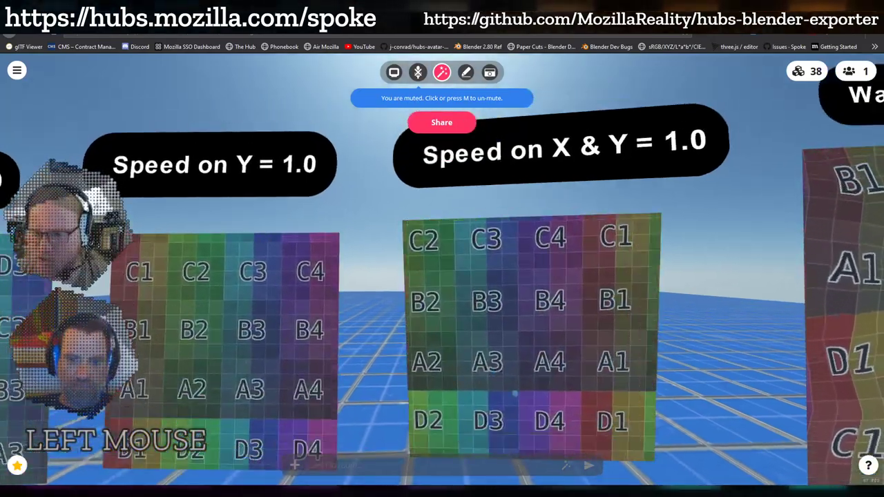
Approach the Wavy UVs panel scrolling on Y at -0.3.
key("s")
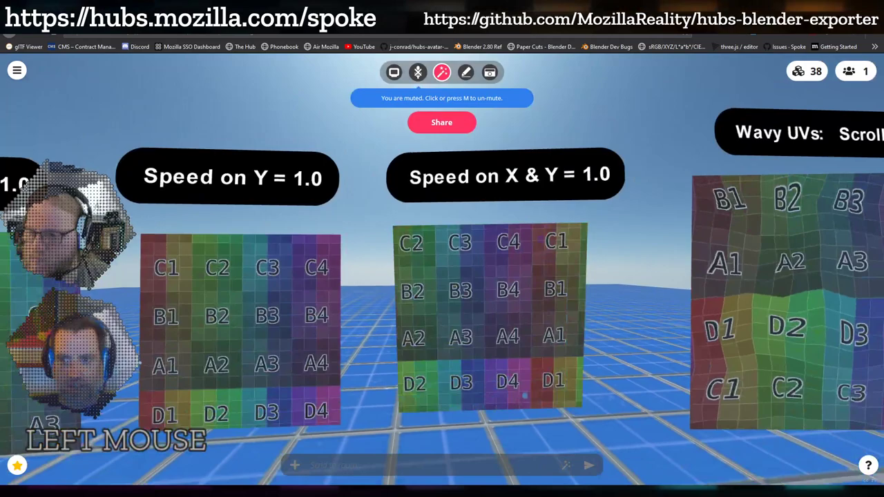
key("d")
key("w")
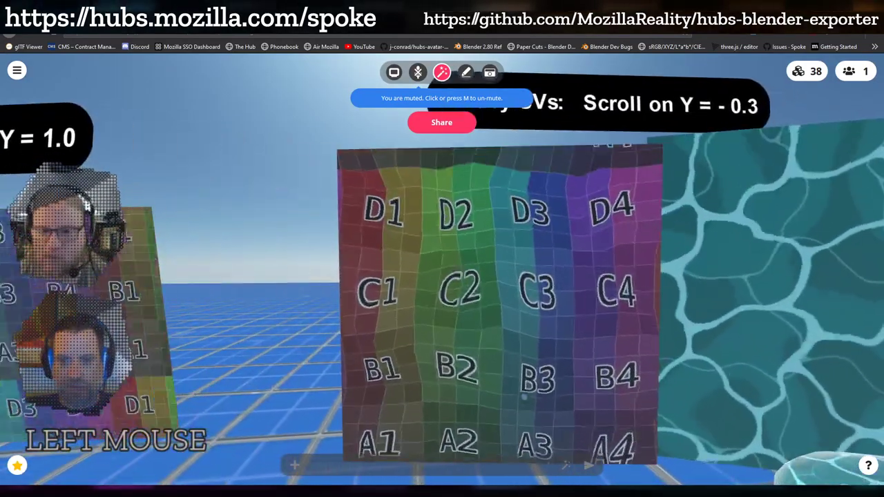
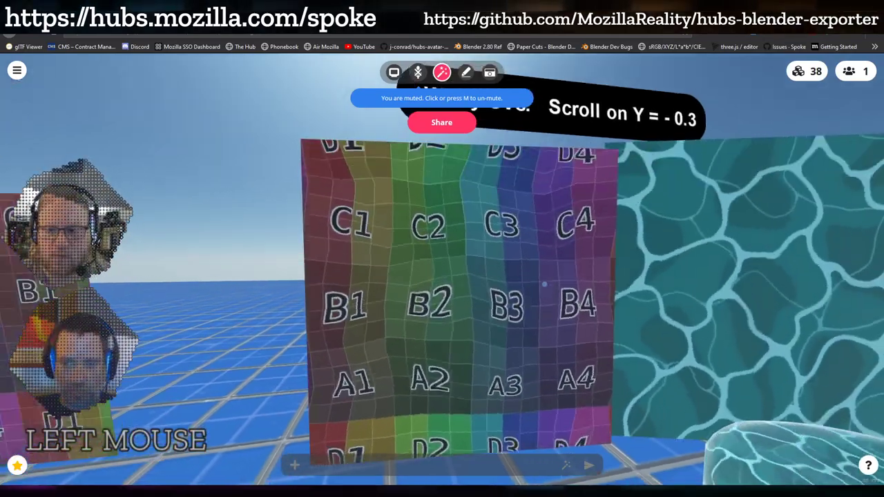
Move over to the water-textured panel and back away to see both panels together.
key("d")
key("w")
key("d")
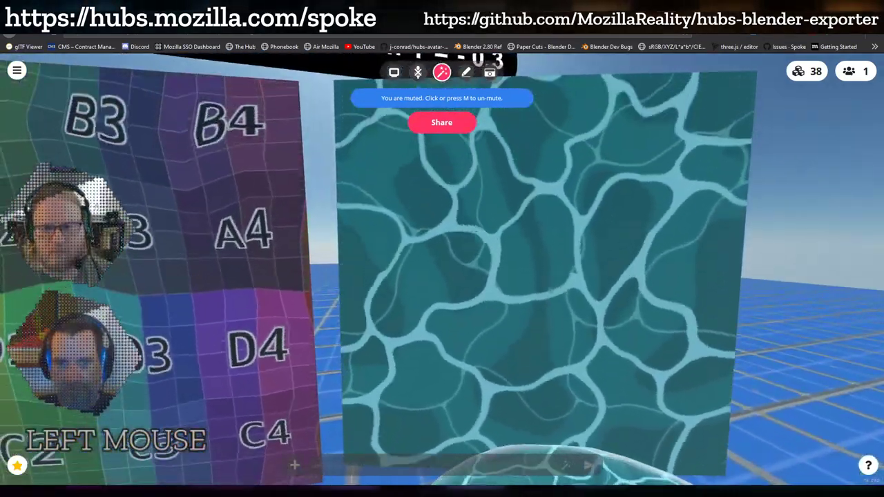
key("s")
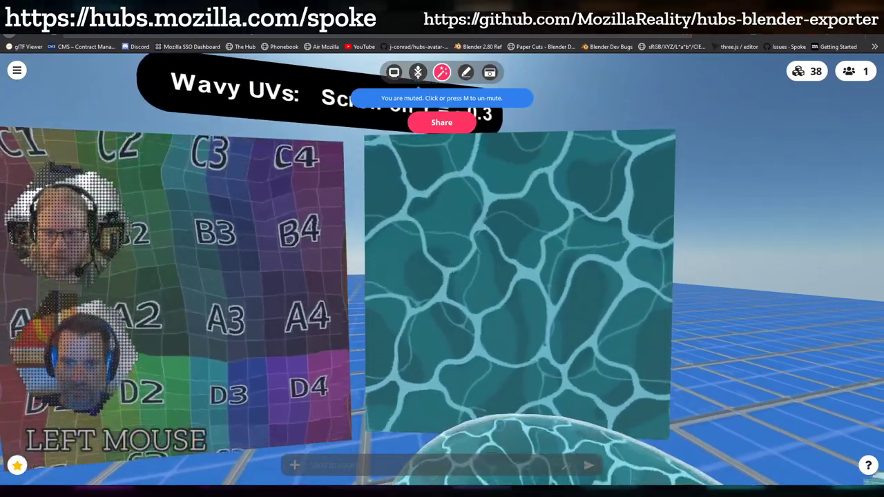
Turn toward the water torus and step back to view the whole display area.
key("s")
key("w")
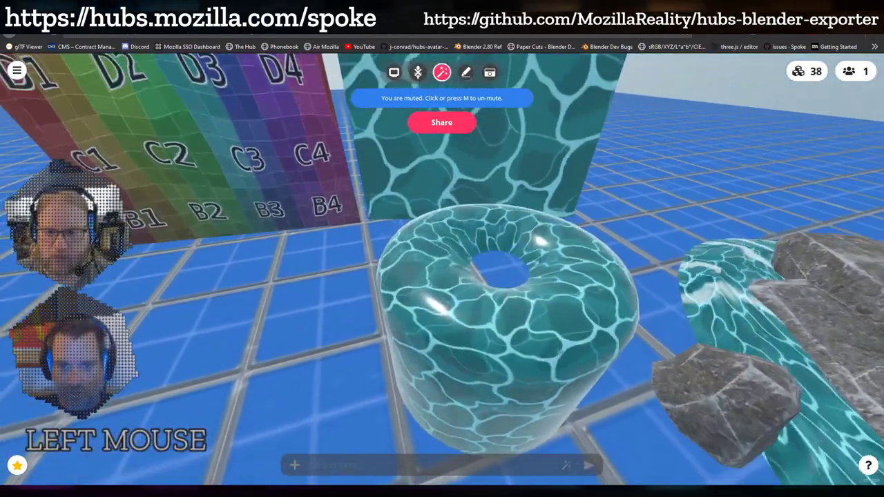
key("a")
key("d")
key("s")
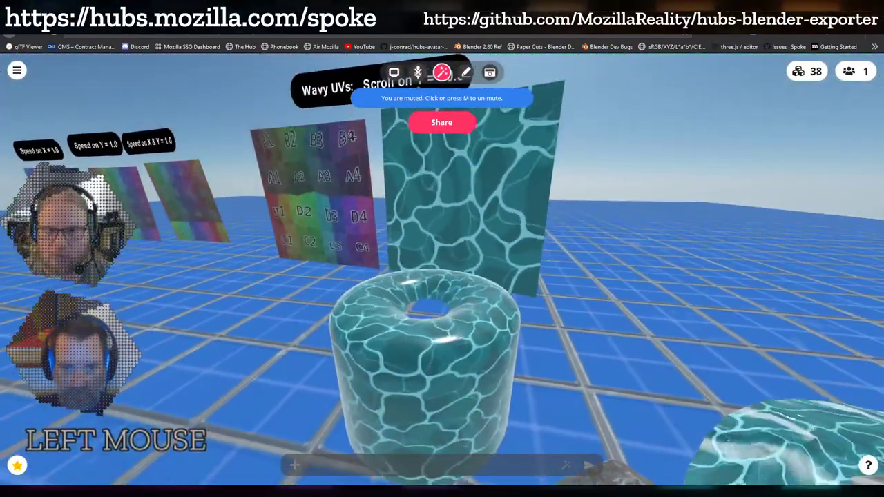
Face the rocky waterfall and look over the boulders and flowing water texture.
key("a")
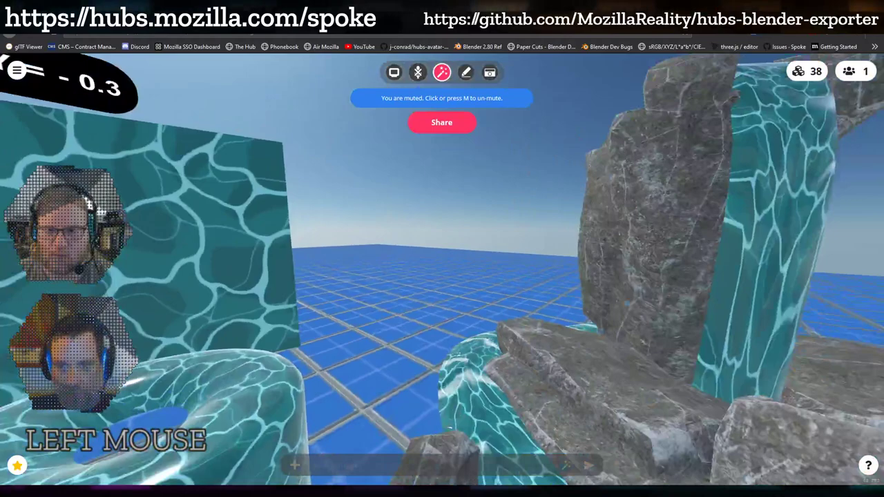
key("d")
key("s")
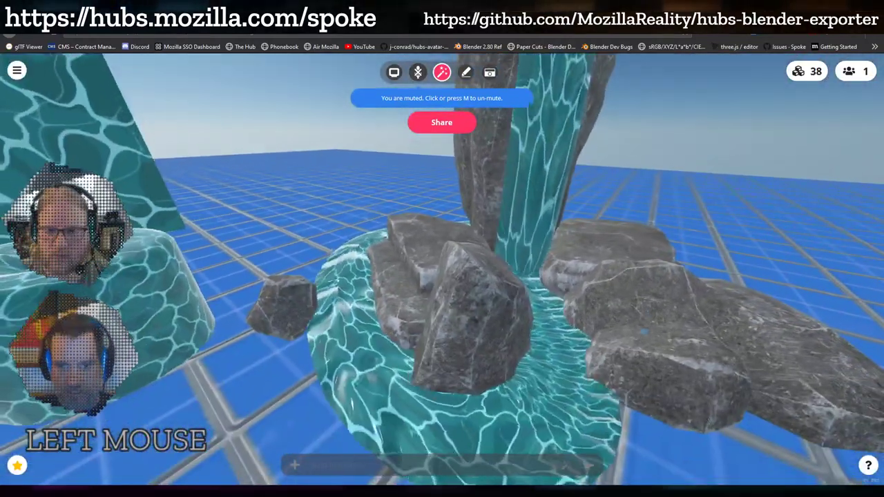
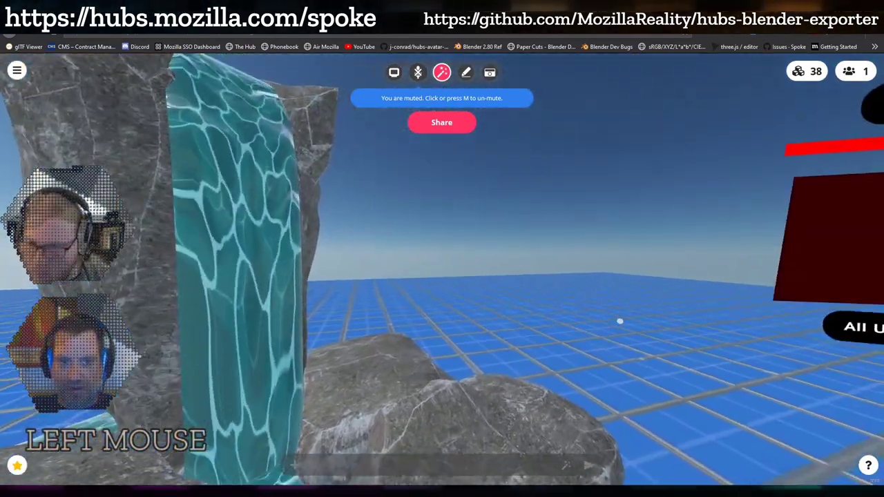
Walk past the waterfall to the 1 x 16 pixel texture demo and the green scrolling square.
key("d")
key("d")
key("d")
key("w")
key("d")
key("w")
key("d")
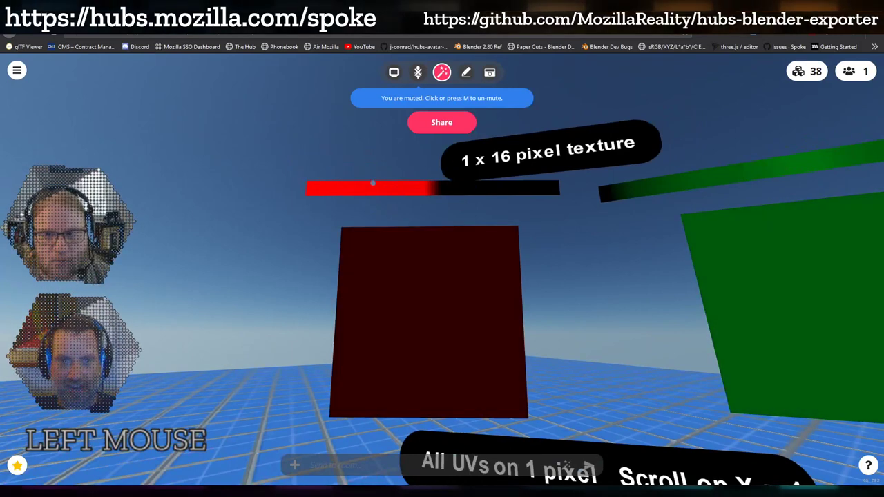
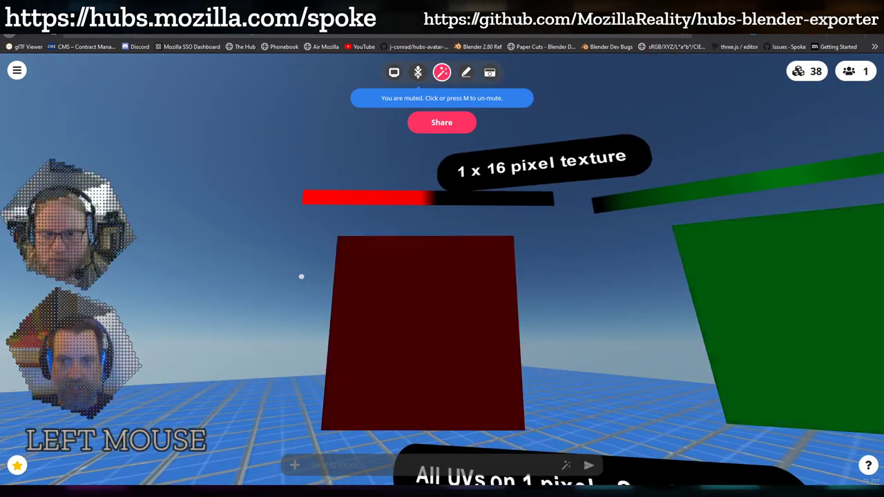
key("d")
key("d")
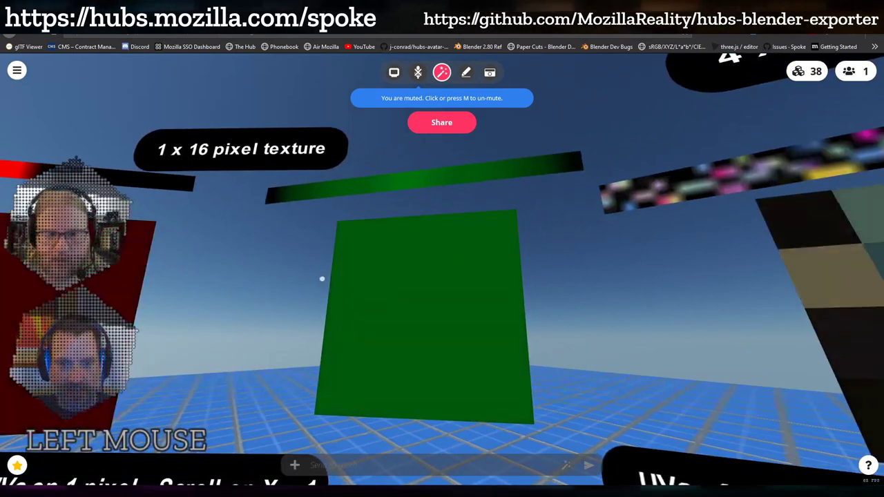
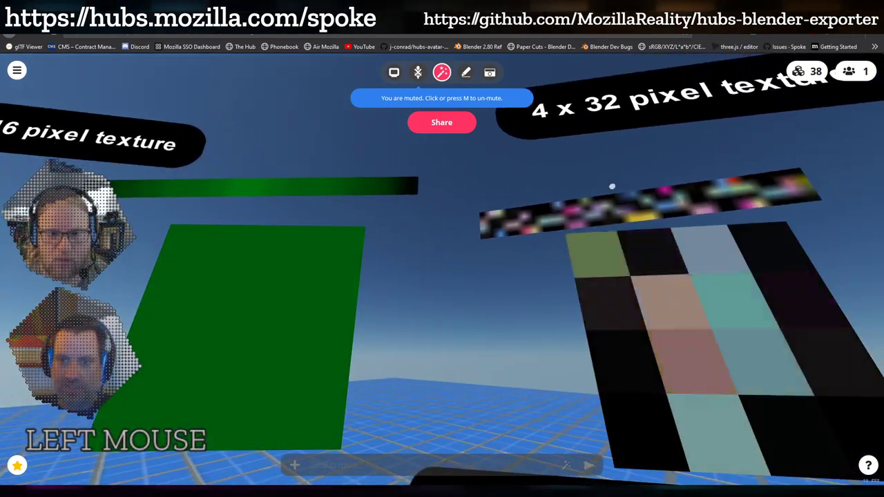
Face the 4 x 32 pixel checker square and step back to see it whole.
key("d")
key("w")
key("d")
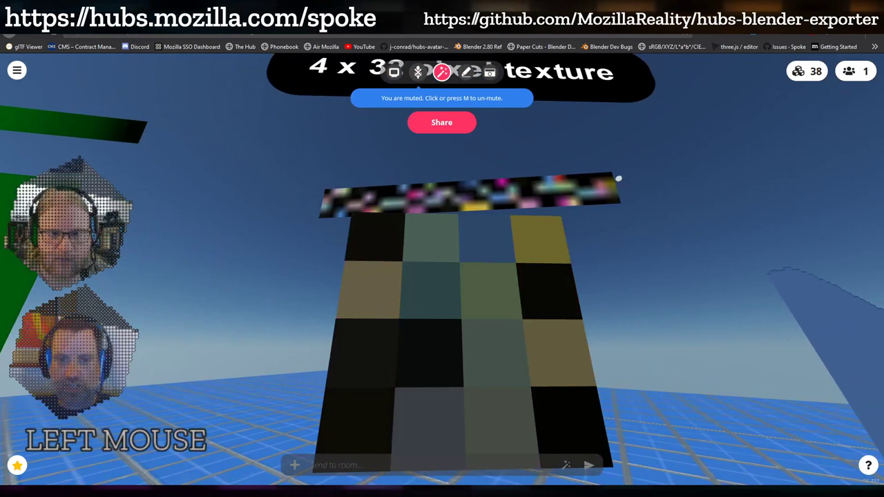
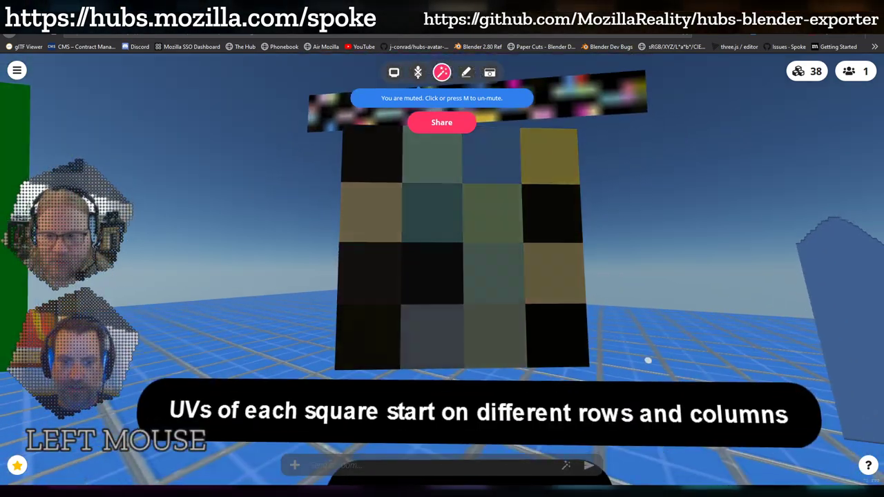
key("s")
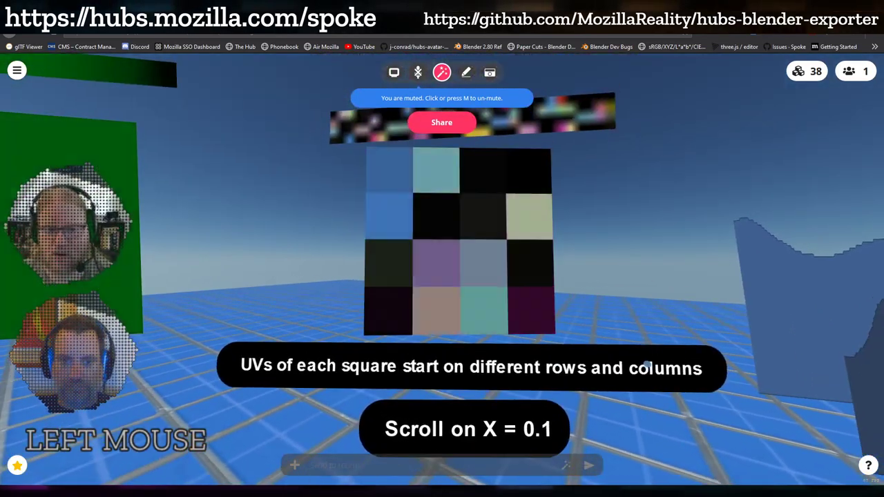
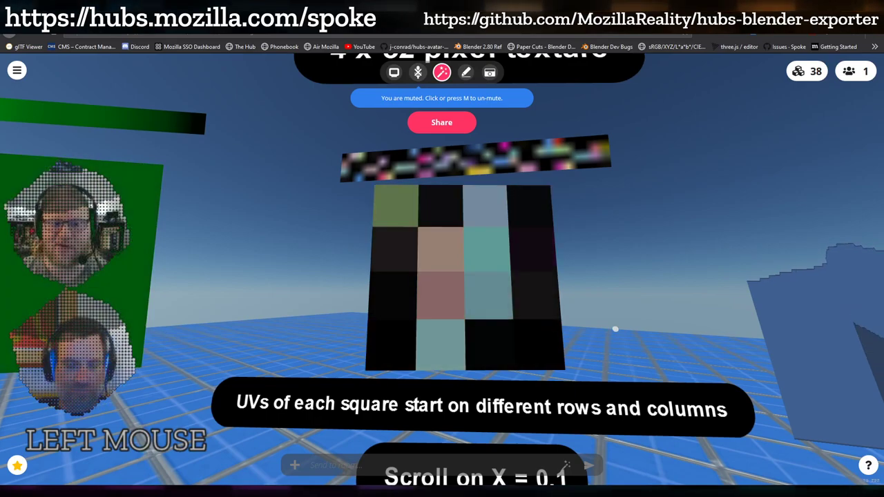
Walk over to the wooden frame holding the layered forest scenery.
key("s")
key("d")
key("s")
key("d")
key("w")
key("w")
key("d")
key("w")
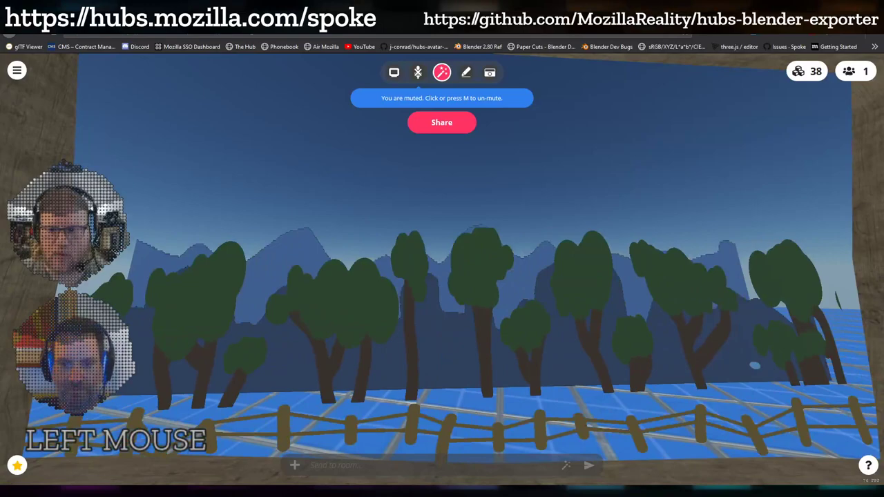
View the framed scenery from an angle, return in front of it, then back off to see the whole frame.
key("a")
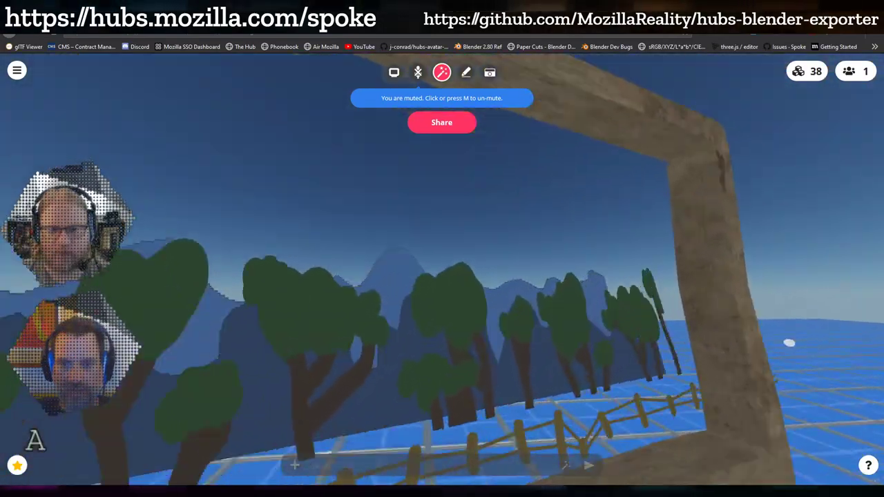
key("s")
key("w")
key("d")
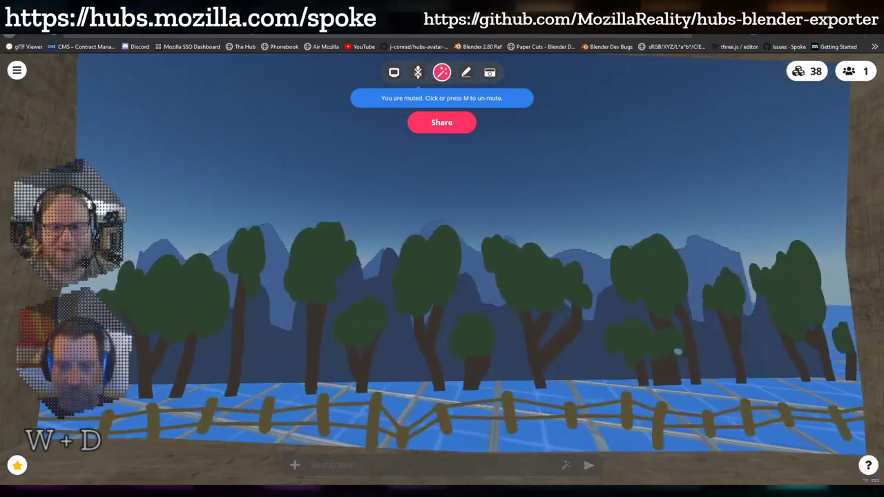
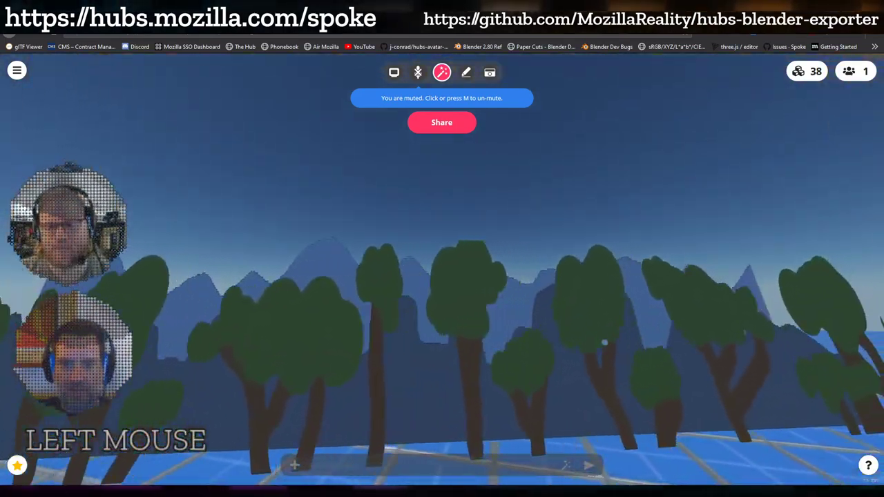
key("d")
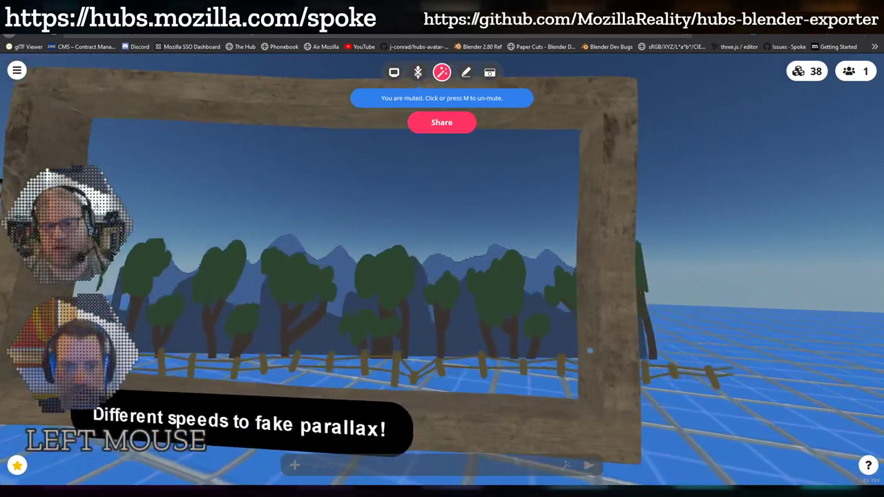
Circle around the frame's side and walk back in front to watch the parallax layers shift.
key("d")
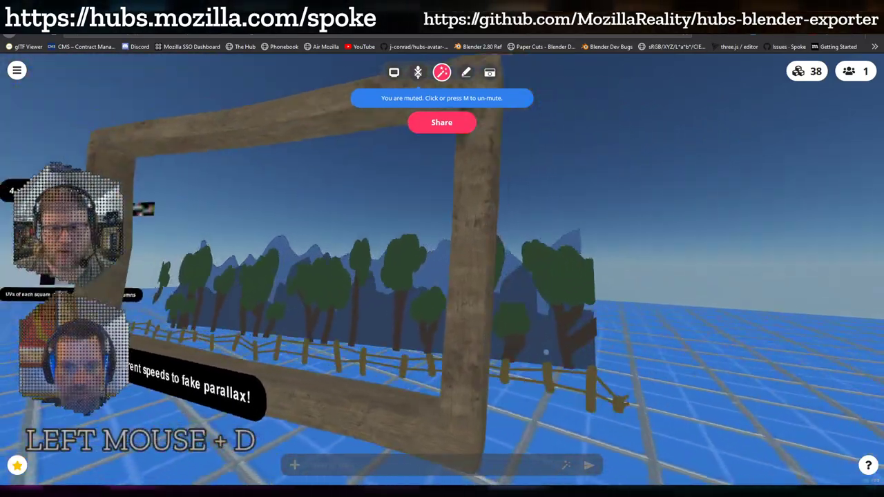
key("a")
key("shift+a")
key("w")
key("d")
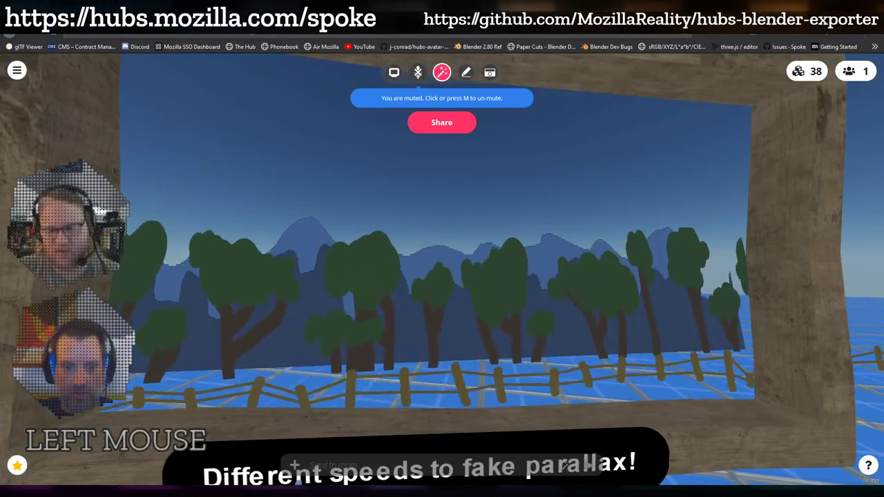
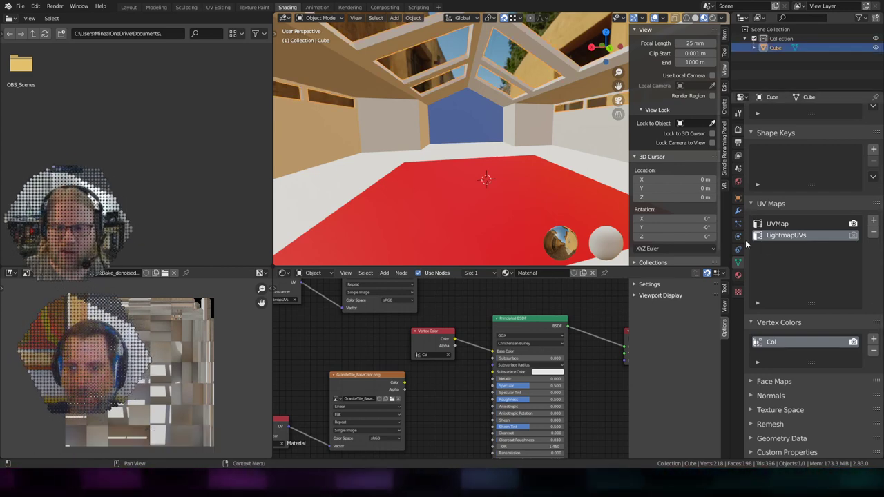
Show the cube's object settings with its Hubs components section.
left_click(737, 197)
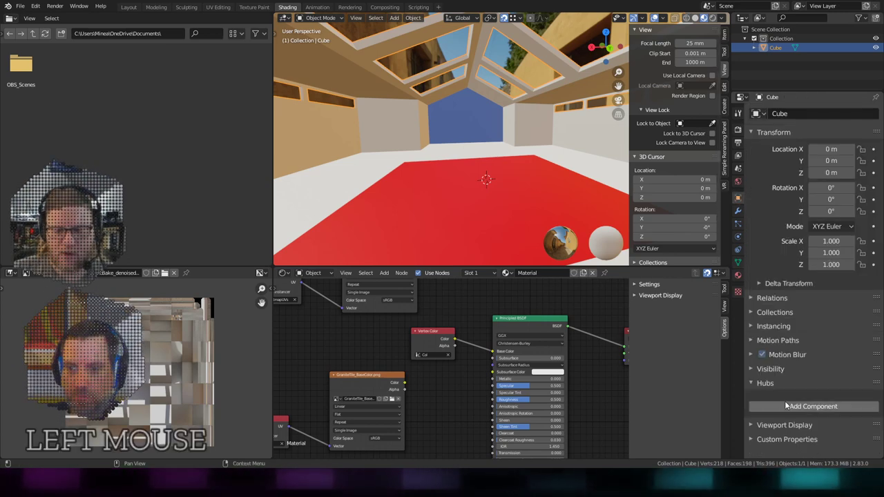
scroll("down", 3)
left_click(879, 358)
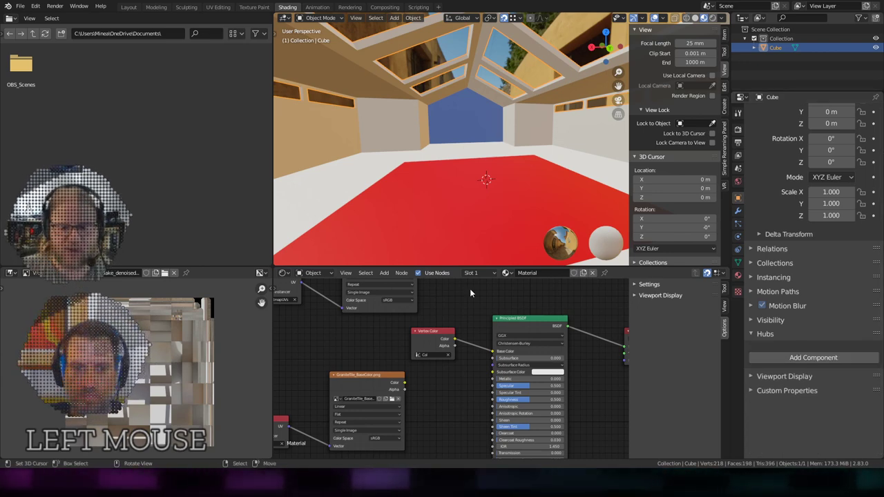
Delete the Vertex Color node so the room shows its baked brick and stone textures.
left_click(433, 348)
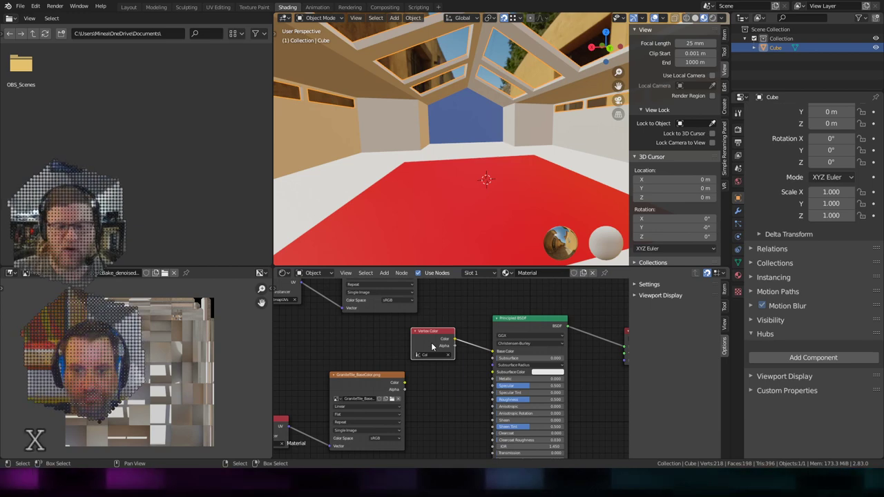
left_click(411, 387)
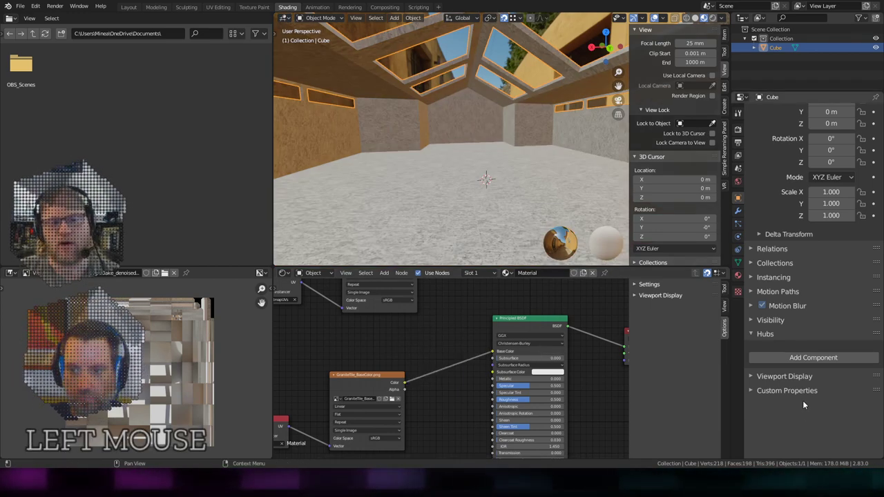
left_click(397, 400)
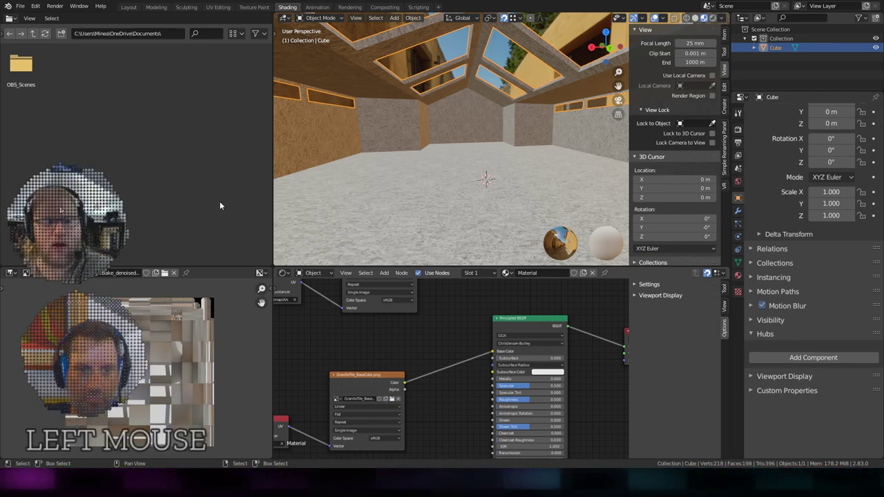
left_click(224, 175)
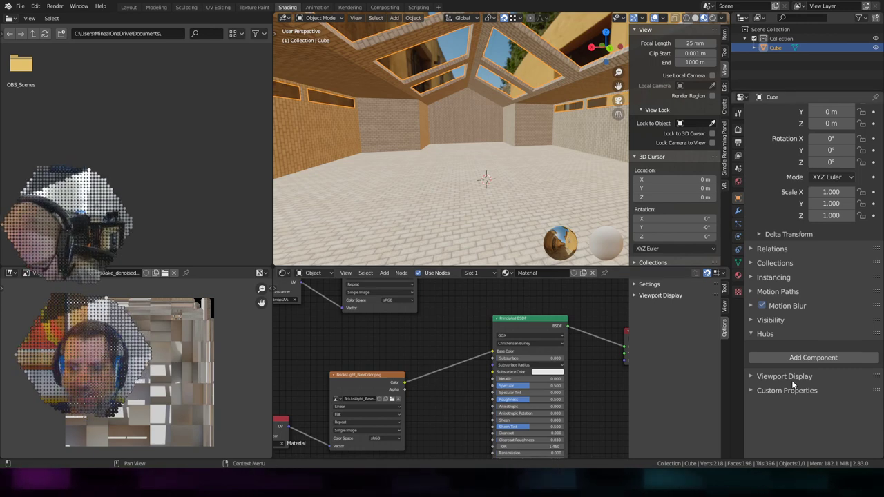
Add a uv-scroll Hubs component to the cube with speed 0.10 and 0.00.
left_click(803, 359)
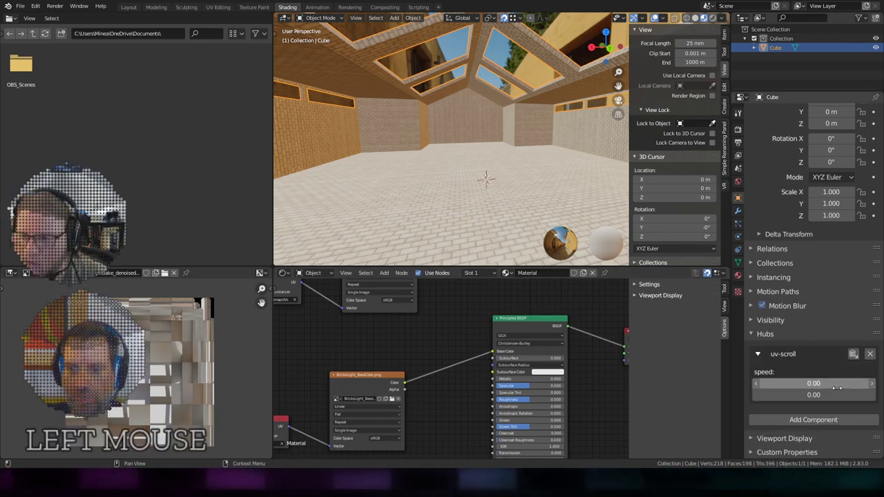
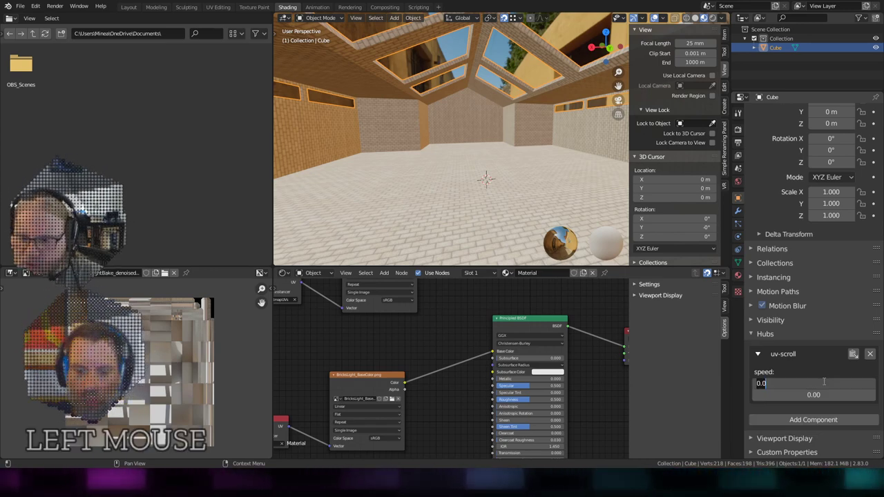
key("Return")
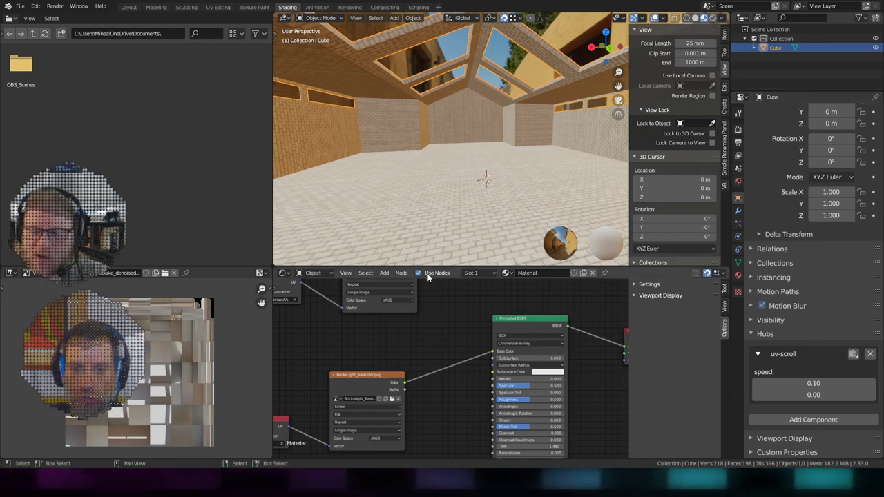
scroll("down", 3)
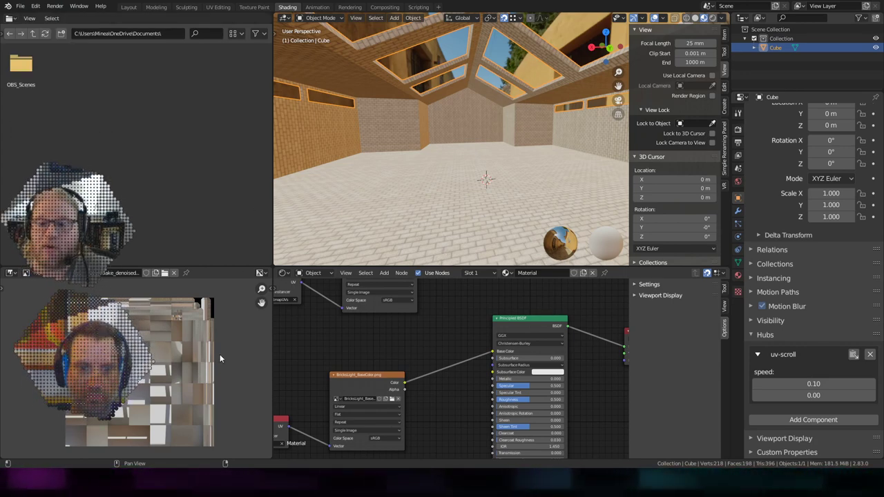
Bring up the Quick Favorites list of node types in the Shader Editor.
left_click(225, 372)
key("s")
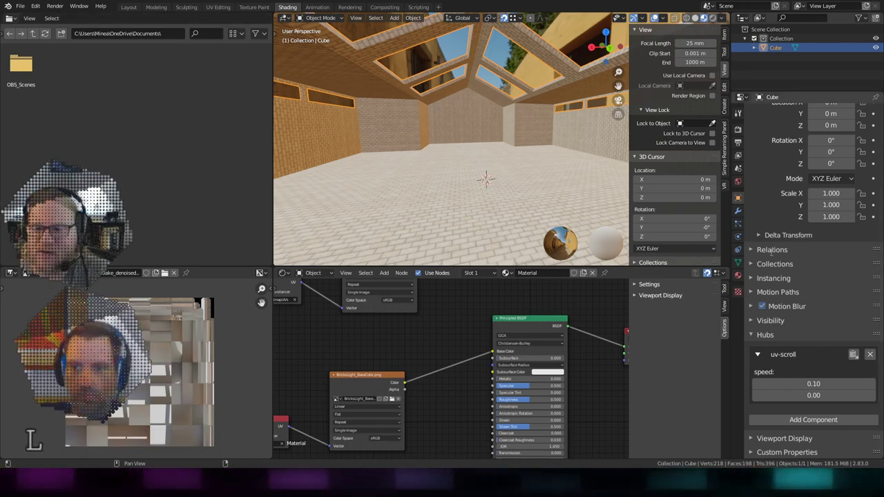
left_click(727, 249)
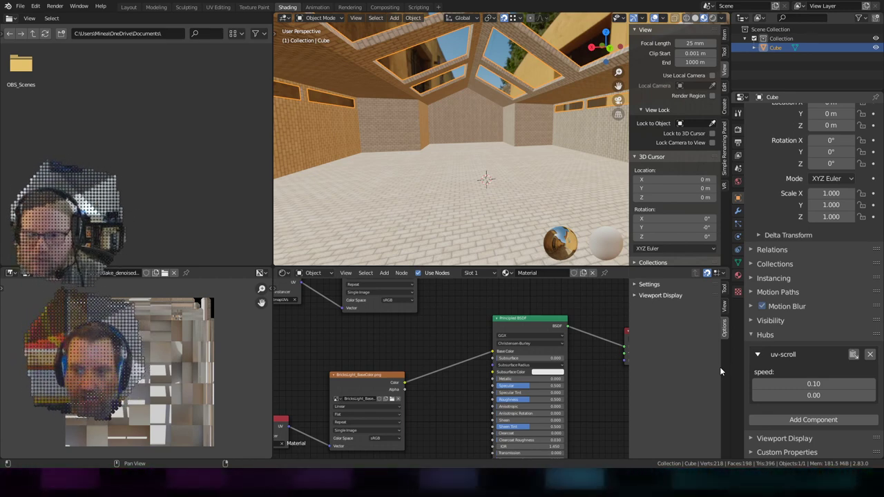
left_click(724, 370)
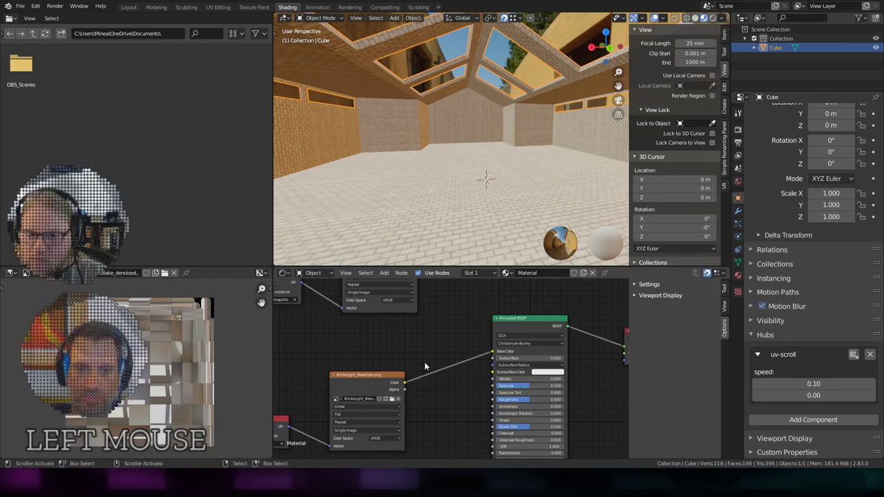
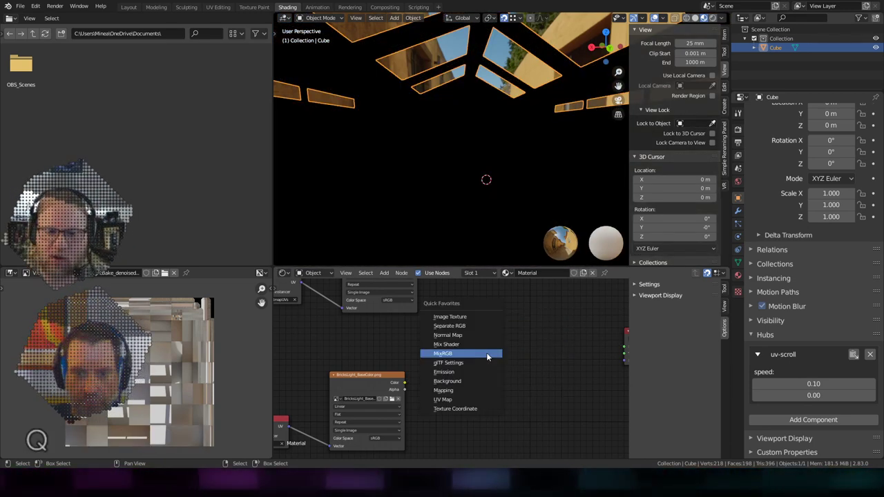
Dismiss the favourites list and inspect the World Background node.
left_click(475, 384)
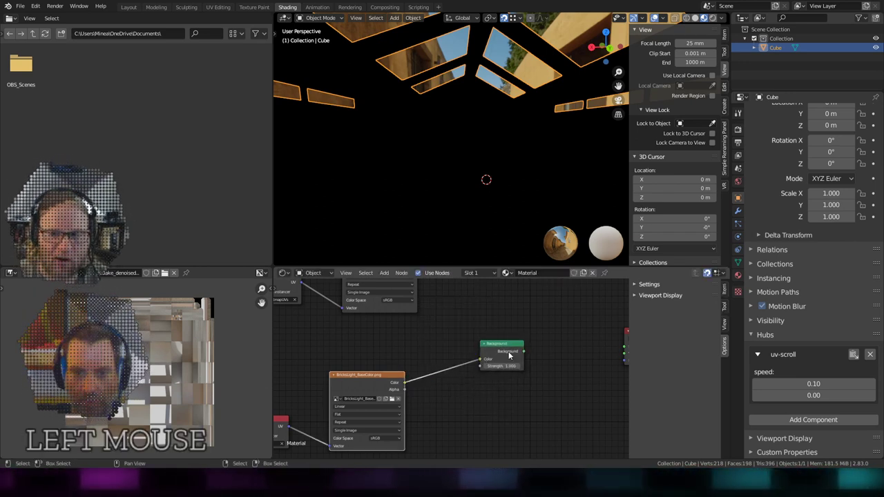
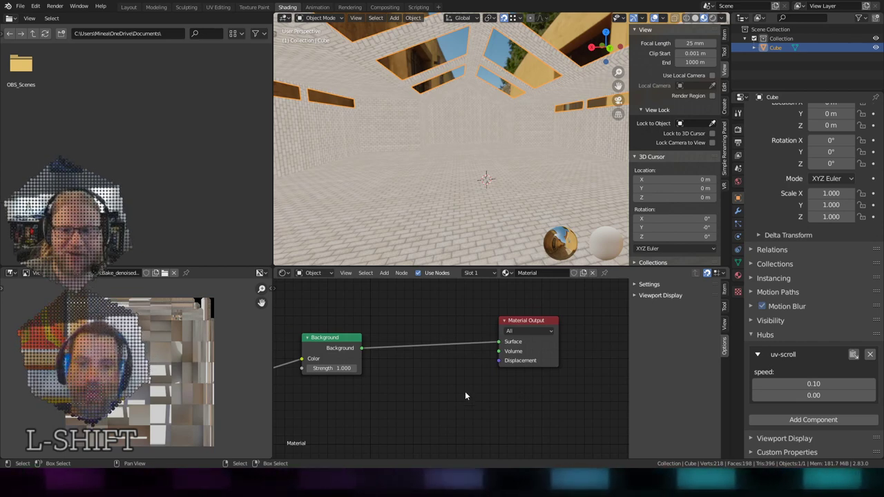
right_click(533, 326)
scroll("up", 3)
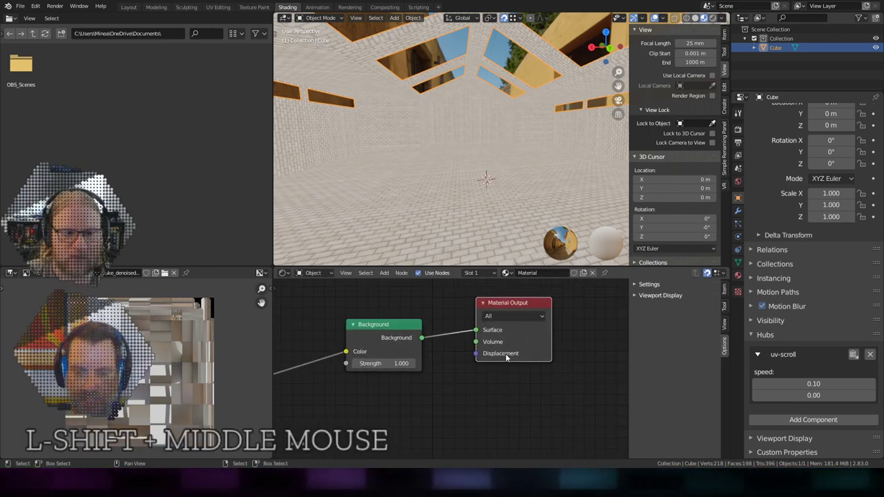
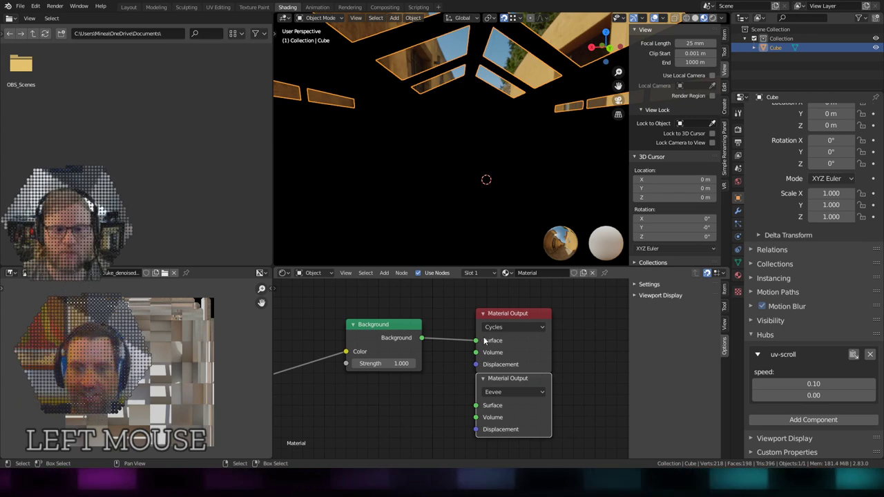
Leave one Material Output fed by Background, targeting All renderers.
left_click(522, 381)
key("x")
left_click(511, 329)
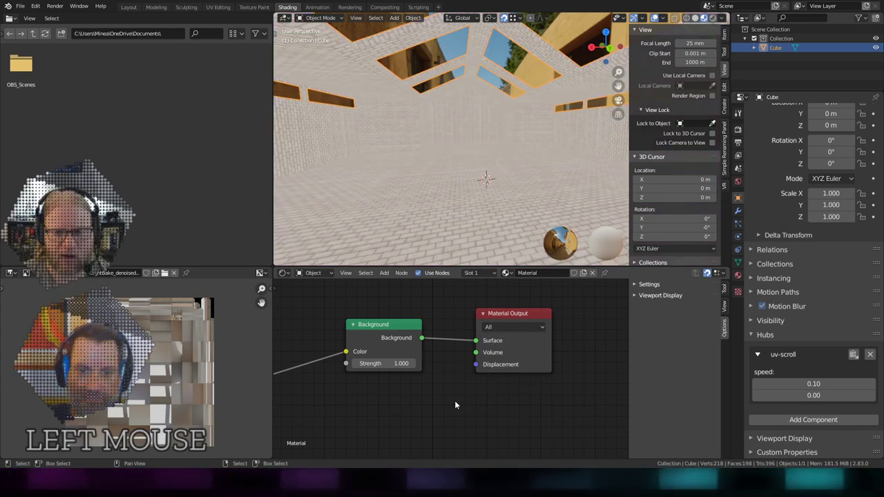
scroll("down", 3)
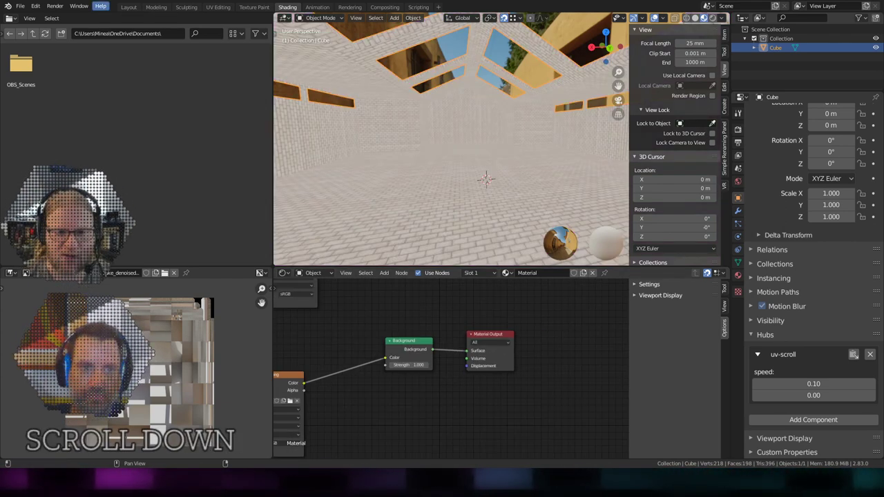
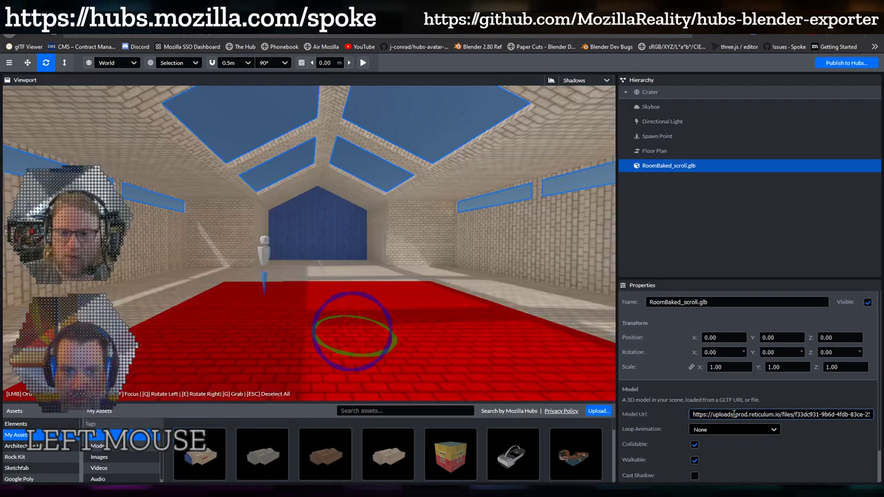
Deselect RoomBaked_scroll.glb and orbit around the brick room with the red floor.
left_click(318, 232)
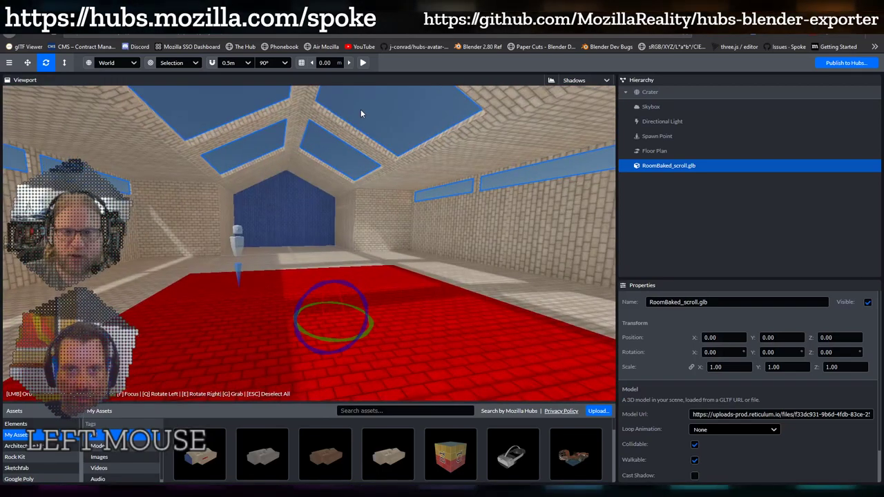
left_click(368, 67)
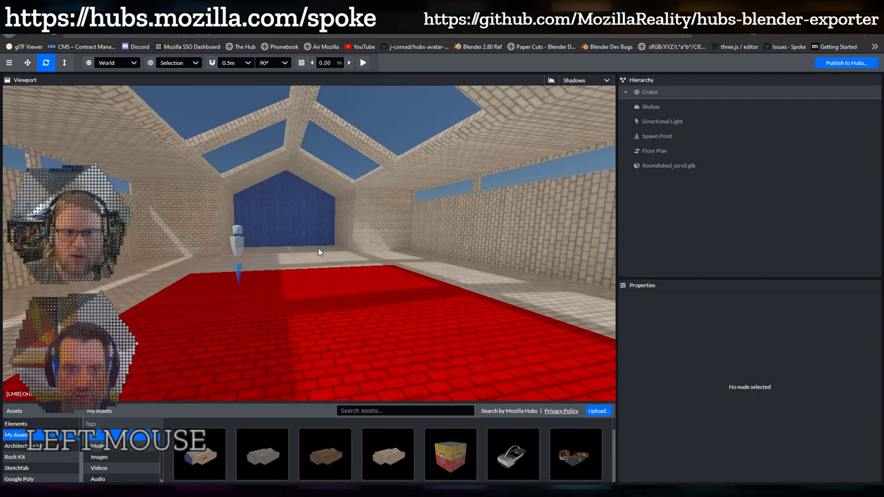
middle_click(434, 240)
left_click(365, 228)
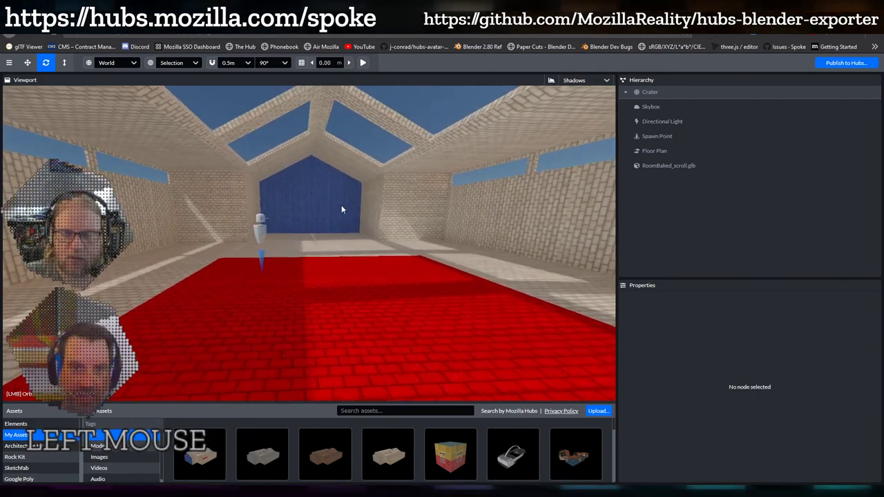
scroll("up", 3)
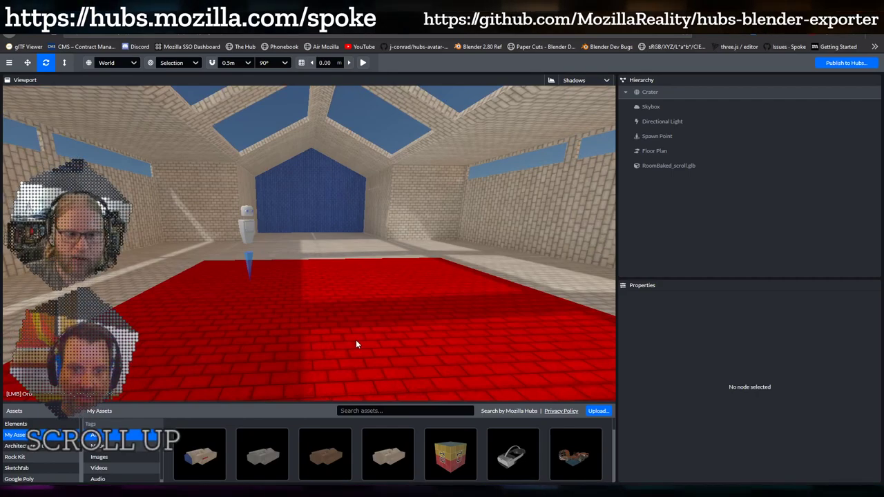
scroll("down", 3)
Open the published scene as a live Hubs room.
left_click(248, 317)
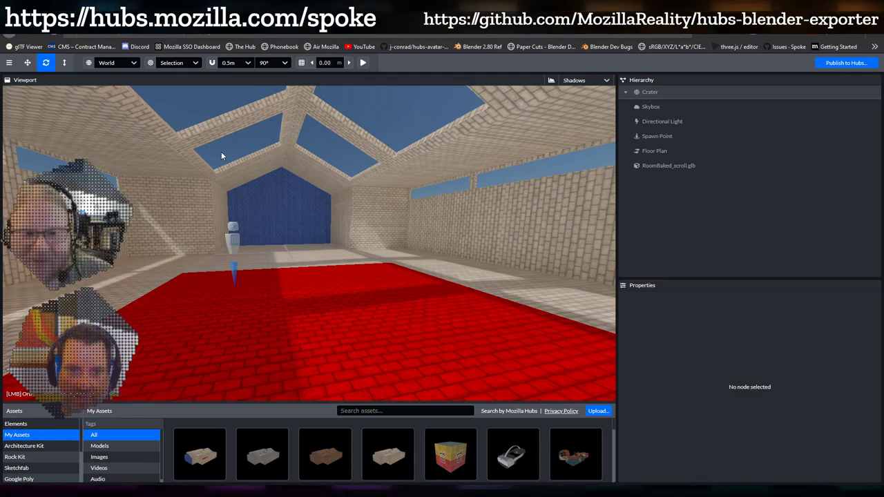
scroll("down", 3)
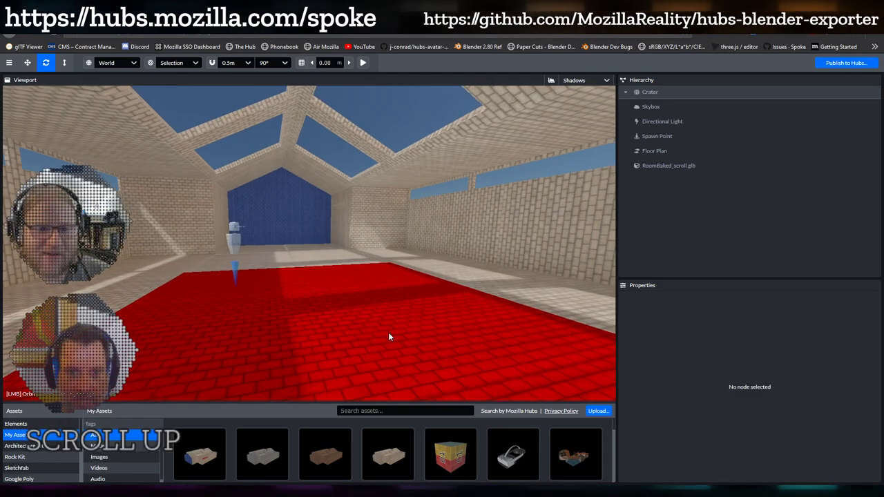
left_click(376, 303)
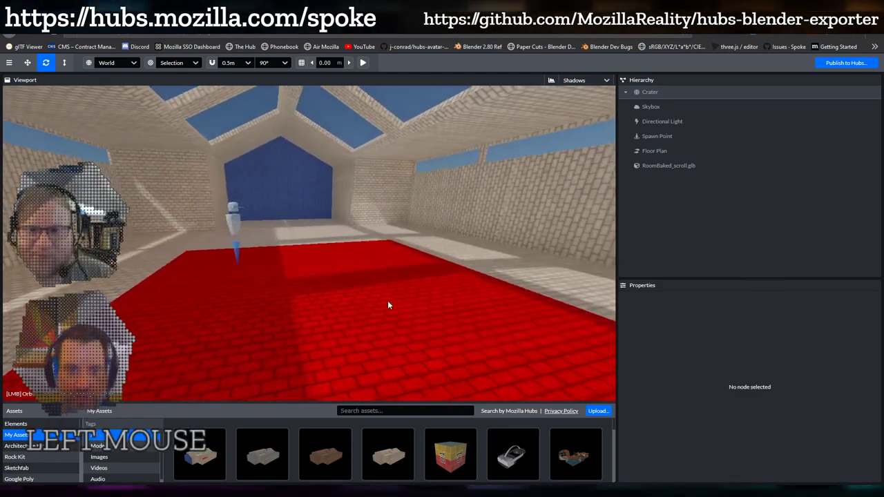
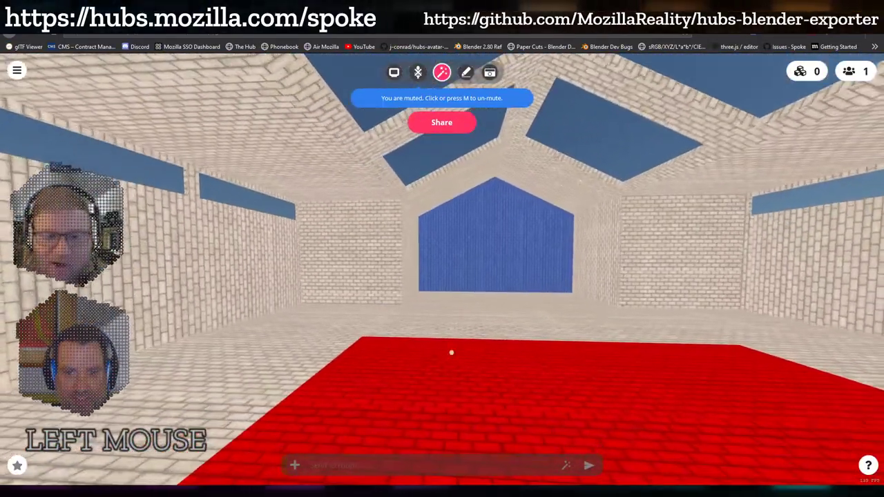
Walk into the brick room, approach the wall, turn to the corner and step back.
key("w")
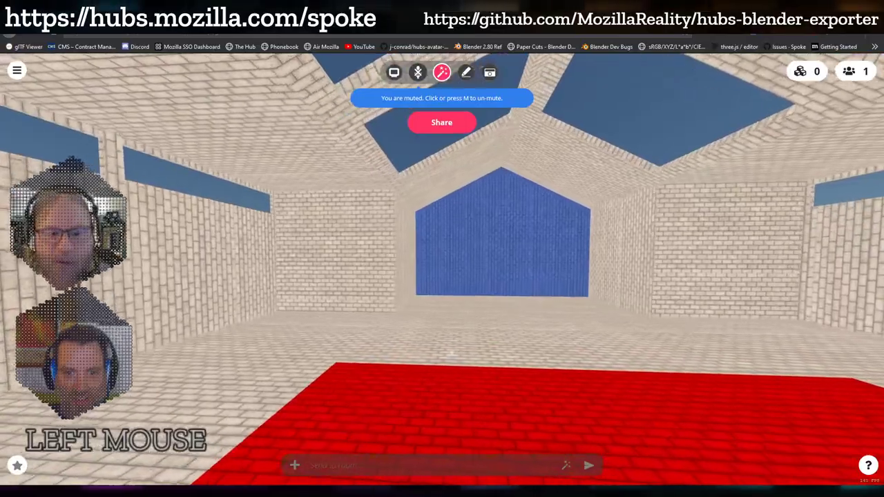
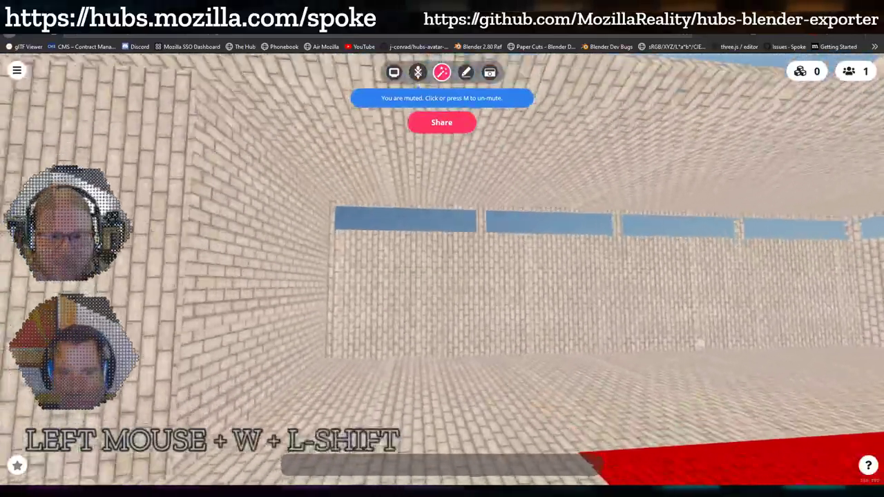
key("w")
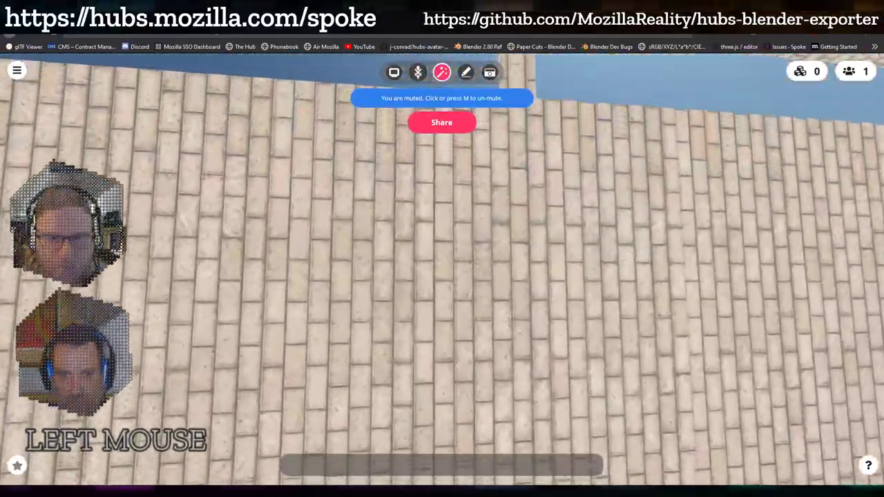
key("a")
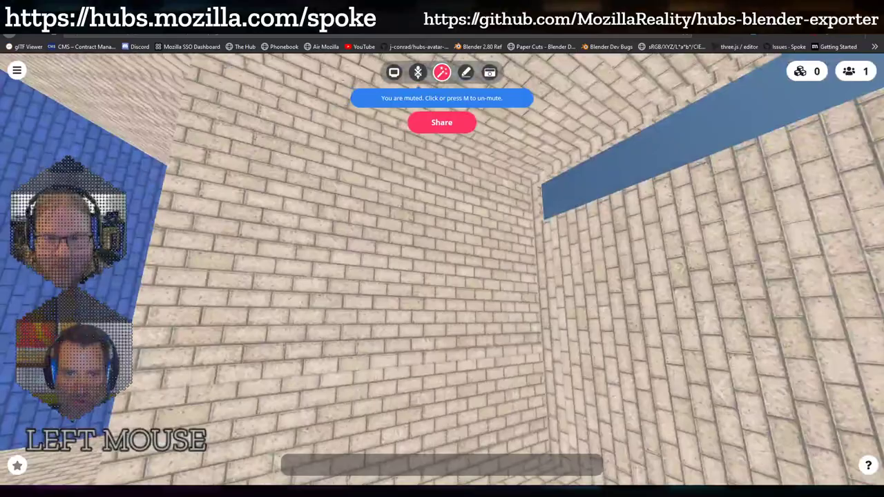
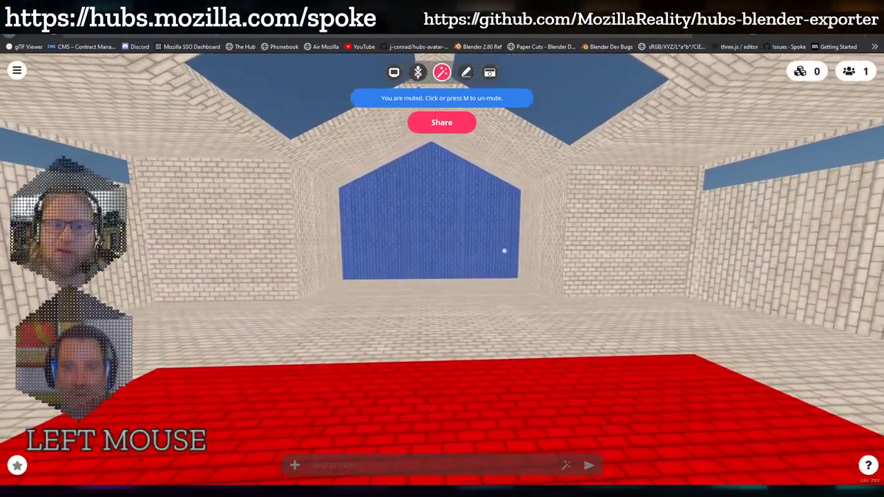
key("s")
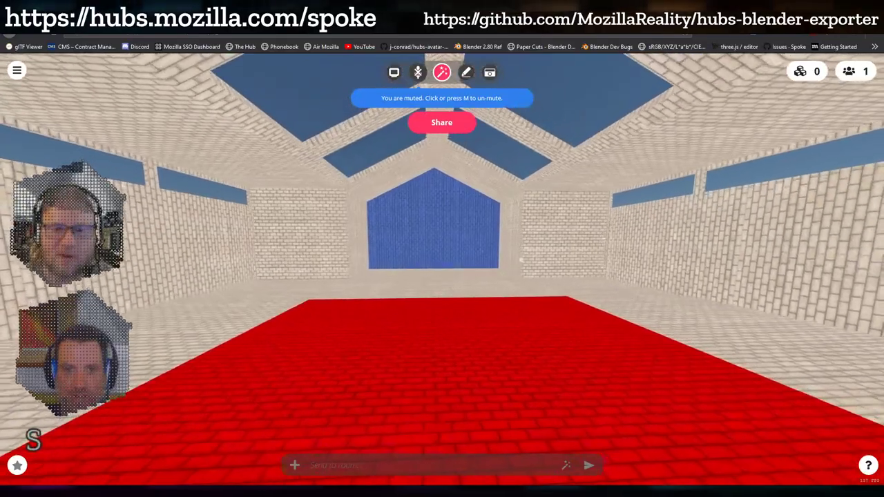
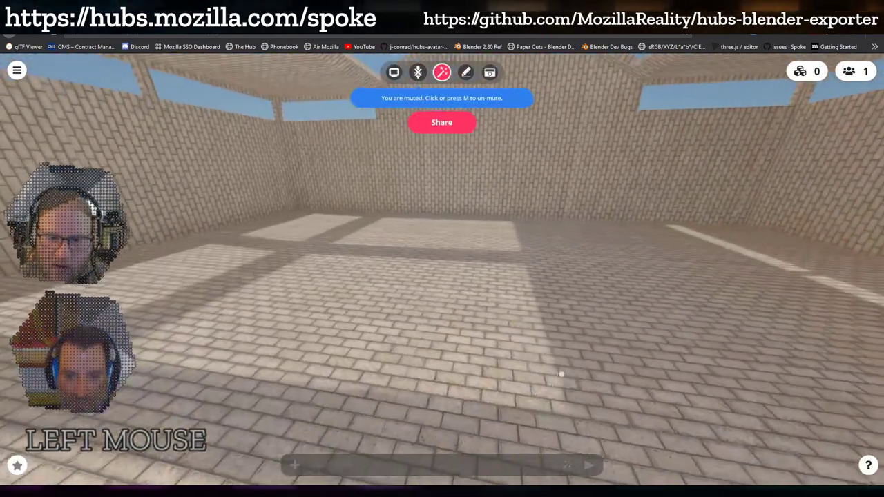
key("d")
key("w")
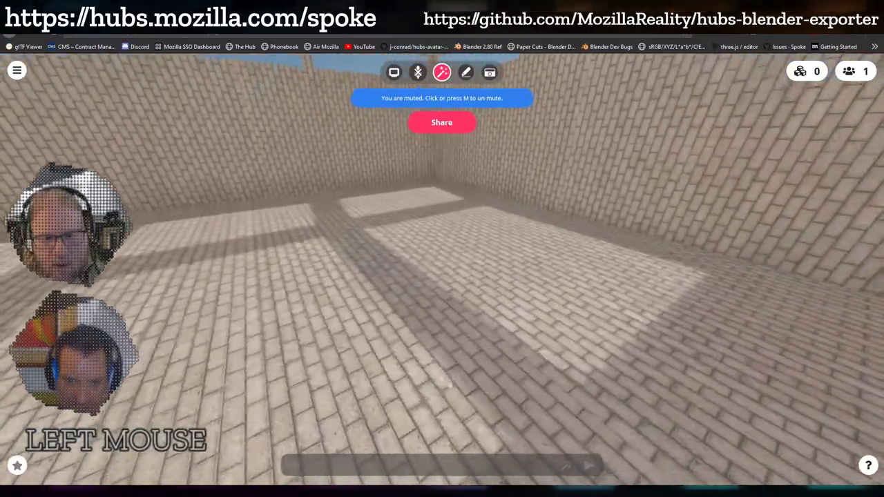
key("d")
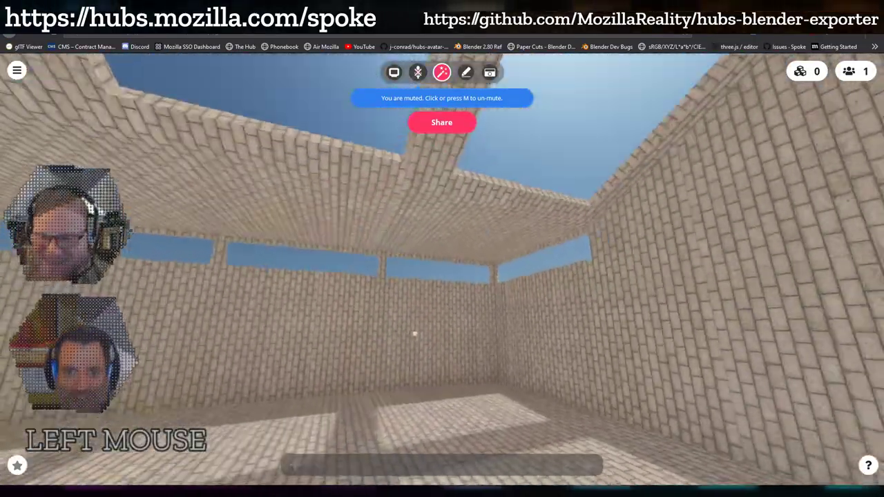
key("w")
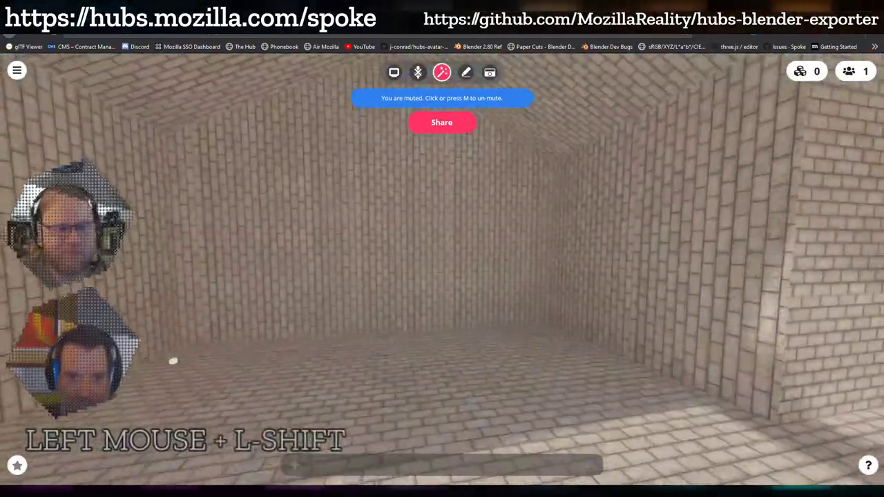
key("shift+a")
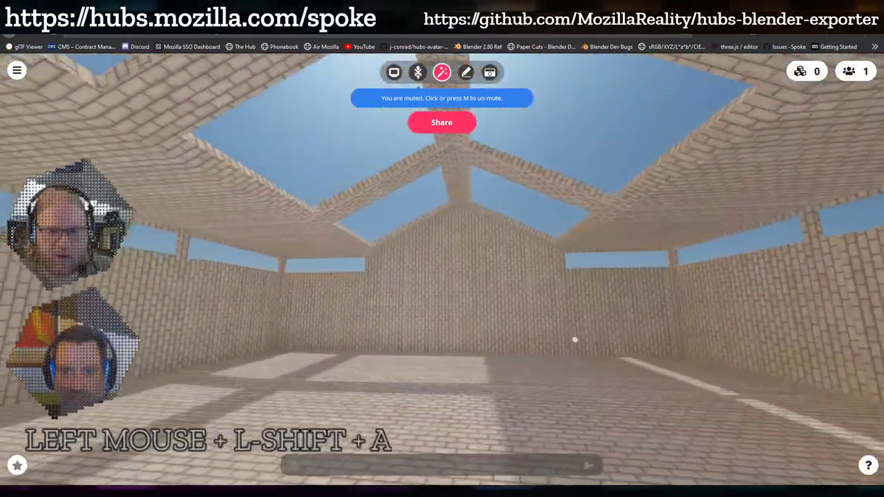
key("a")
key("s")
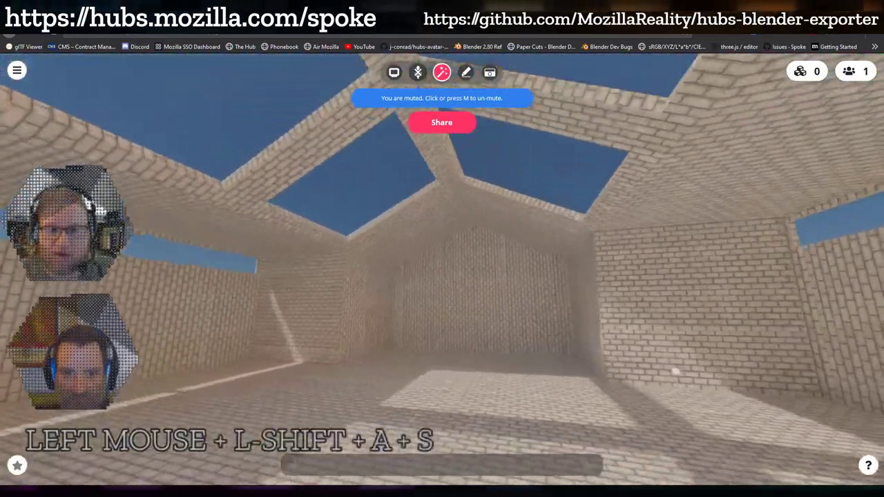
key("shift+d")
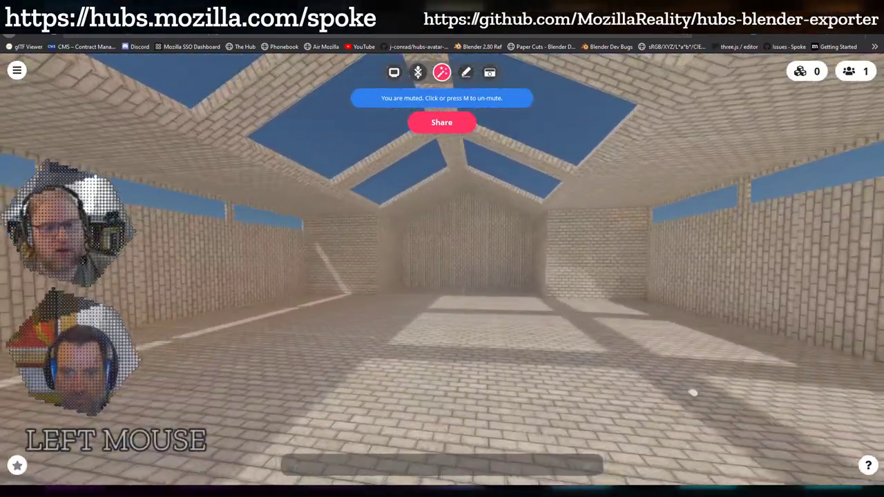
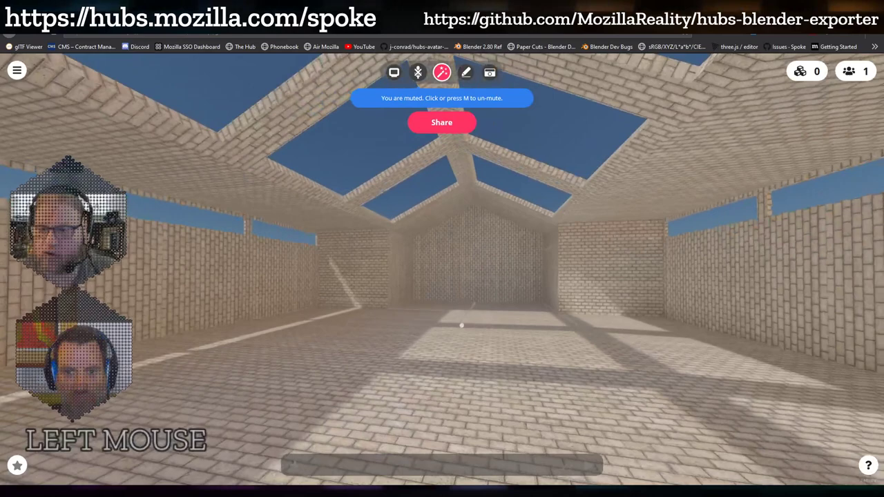
scroll("down", 3)
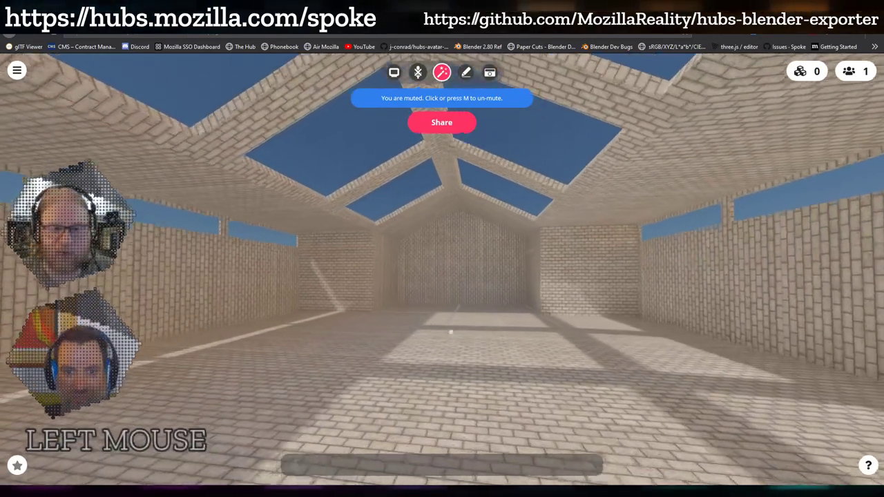
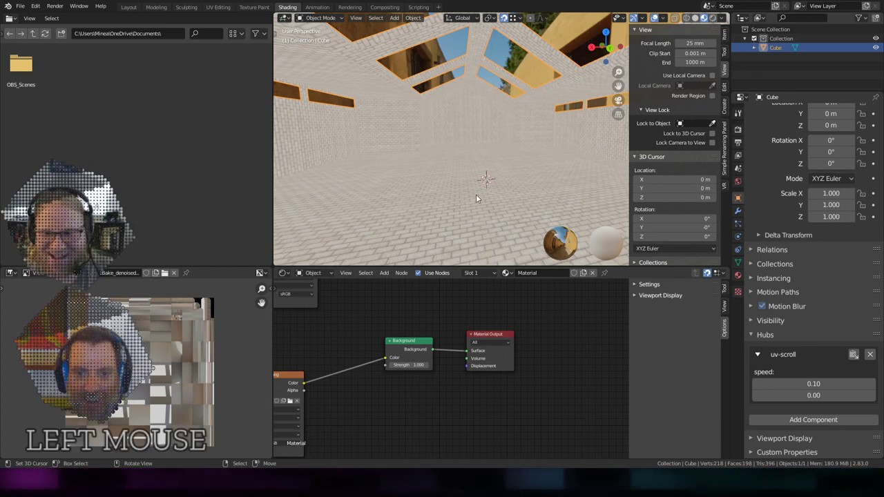
Enter Edit Mode on the Cube and switch to the UV Editing workspace.
key("Tab")
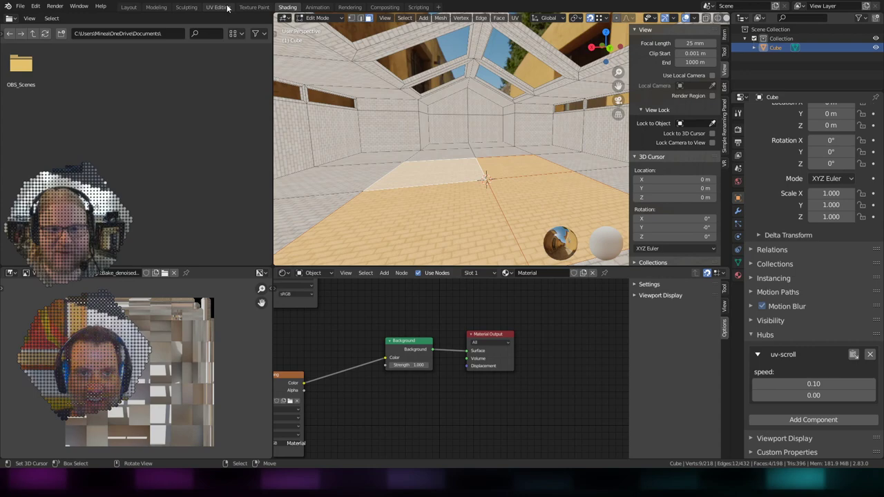
left_click(226, 8)
Inspect wall faces on the UVMap layout and rotate one wall's UV island slightly.
scroll("down", 3)
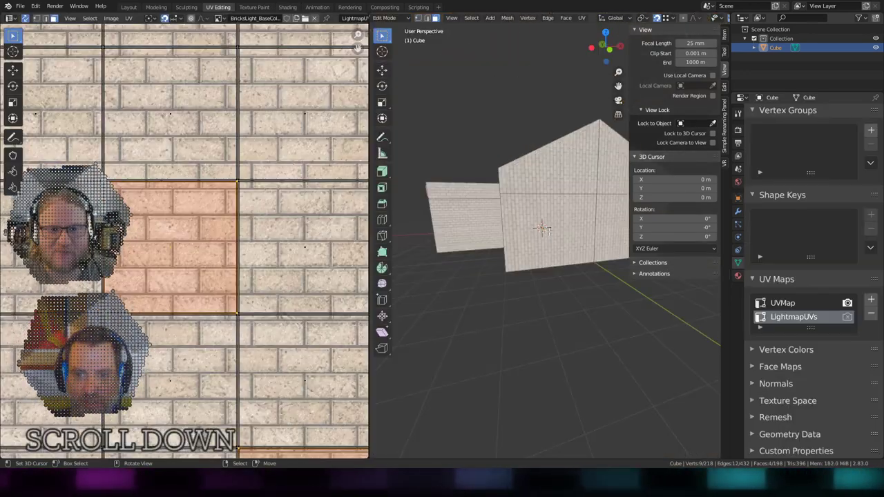
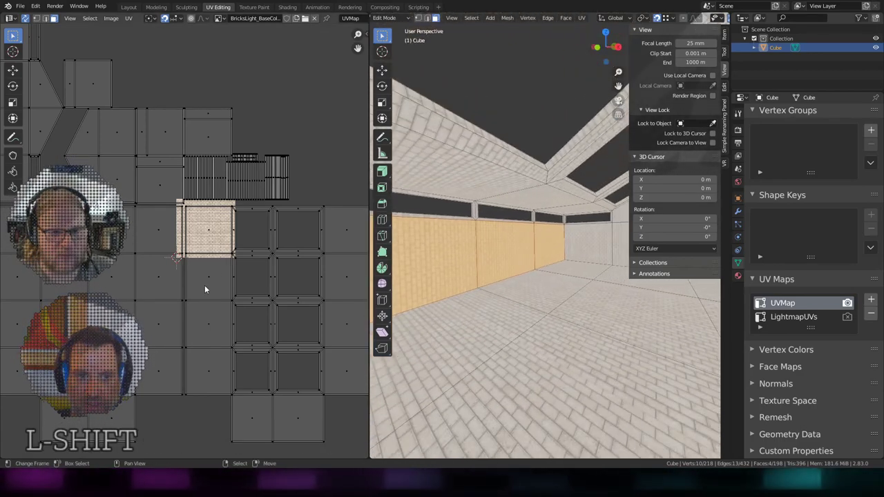
scroll("up", 3)
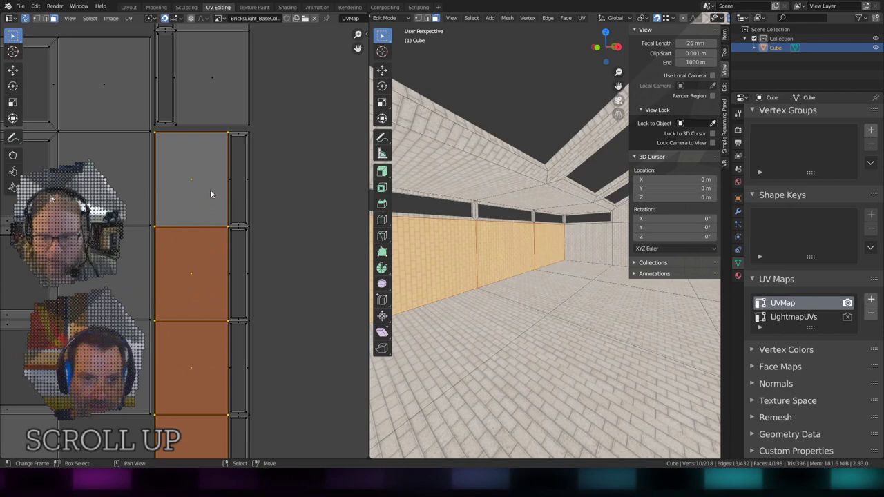
scroll("up", 3)
scroll("down", 3)
scroll("up", 3)
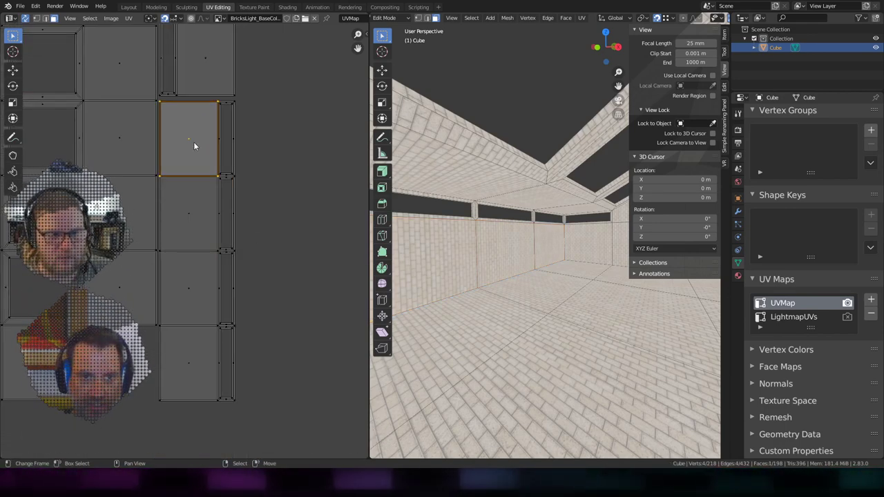
key("r")
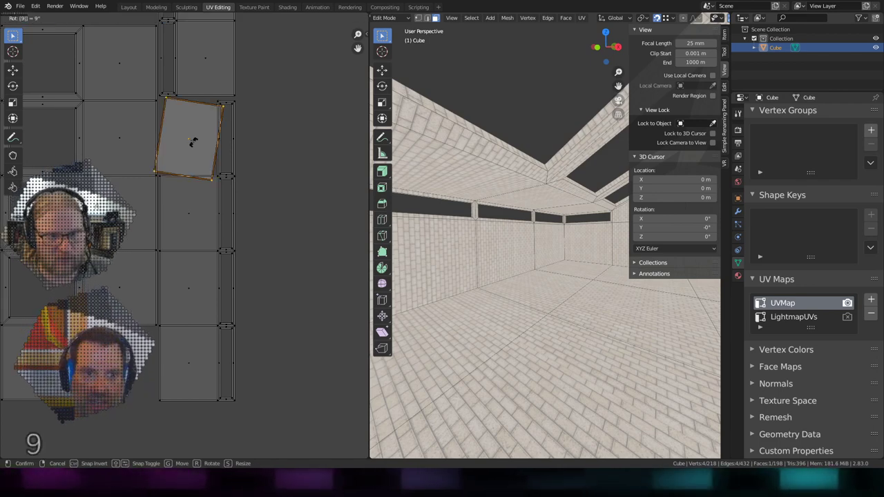
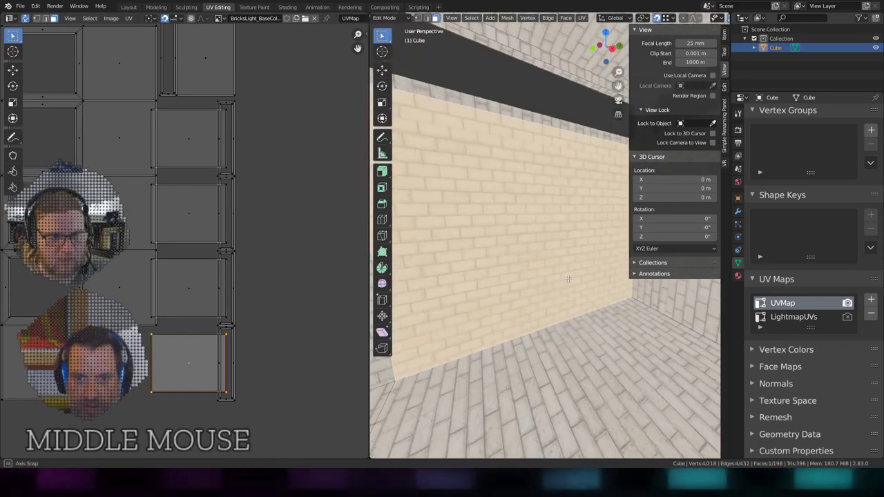
scroll("down", 3)
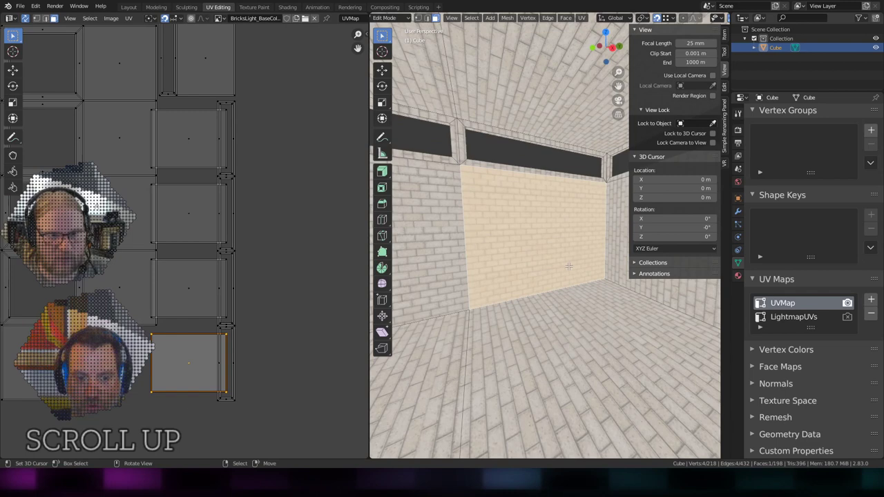
scroll("up", 3)
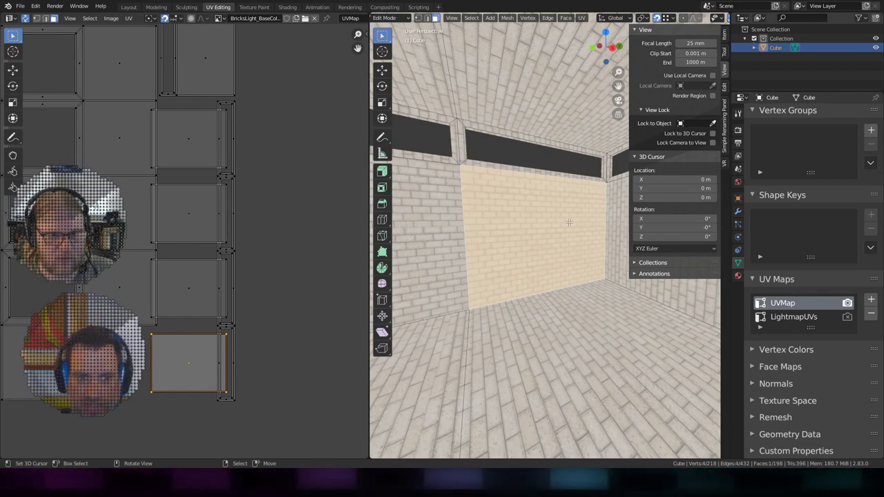
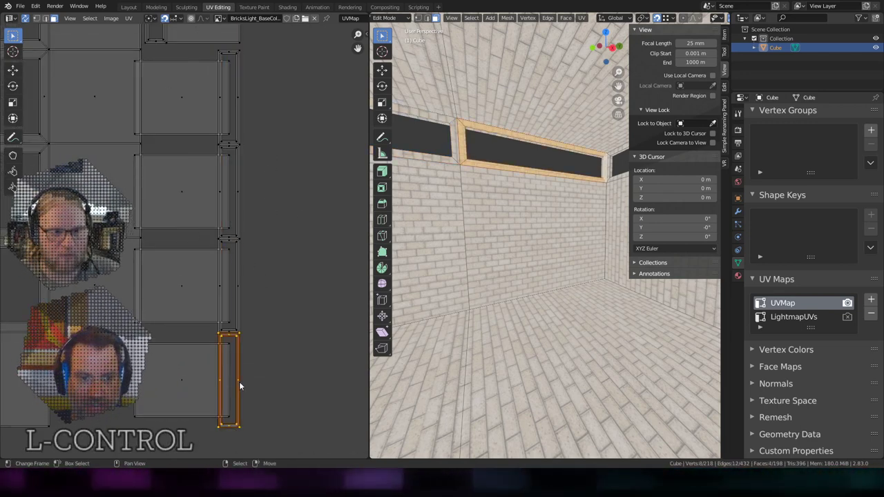
Select the window-frame strip faces and inspect their UV strips.
right_click(242, 382)
scroll("up", 3)
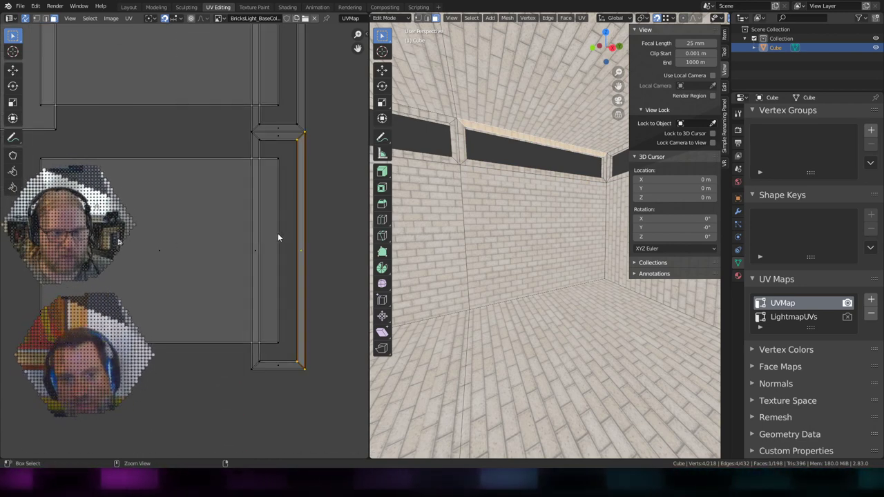
scroll("down", 3)
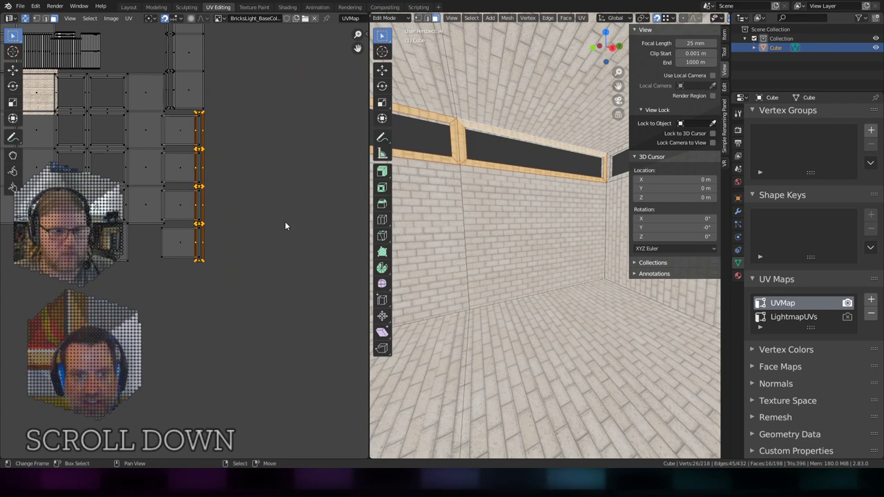
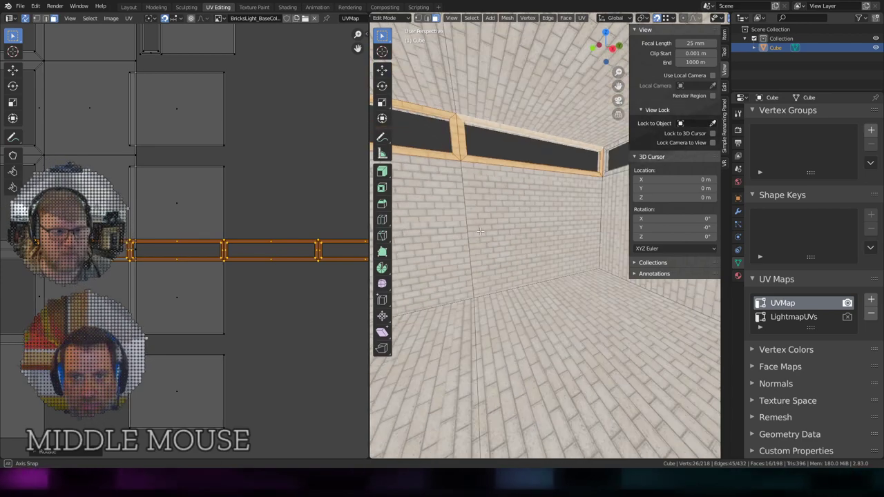
scroll("down", 3)
scroll("up", 3)
scroll("down", 3)
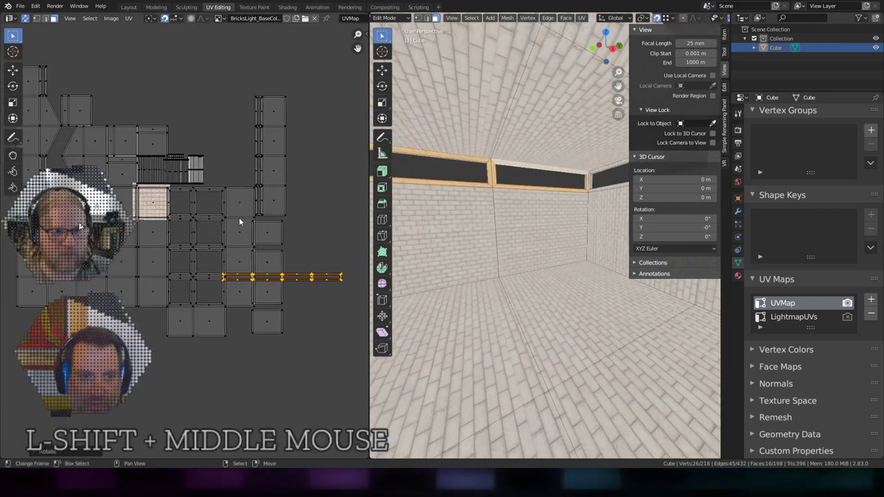
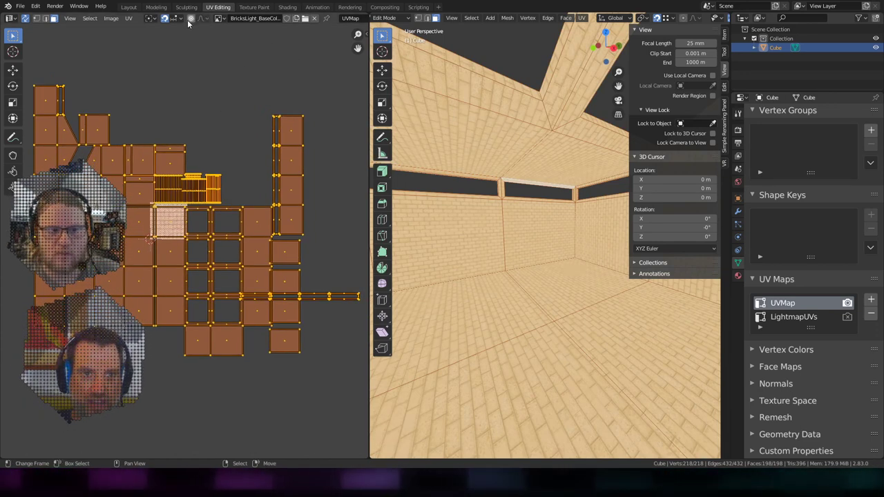
Enable proportional editing for UVs with the Random falloff.
left_click(199, 29)
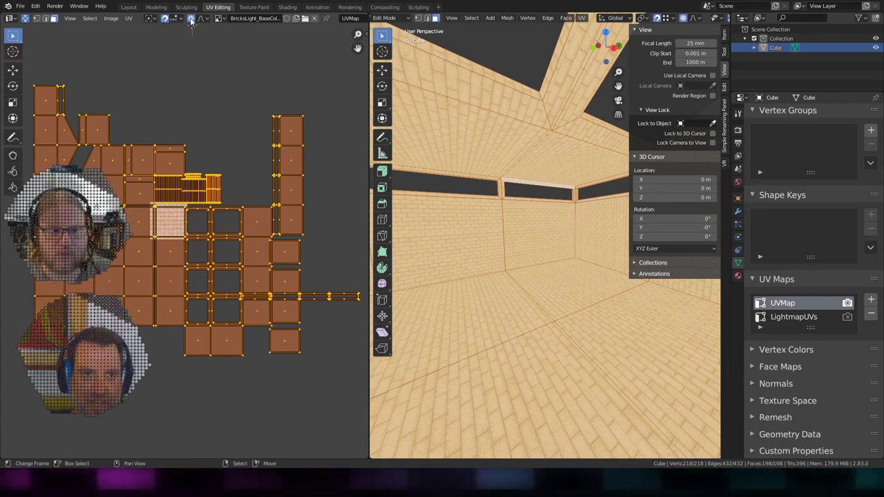
left_click(208, 22)
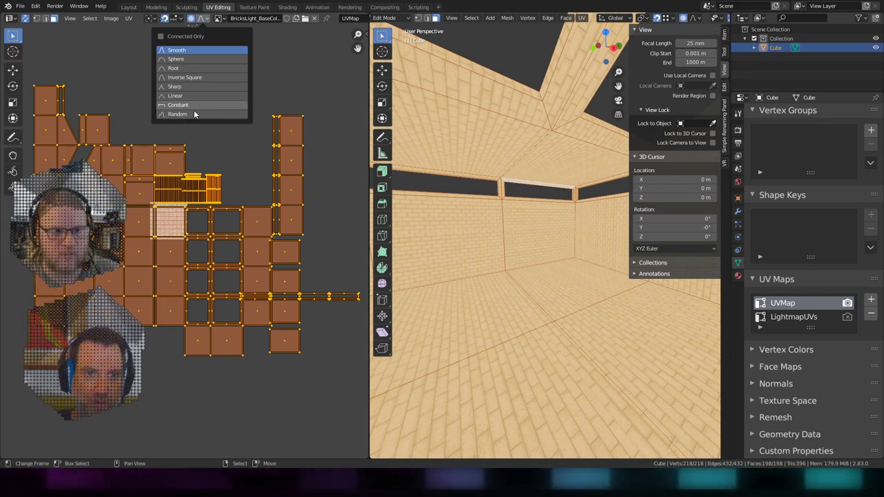
left_click(197, 120)
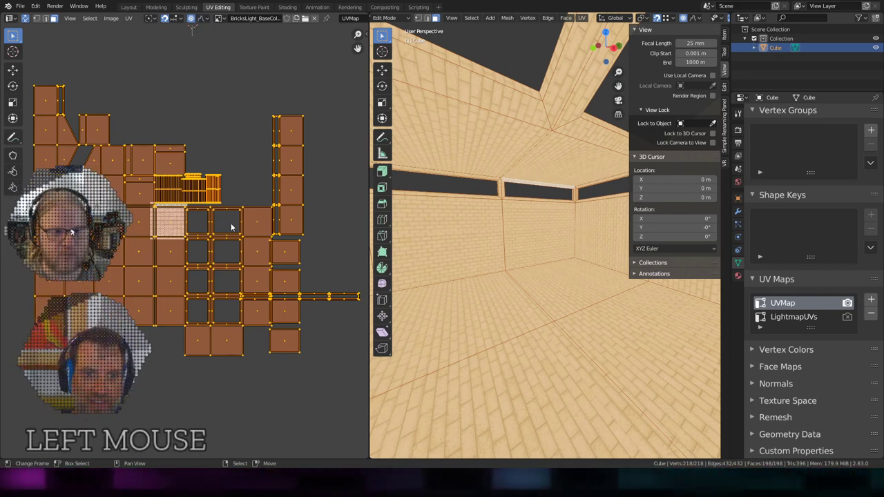
Clear the UV selection, start moving a UV vertex and cancel the move.
right_click(250, 212)
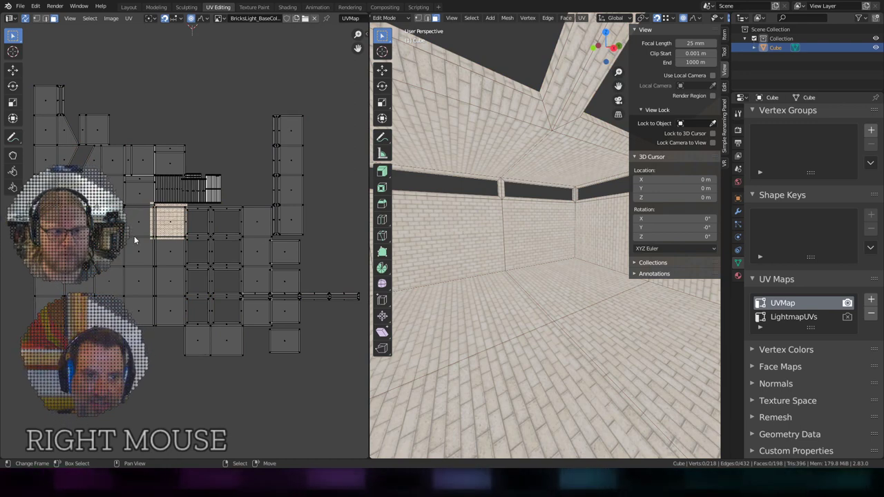
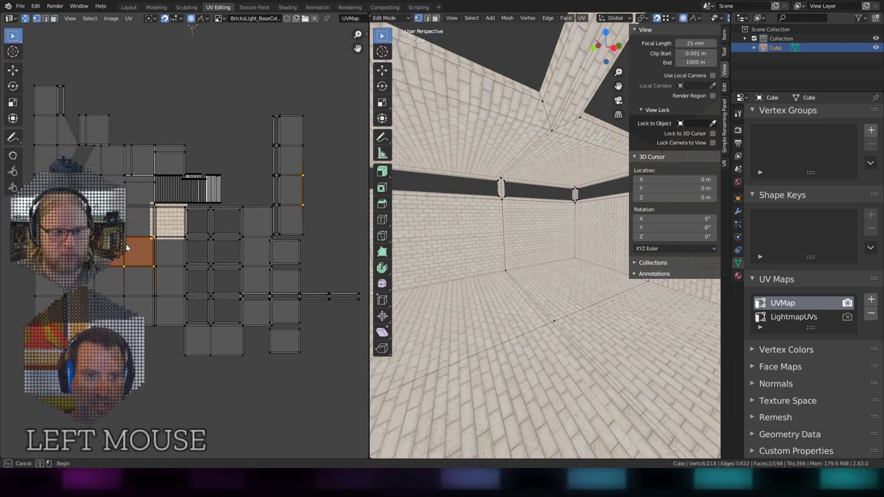
key("g")
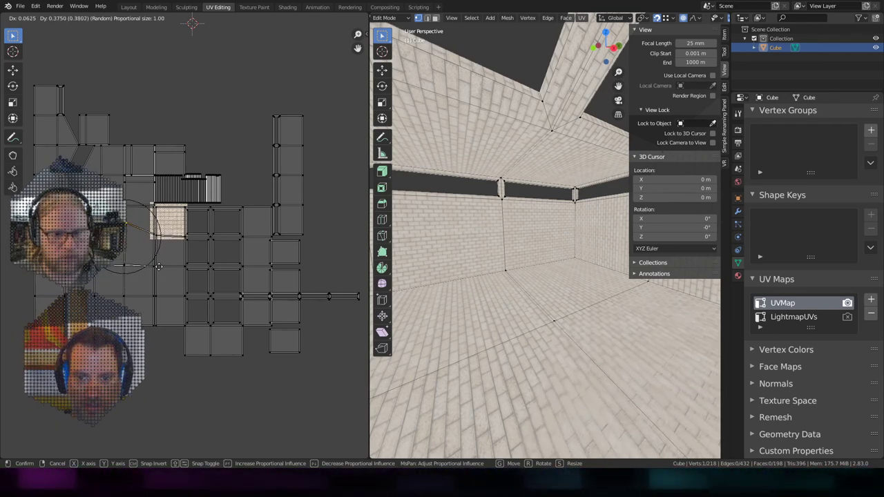
right_click(160, 288)
scroll("down", 3)
Move a UV vertex again with random proportional jitter across the walls.
key("g")
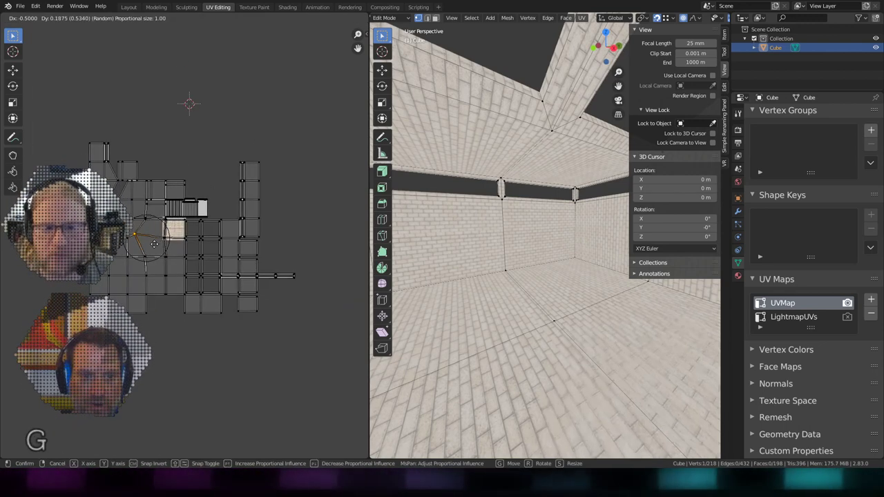
scroll("up", 3)
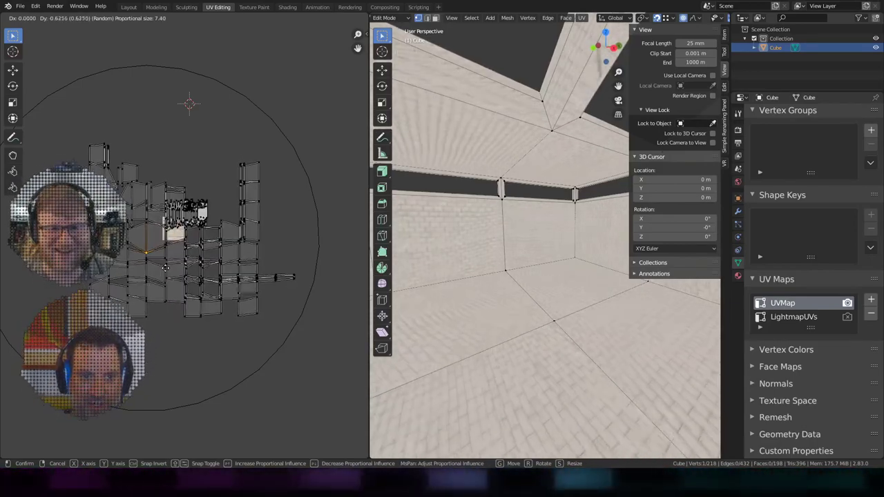
scroll("down", 3)
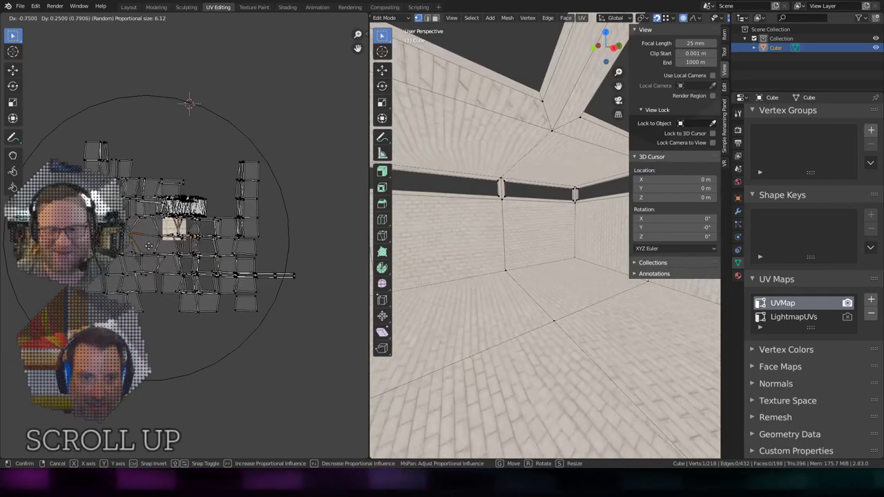
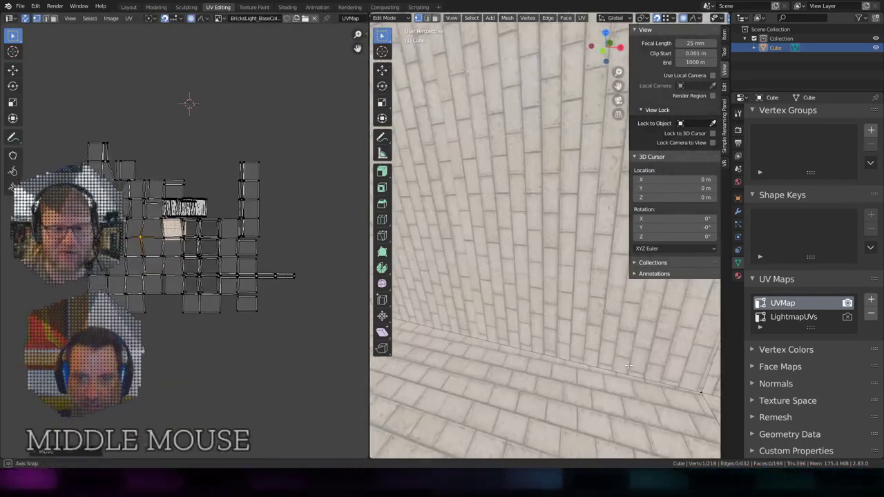
Select every UV island and begin grabbing the layout to slide it along X.
key("a")
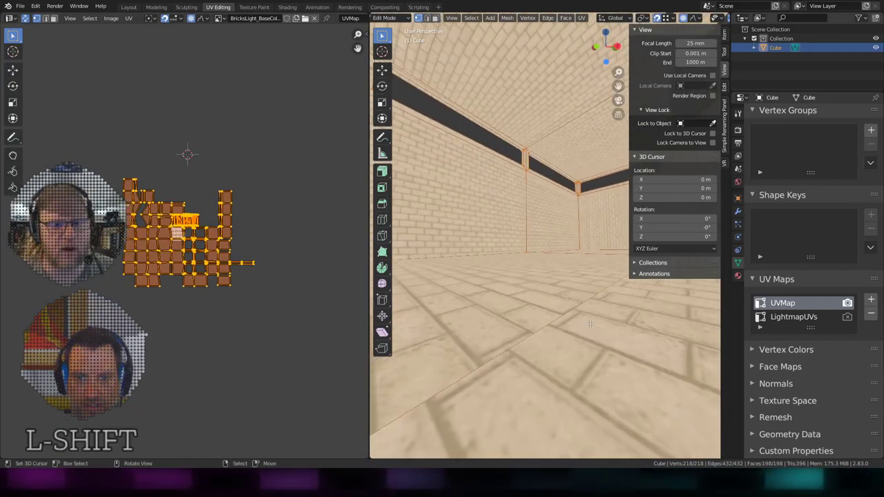
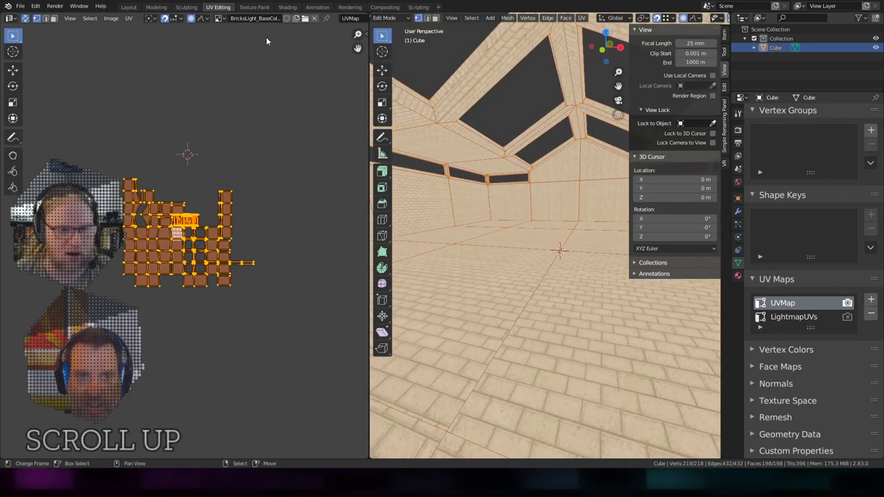
left_click(193, 19)
scroll("up", 3)
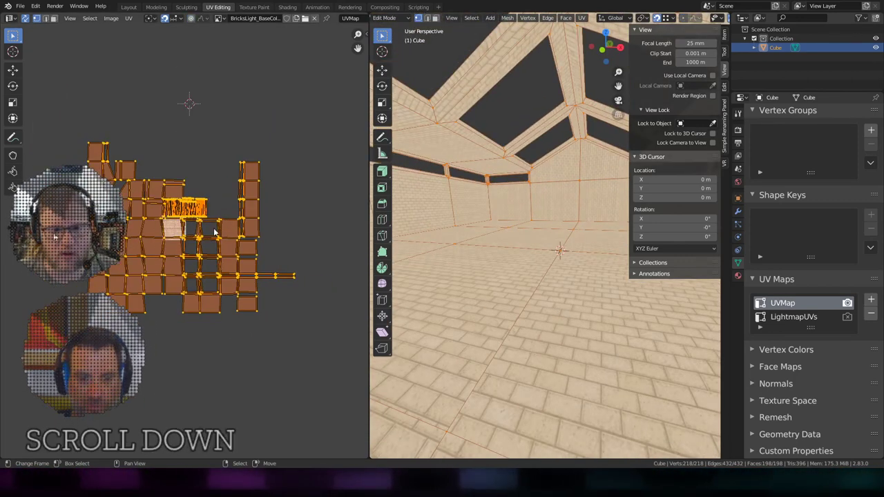
key("g")
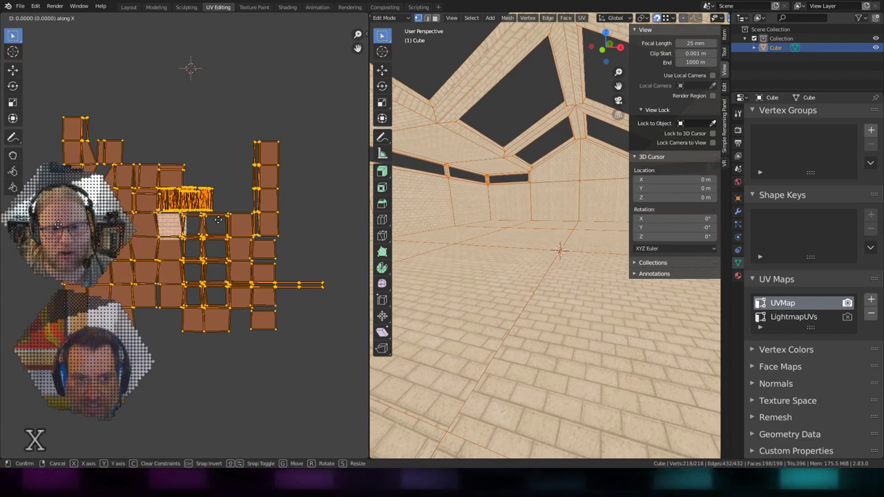
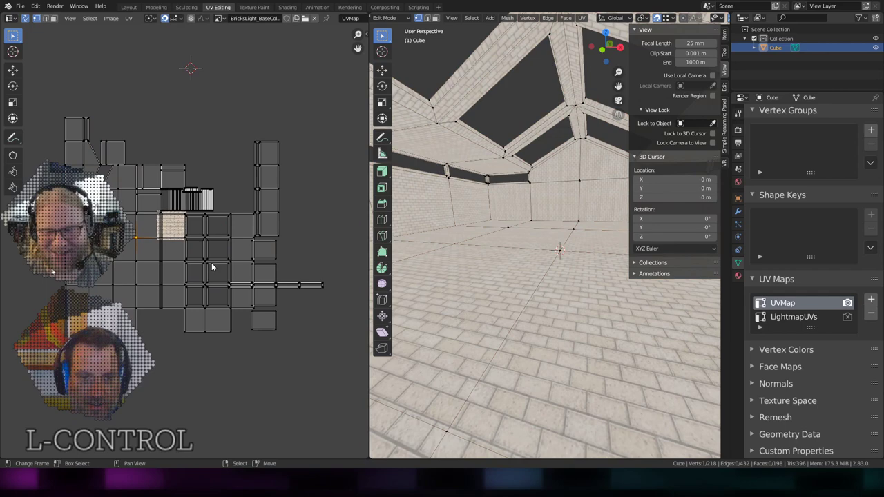
Zoom the viewport in toward the gable end wall.
scroll("up", 3)
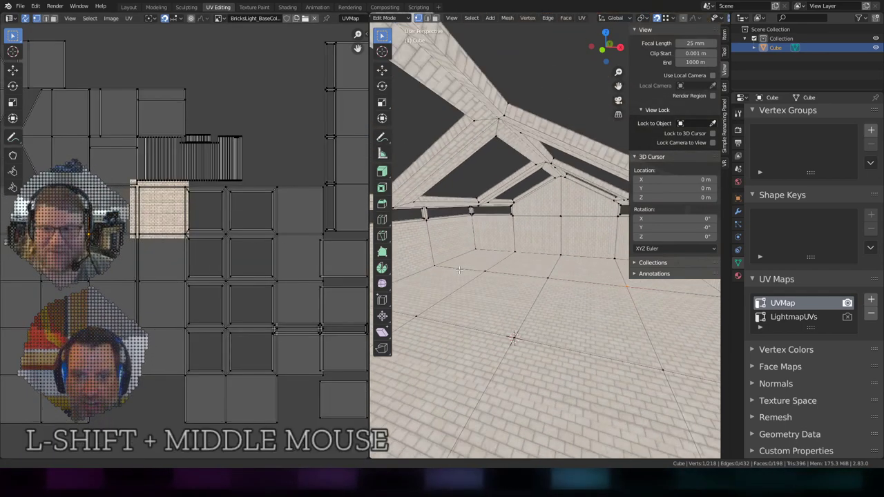
scroll("up", 3)
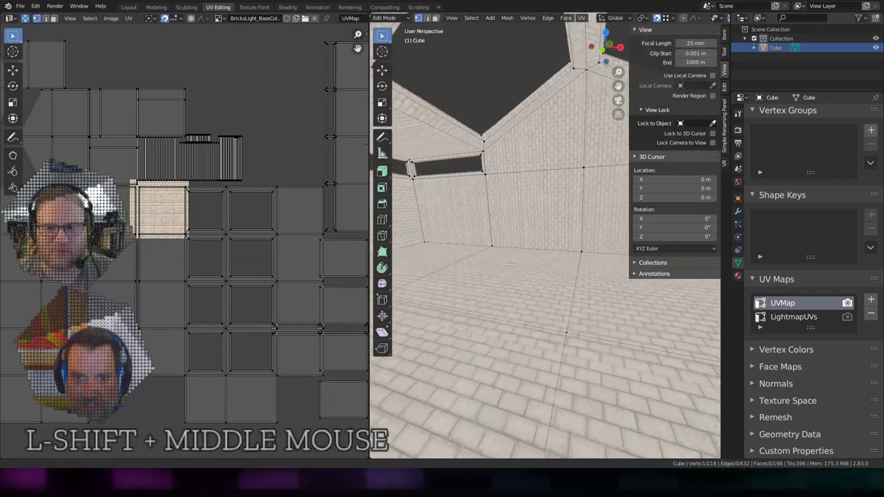
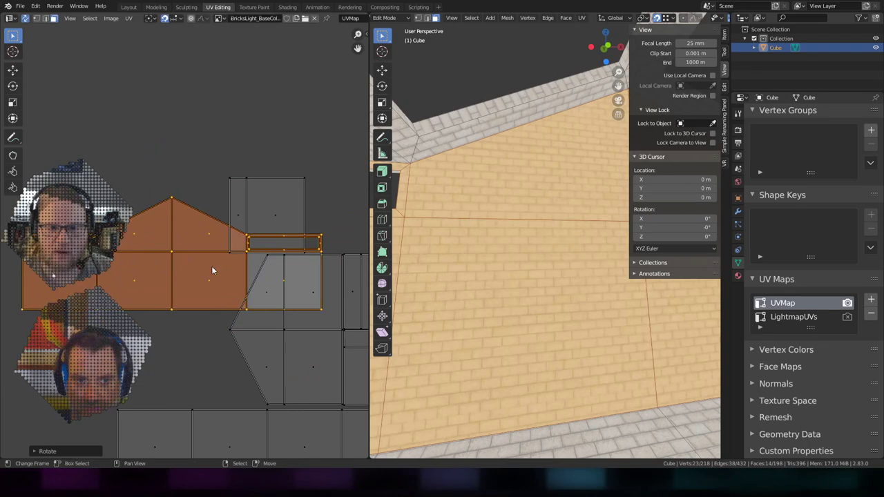
Rotate the long wall's UV strip 90 degrees to horizontal and return to Object Mode.
scroll("down", 3)
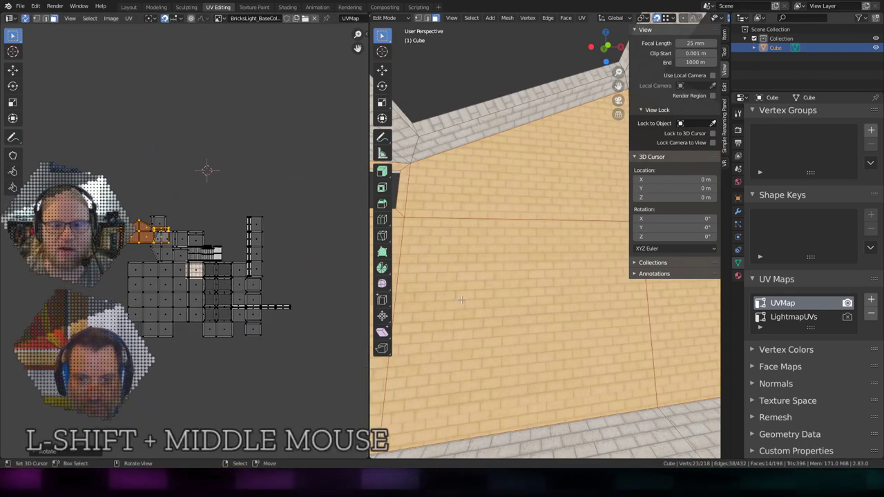
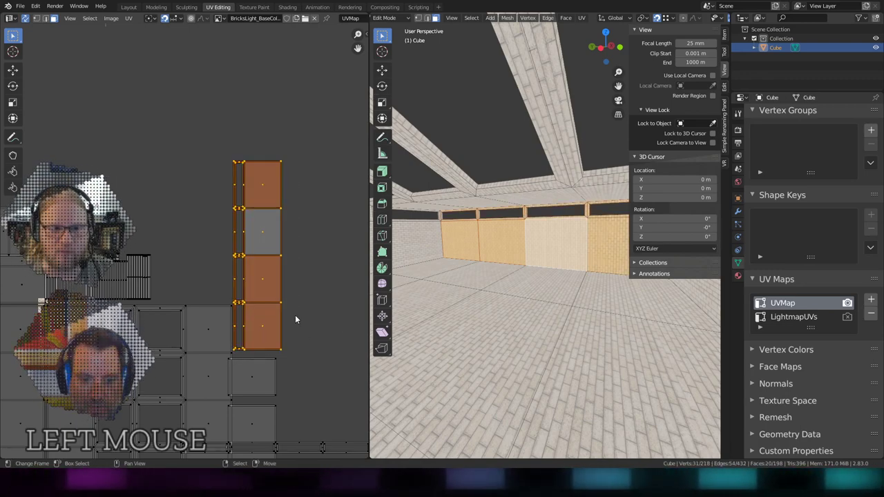
key("r")
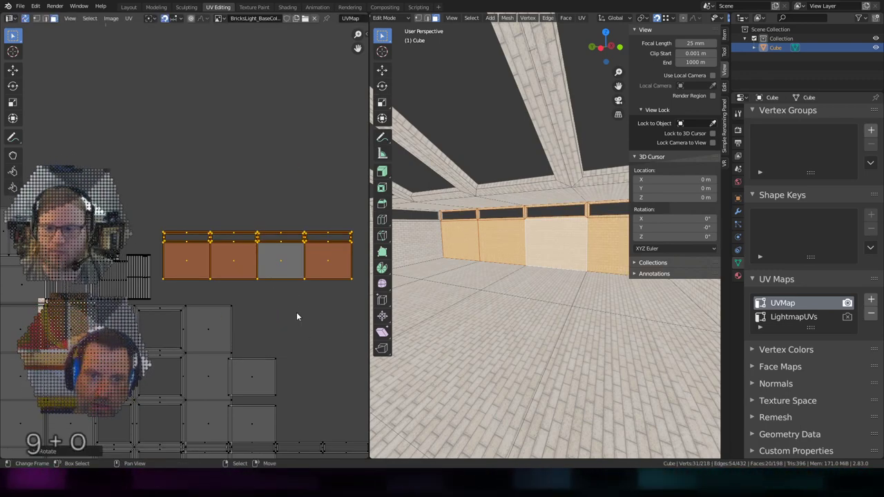
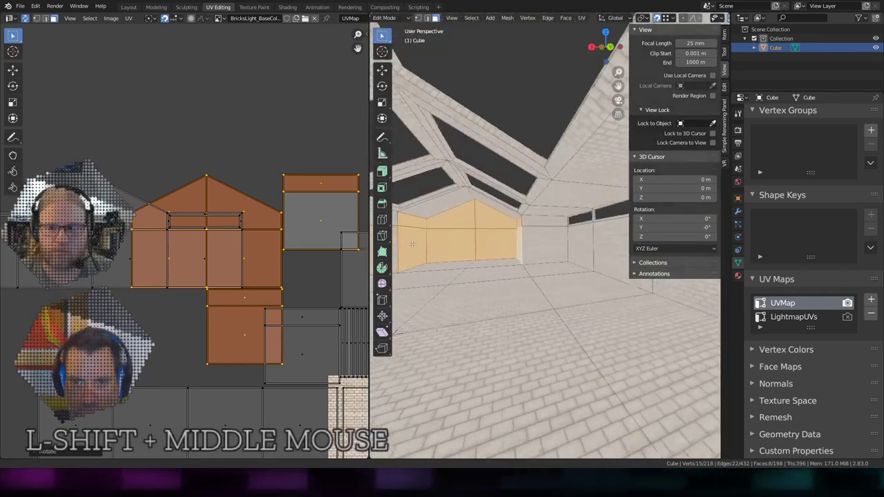
key("Tab")
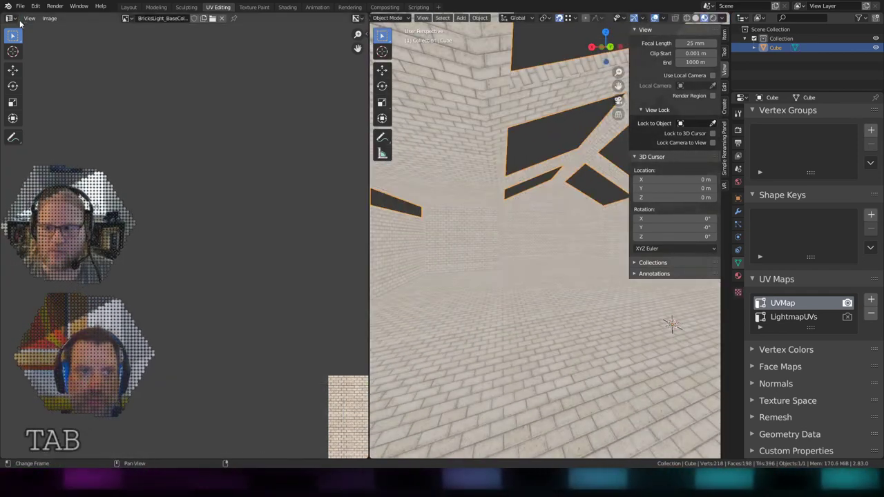